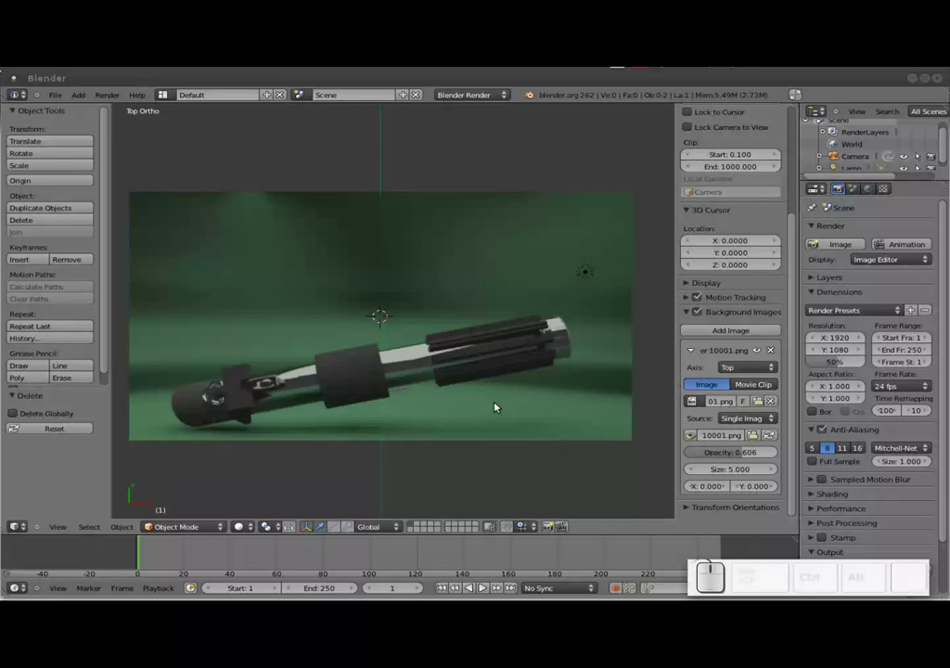
Hide the properties sidebar so the lightsaber reference photo fills the top view
key(n)
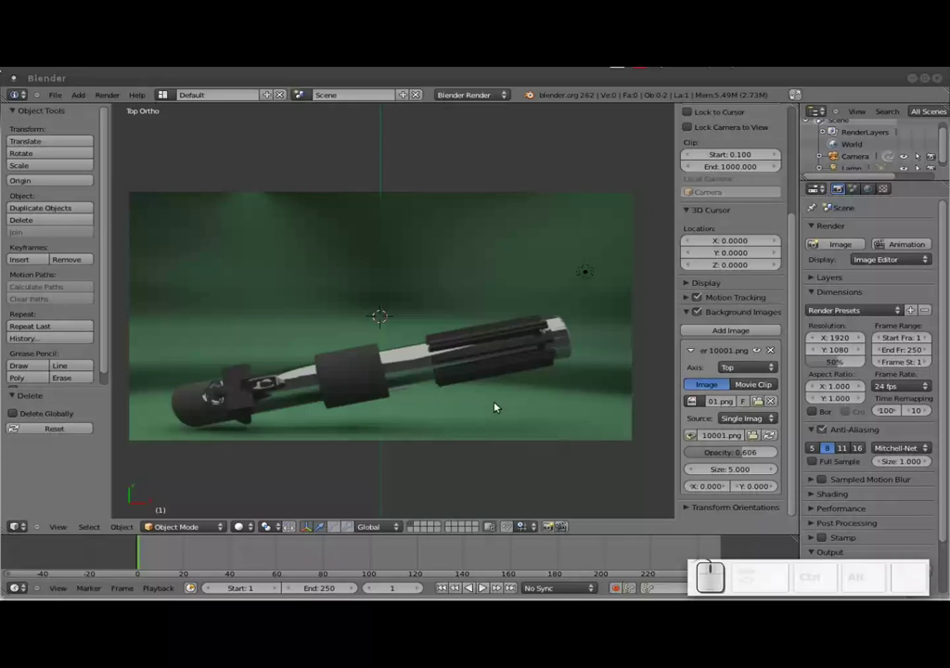
click(696, 77)
key(n)
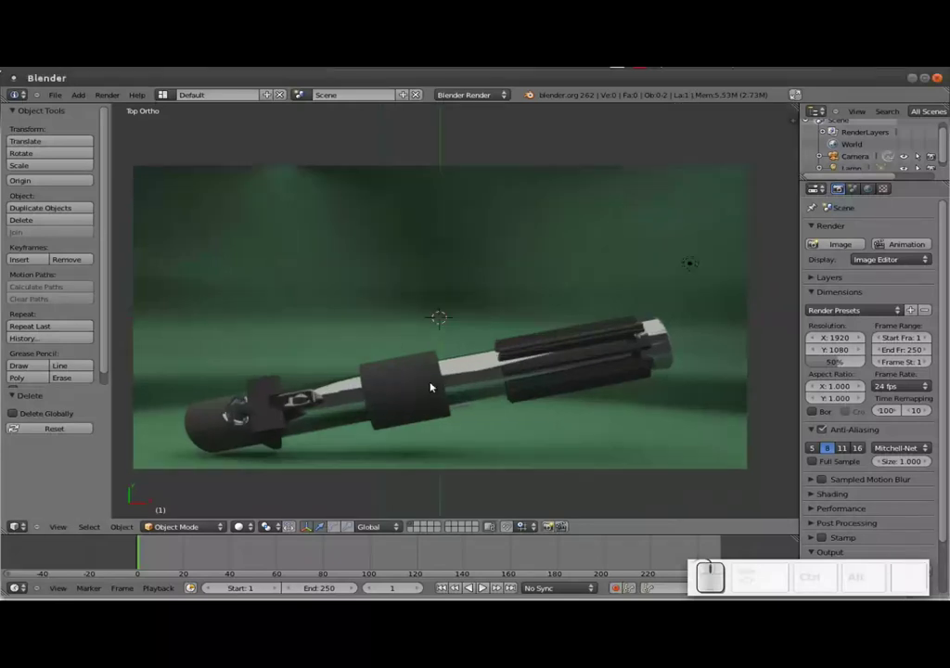
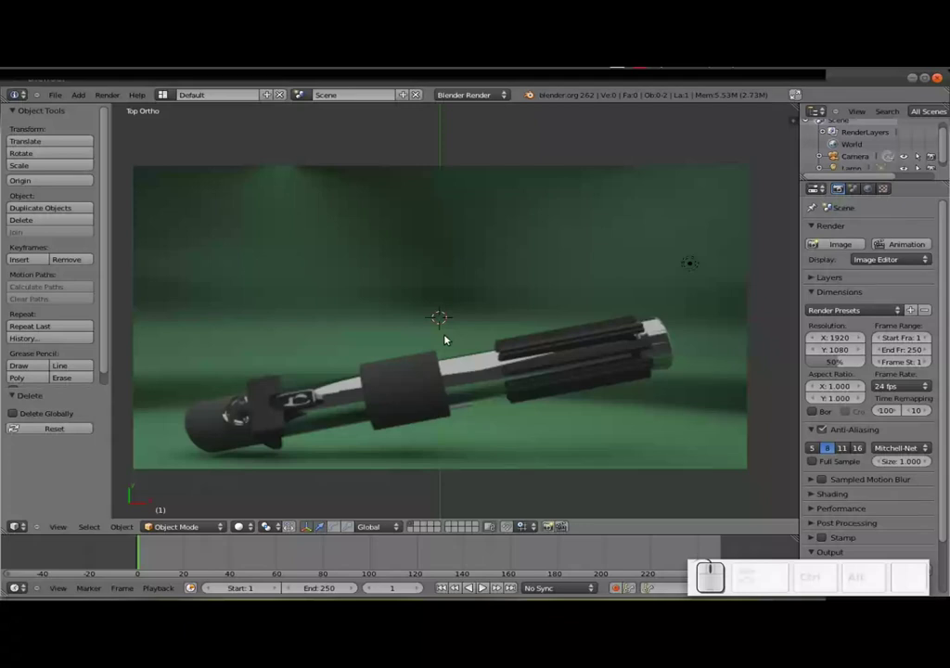
Add a 32-vertex circle over the photo, scale it to about 0.78 and enter Edit Mode
key(shift+a)
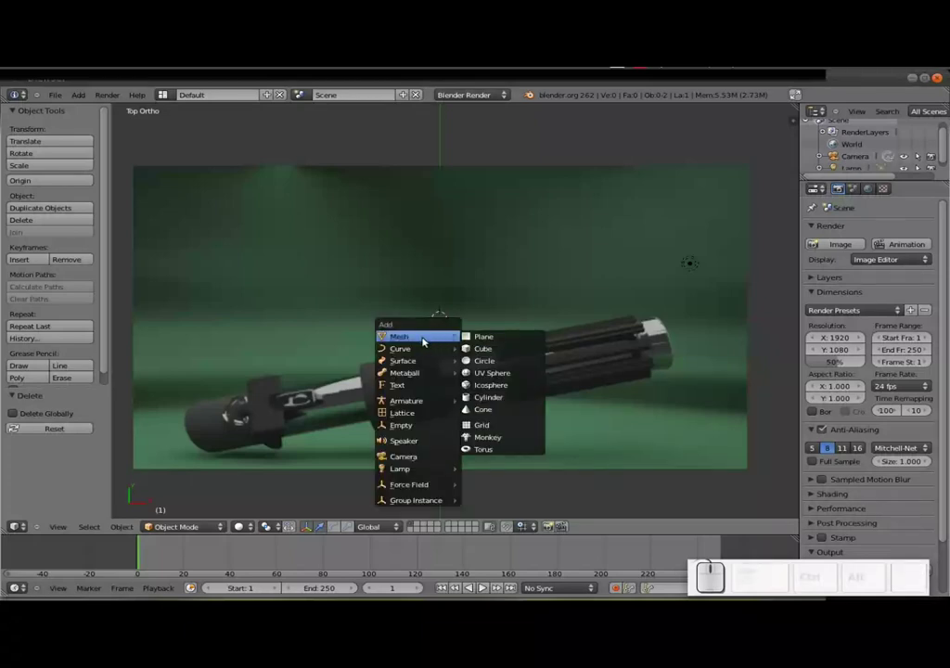
click(509, 361)
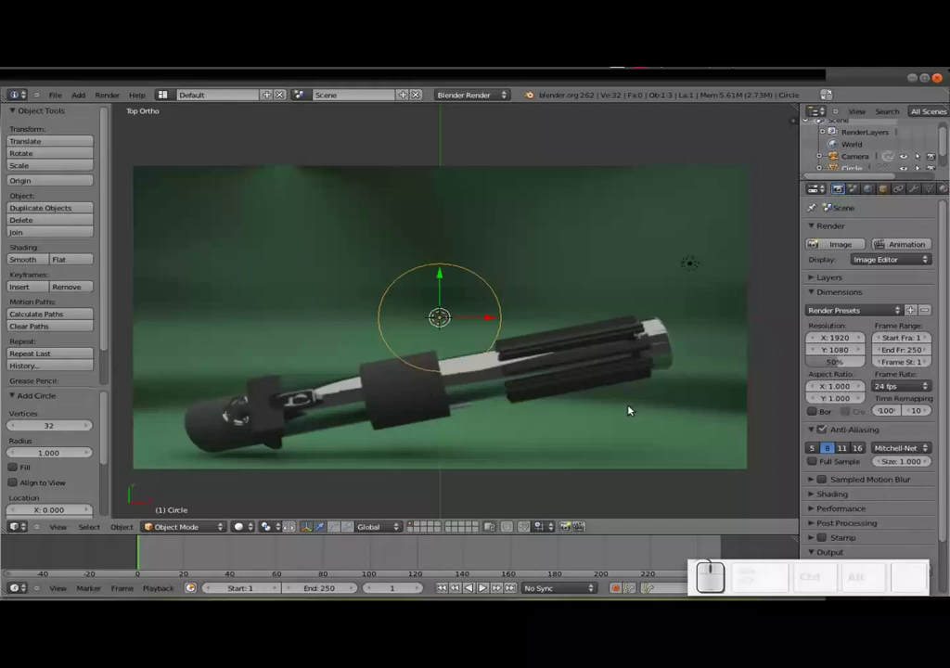
key(s)
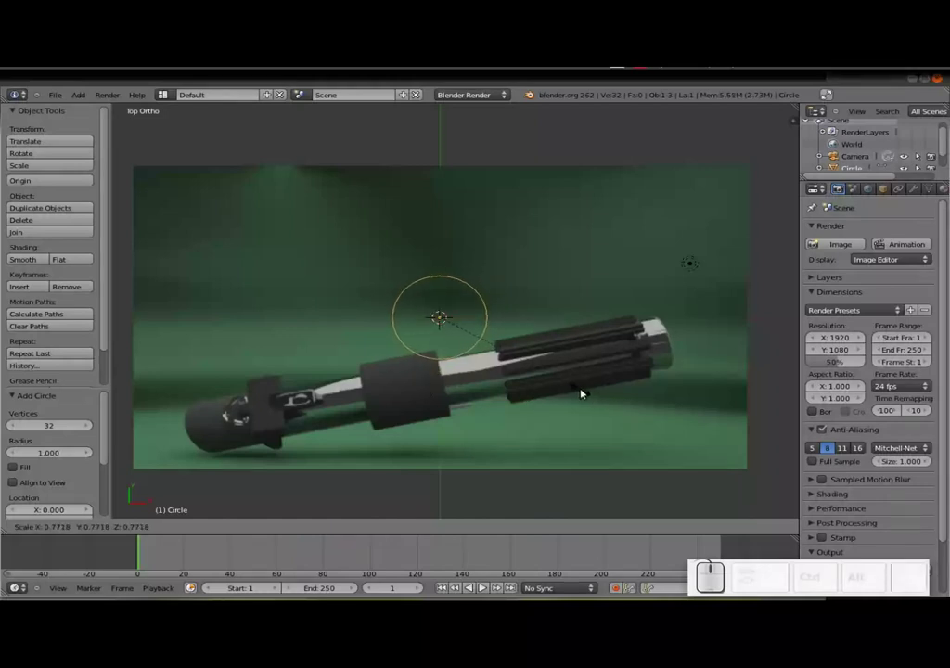
click(590, 393)
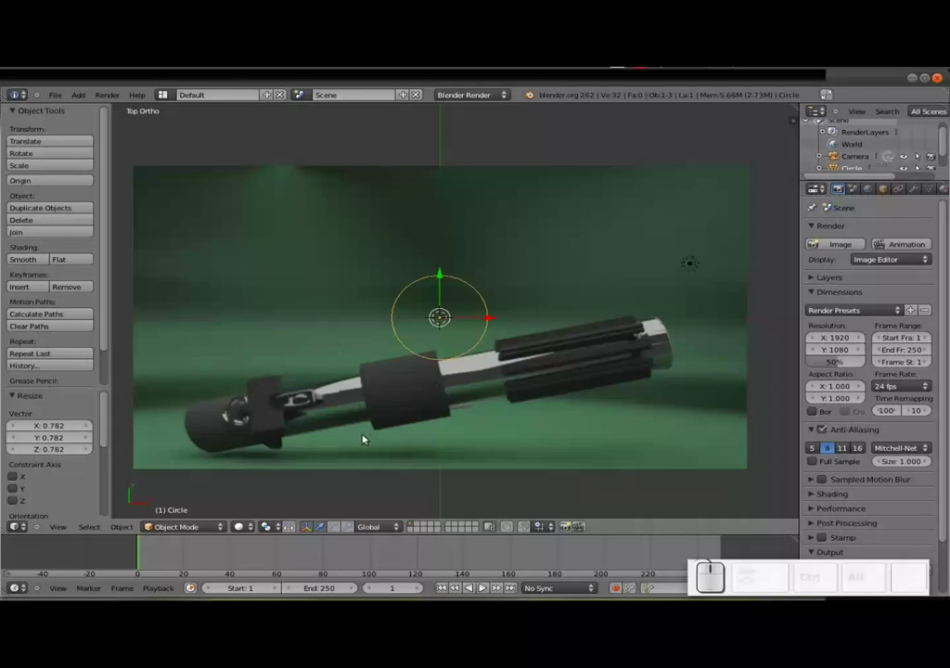
drag(387, 446, 432, 414)
key(Tab)
Extrude the circle upward along Z into a tall hollow tube and return to Object Mode
key(e)
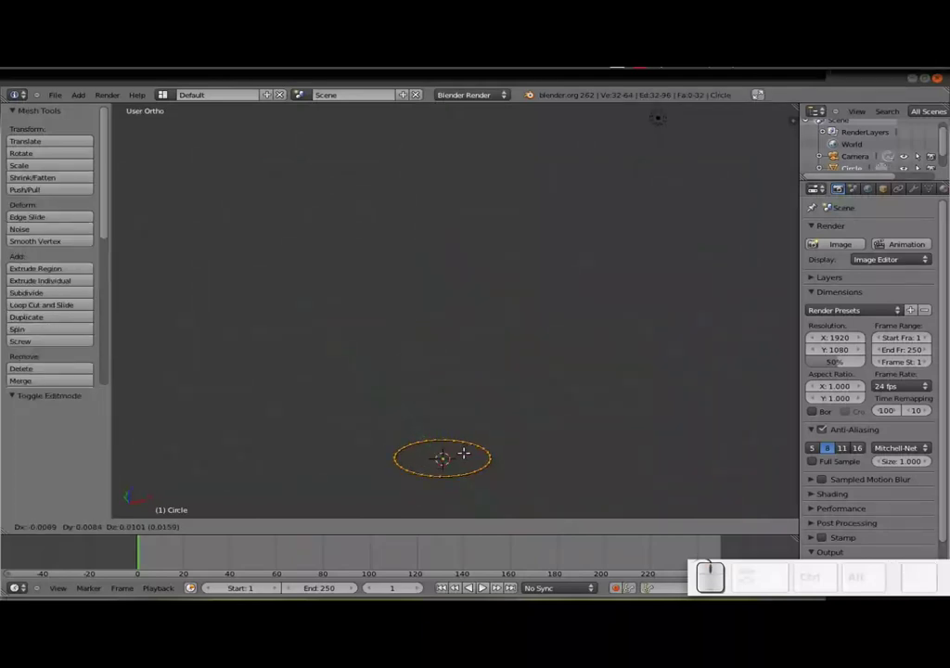
key(z)
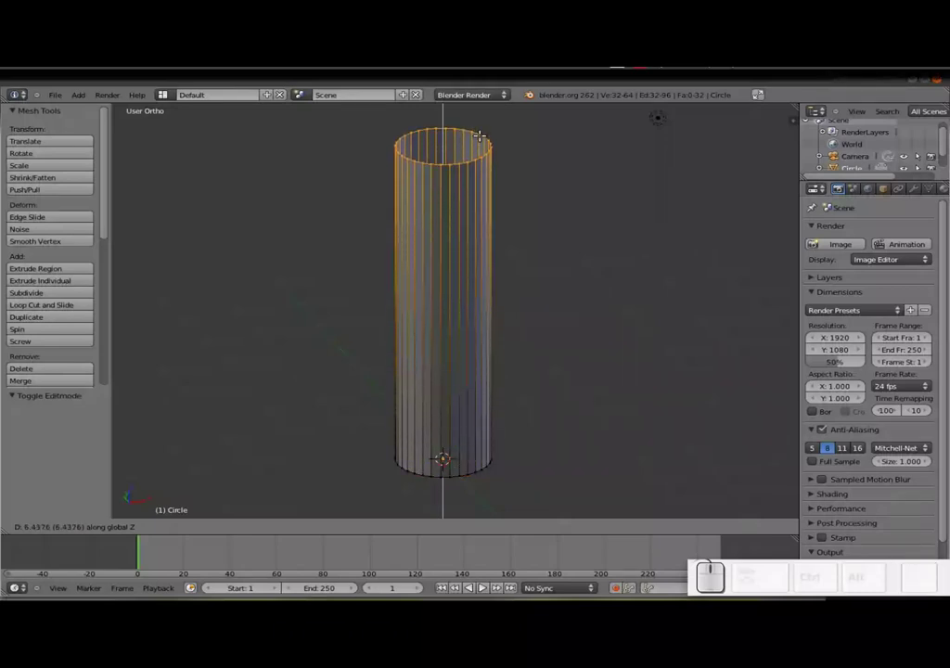
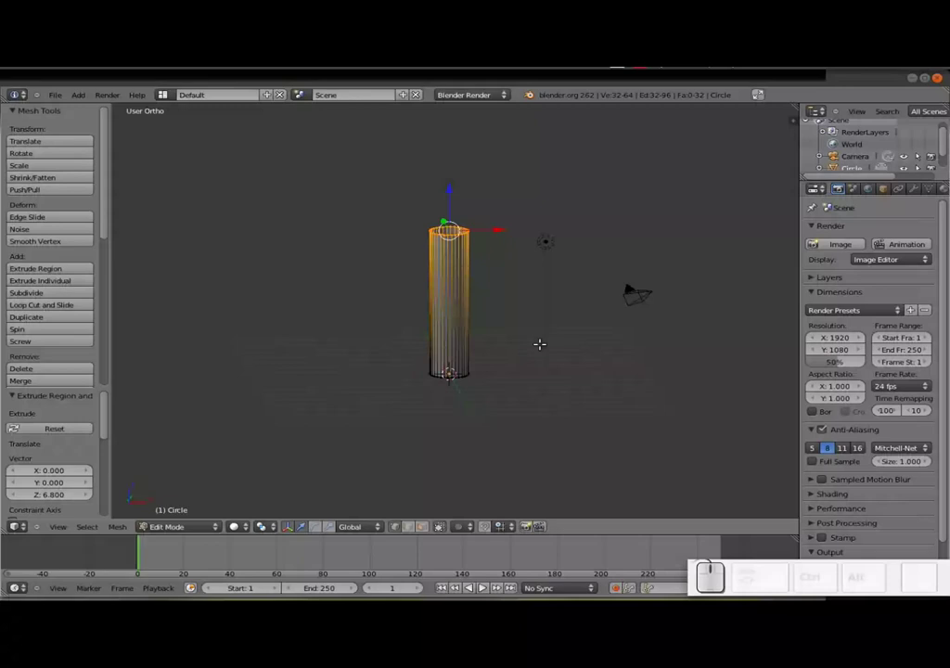
key(Tab)
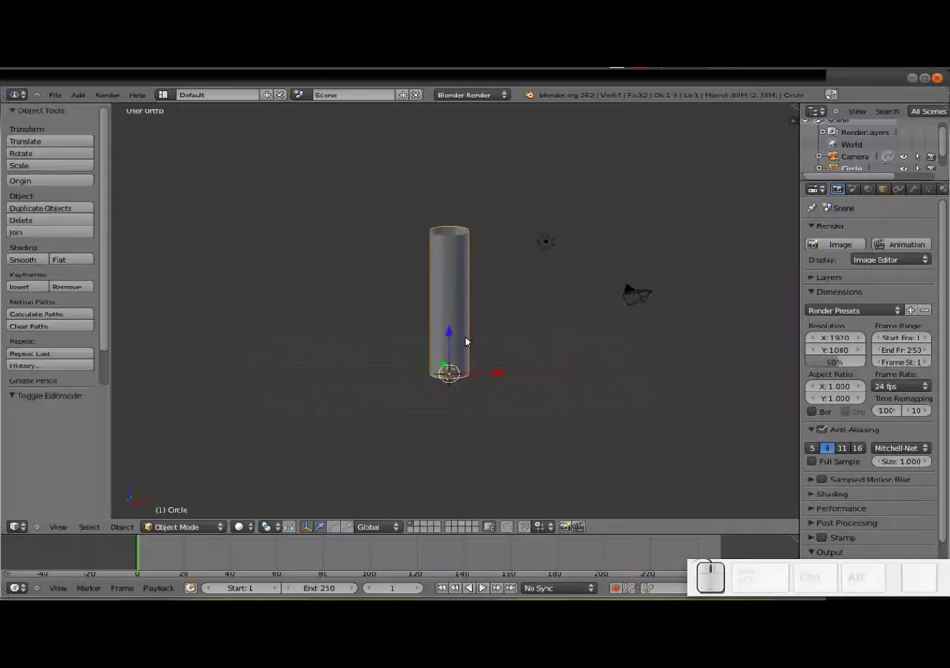
Scale the tube to about 0.597 in X/Y and check its width against the photo from above
key(s)
key(shift+z)
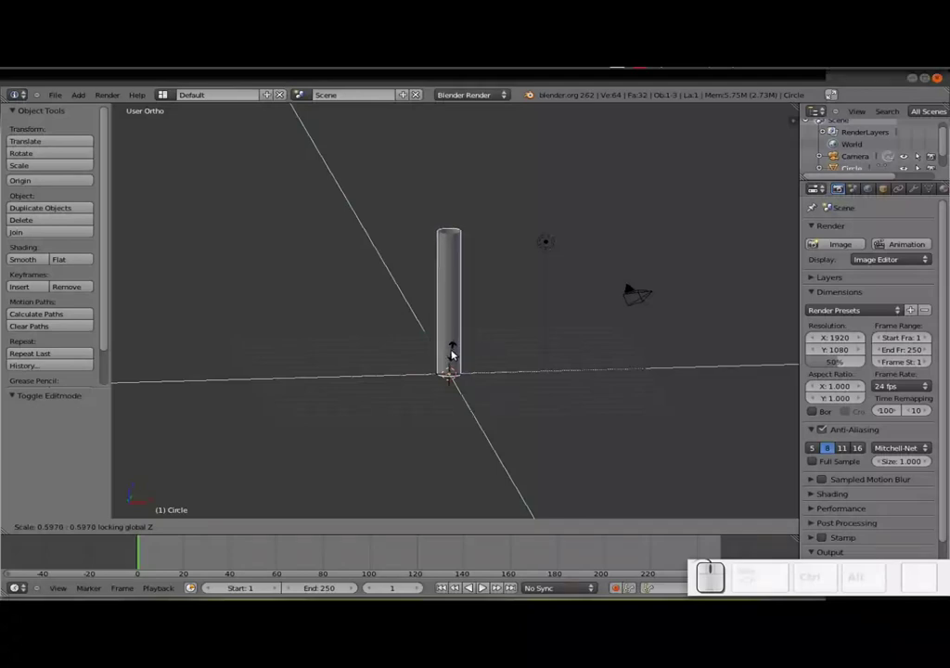
click(458, 351)
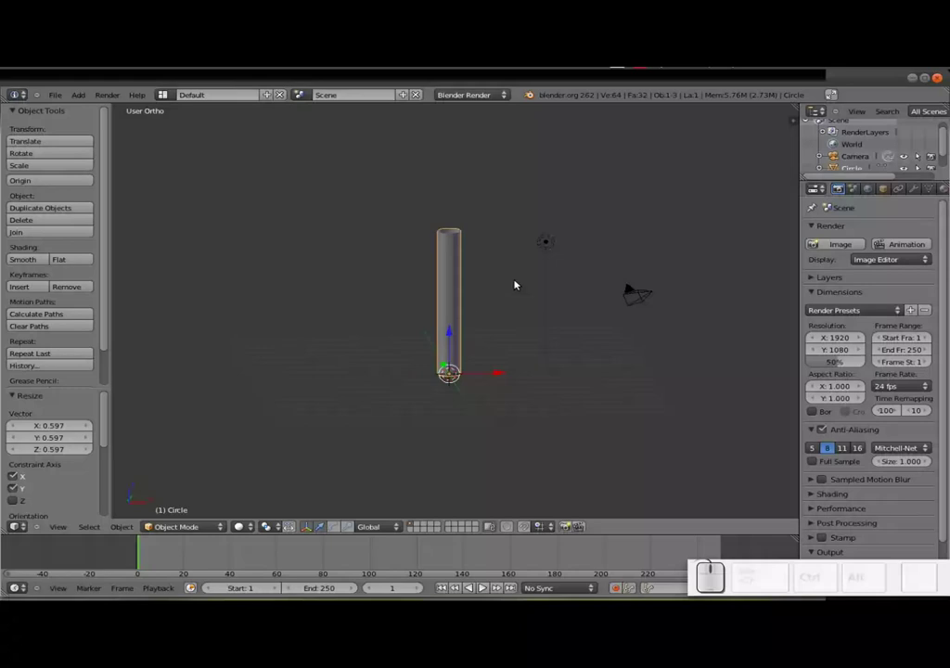
key(KP_0)
key(KP_0)
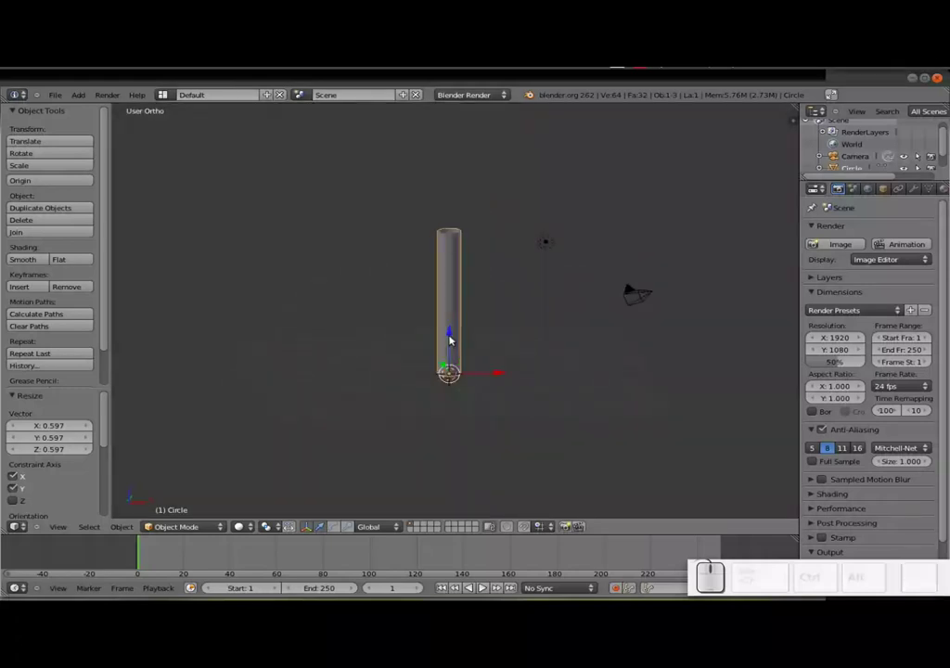
key(KP_7)
scroll(up, 3)
scroll(down, 3)
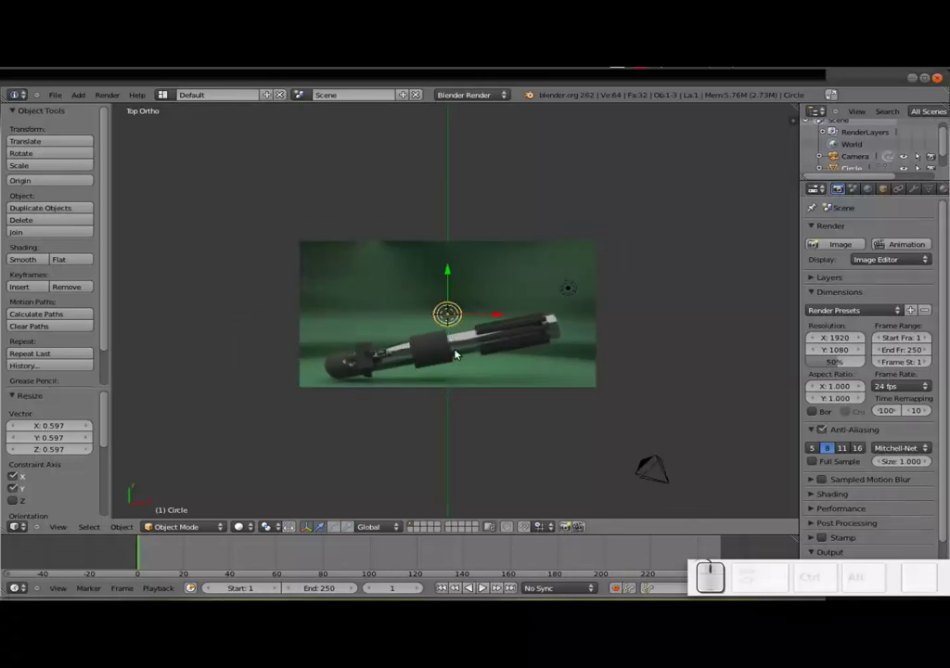
scroll(up, 3)
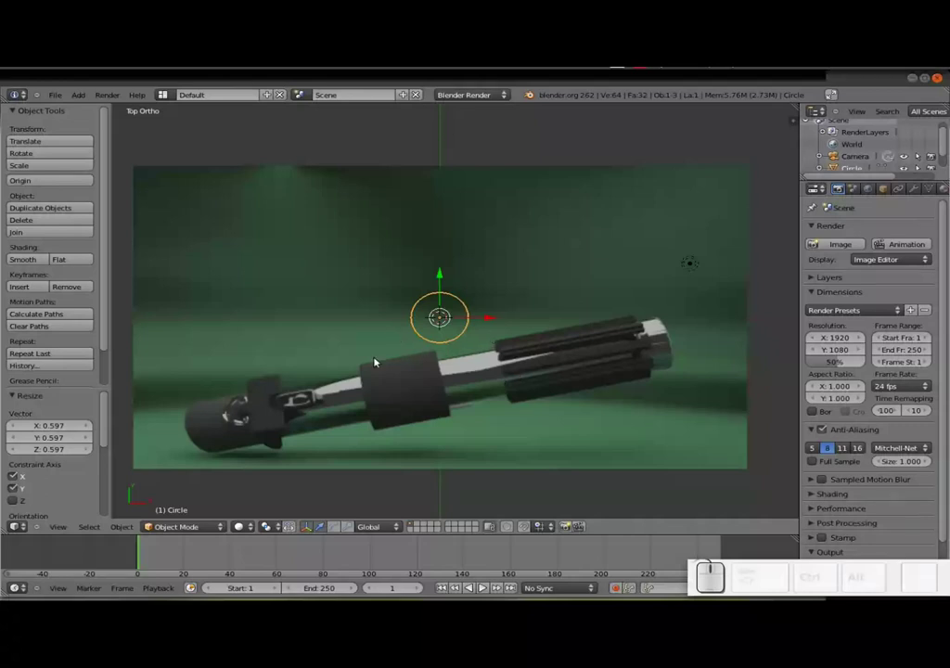
drag(442, 360, 450, 252)
Extrude the tube's bottom edge loop inward to close off the bottom end
key(Tab)
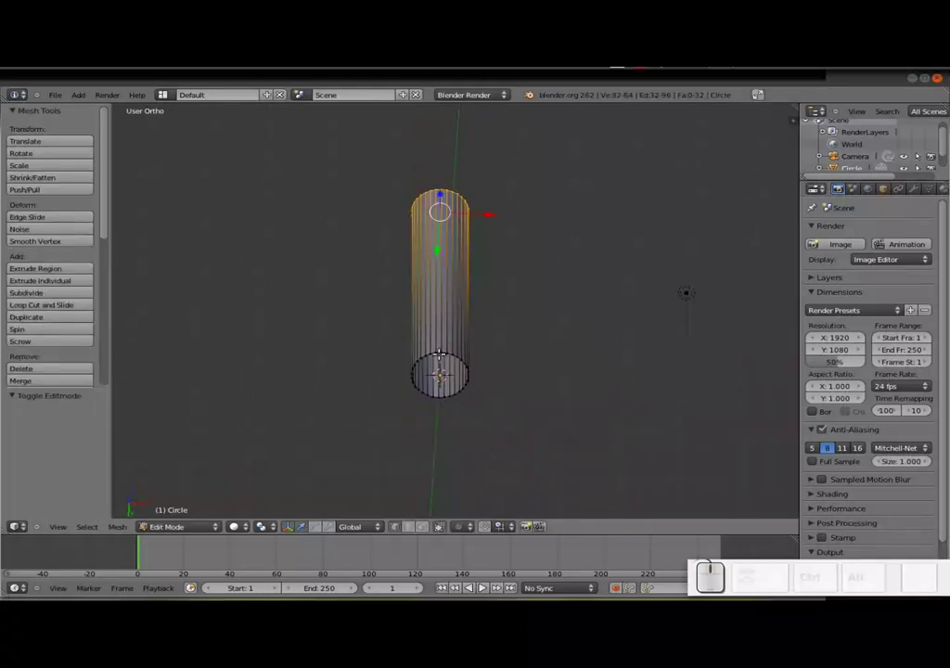
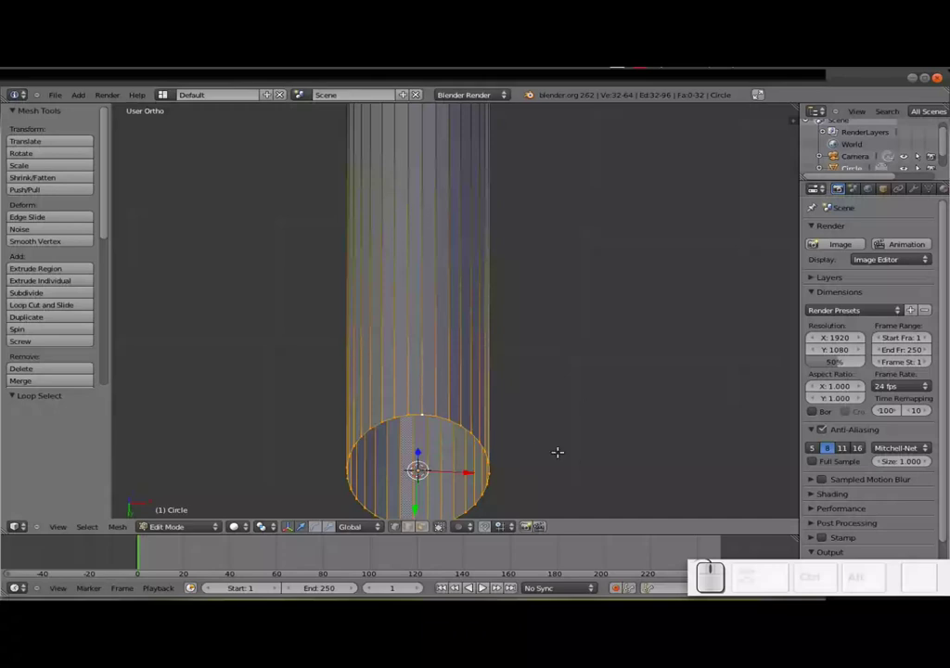
key(e)
key(s)
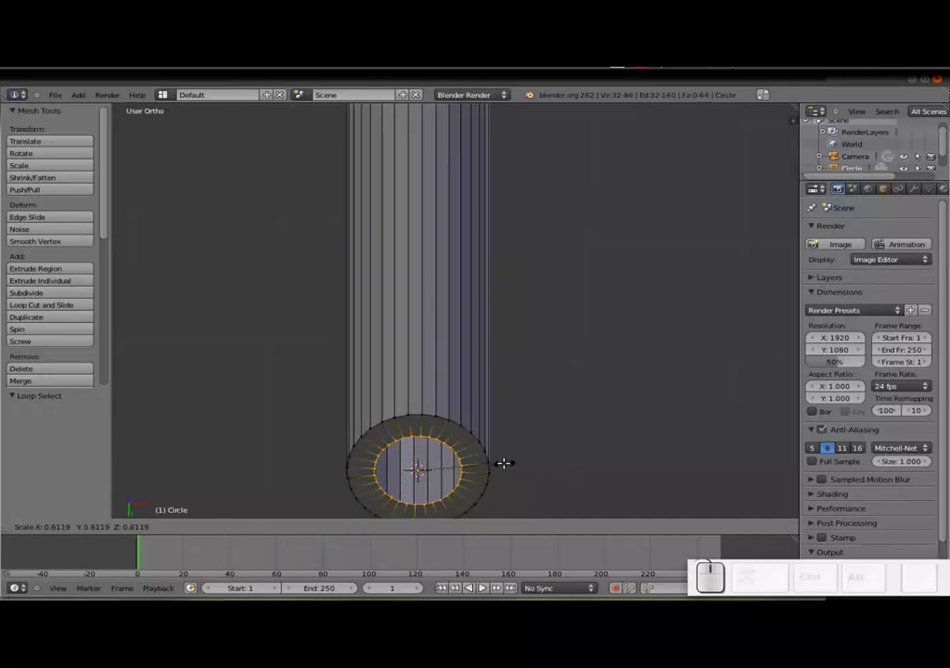
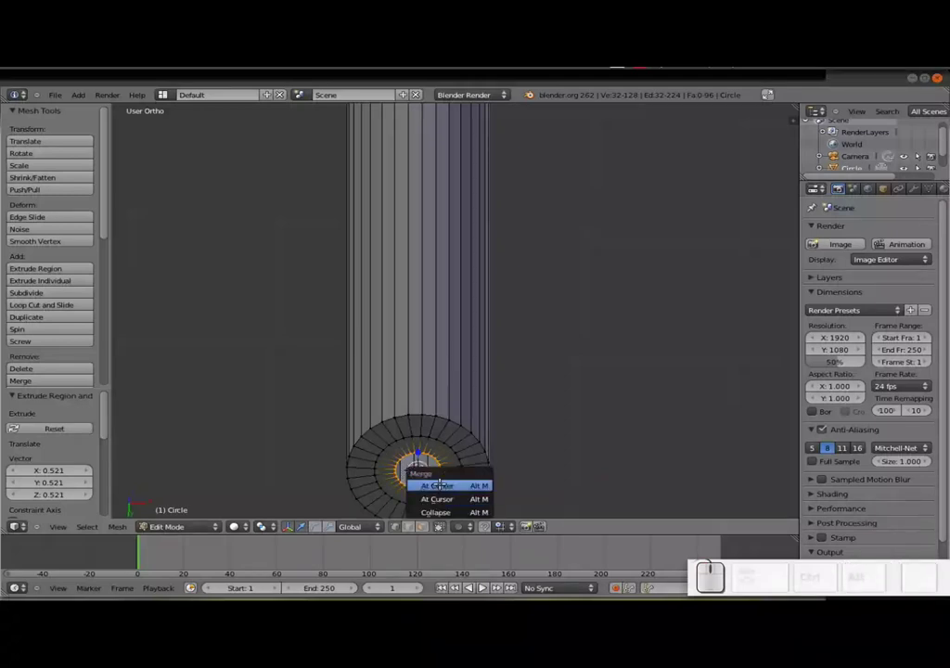
click(452, 481)
scroll(down, 3)
middle_click(429, 286)
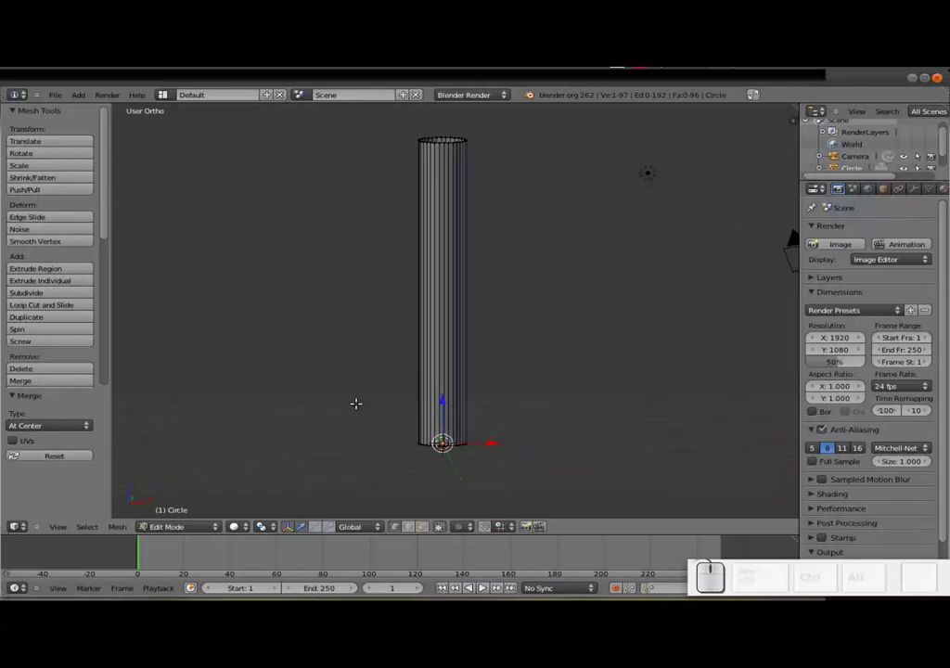
Leave Edit Mode and bring up the Add menu for a new mesh
key(shift+a)
key(Escape)
key(Tab)
key(shift+a)
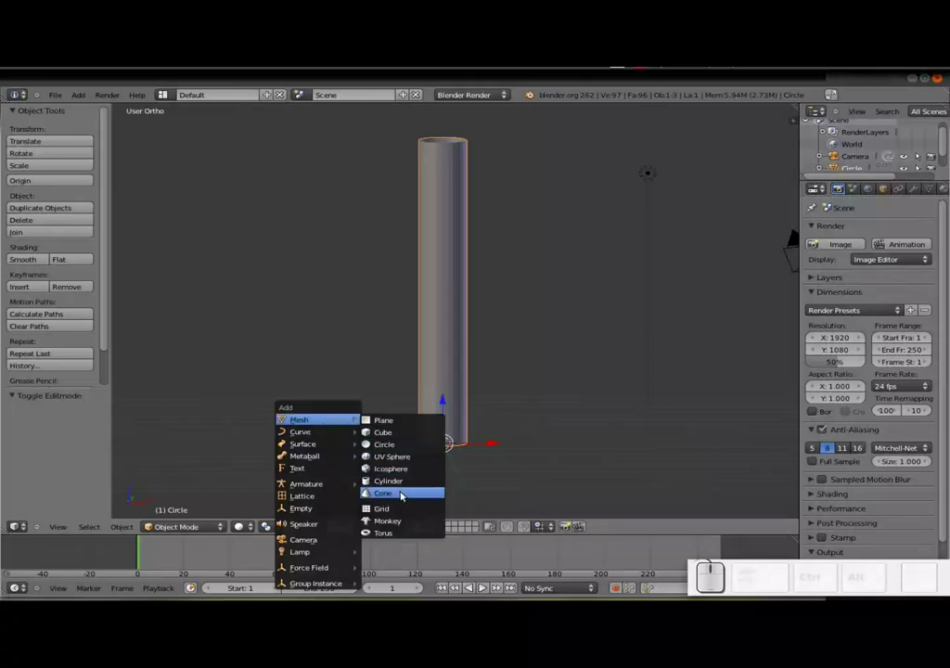
Add a second circle, scale it to the shaft's width and move it up to mid-tube
click(411, 445)
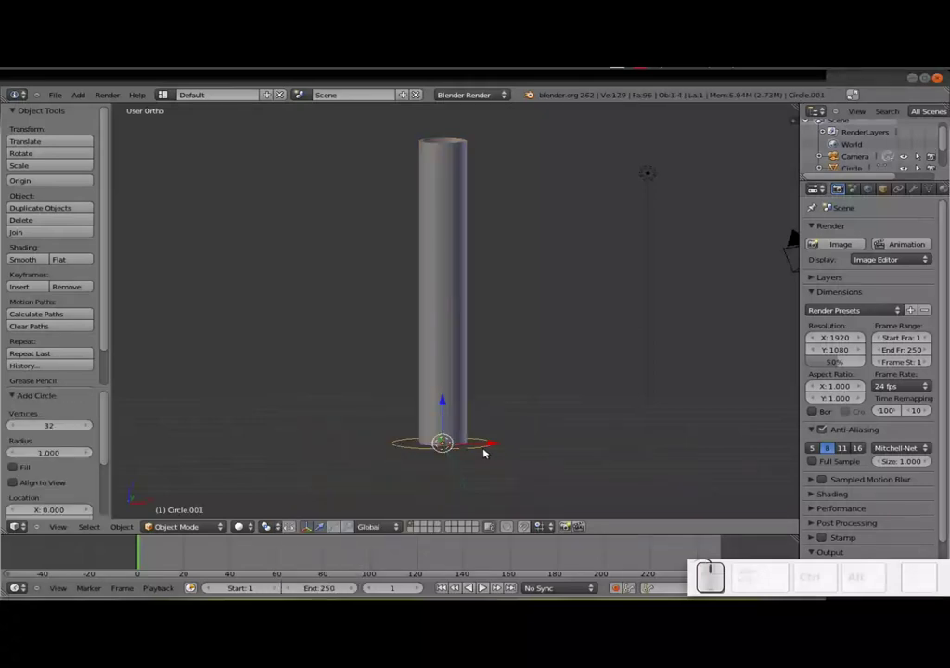
key(s)
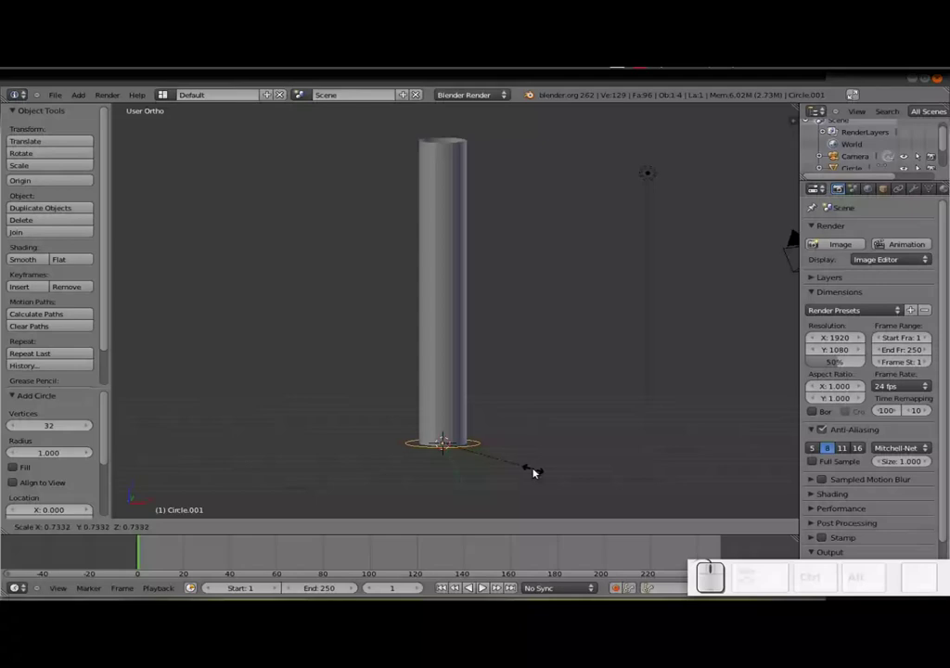
click(536, 472)
drag(450, 420, 653, 320)
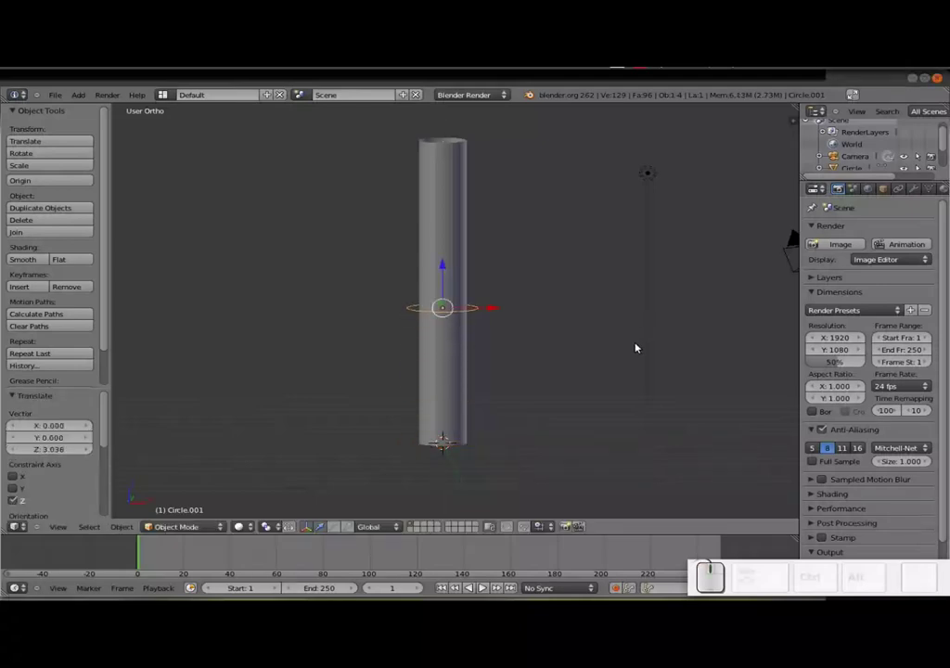
key(KP_7)
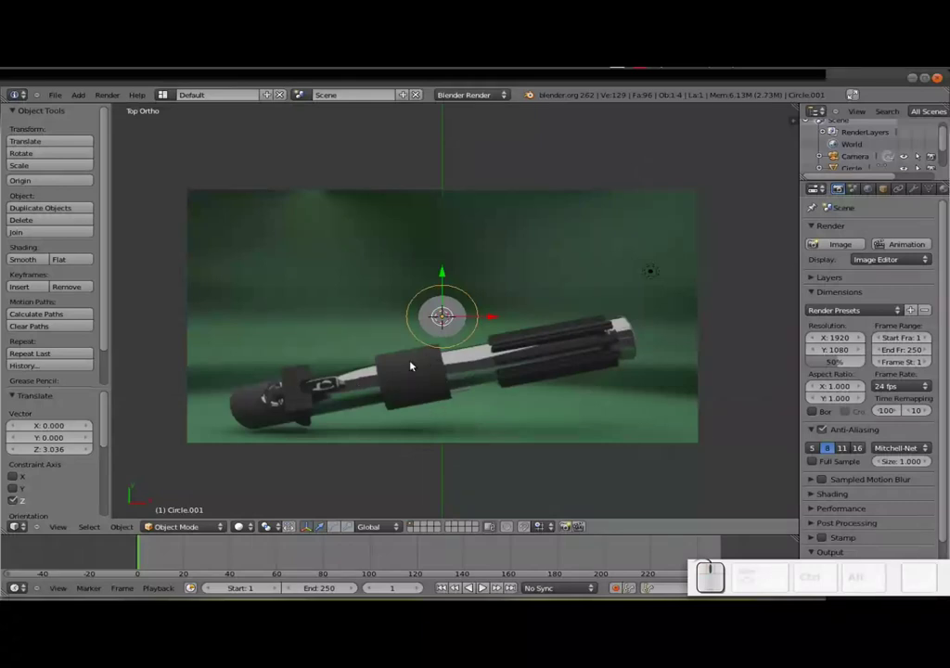
key(KP_7)
drag(386, 384, 477, 318)
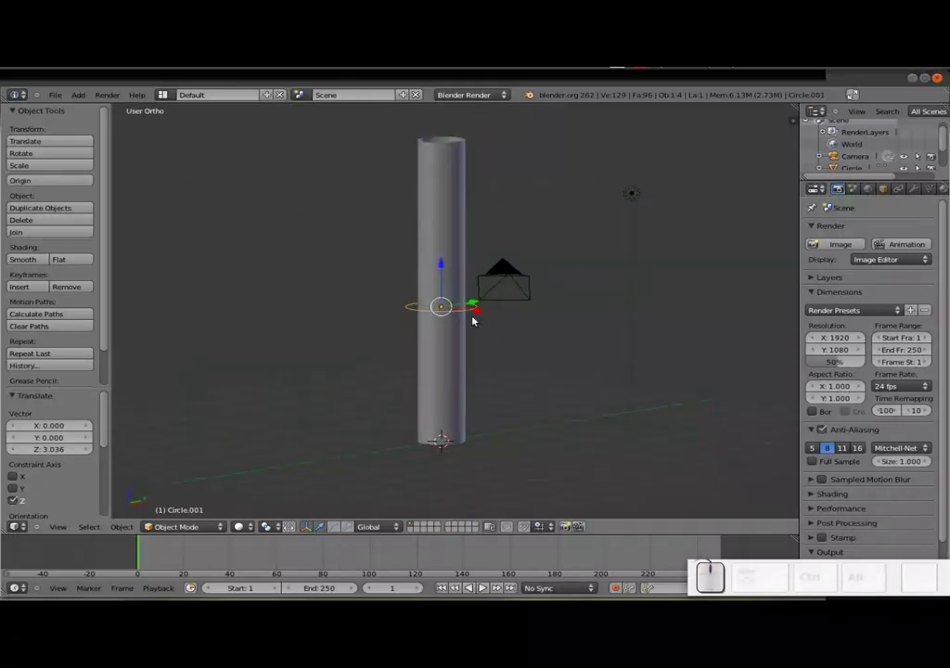
key(KP_7)
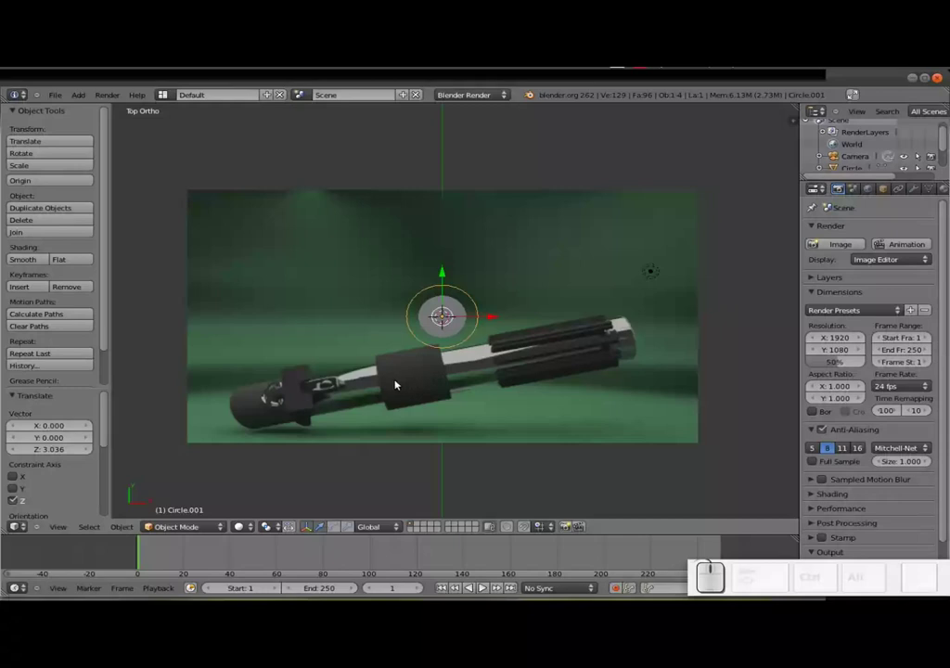
drag(465, 399, 449, 271)
drag(449, 268, 501, 318)
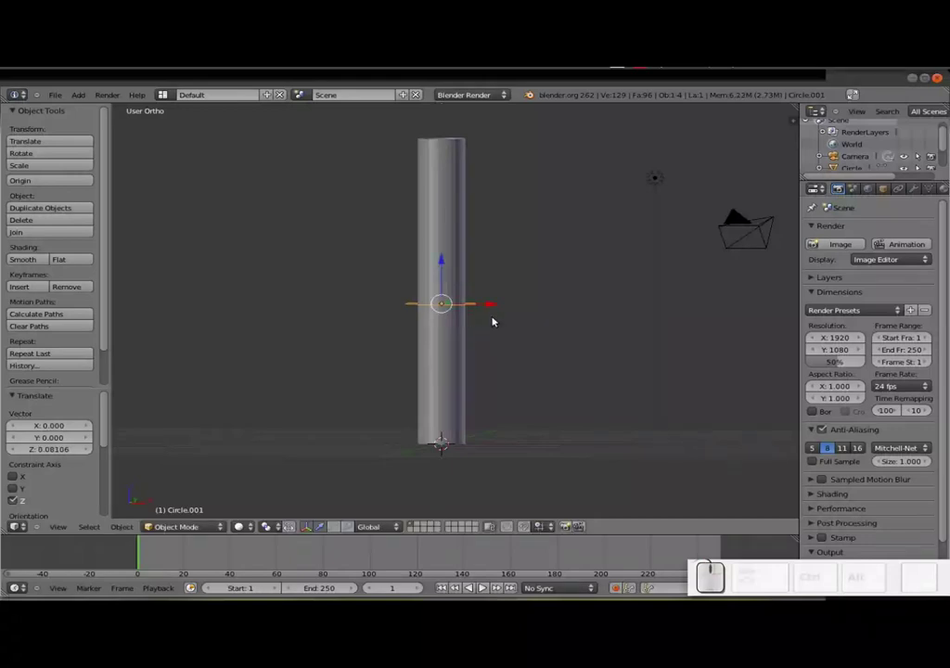
Extrude the circle along Z into a short band and shrink it in X/Y to hug the shaft
key(Tab)
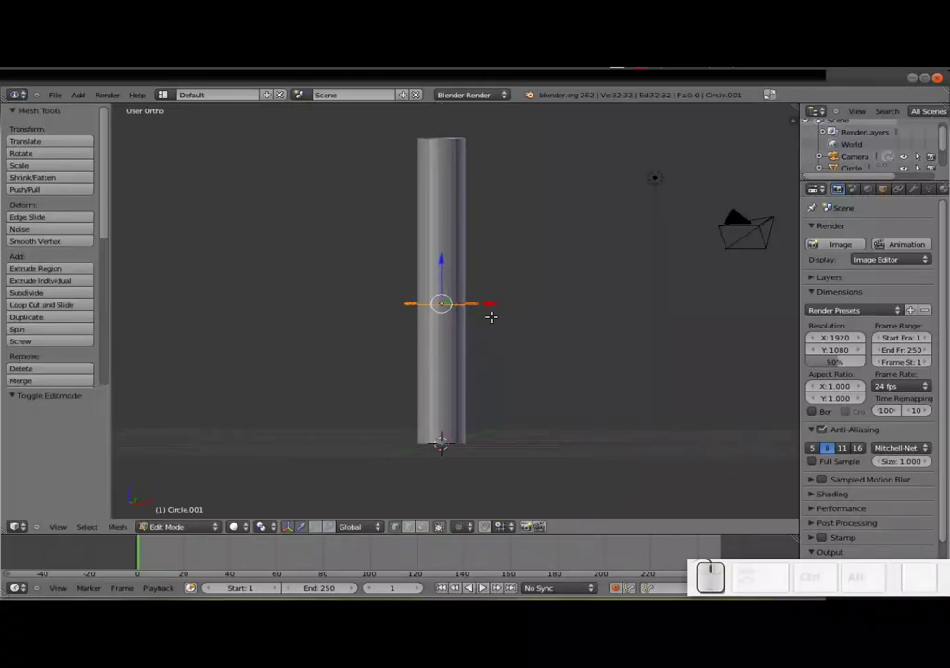
key(e)
key(z)
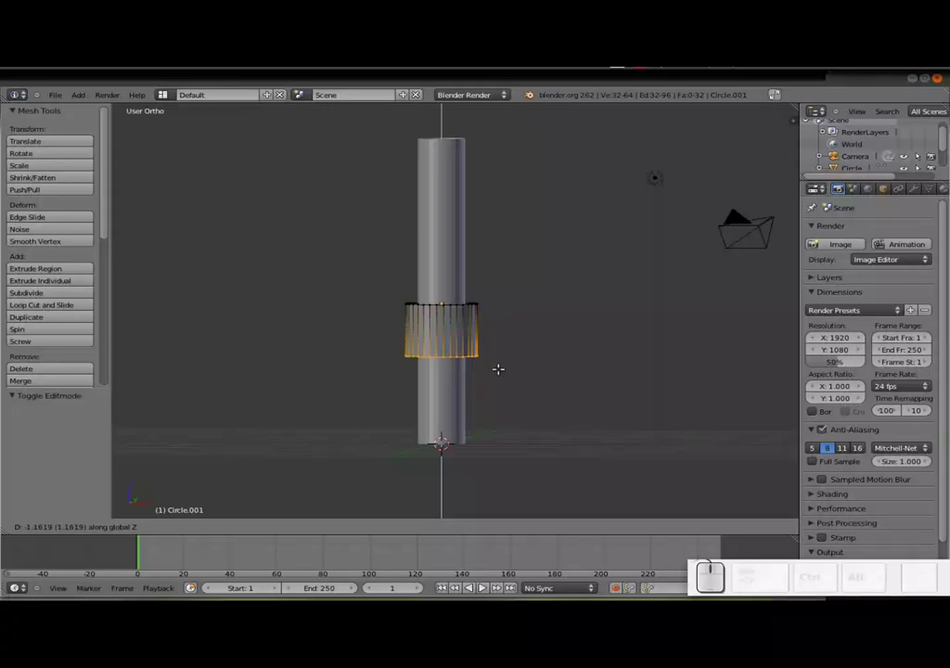
click(509, 359)
key(Tab)
key(s)
key(shift+z)
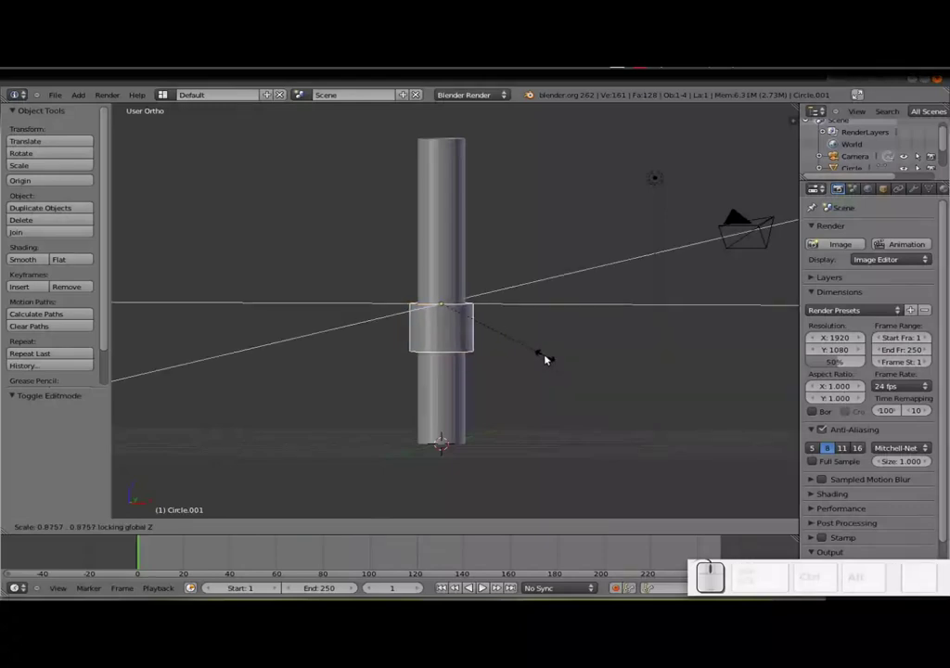
click(547, 355)
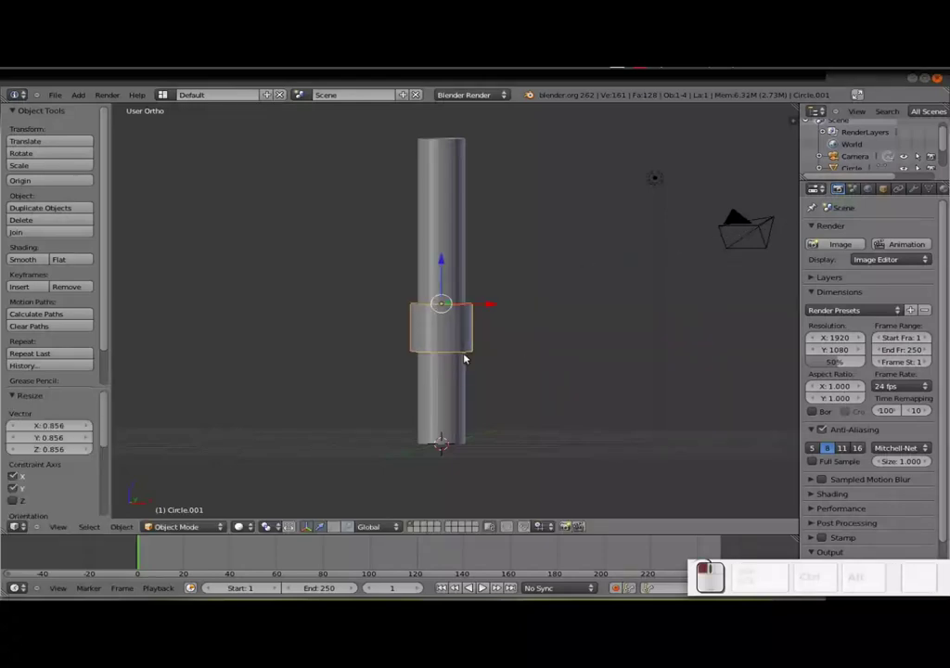
scroll(up, 3)
key(Tab)
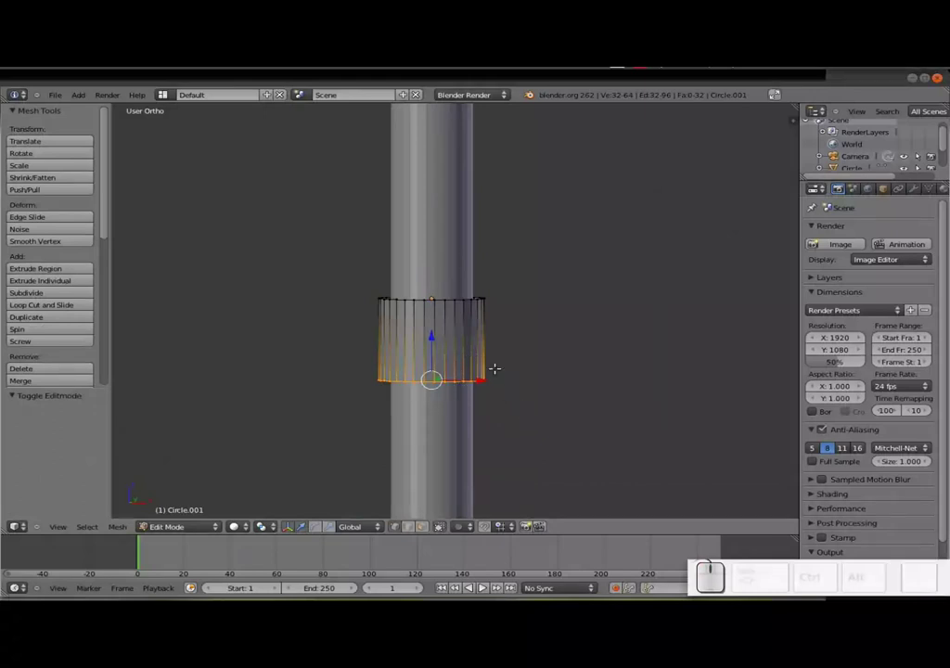
Extrude the ring's top edge loop and scale it inward to form a flat lip toward the shaft
drag(464, 380, 527, 317)
key(e)
key(s)
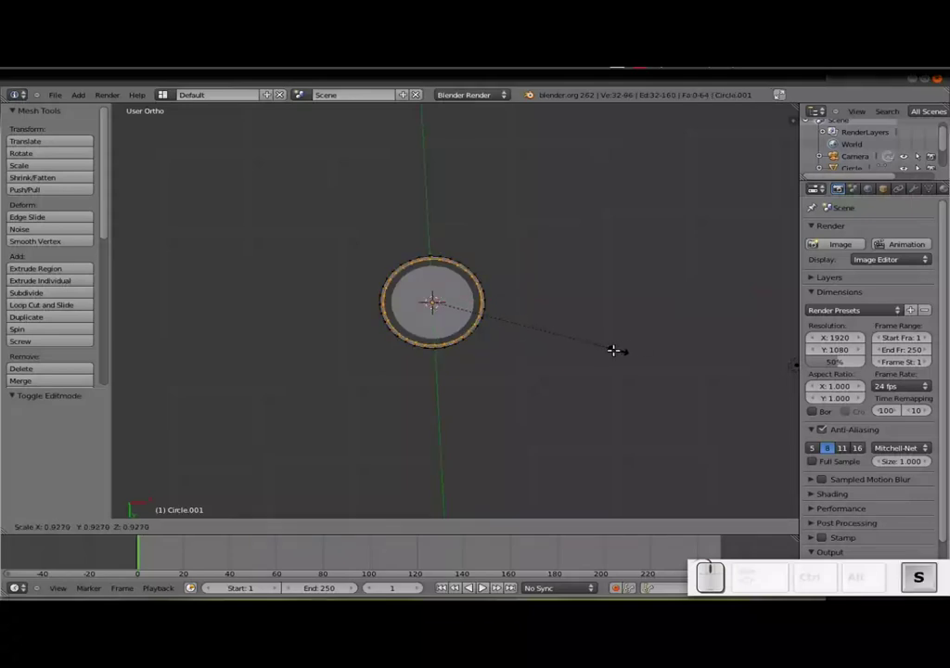
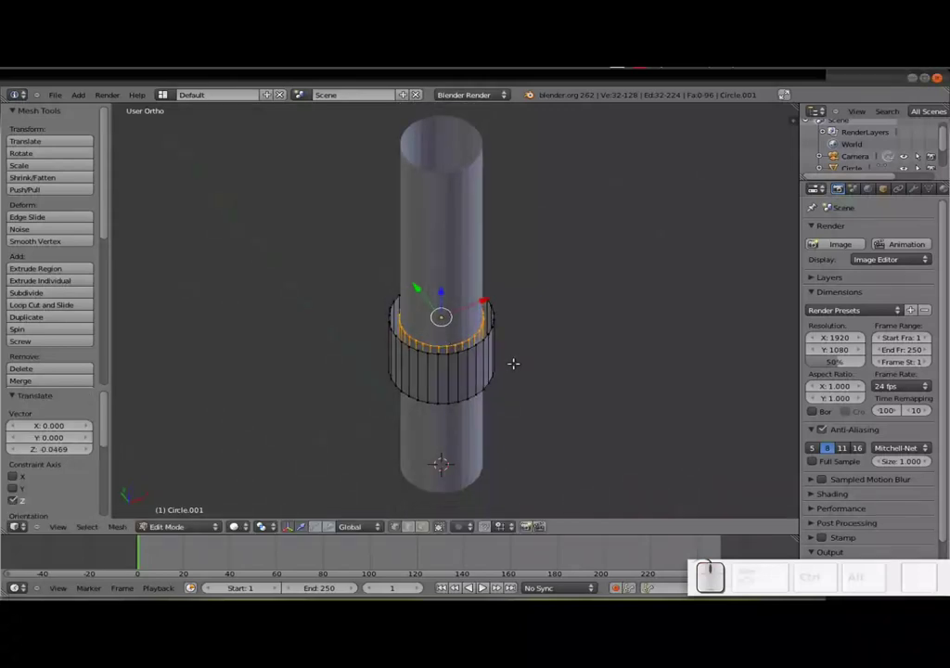
Extrude and scale the inner rim loop again, then merge the overlapping rim vertices with Alt+M
key(e)
key(s)
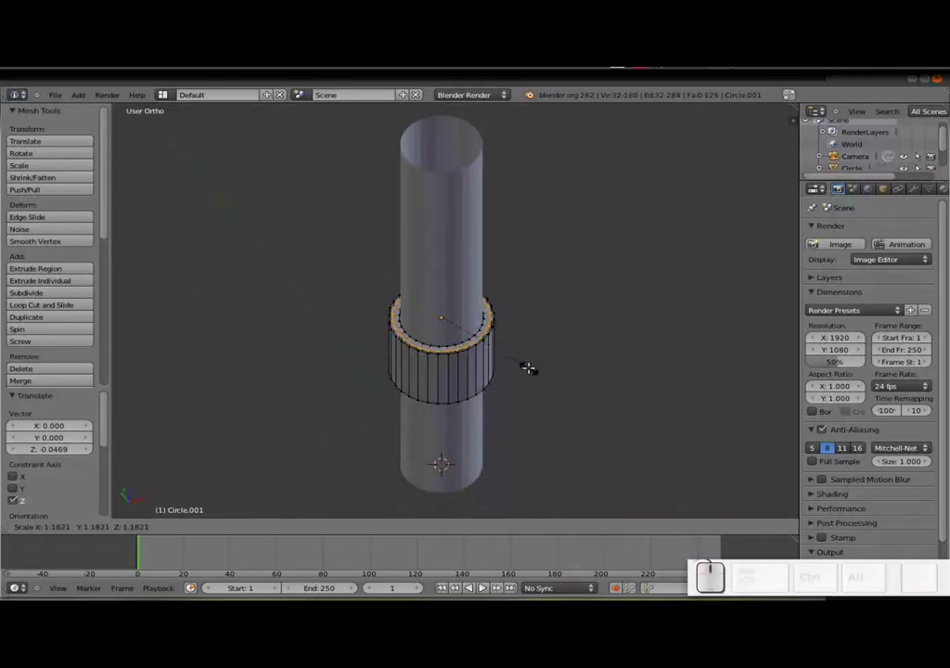
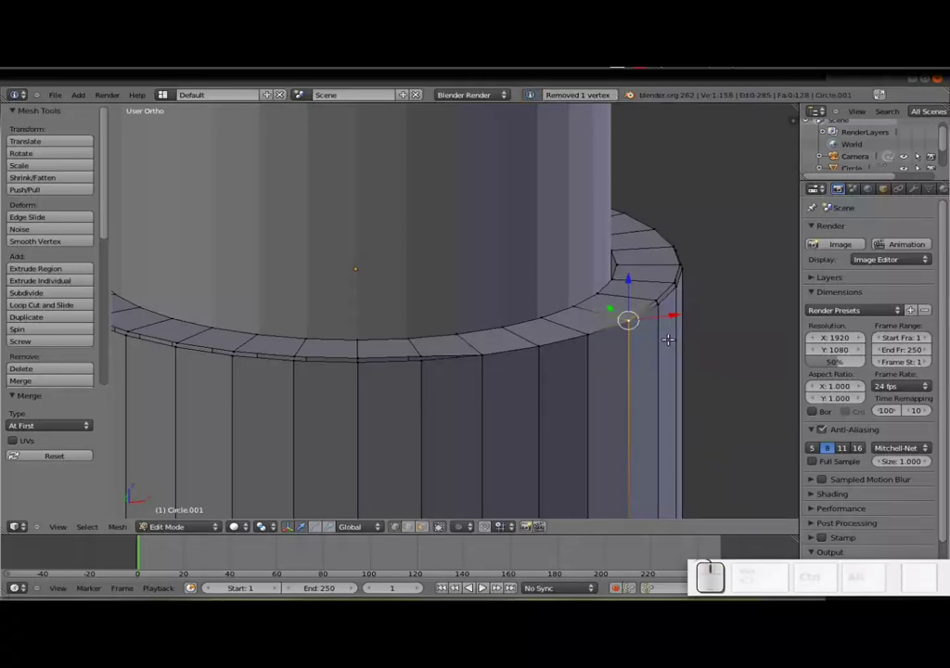
key(ctrl+z)
key(alt+m)
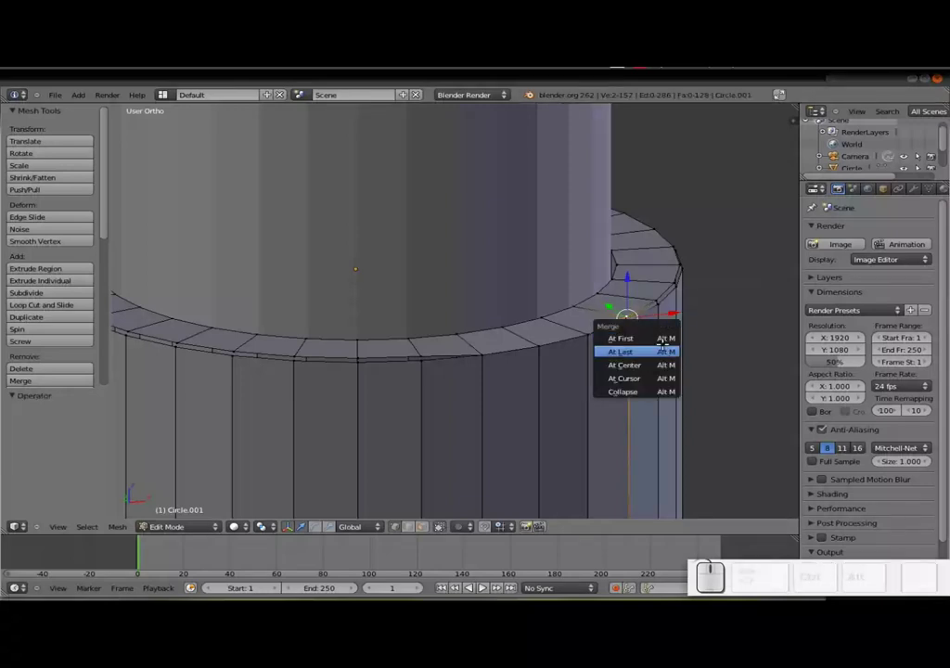
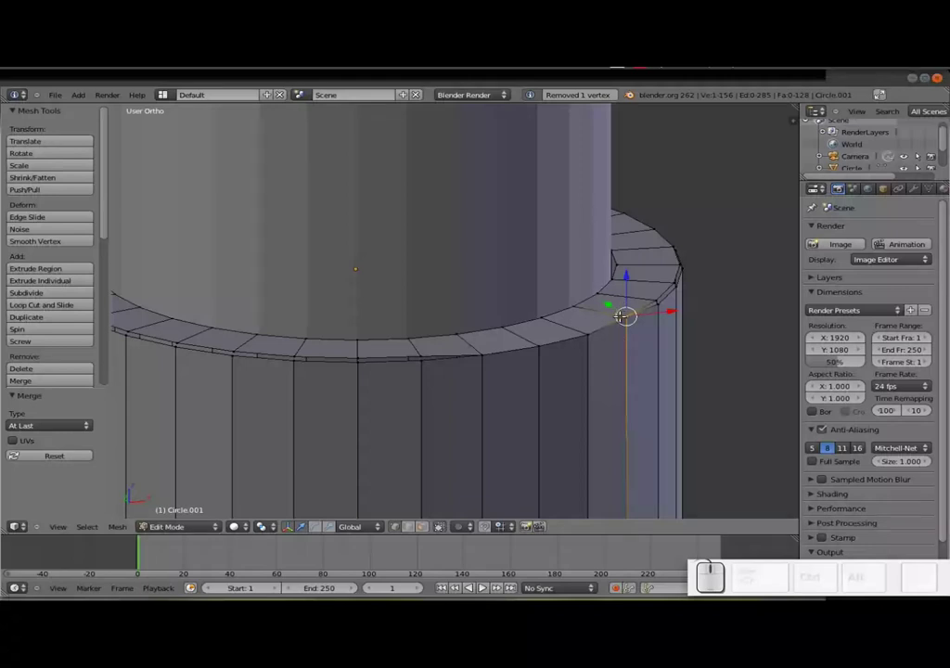
key(ctrl+z)
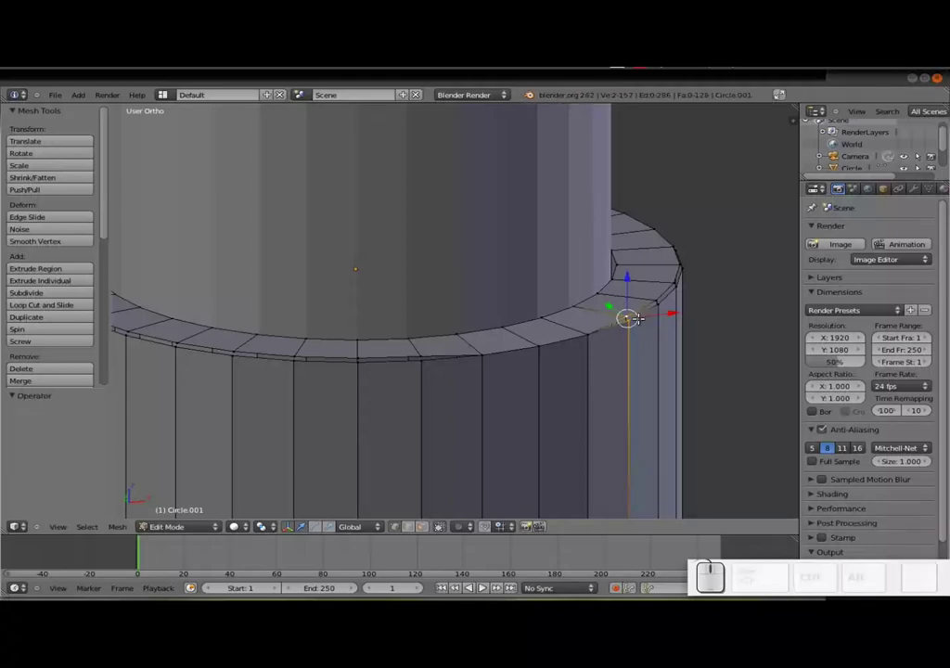
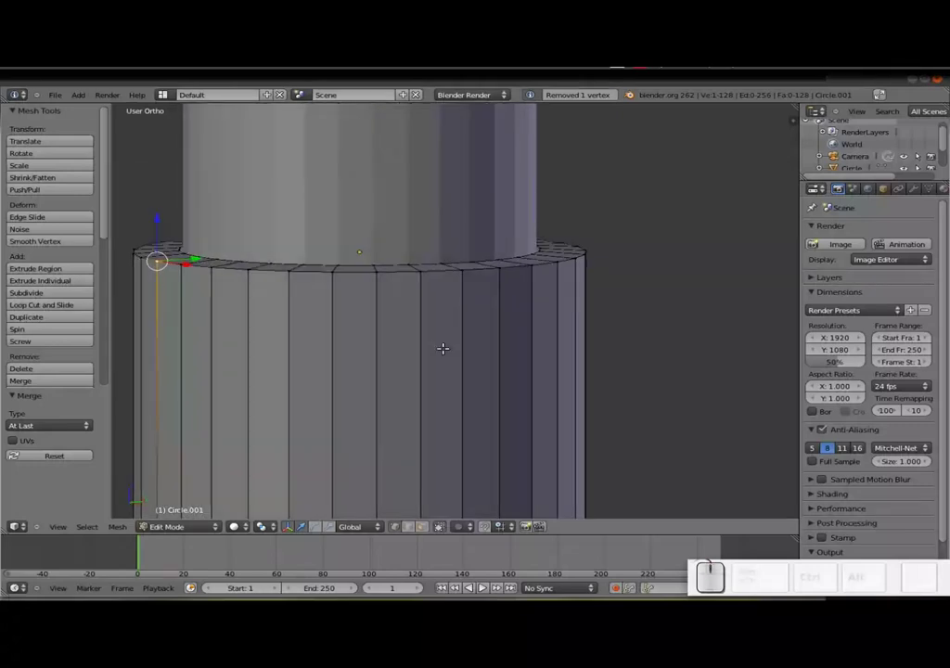
Switch to the reference lightsaber photo in the browser and back to compare the ring
key(alt+Tab)
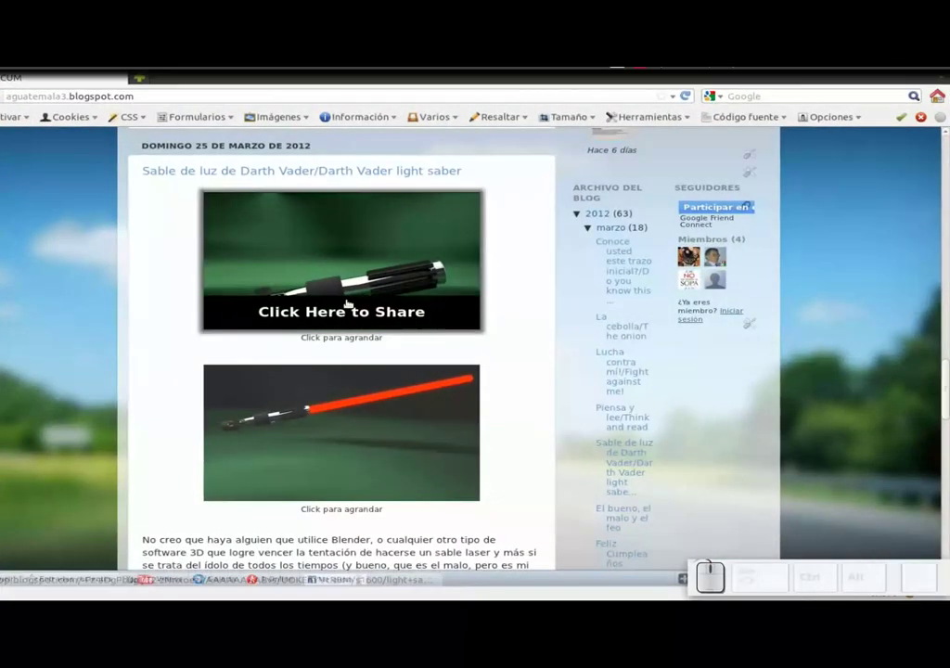
key(alt+Tab)
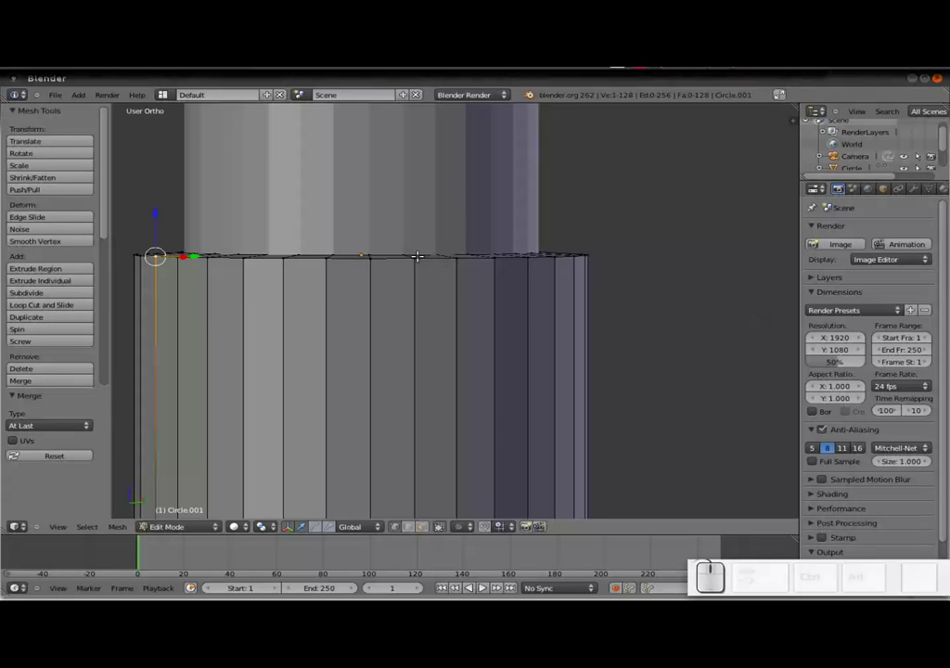
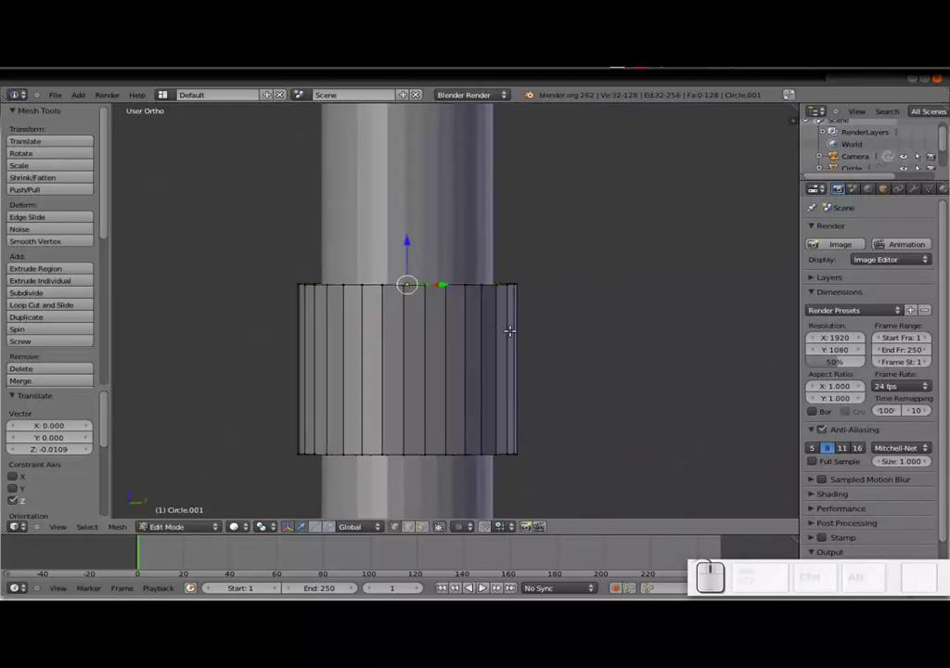
Return to Object Mode, check the hilt against the photo from above and bring up the Add menu
key(Tab)
scroll(down, 3)
middle_click(429, 396)
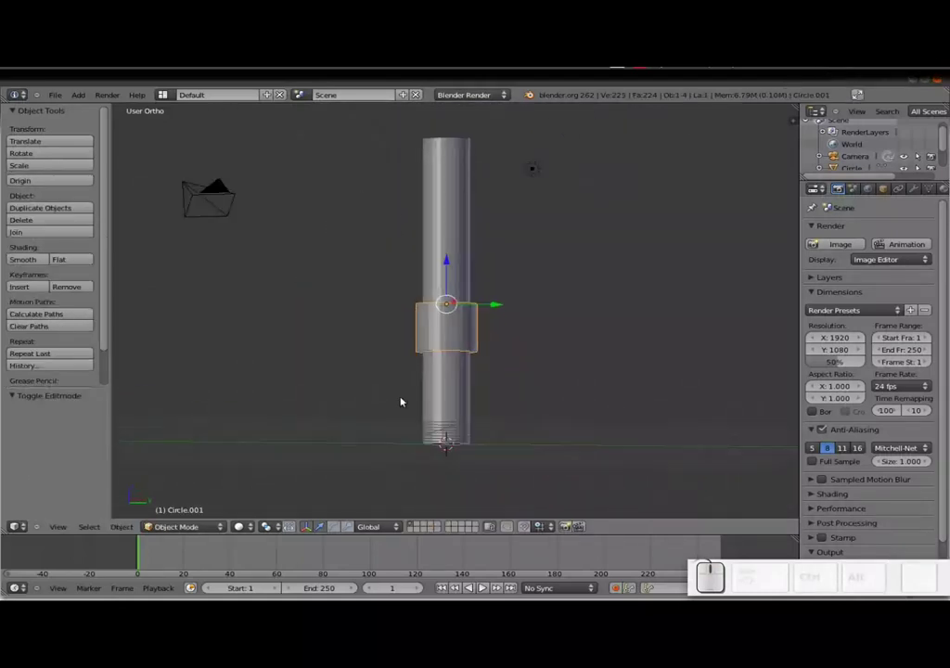
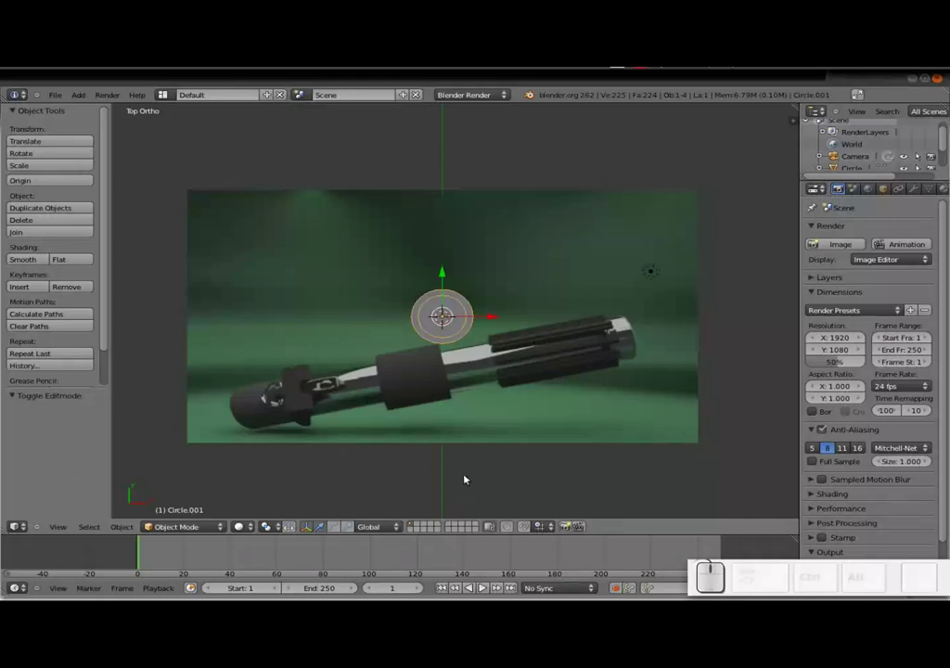
drag(471, 477, 512, 334)
key(ctrl+shift+a)
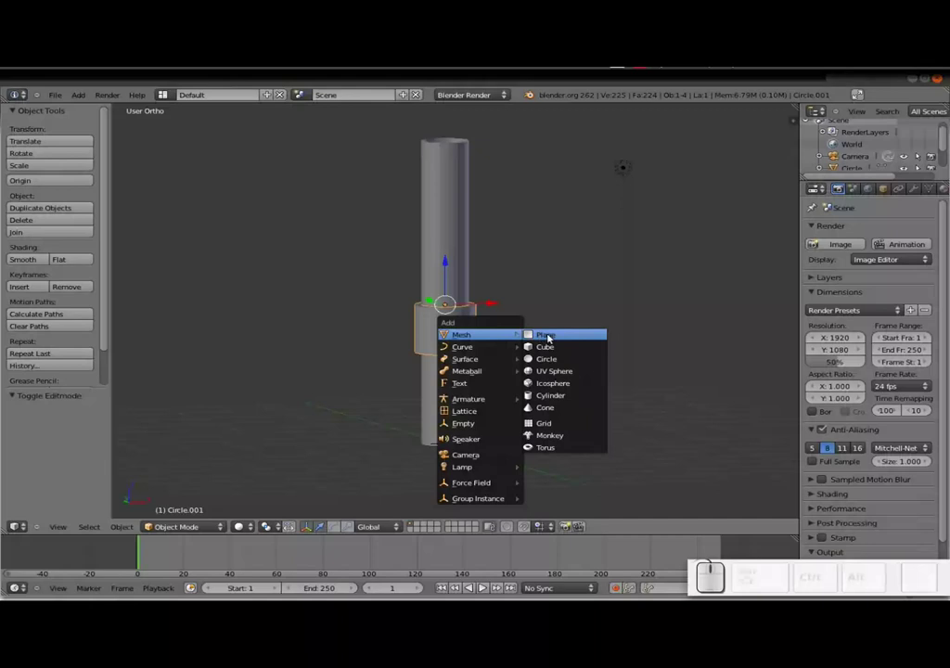
Add a cube, shrink it to roughly half size and move it down against the shaft's side
click(555, 346)
drag(446, 412, 641, 261)
key(s)
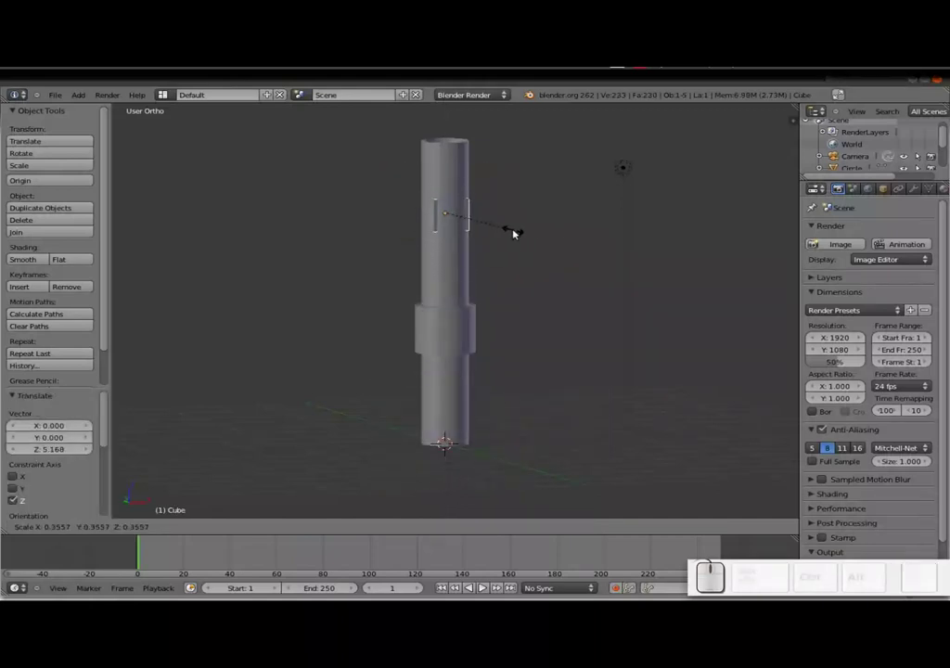
click(493, 229)
middle_click(454, 213)
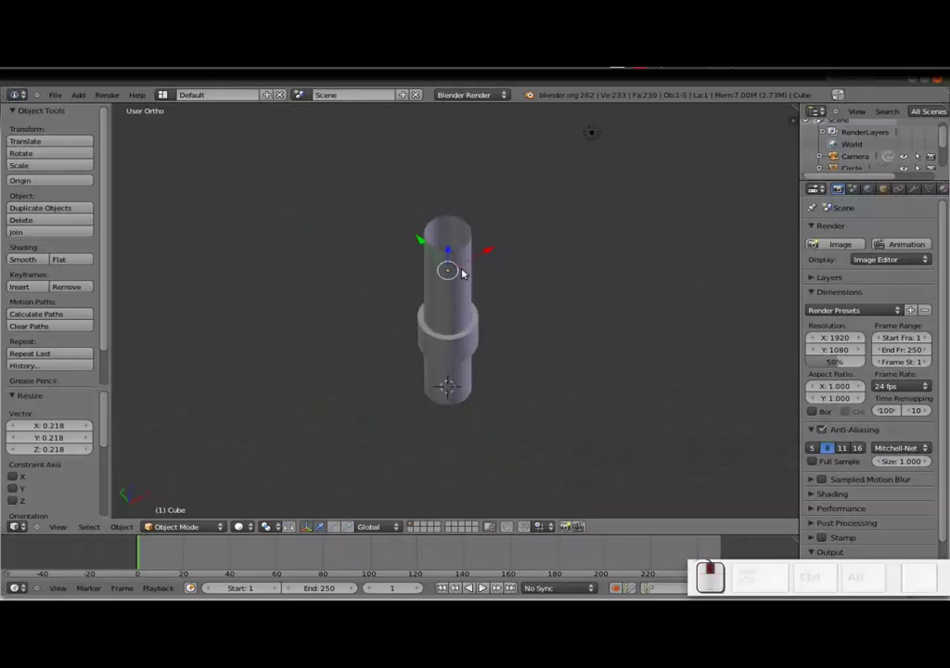
drag(435, 250, 487, 297)
middle_click(489, 303)
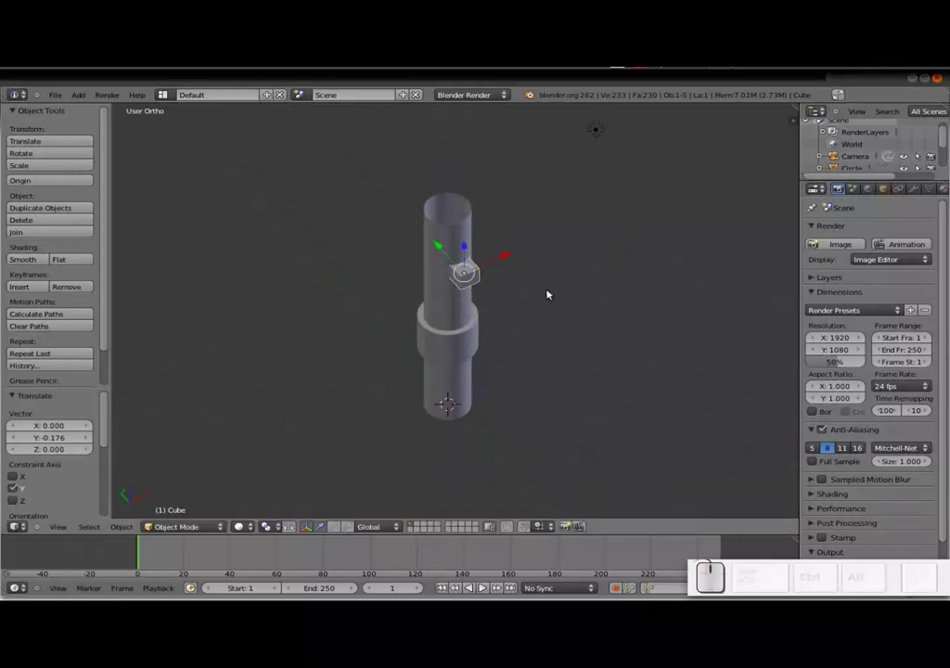
Scale the cube along Y, view it from the front and compare against the reference photo
key(s)
key(y)
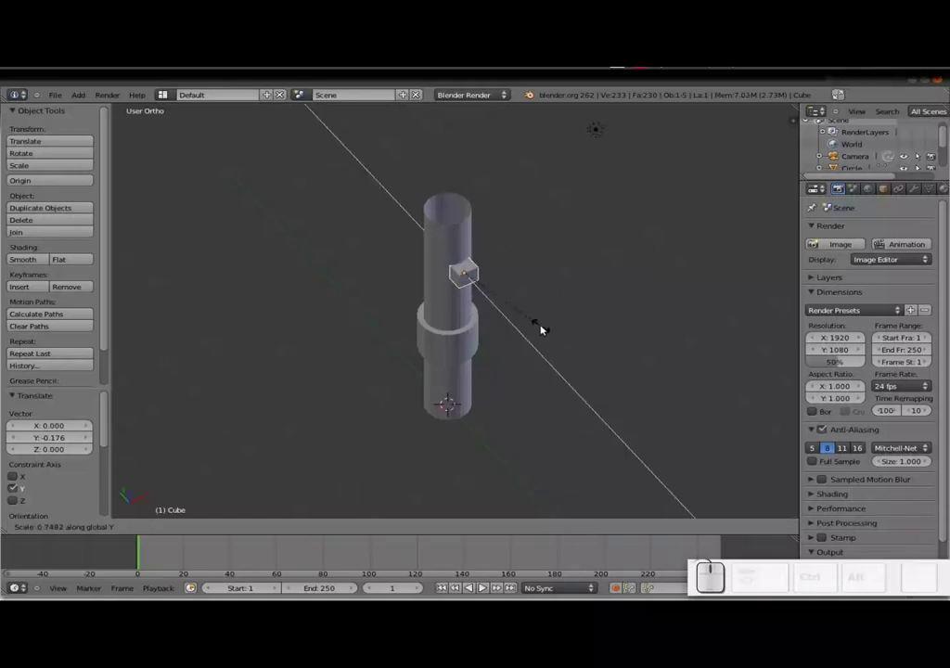
click(522, 311)
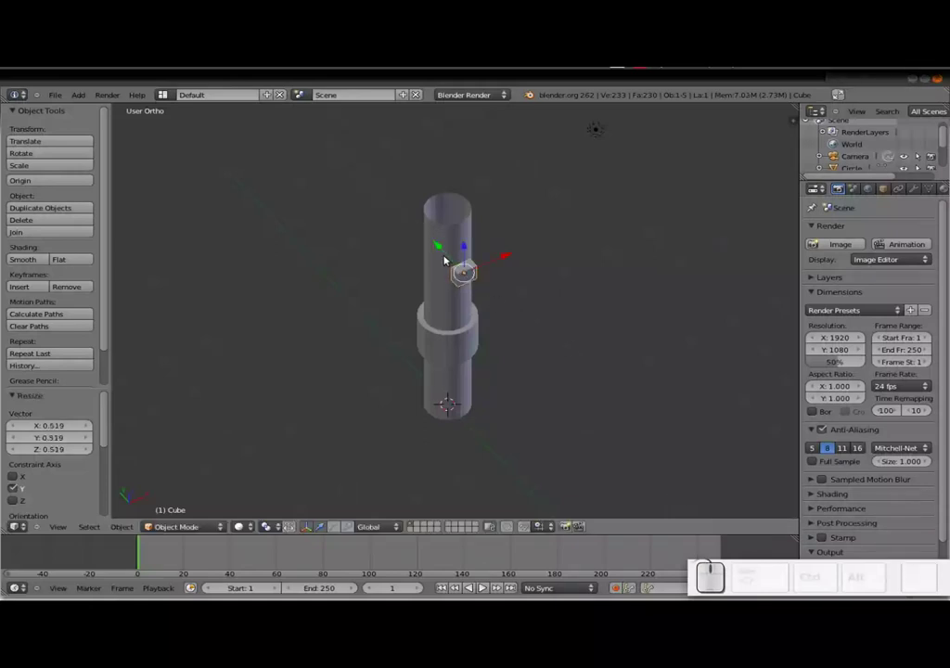
click(452, 256)
middle_click(491, 319)
scroll(up, 3)
middle_click(514, 236)
middle_click(512, 422)
middle_click(465, 308)
click(465, 320)
key(alt+Tab)
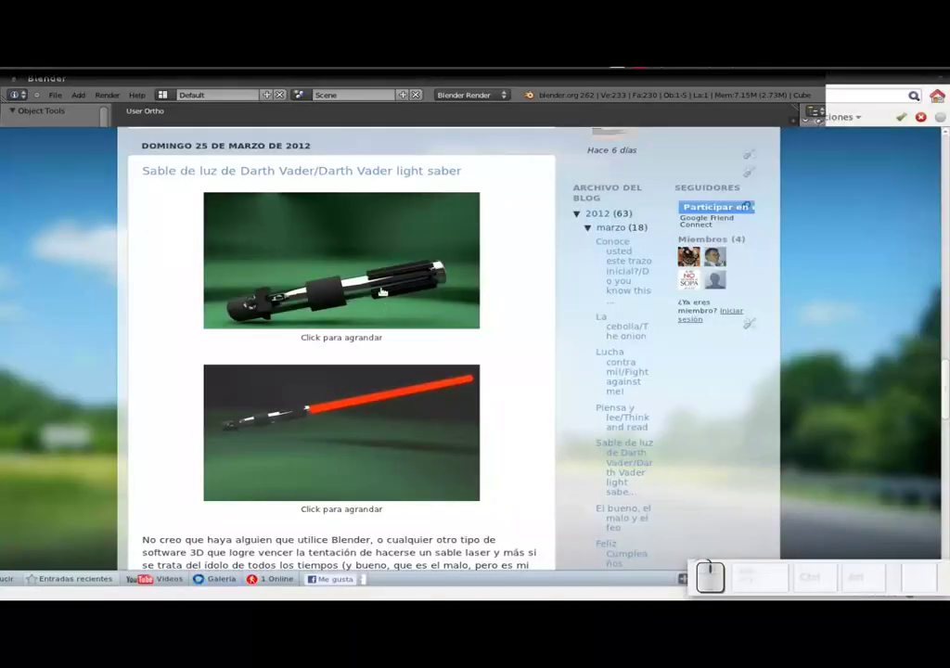
key(alt+Tab)
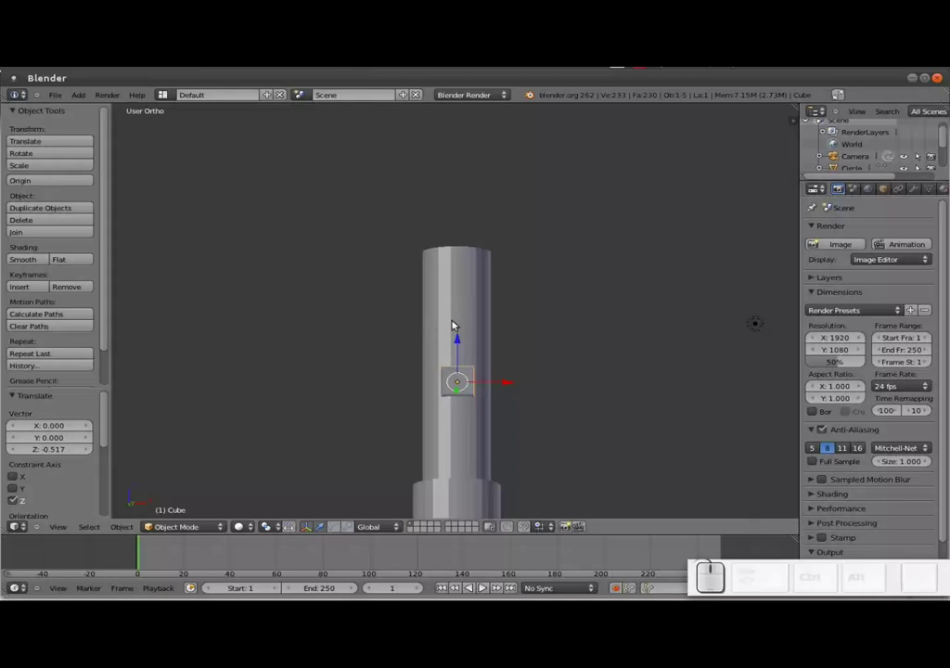
Stretch the cube along Z into a tall slot piece and seat it on the shaft
drag(464, 351, 542, 370)
key(s)
key(z)
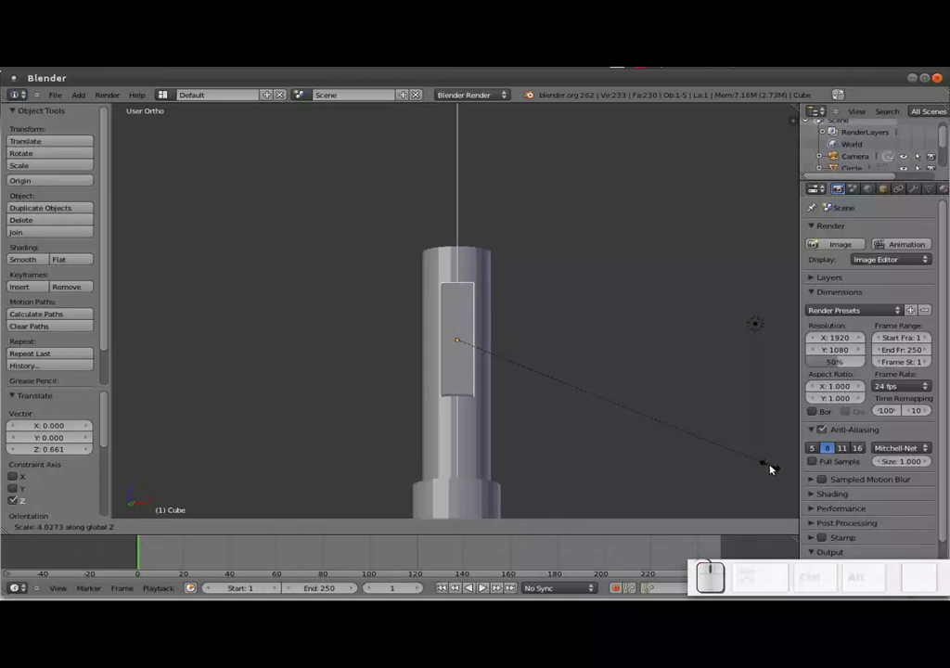
click(776, 466)
drag(463, 304, 468, 329)
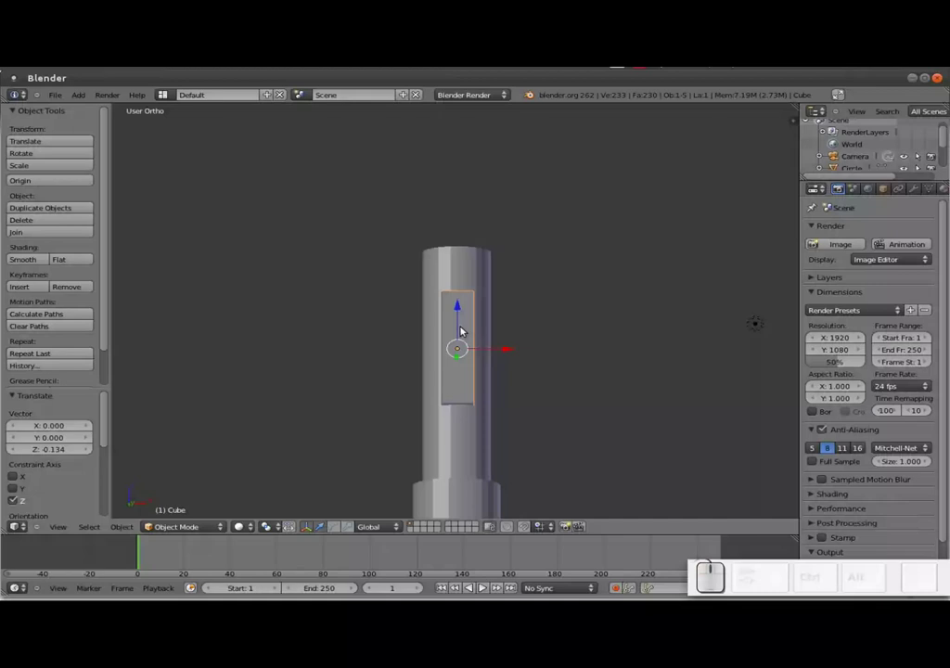
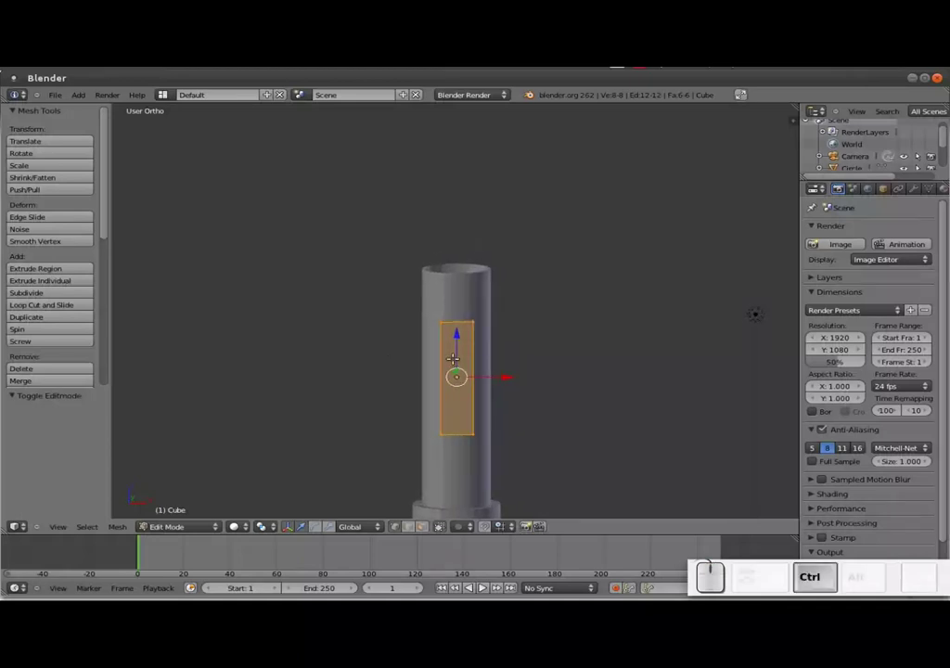
Loop-cut the slot piece and scale it to about 0.546 into a narrow ridge, checked from Top view
key(ctrl+r)
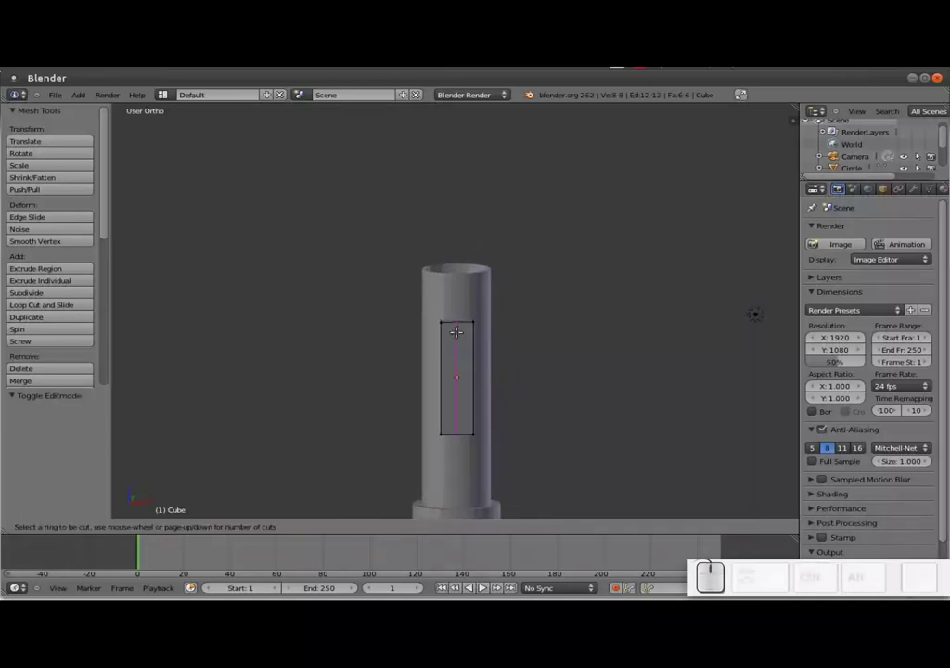
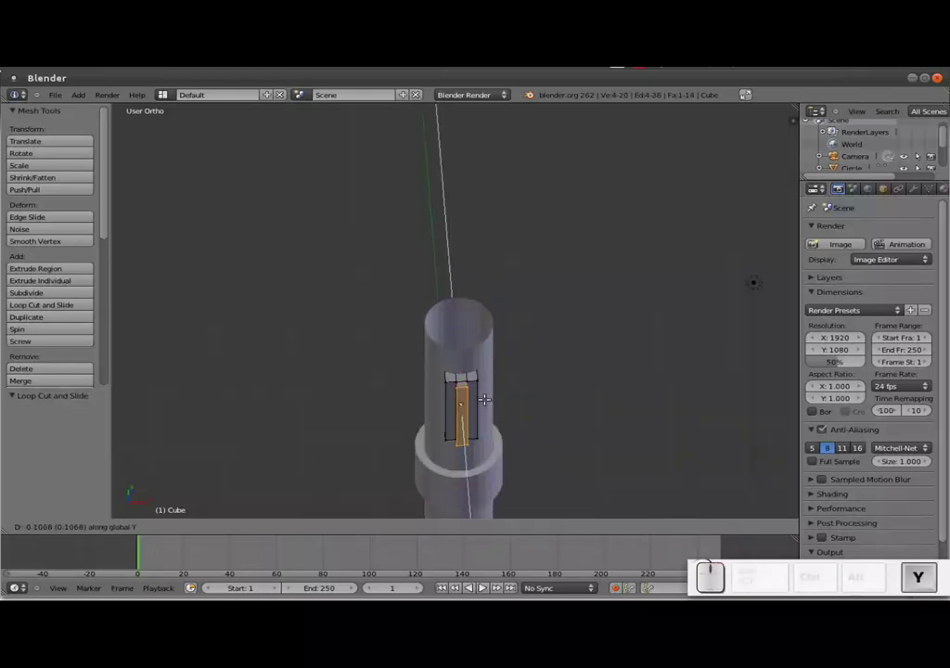
click(499, 396)
key(Tab)
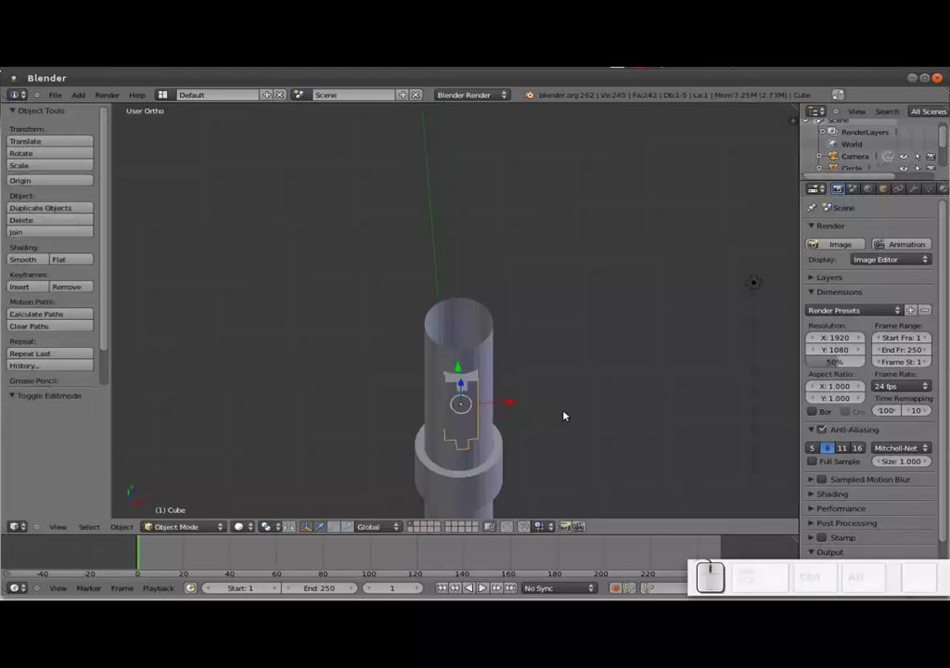
key(s)
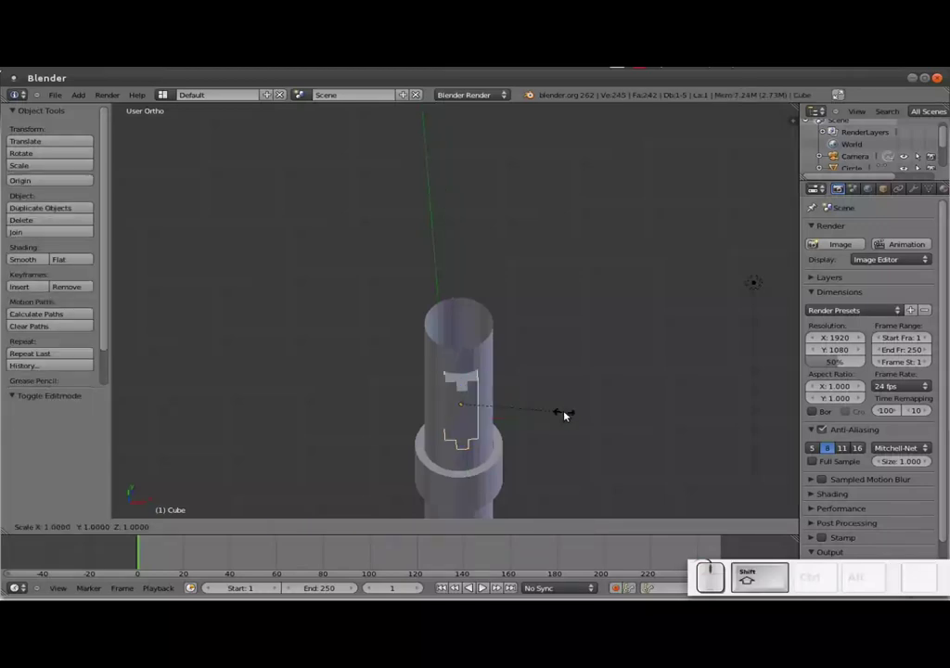
key(shift+z)
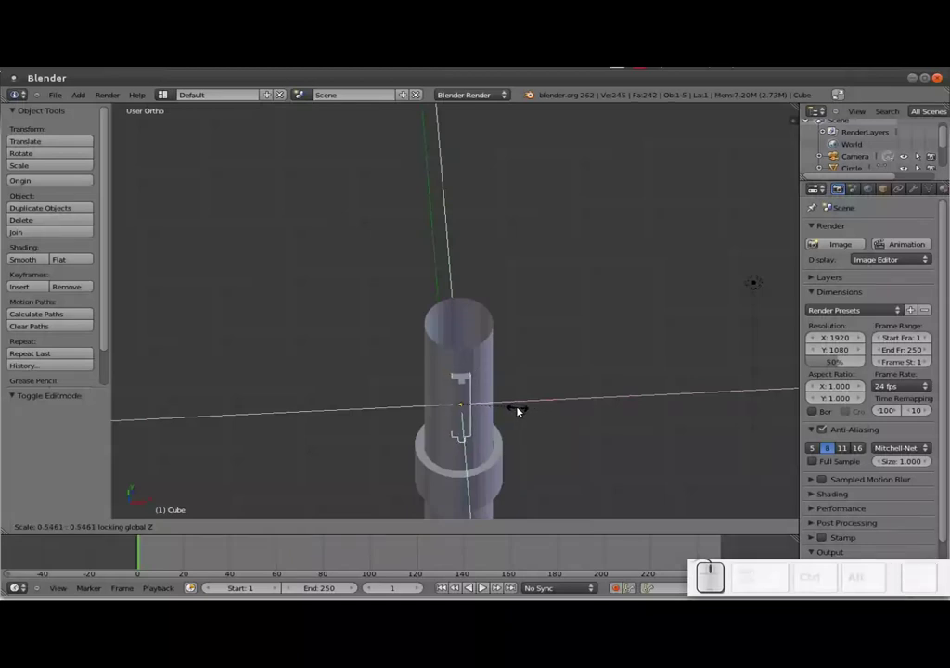
click(524, 410)
middle_click(423, 367)
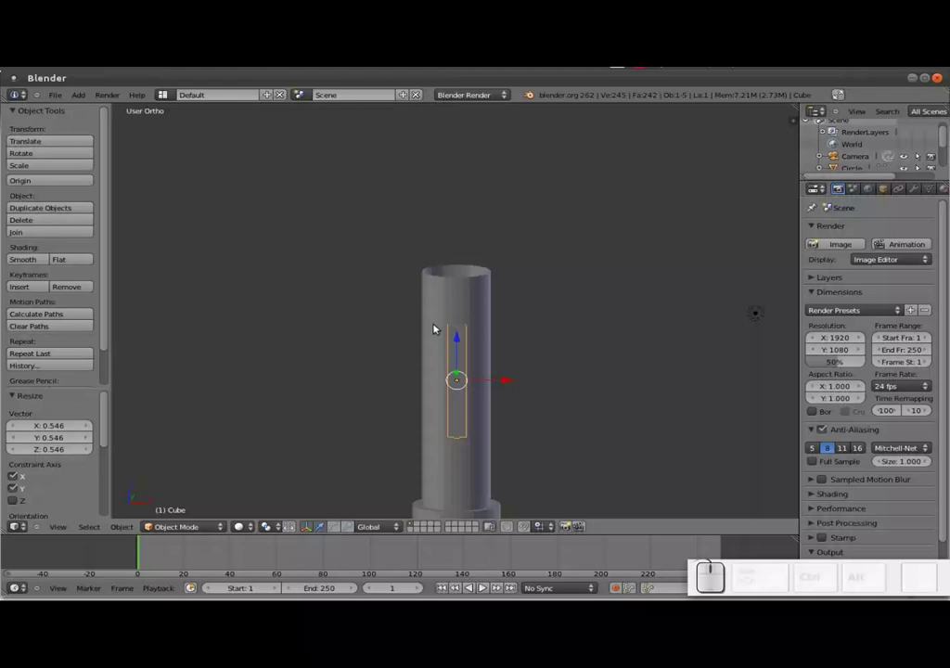
key(KP_7)
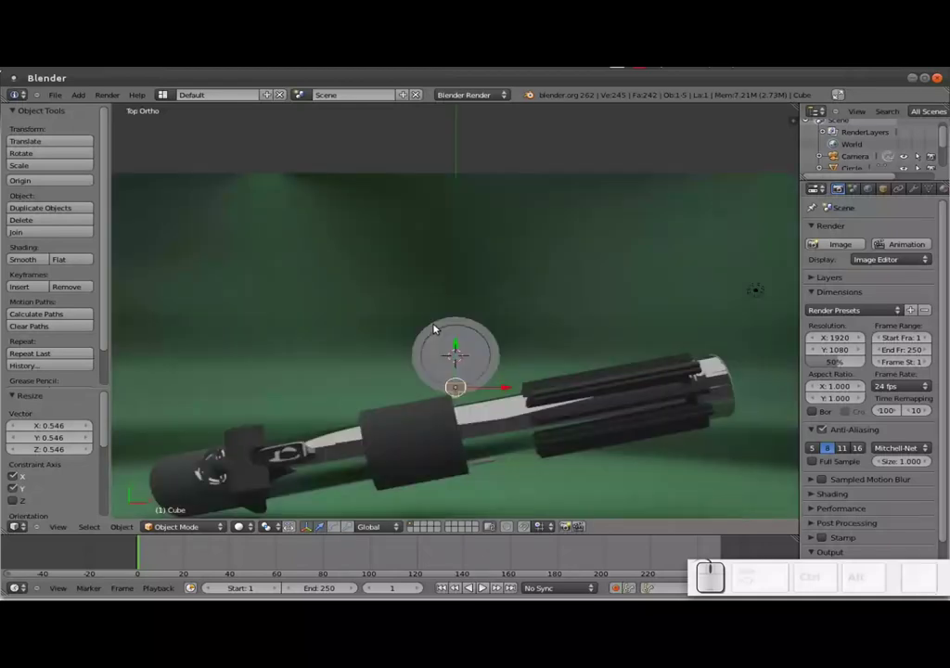
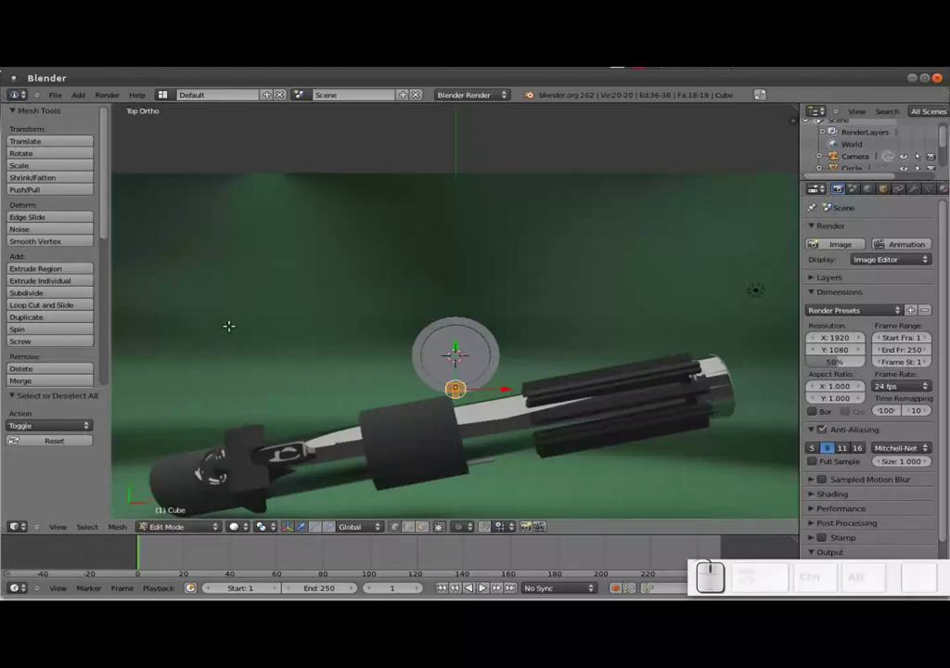
Spin the ridge around the circle's centre using Spin in the Tool Shelf
scroll(up, 3)
scroll(down, 3)
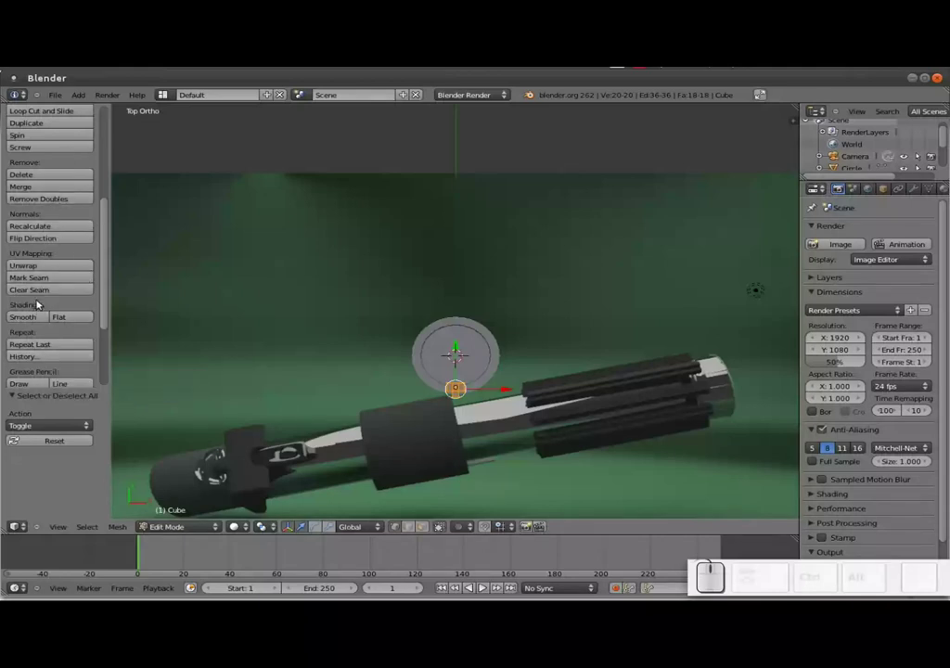
key(t)
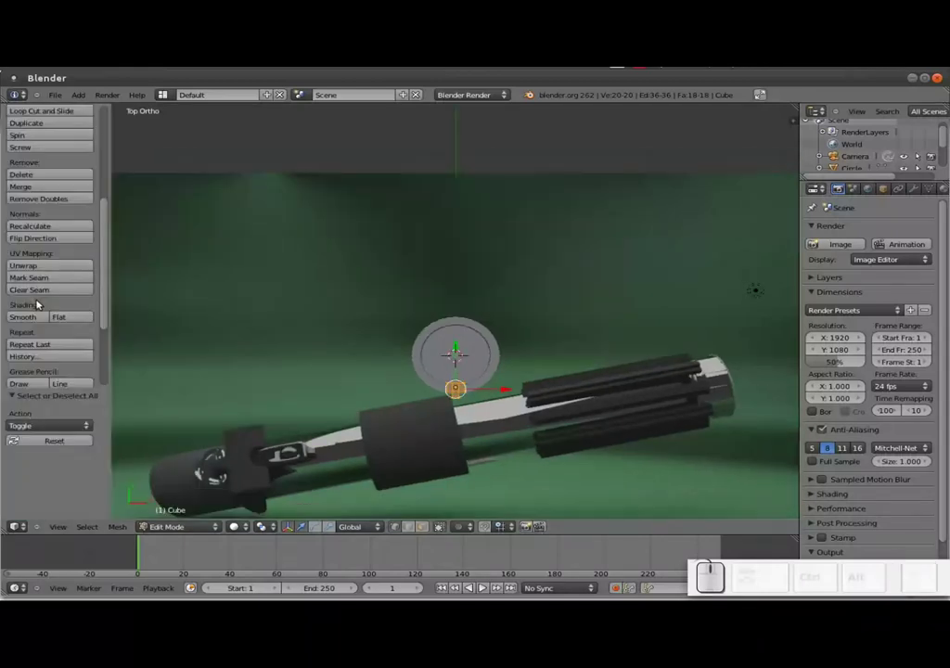
scroll(up, 3)
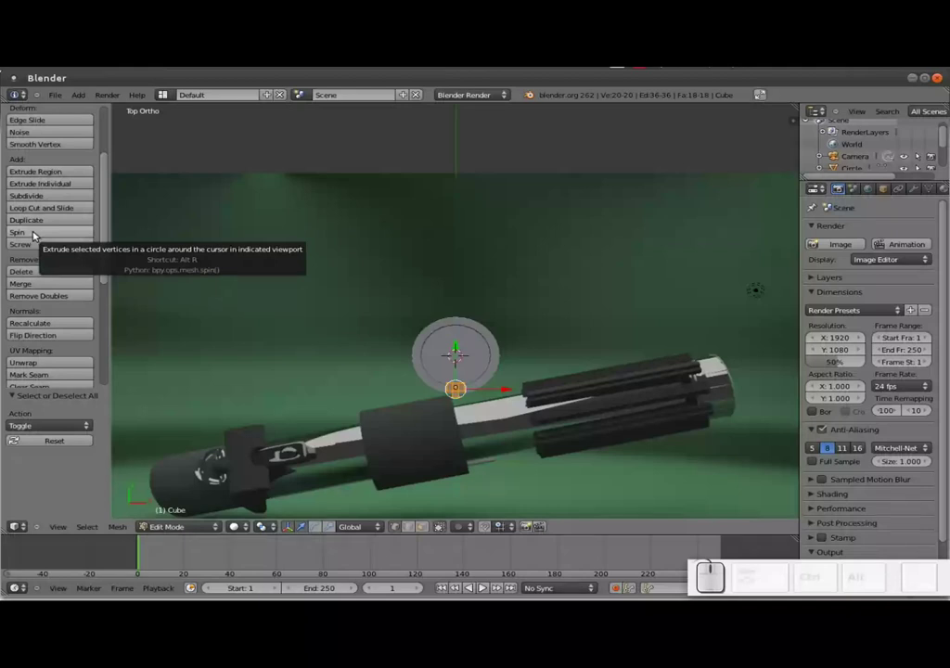
click(38, 232)
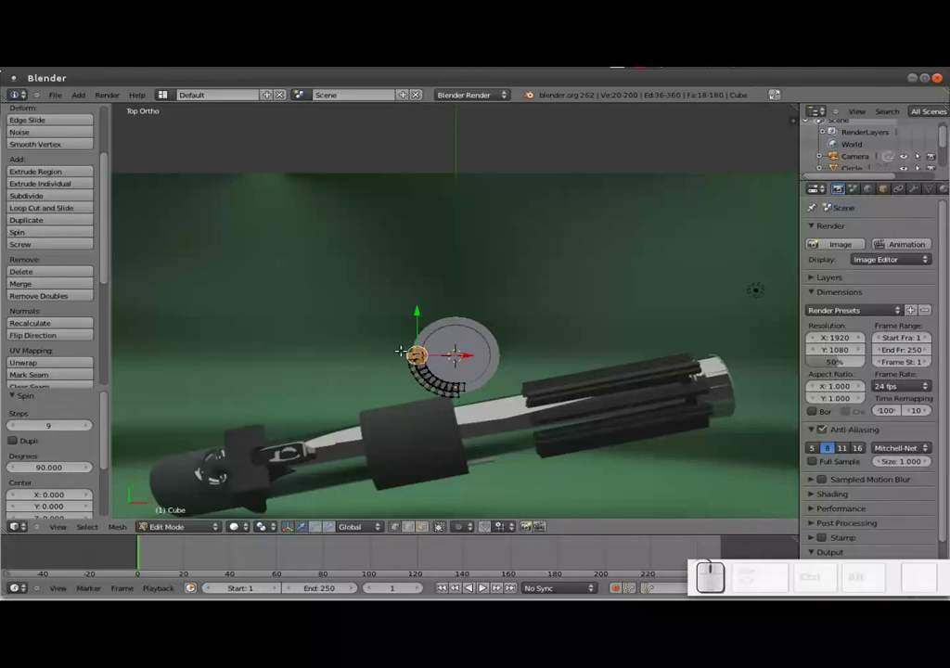
Set the spin steps and a 360-degree angle for a full ring of ridges, then return to Top view
click(32, 444)
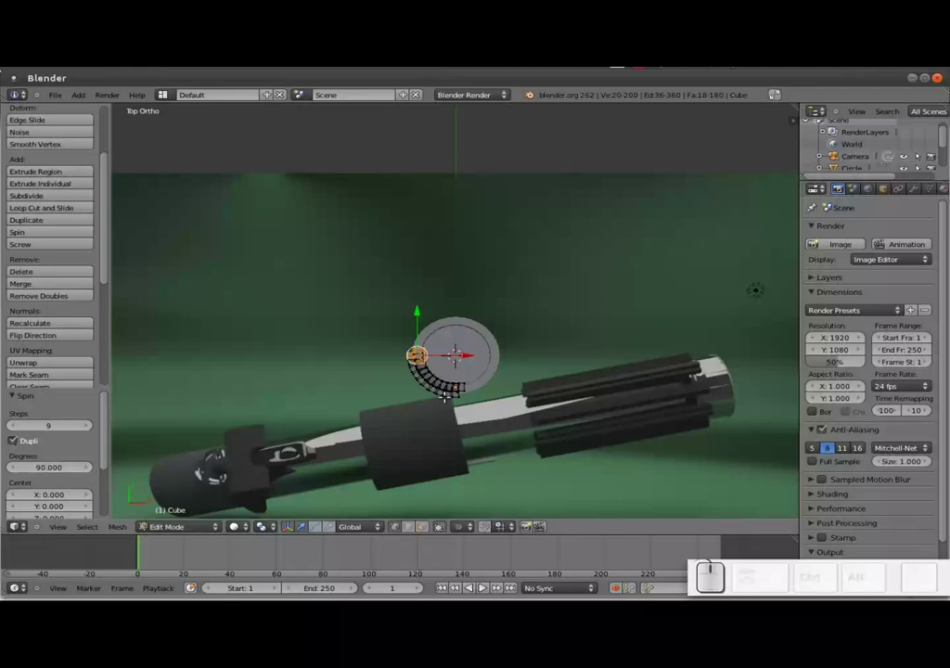
click(52, 471)
key(KP_3)
key(KP_6)
key(KP_0)
key(KP_Enter)
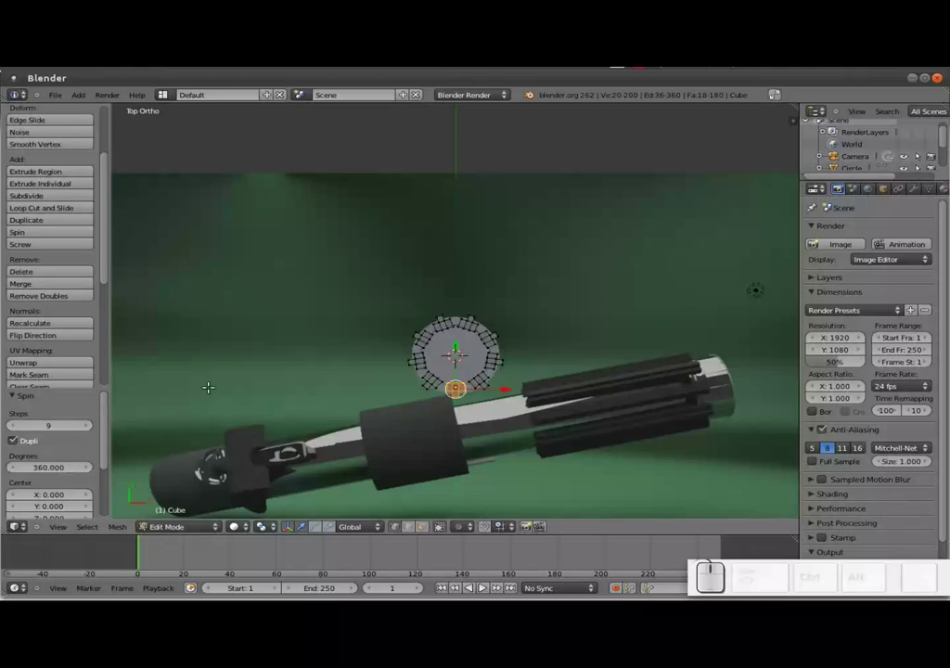
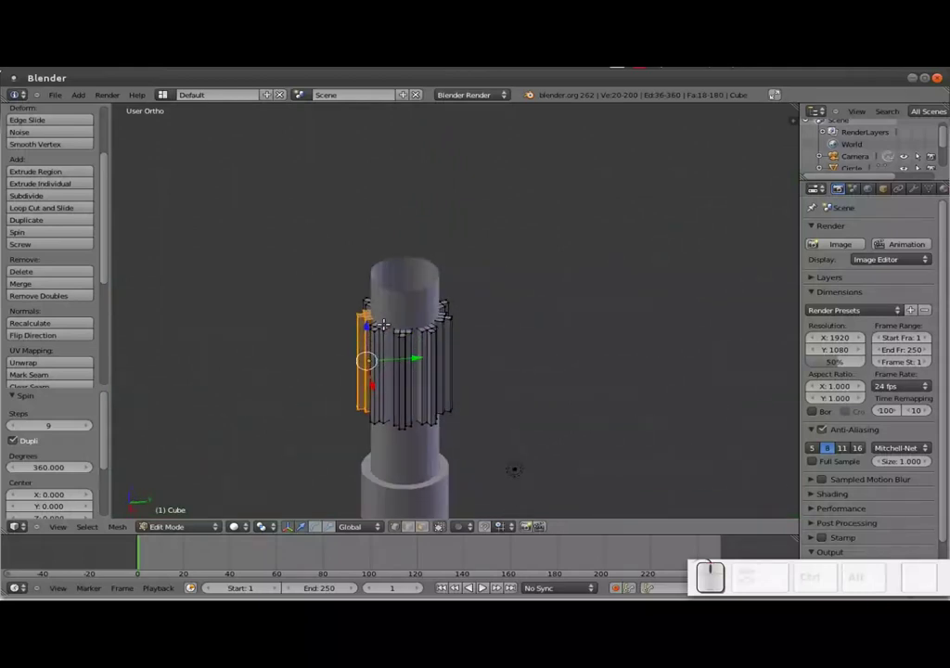
key(KP_7)
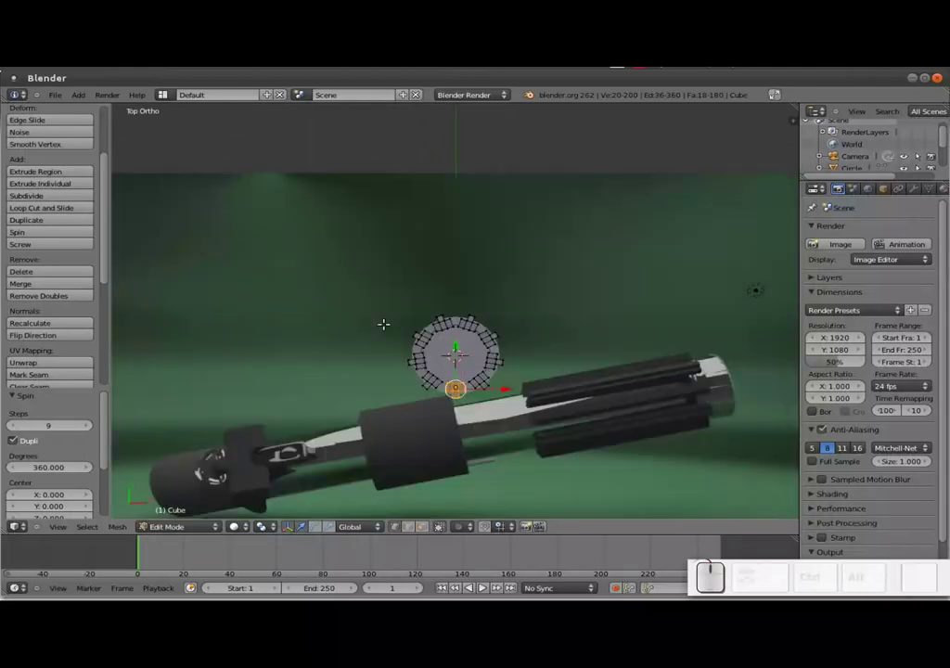
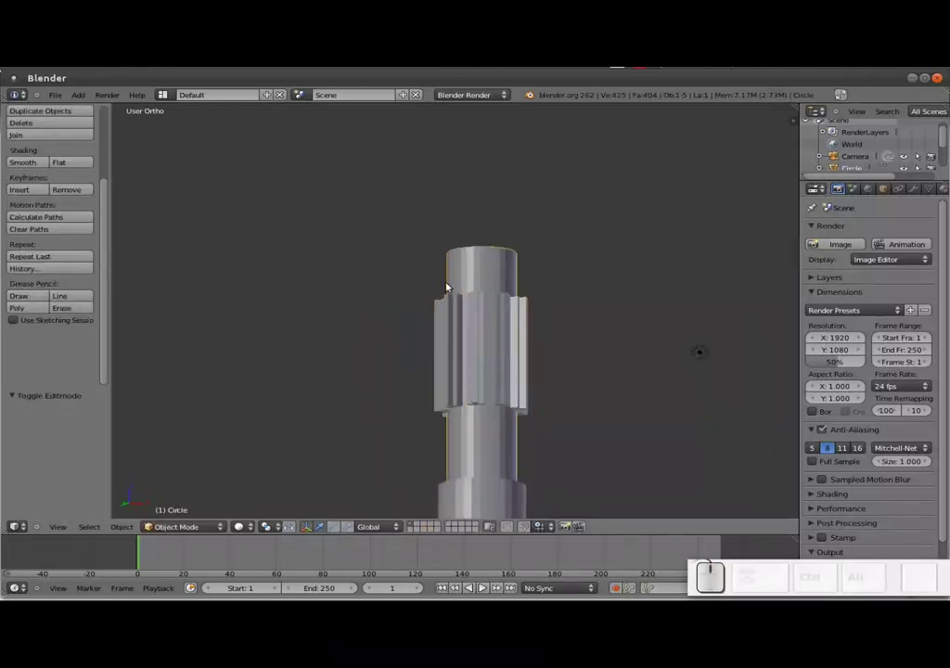
Apply Smooth shading to the ridged hilt section and orbit to inspect it
right_click(504, 333)
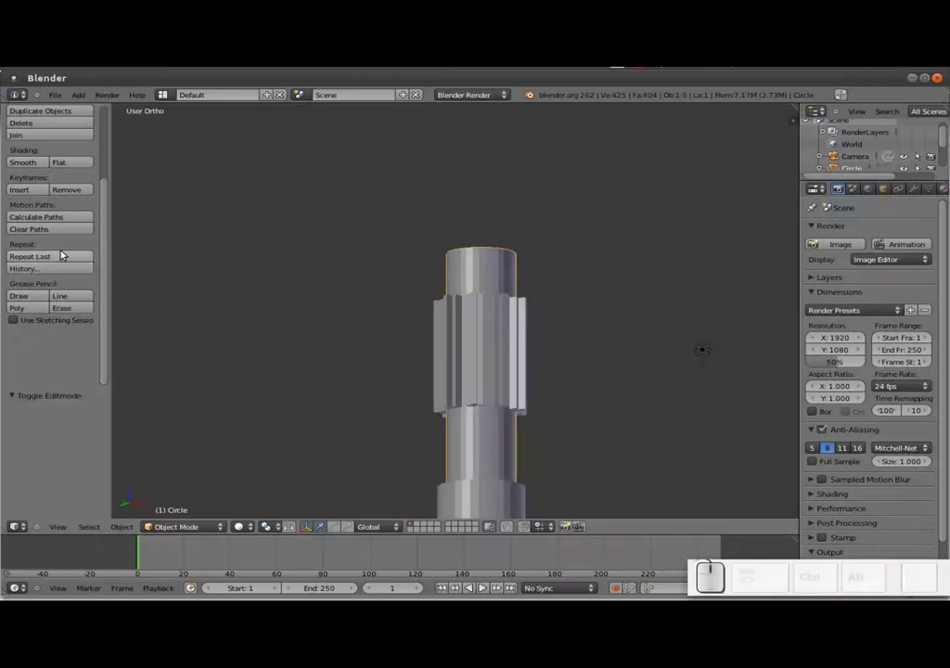
scroll(up, 3)
click(36, 260)
scroll(down, 3)
scroll(down, 3)
drag(472, 421, 475, 454)
scroll(up, 3)
scroll(down, 3)
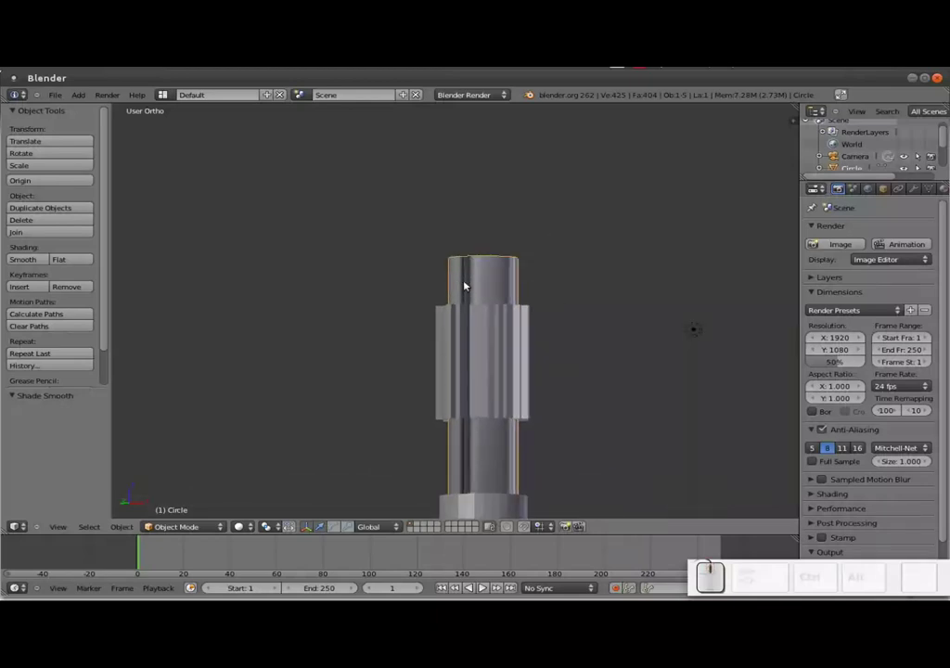
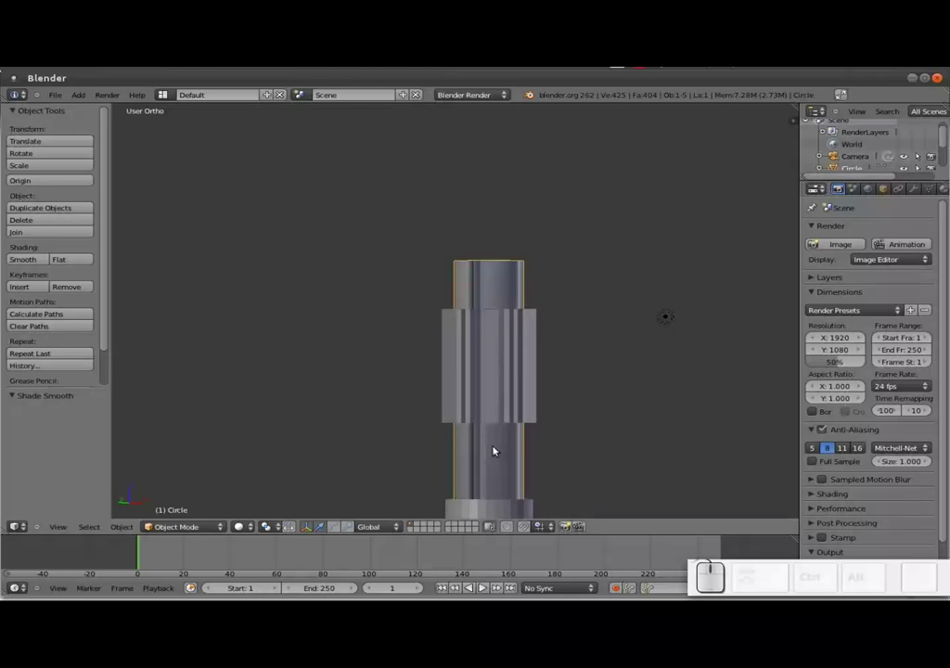
drag(488, 469, 475, 290)
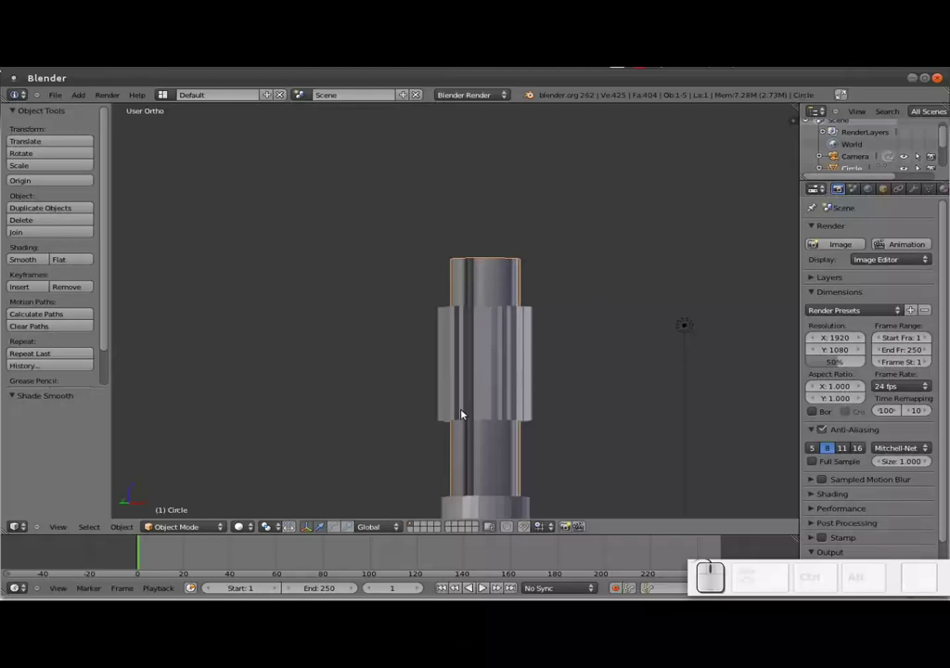
Recalculate the ridged section's normals outward on all its geometry
key(Tab)
key(a)
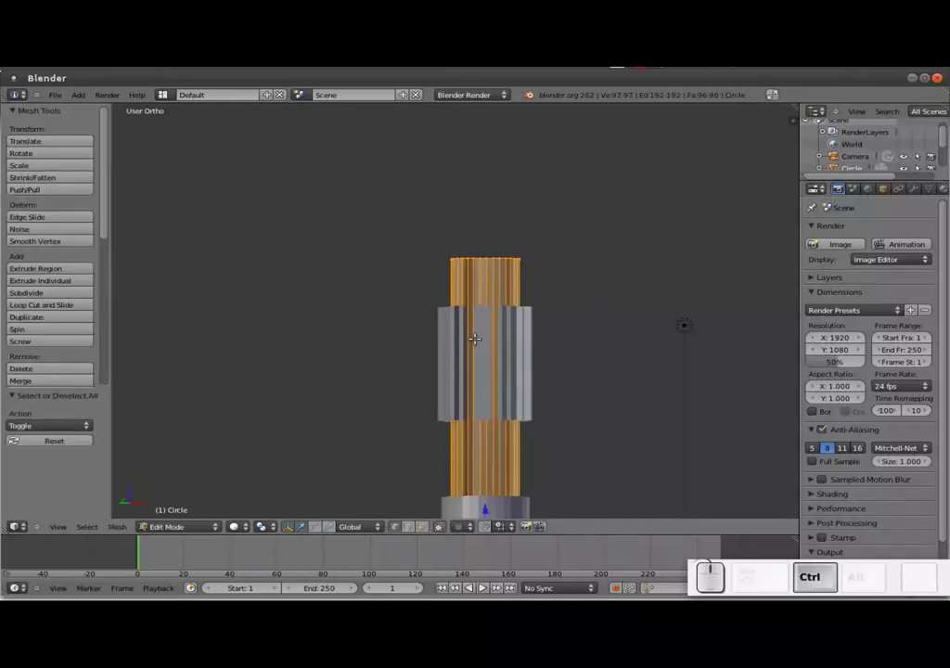
key(ctrl+n)
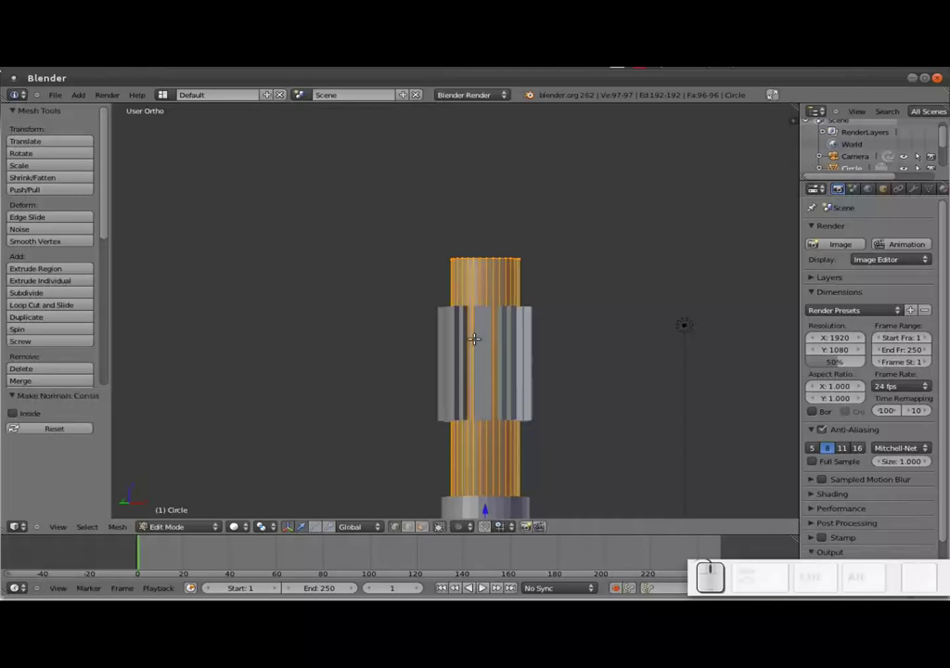
key(Tab)
scroll(down, 3)
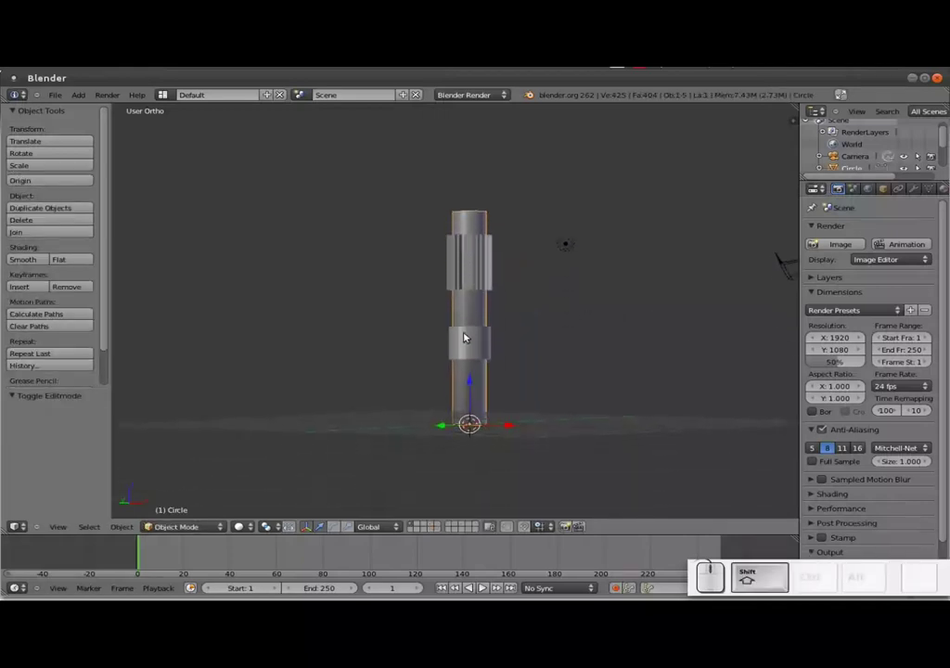
Smooth-shade the lower ring band and recalculate its normals outward
right_click(471, 337)
click(43, 258)
scroll(up, 3)
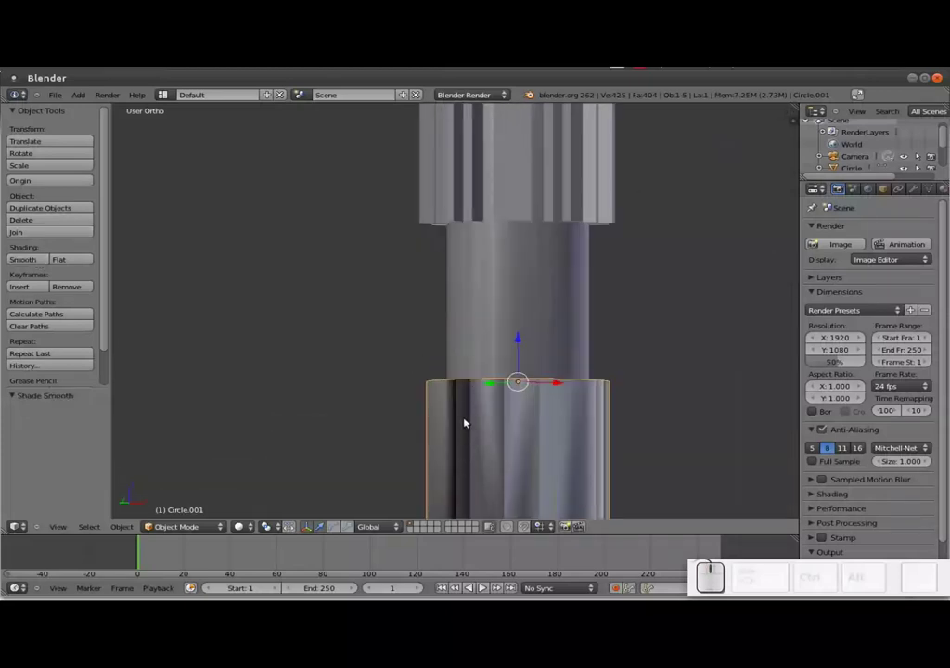
drag(518, 443, 508, 339)
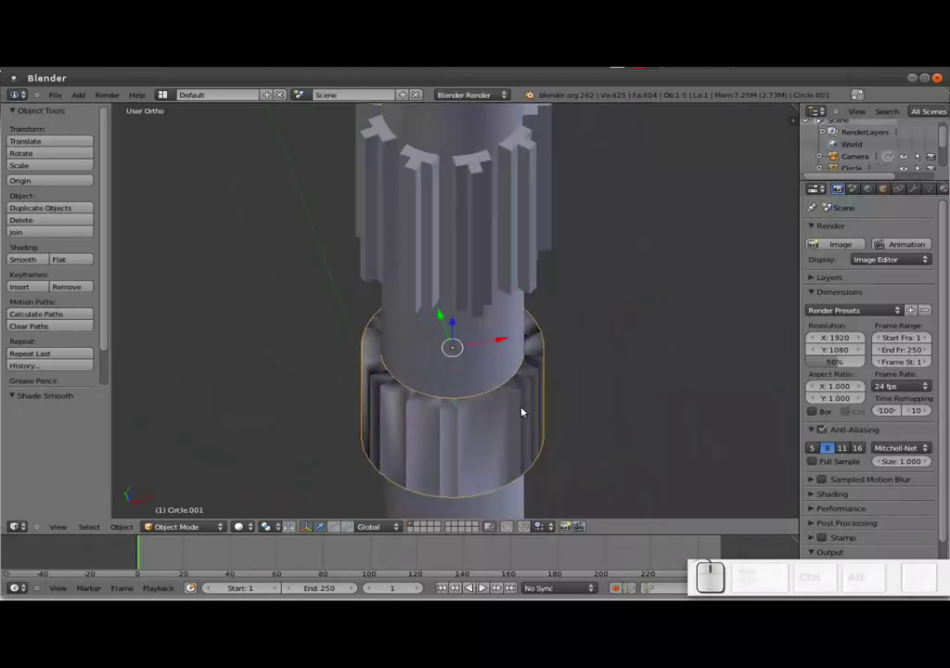
key(Tab)
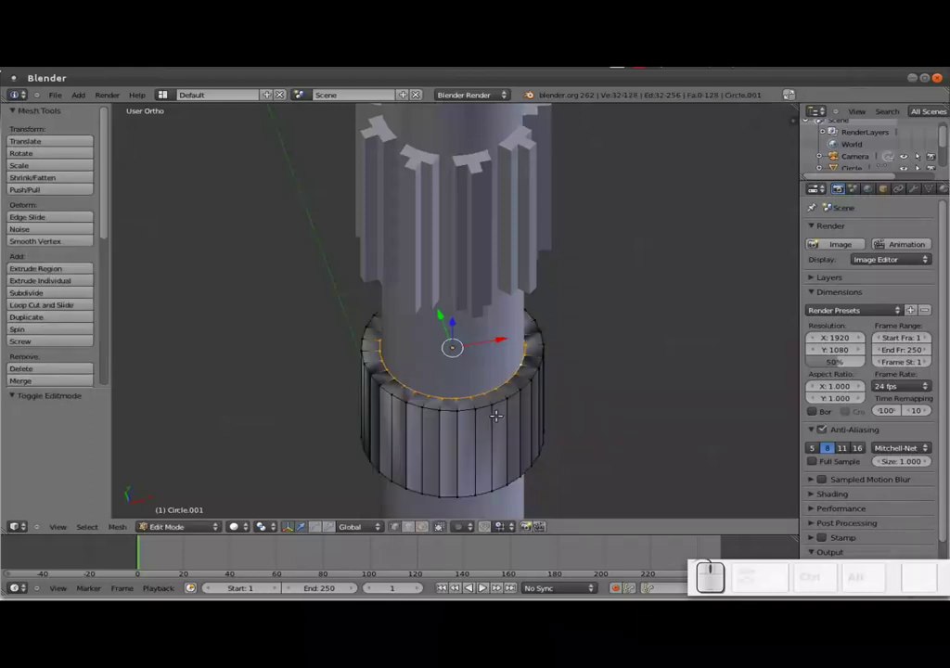
key(a)
key(ctrl+n)
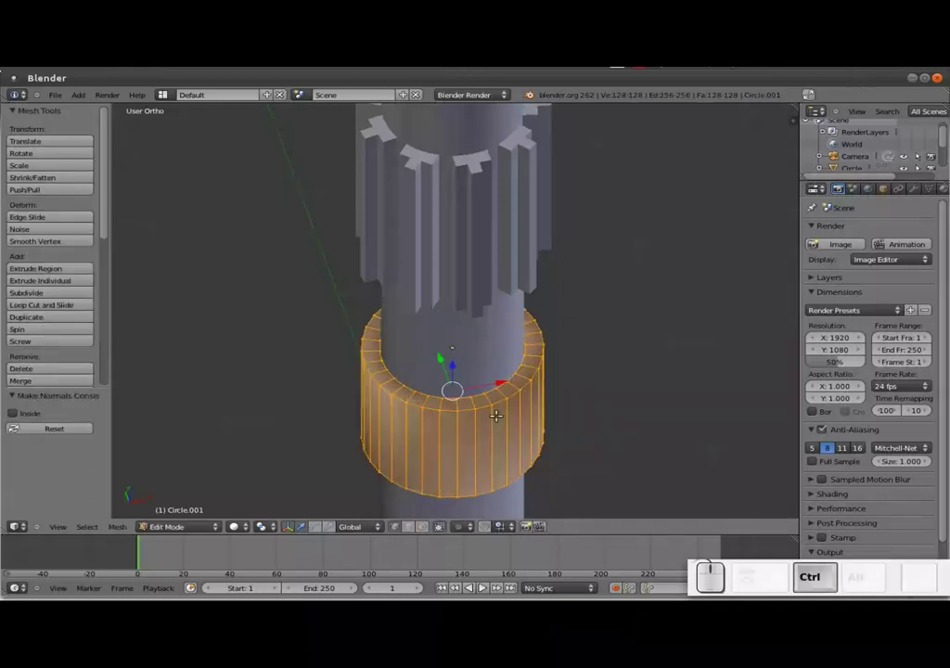
key(Tab)
Review the hilt from the top over the photo and from the side
middle_click(493, 310)
scroll(down, 3)
middle_click(437, 347)
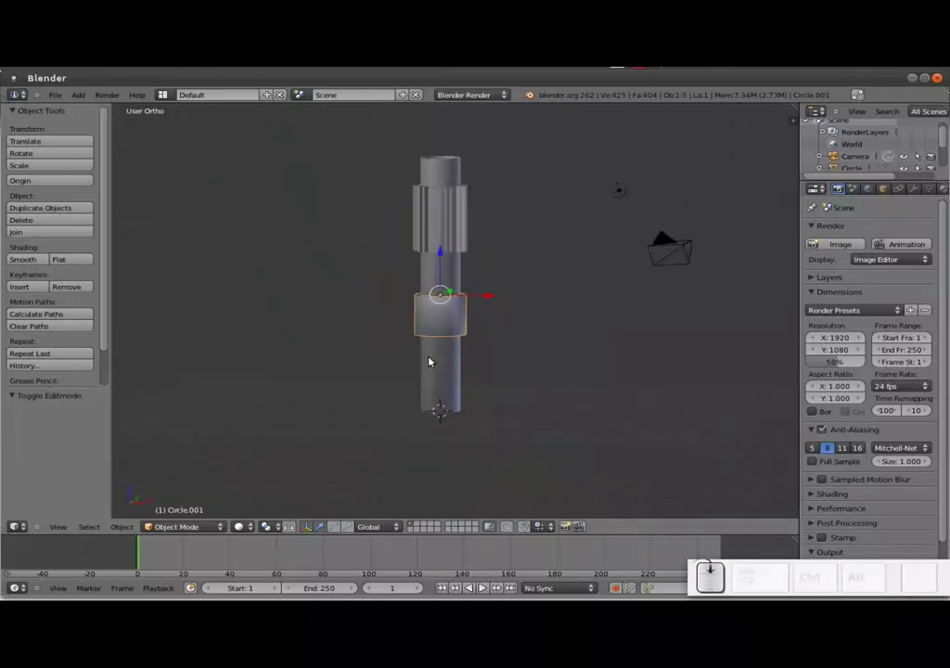
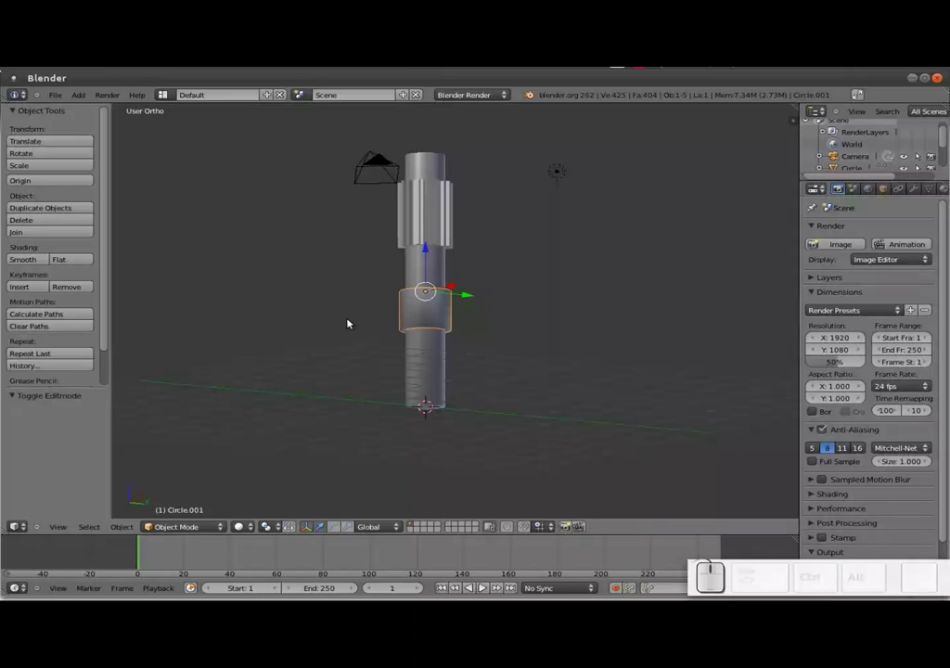
key(KP_7)
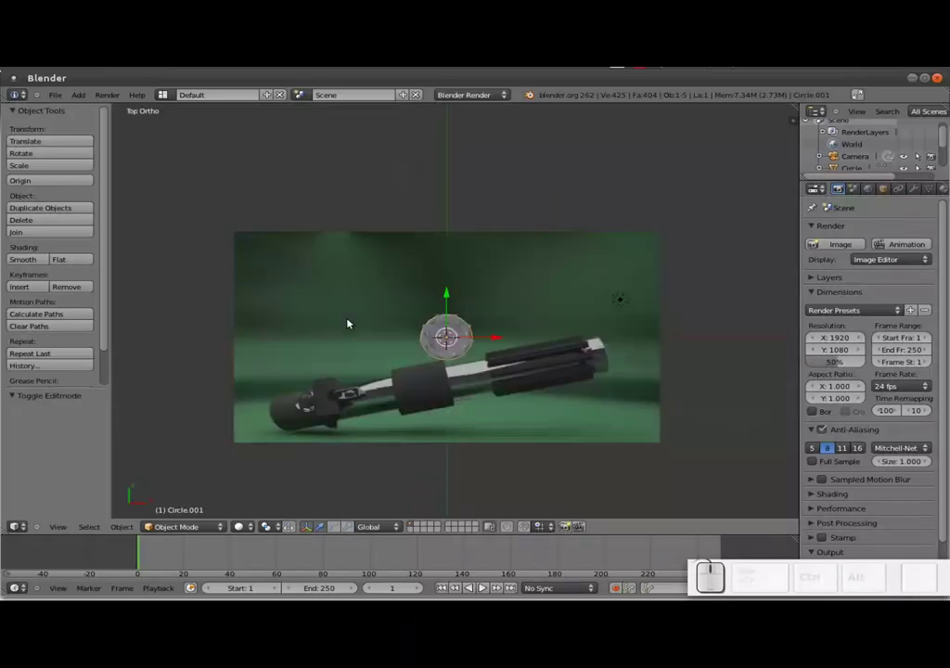
key(alt+Tab)
key(alt+Tab)
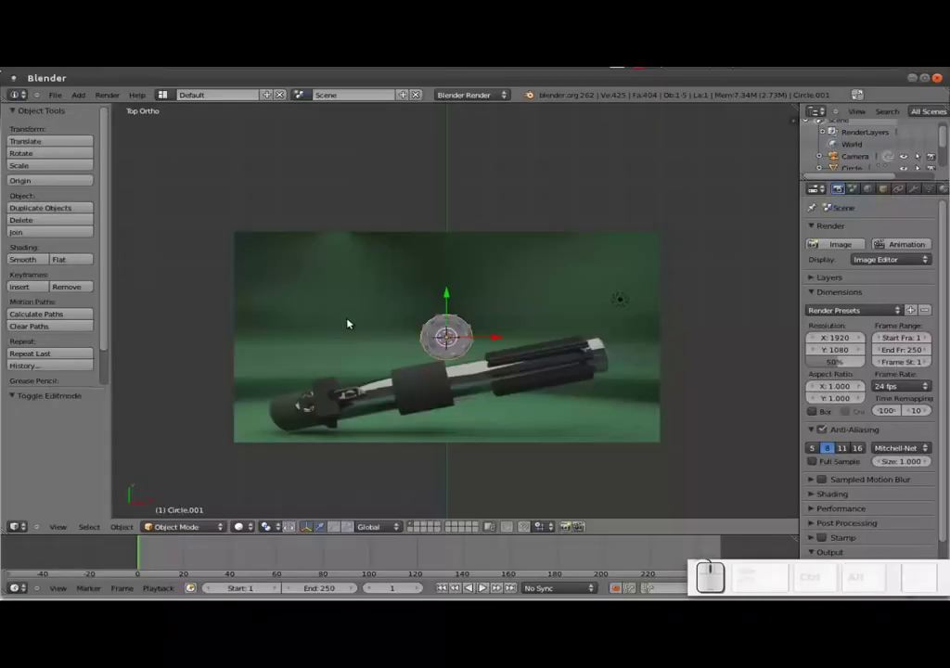
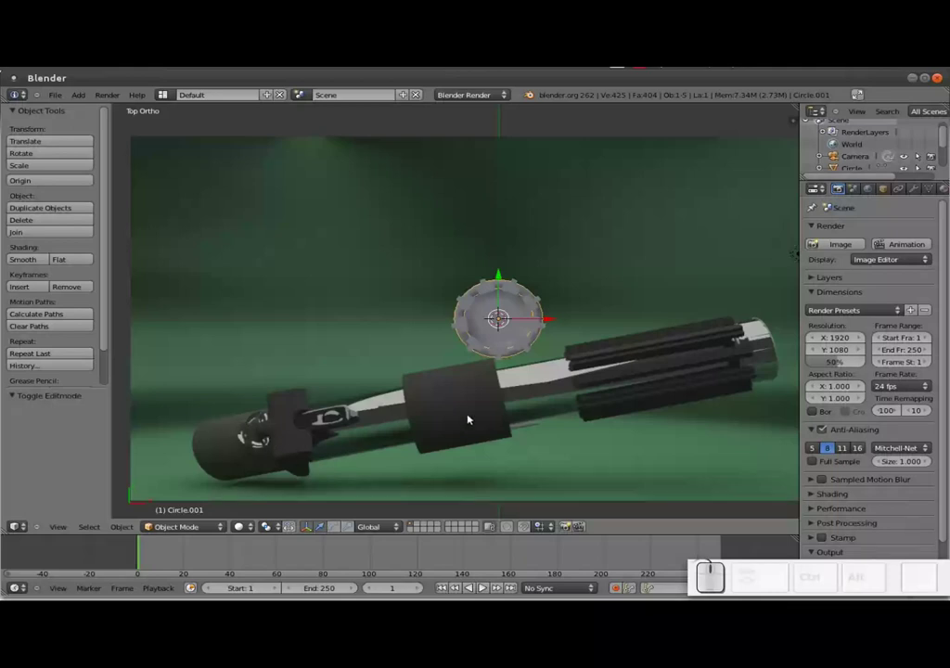
drag(522, 386, 504, 423)
Add a circle mesh and place it below the ring band
key(shift+a)
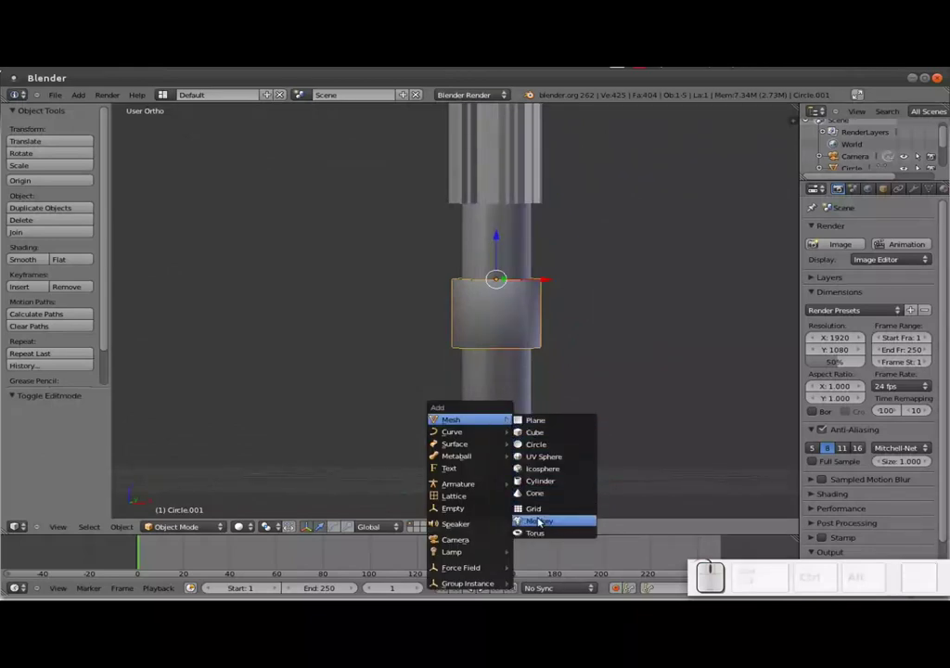
click(549, 445)
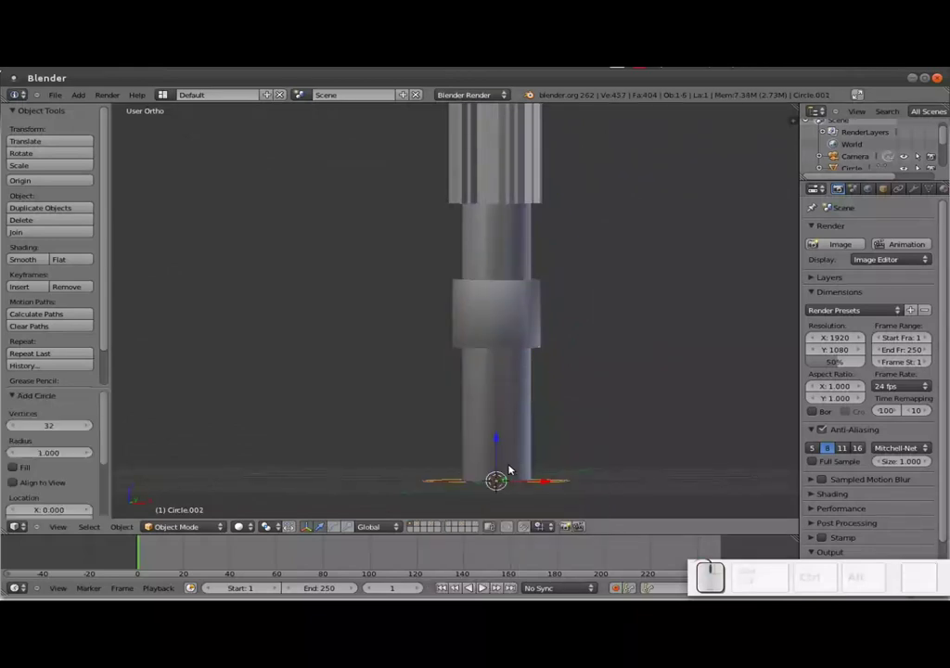
drag(502, 453, 648, 441)
key(s)
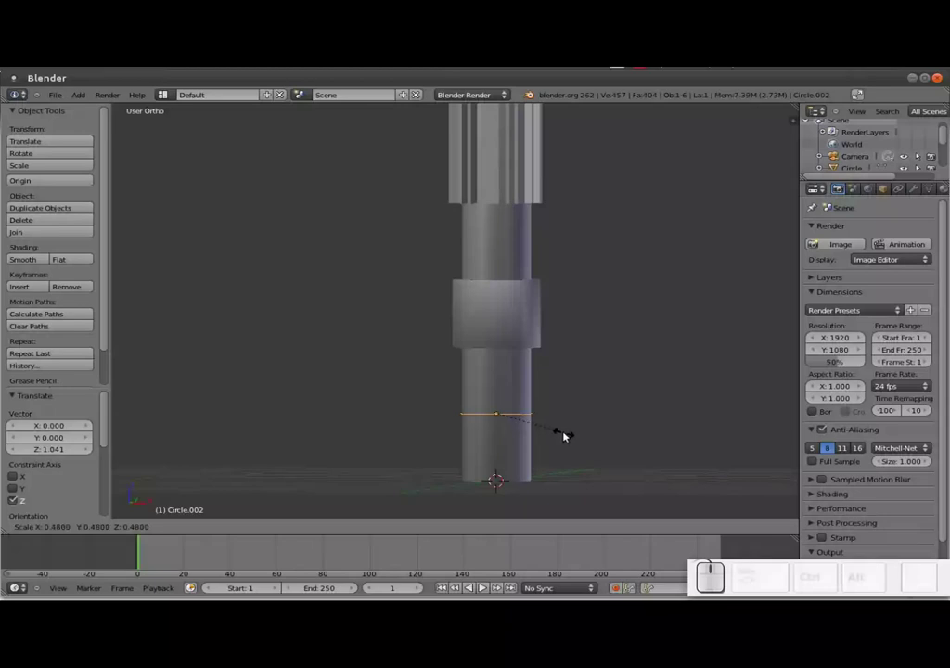
click(571, 432)
scroll(up, 3)
drag(540, 476, 553, 436)
scroll(up, 3)
Widen the circle to the hilt and extrude it down along Z into a new lower section, checked from Top view
key(Tab)
key(e)
key(s)
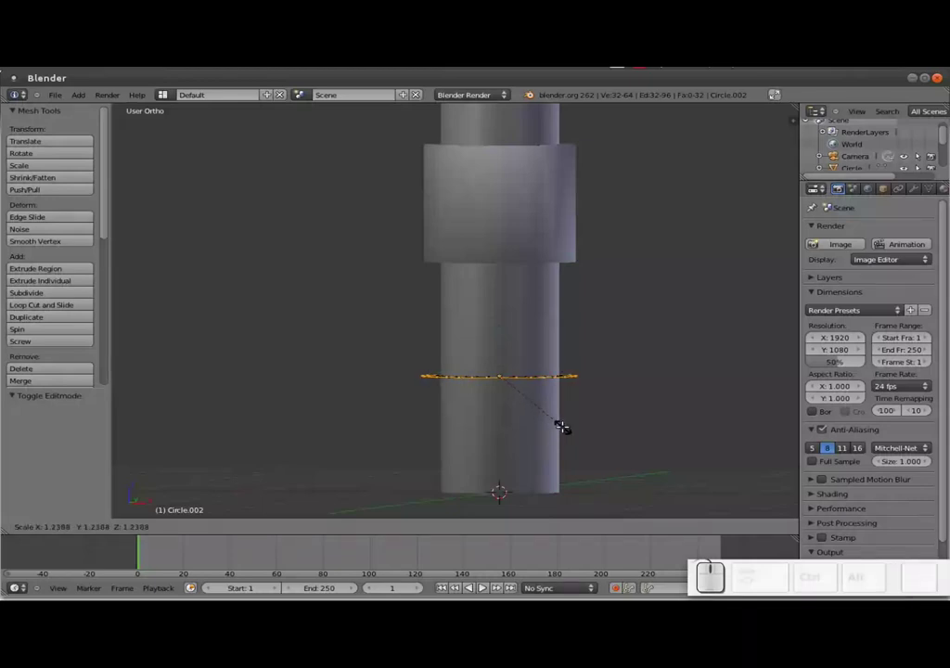
click(570, 422)
key(e)
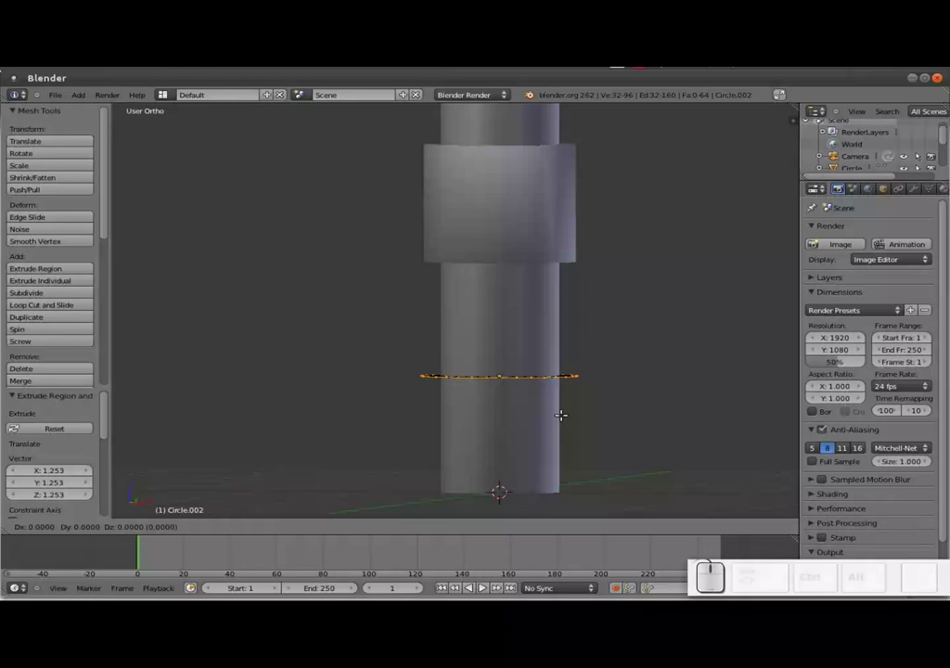
key(z)
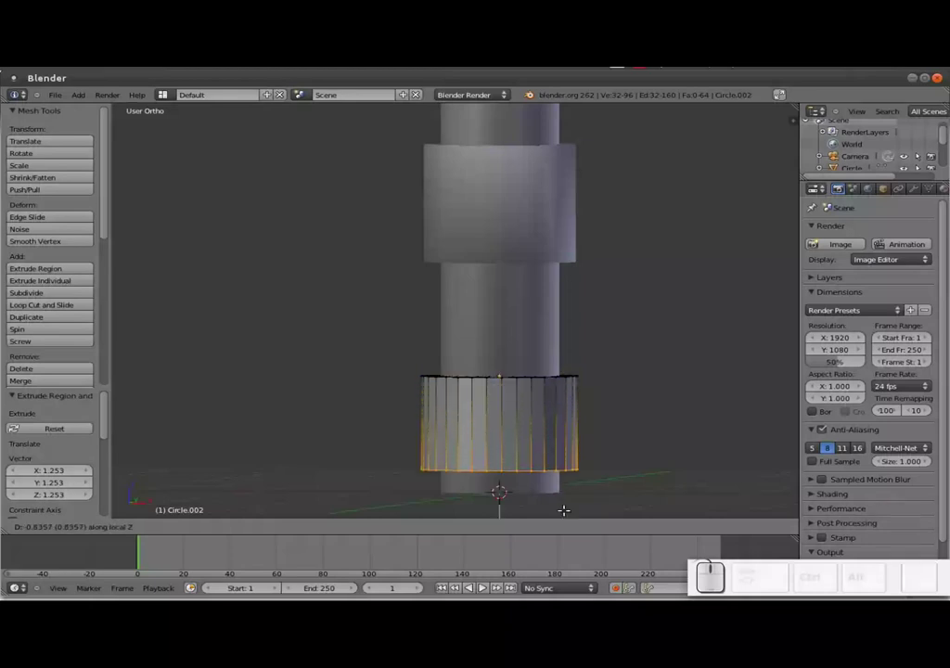
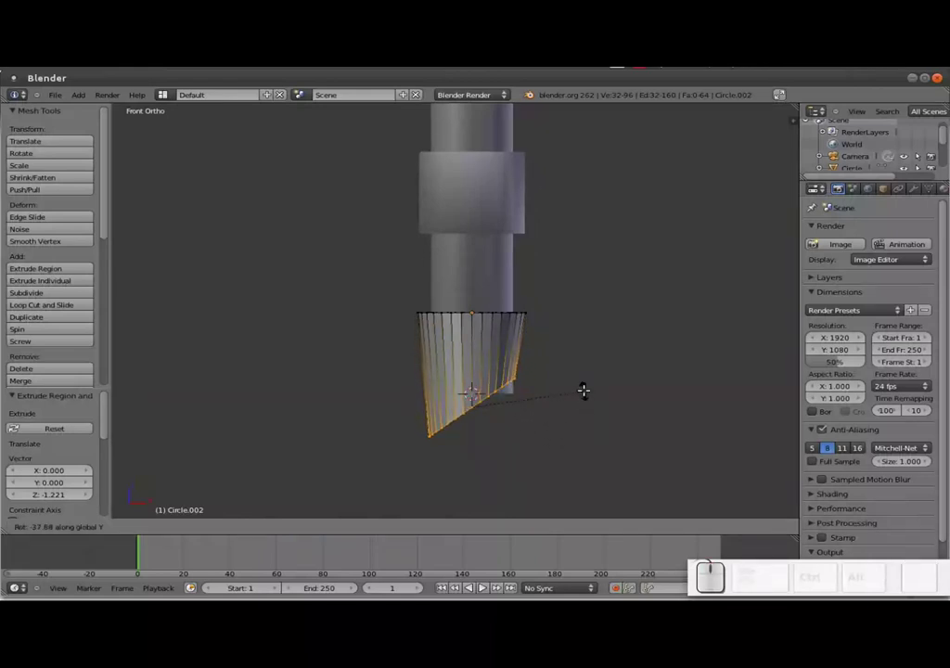
key(Escape)
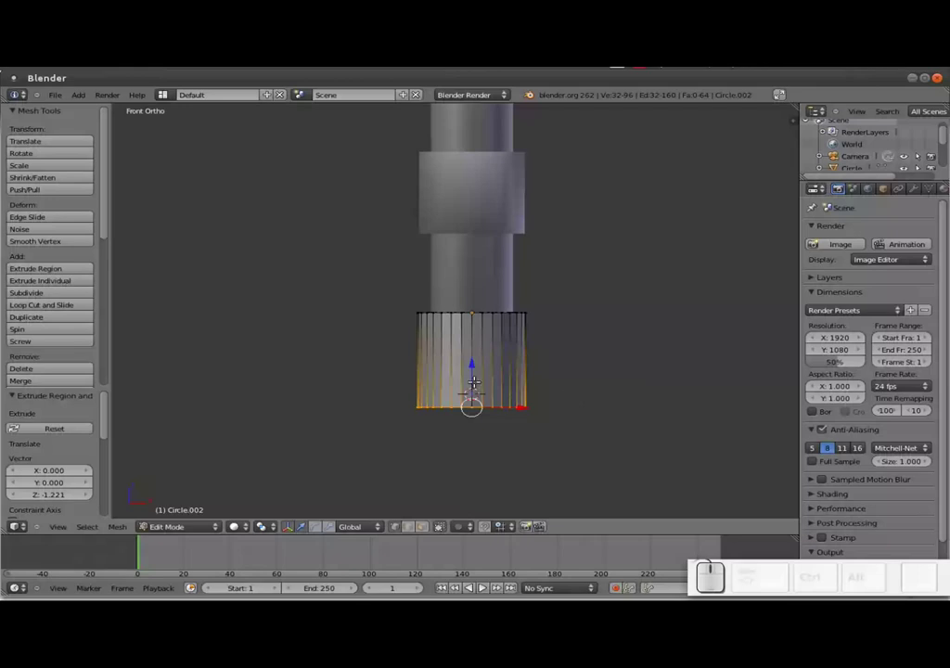
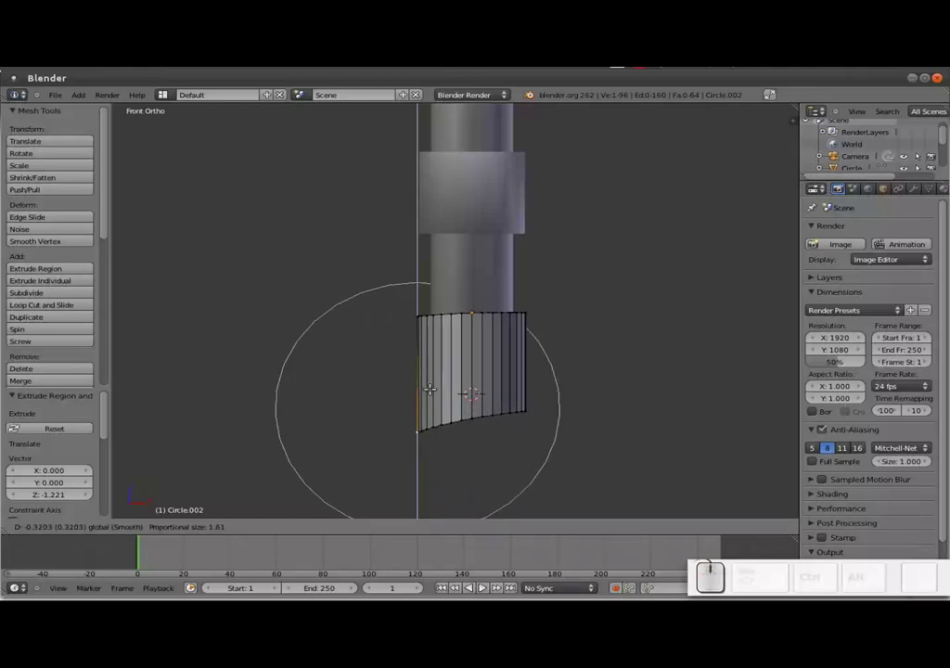
scroll(up, 3)
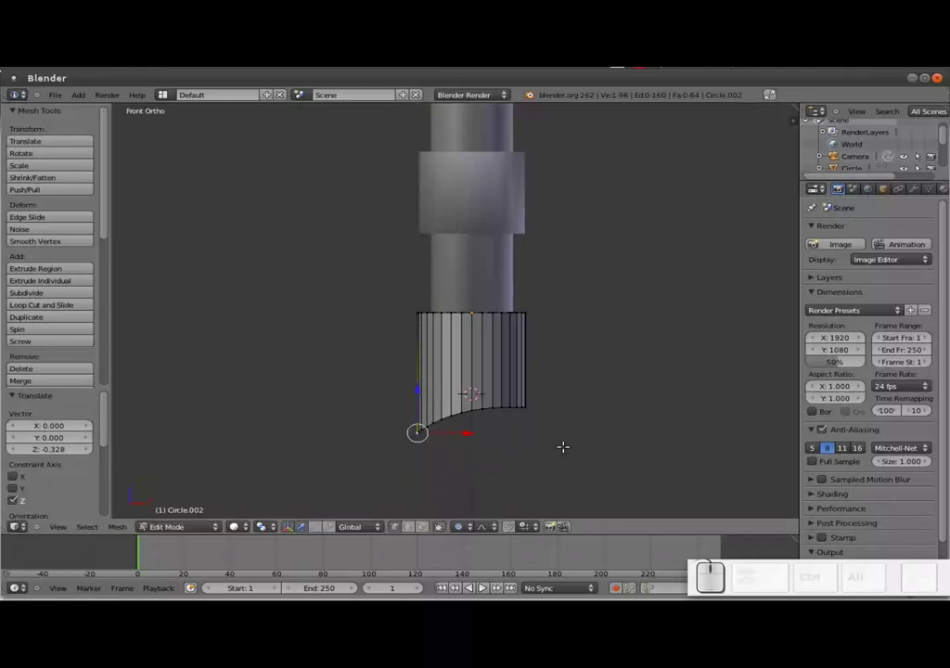
key(KP_7)
scroll(down, 3)
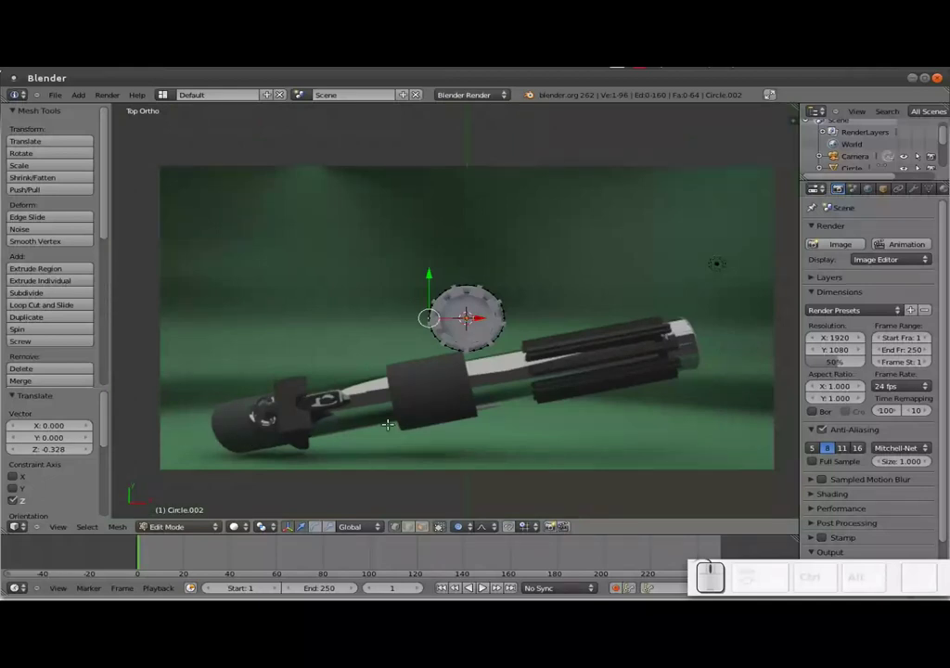
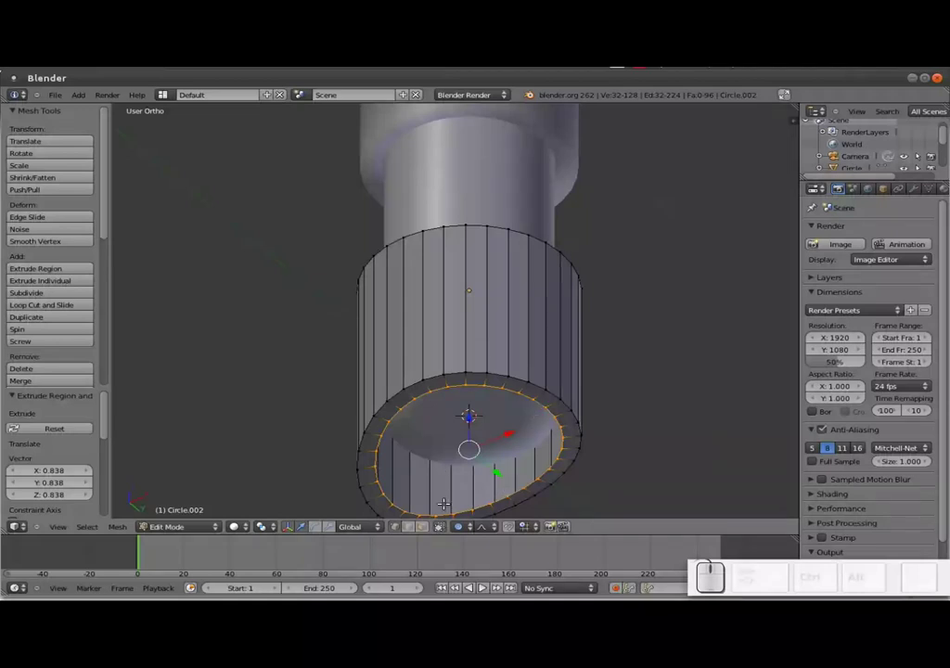
Extrude the section's bottom ring inward into a rim and compare it top-down with the reference photo
key(e)
key(z)
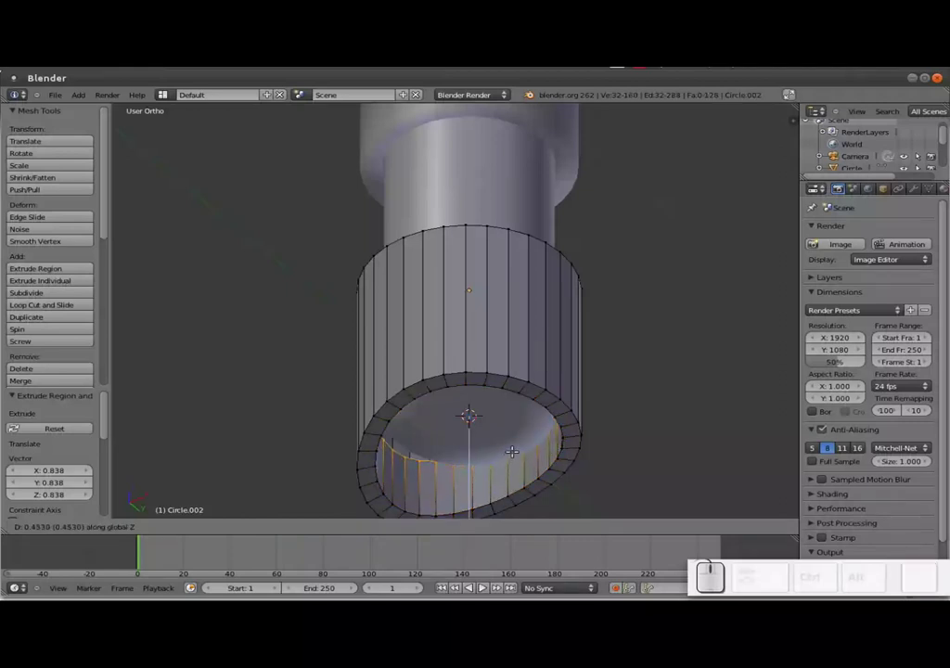
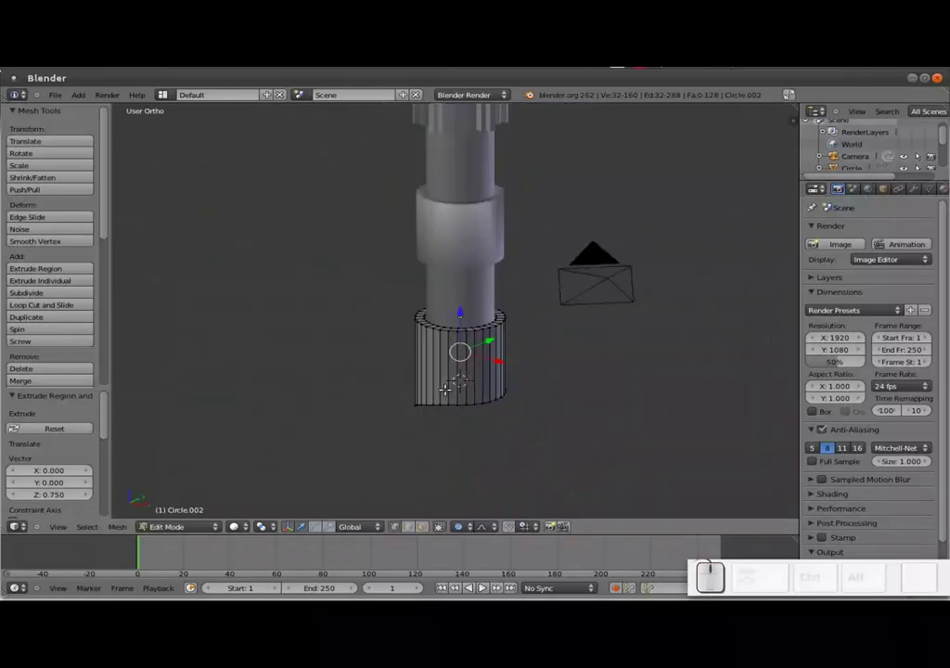
key(alt+Tab)
key(alt+Tab)
key(KP_7)
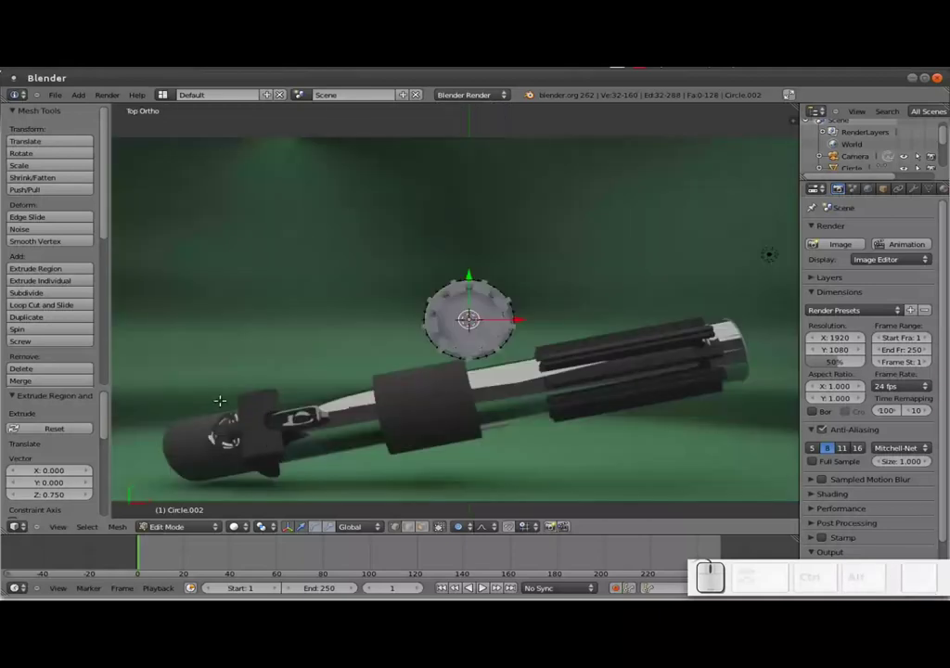
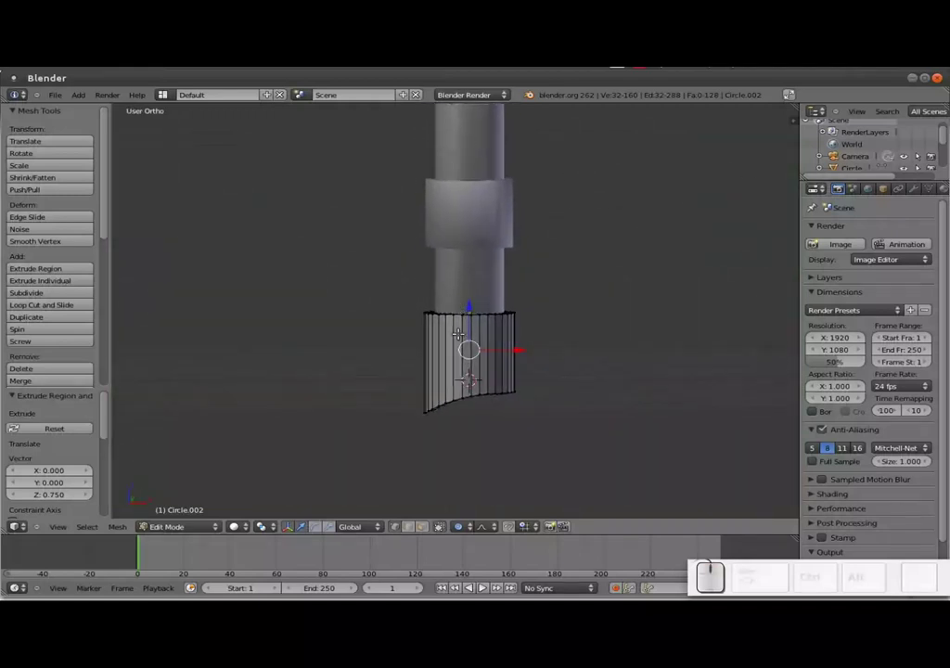
key(alt+Tab)
key(alt+Tab)
key(KP_7)
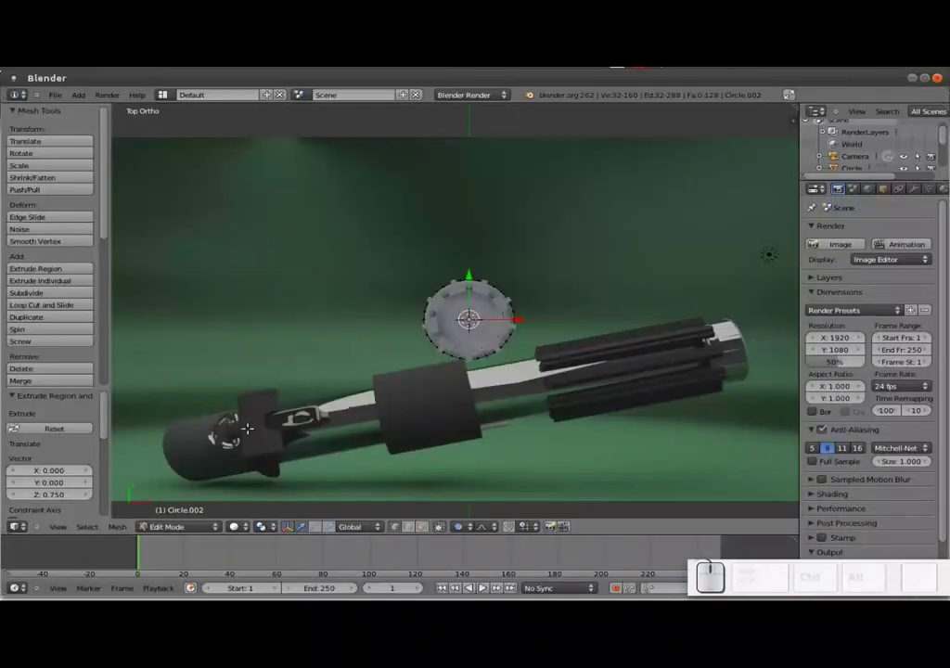
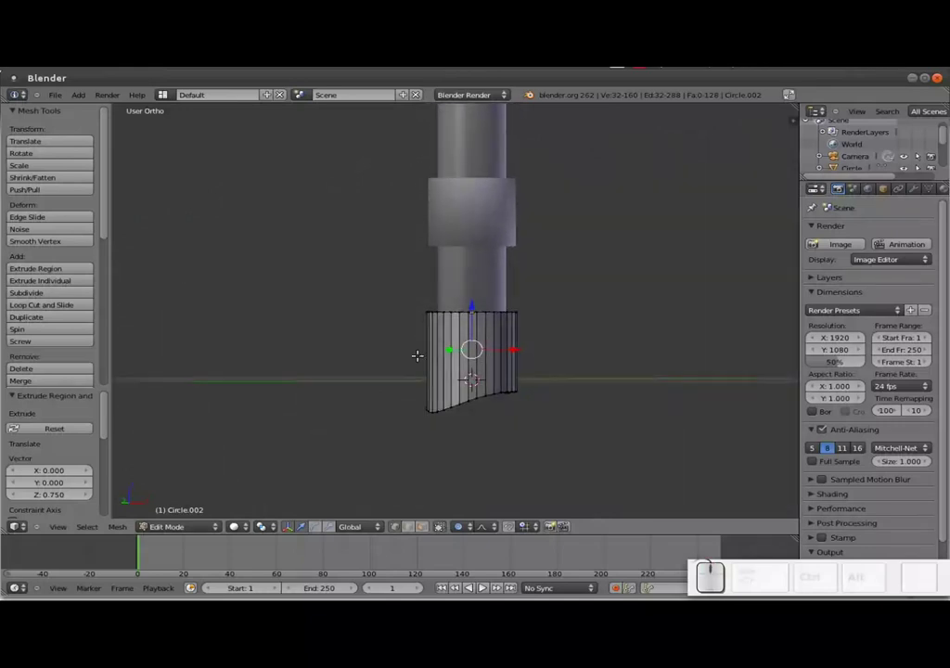
Add a cube in Object Mode and shrink it to a small box
key(shift+a)
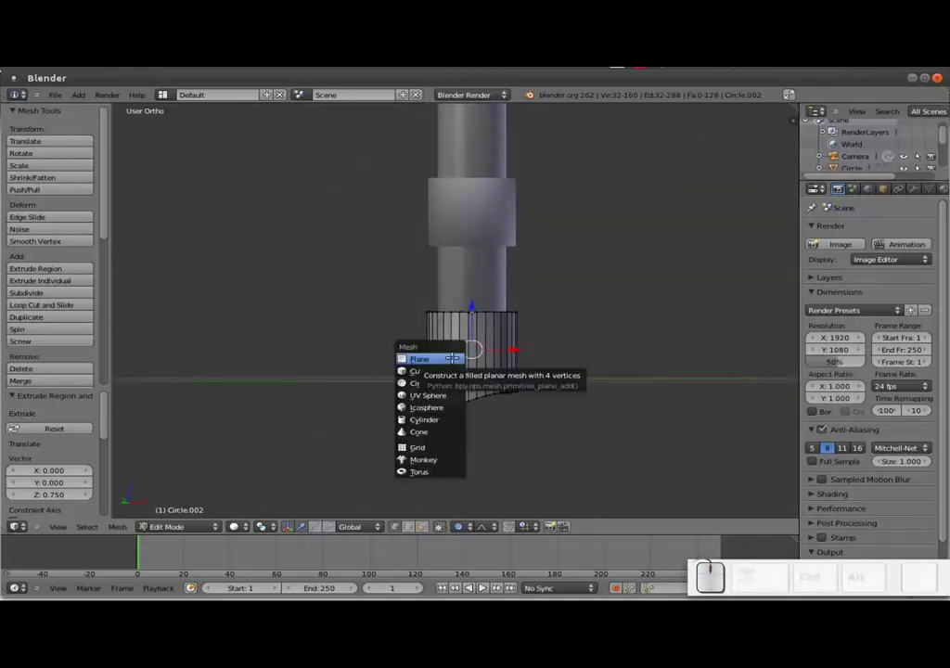
key(Escape)
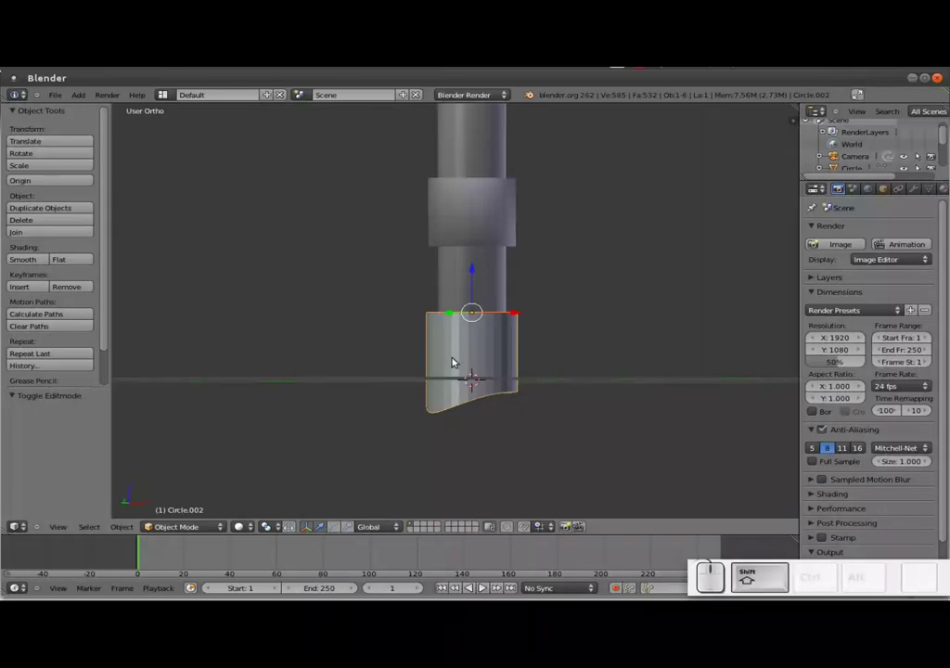
key(shift+a)
click(506, 367)
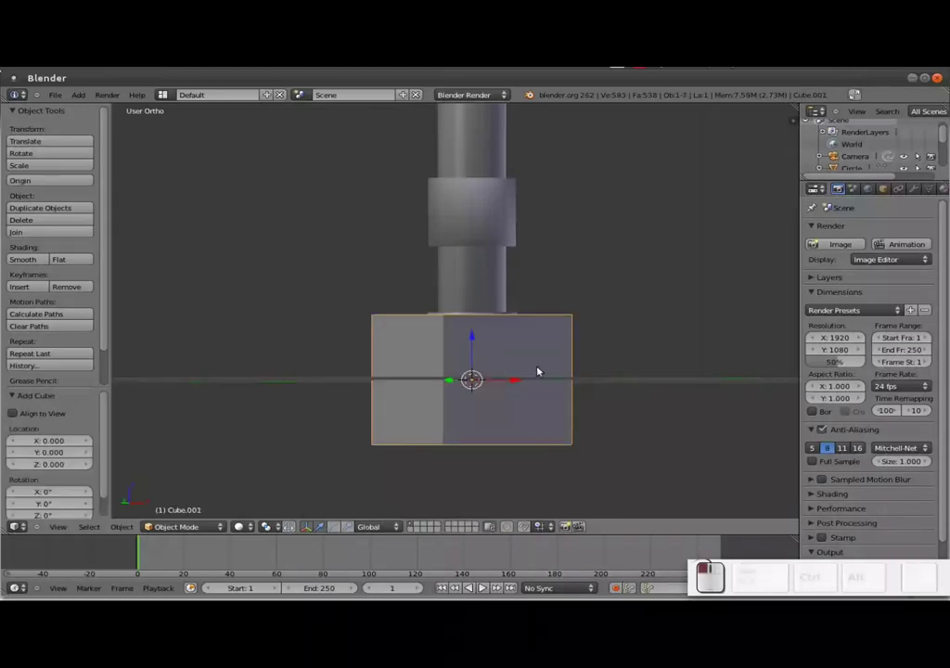
key(s)
click(536, 388)
Move the box against the lower hilt section, matching the reference photo from Top view
middle_click(490, 378)
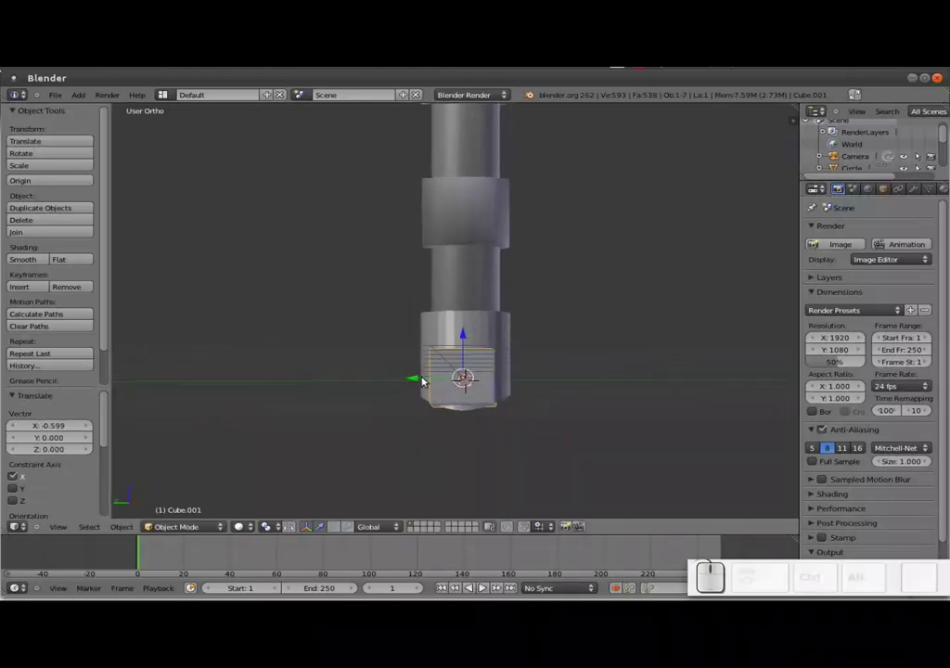
drag(425, 381, 461, 347)
drag(465, 343, 463, 335)
key(KP_7)
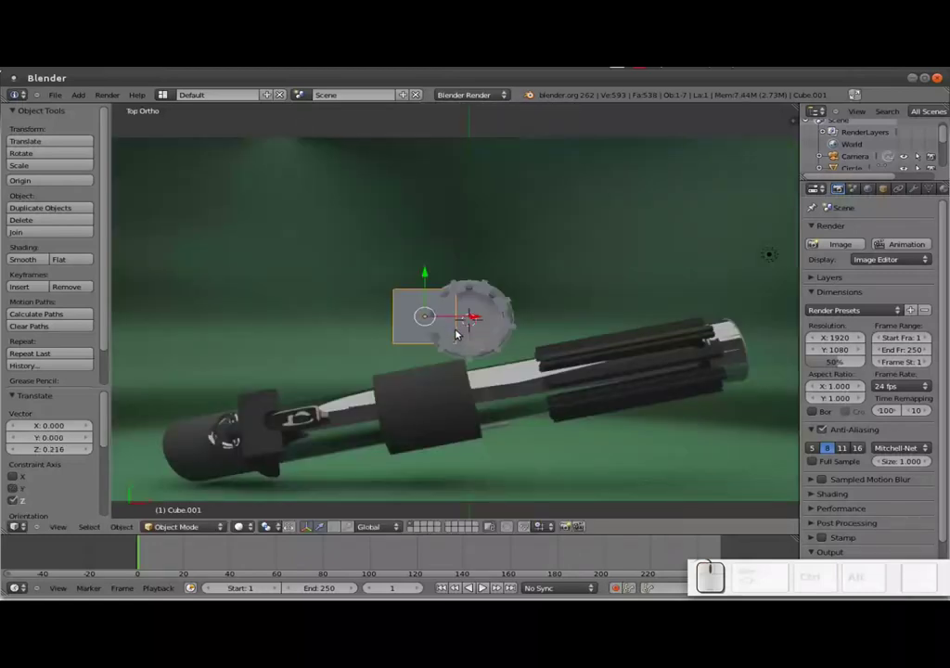
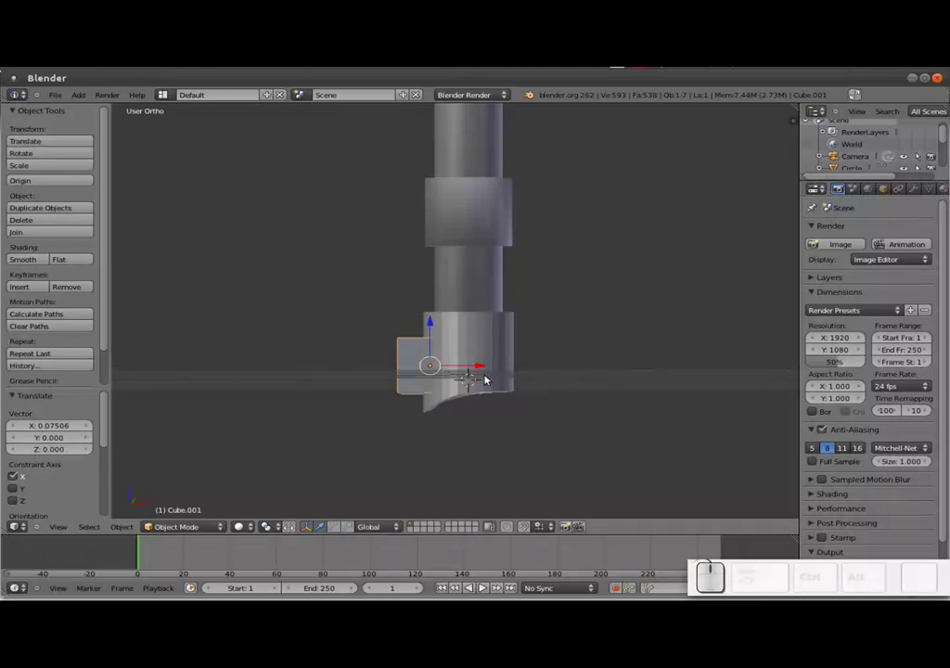
drag(420, 390, 439, 359)
drag(438, 360, 450, 367)
key(shift+c)
scroll(up, 3)
middle_click(274, 456)
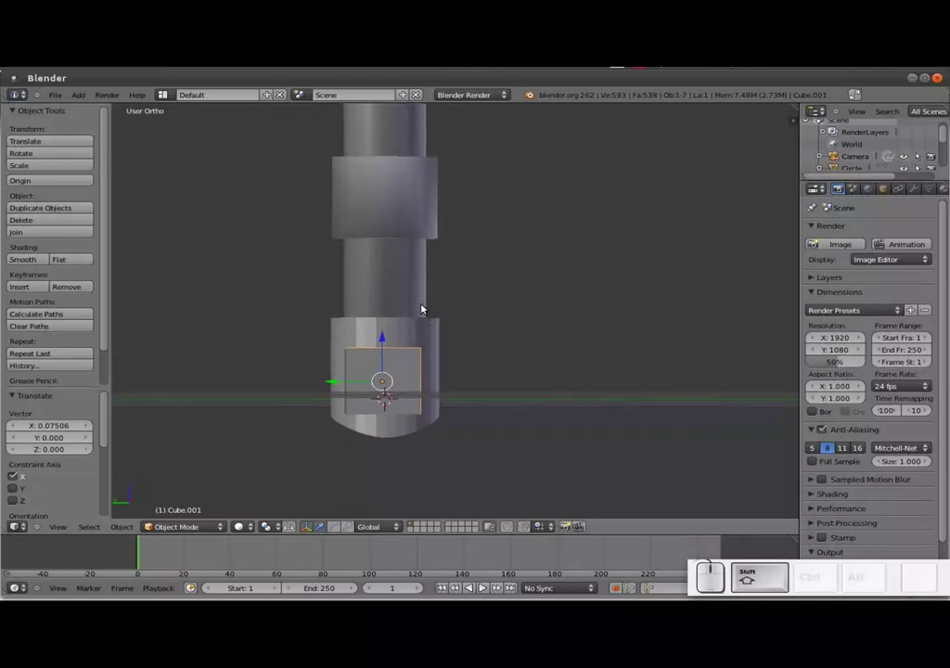
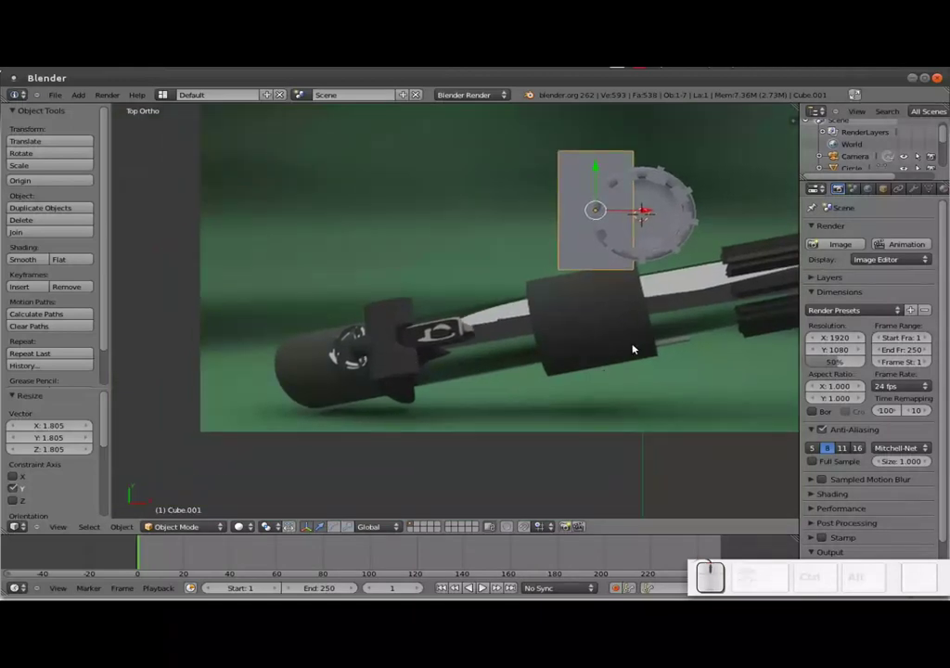
Loop-cut the box and move its faces to start the stepped clamp shape, checked against the photo
drag(696, 297, 628, 295)
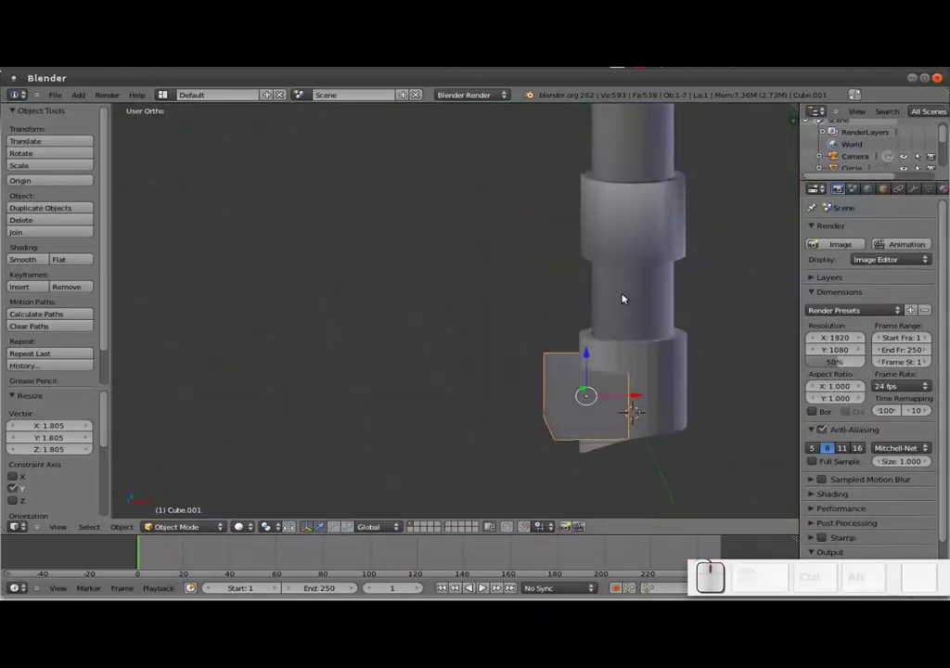
key(Tab)
key(ctrl+r)
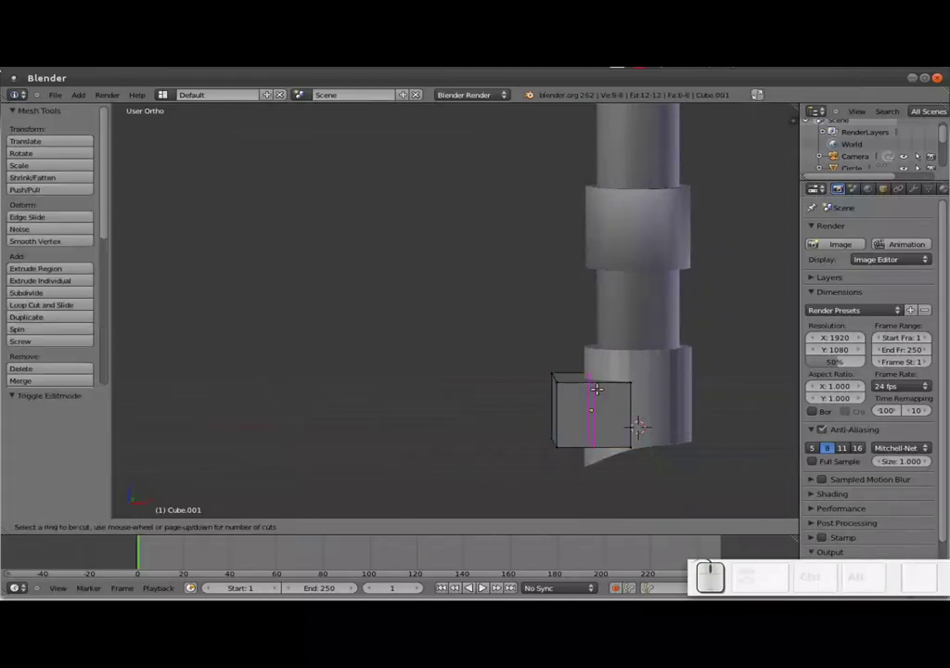
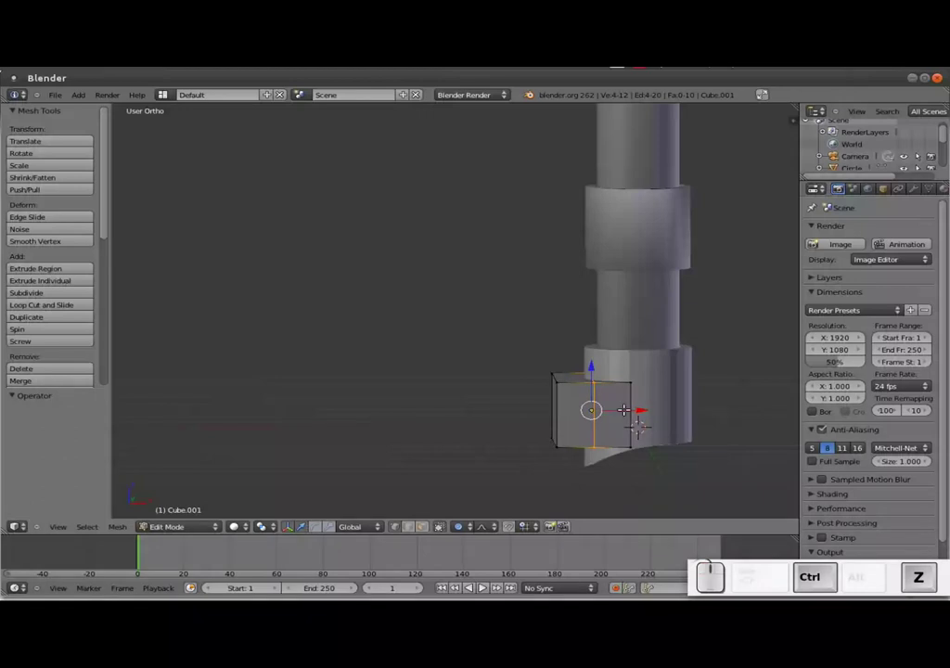
click(470, 529)
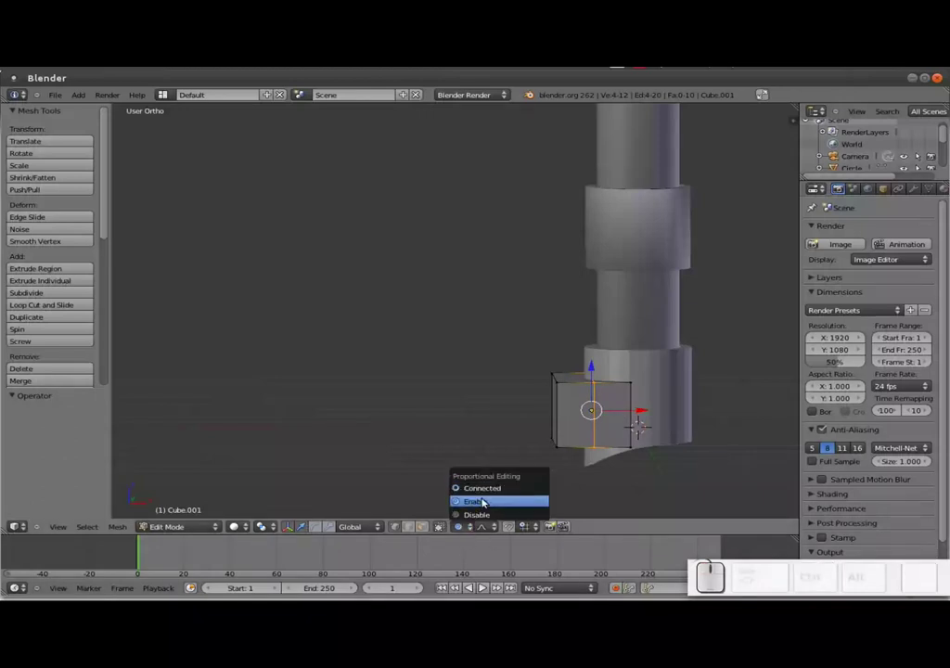
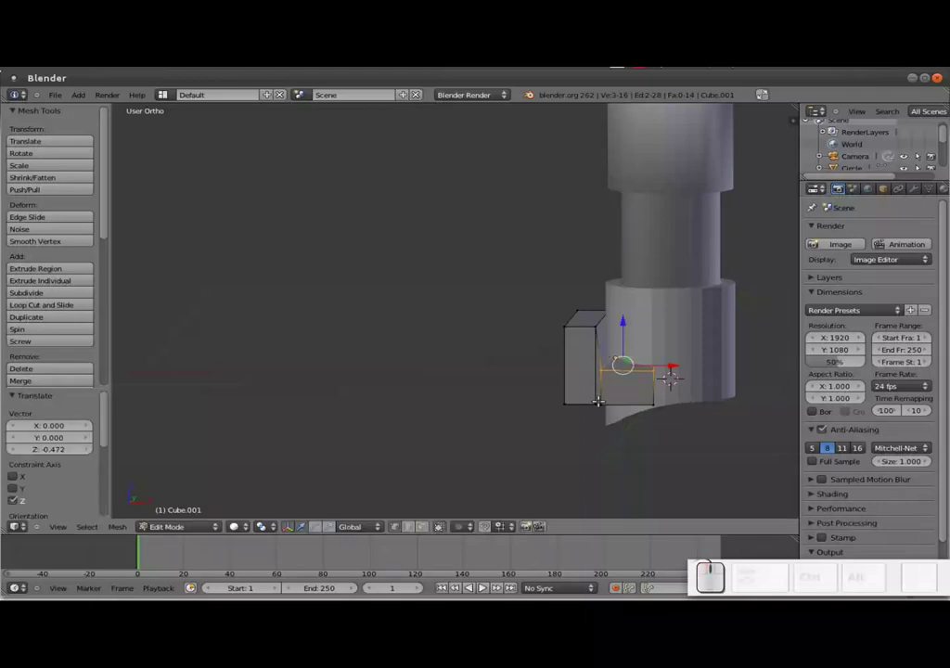
key(KP_7)
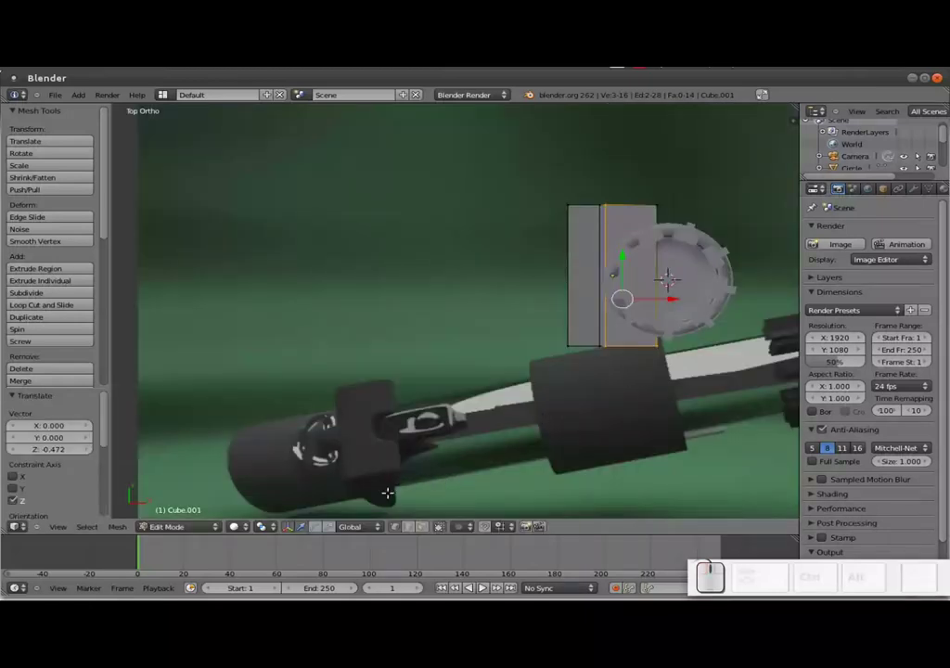
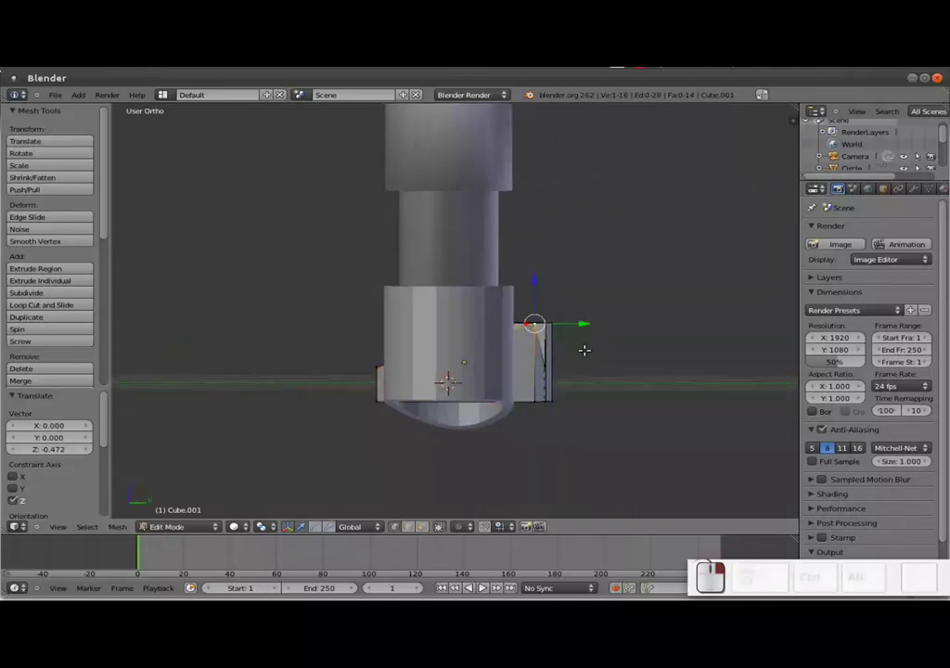
key(ctrl+z)
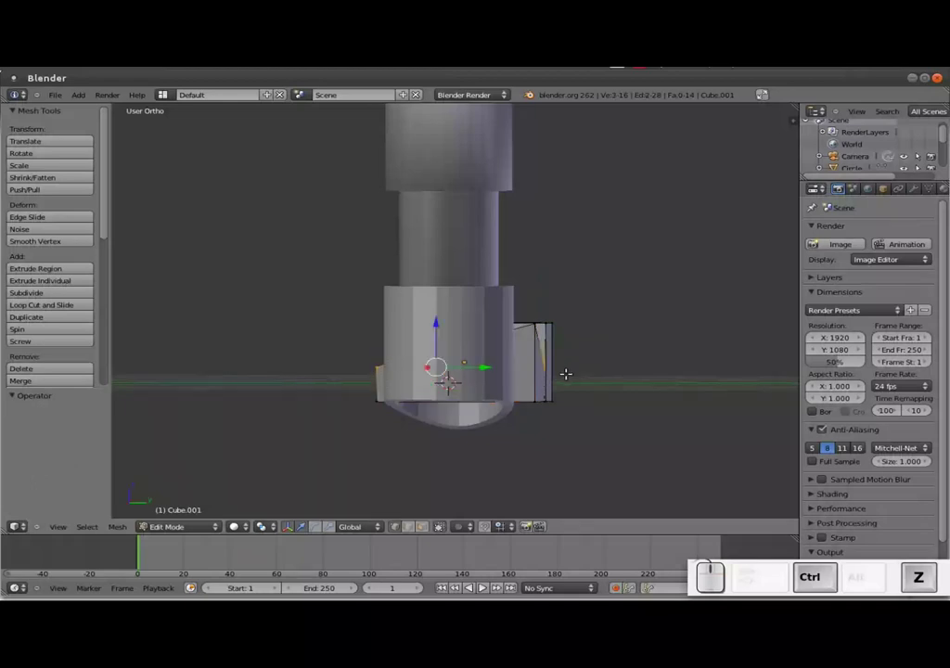
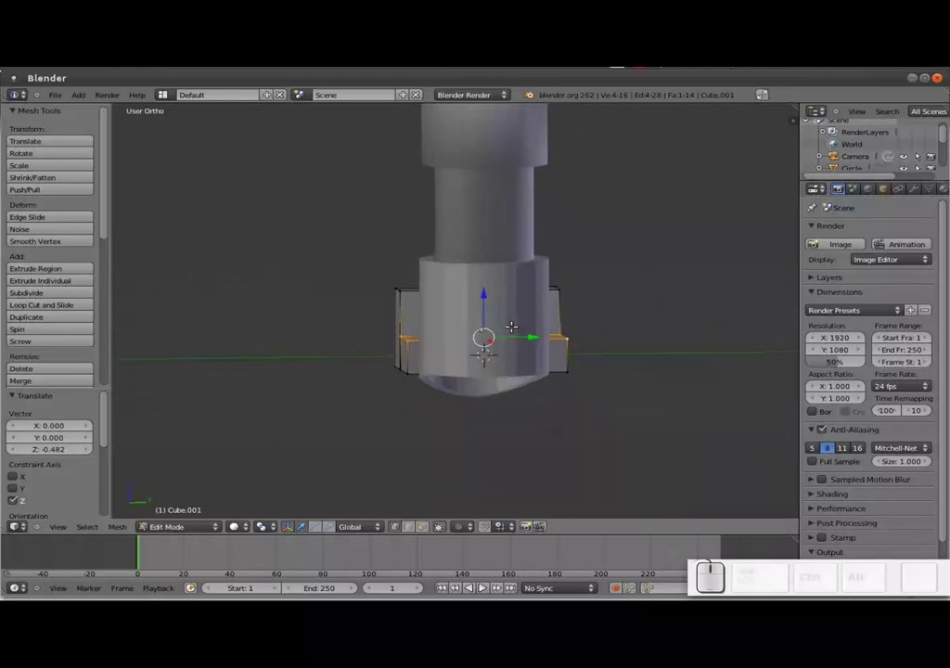
click(448, 526)
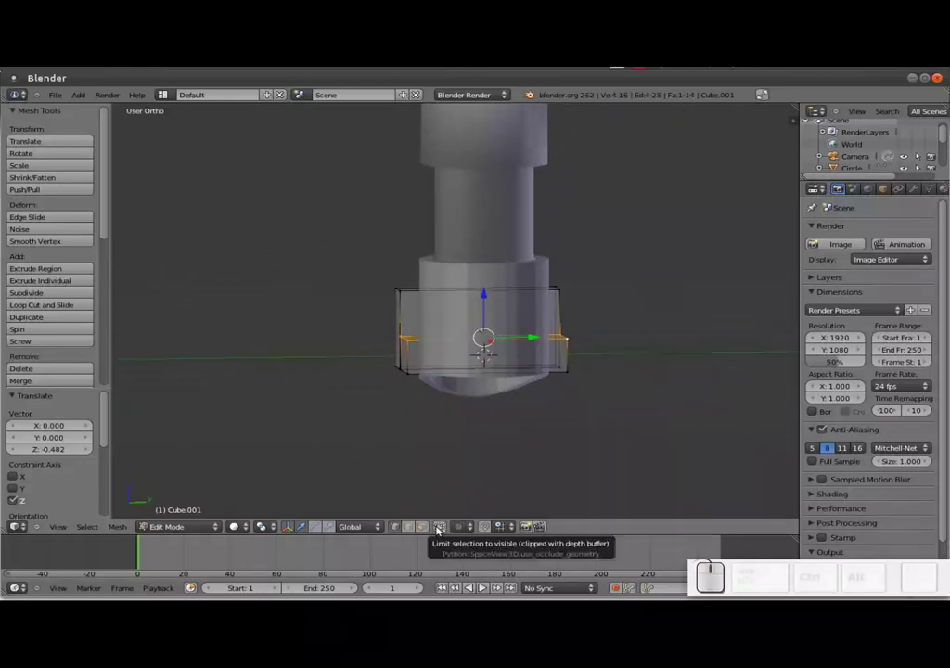
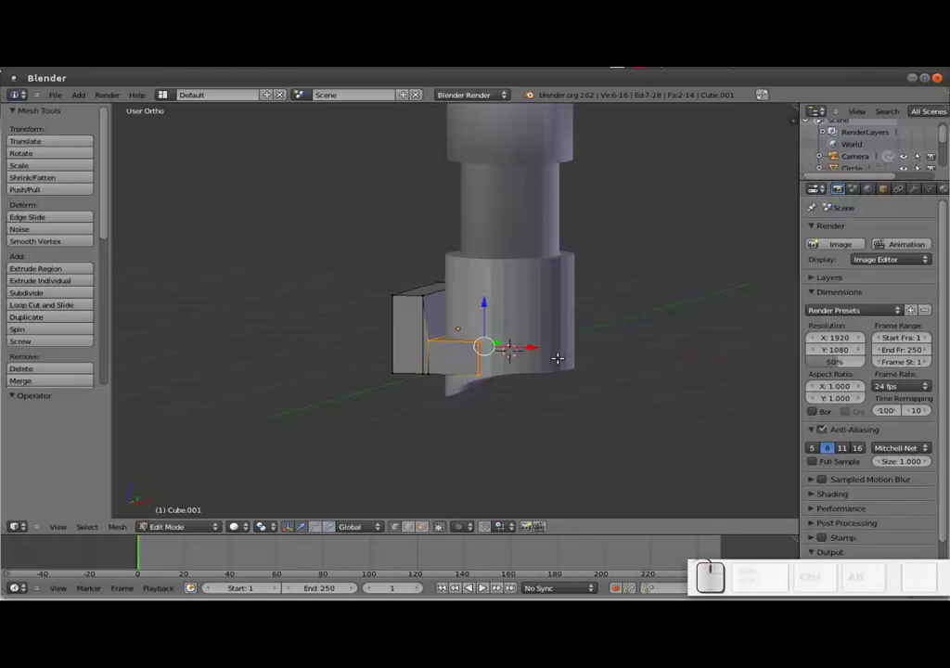
Extrude the block's side face out into a long arm, redoing a cancelled first attempt
key(e)
key(s)
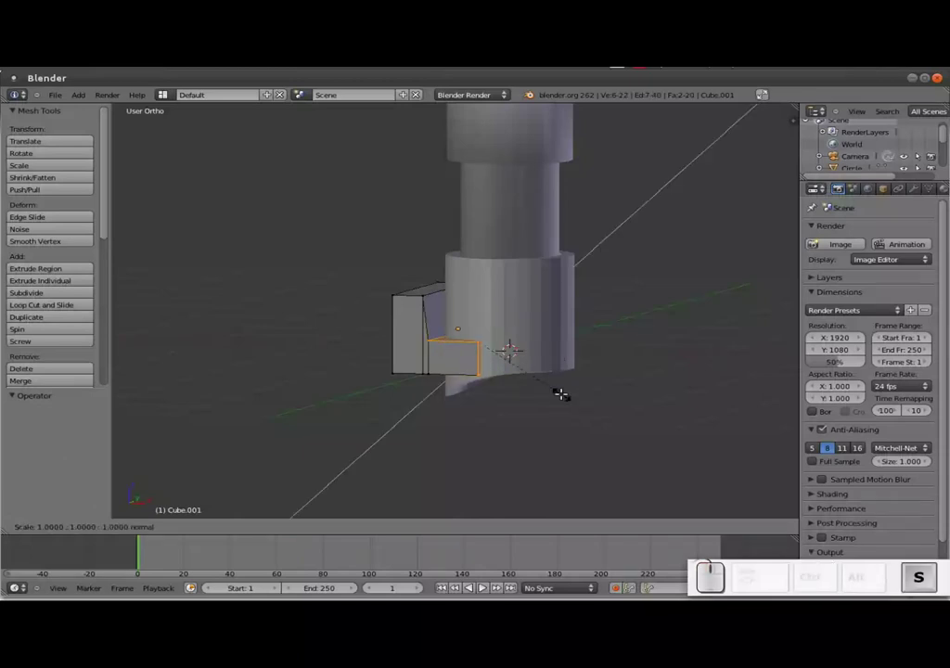
key(Escape)
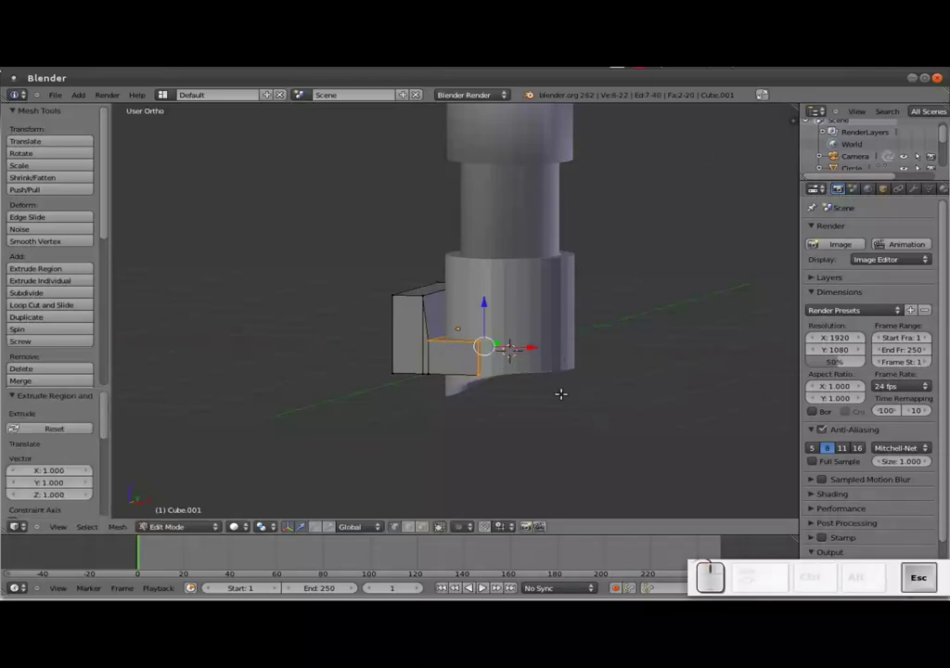
key(ctrl+z)
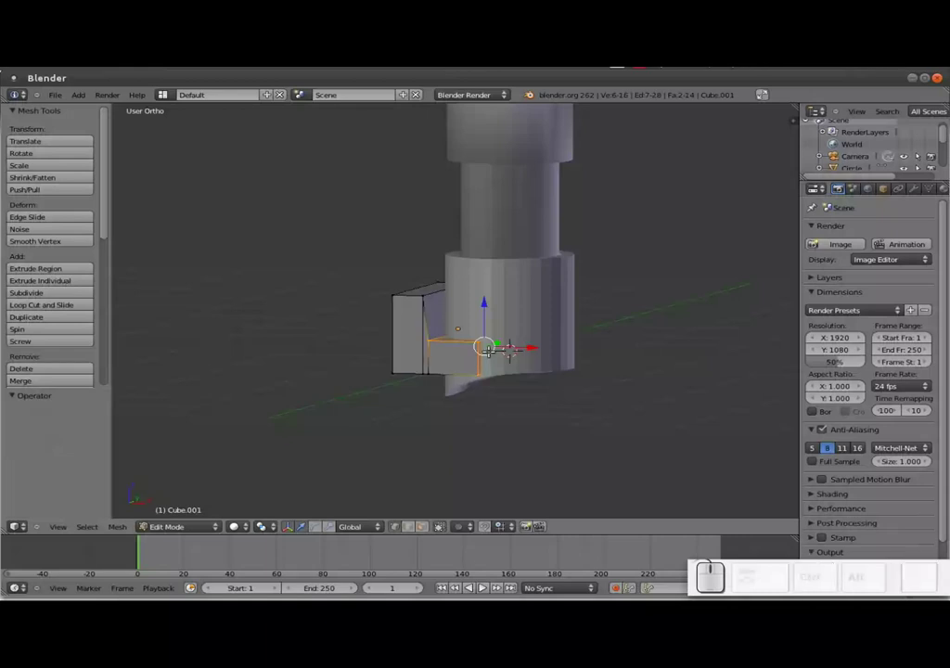
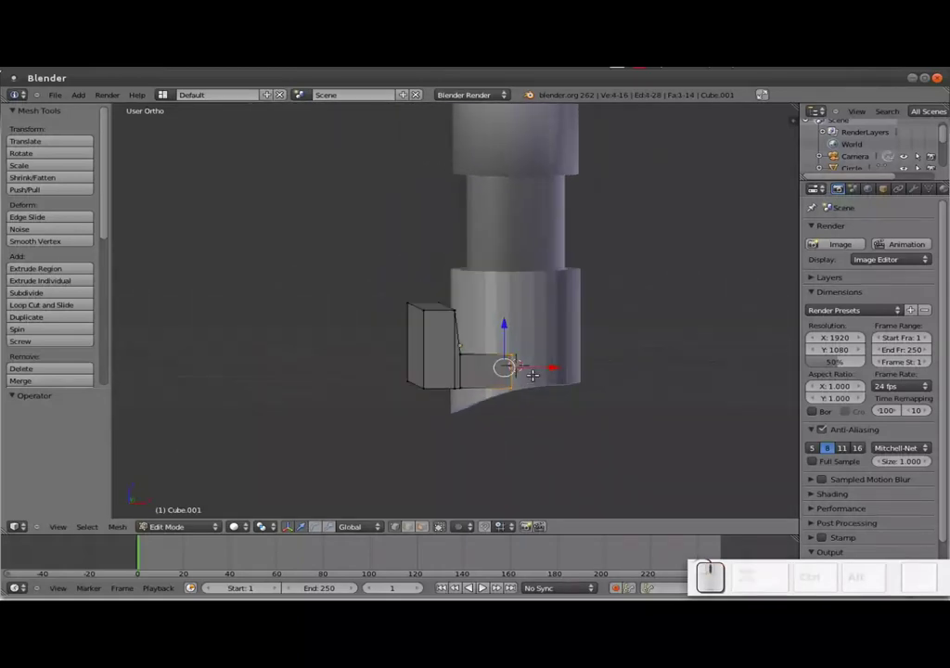
key(e)
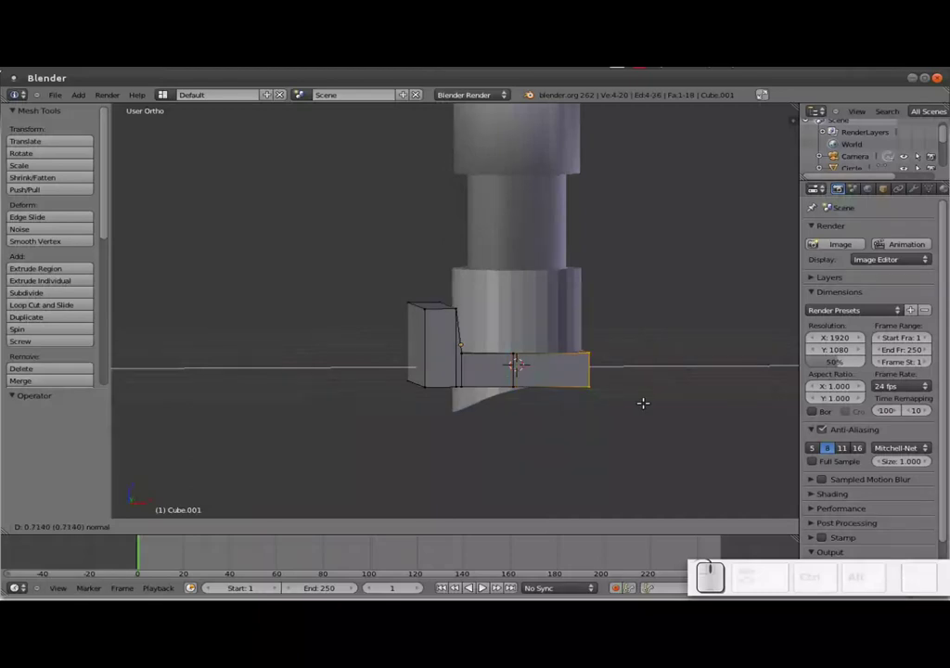
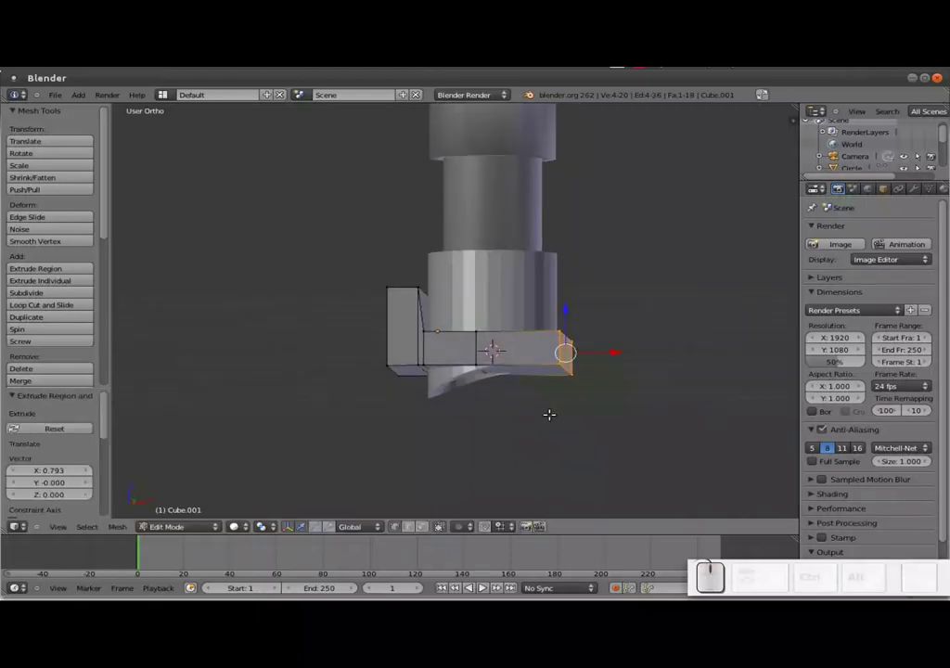
Check the clip from above, leave Edit Mode and raise it higher along the hilt shaft
key(KP_7)
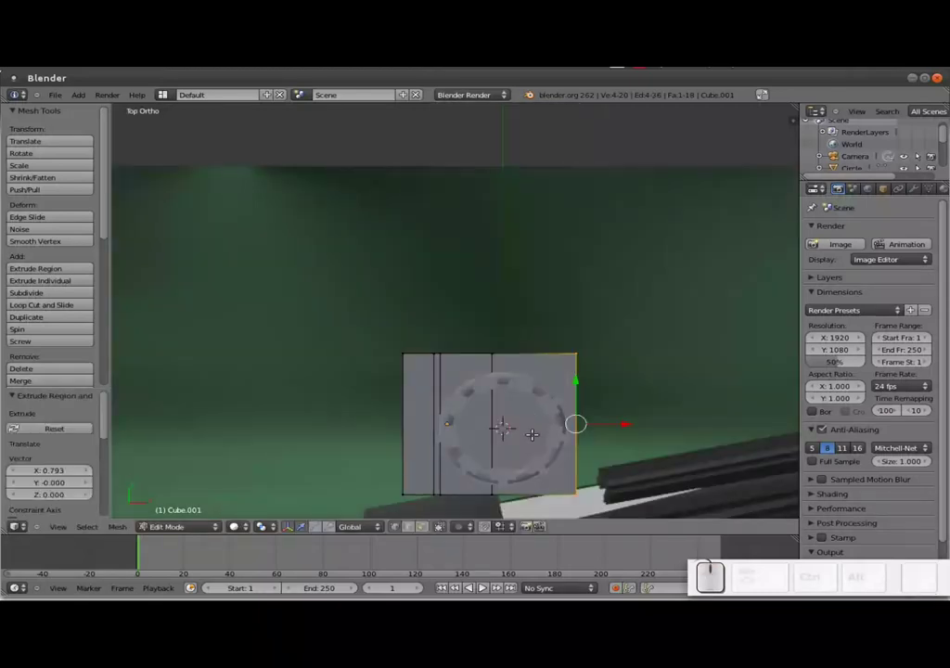
scroll(down, 3)
scroll(up, 3)
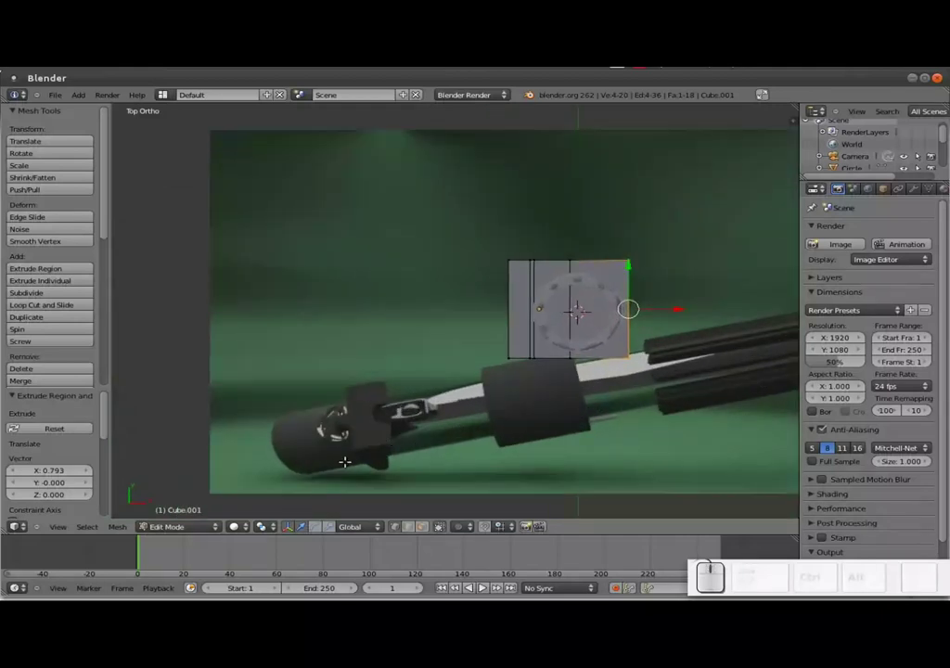
drag(605, 402, 648, 337)
key(Tab)
drag(545, 305, 541, 349)
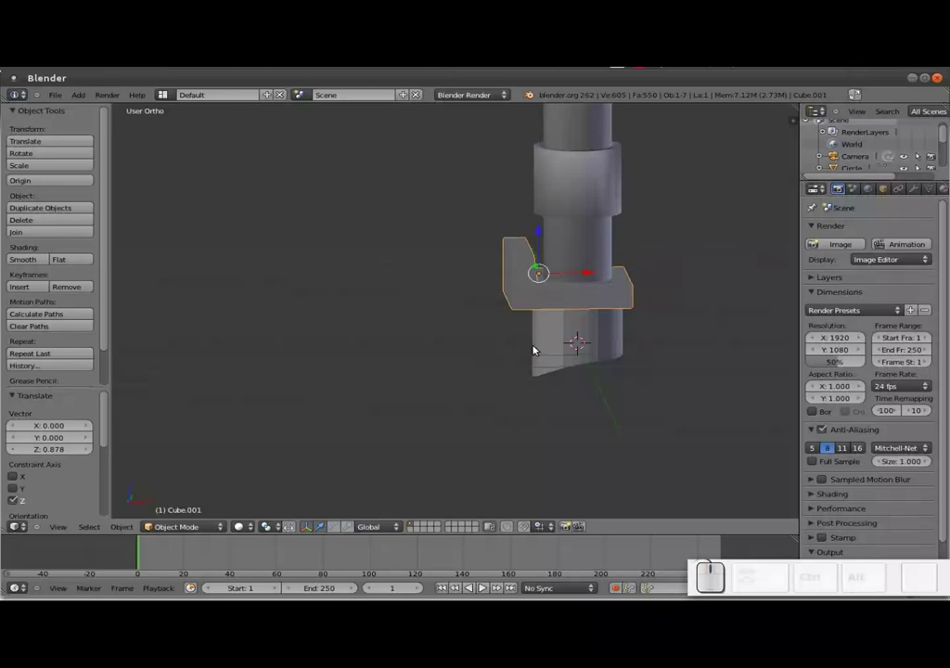
Compare the clip with the reference photo from Top view and from an angled side view
key(KP_7)
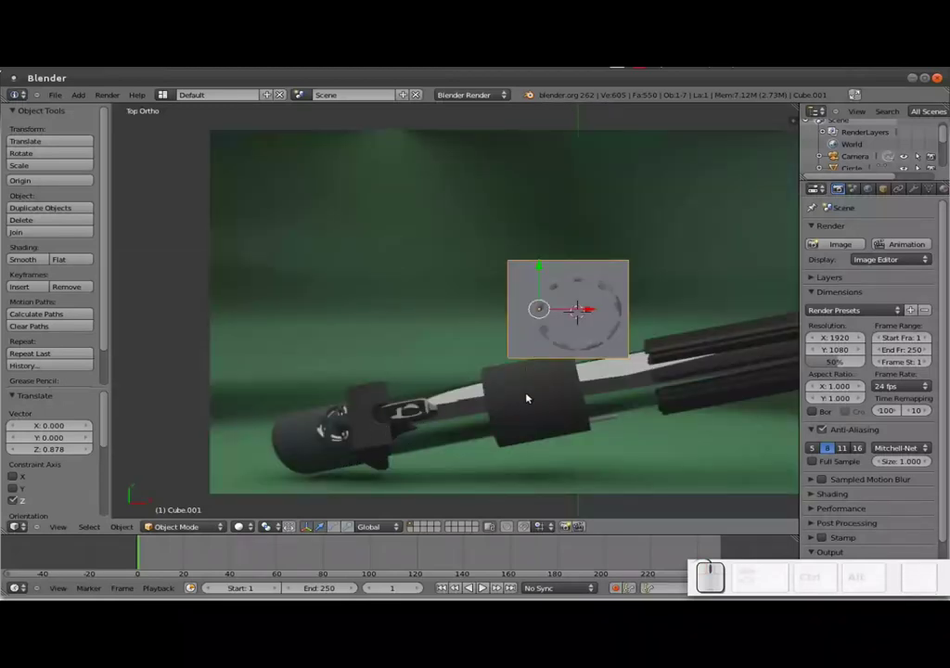
drag(529, 411, 575, 232)
middle_click(569, 339)
scroll(up, 3)
drag(561, 225, 570, 313)
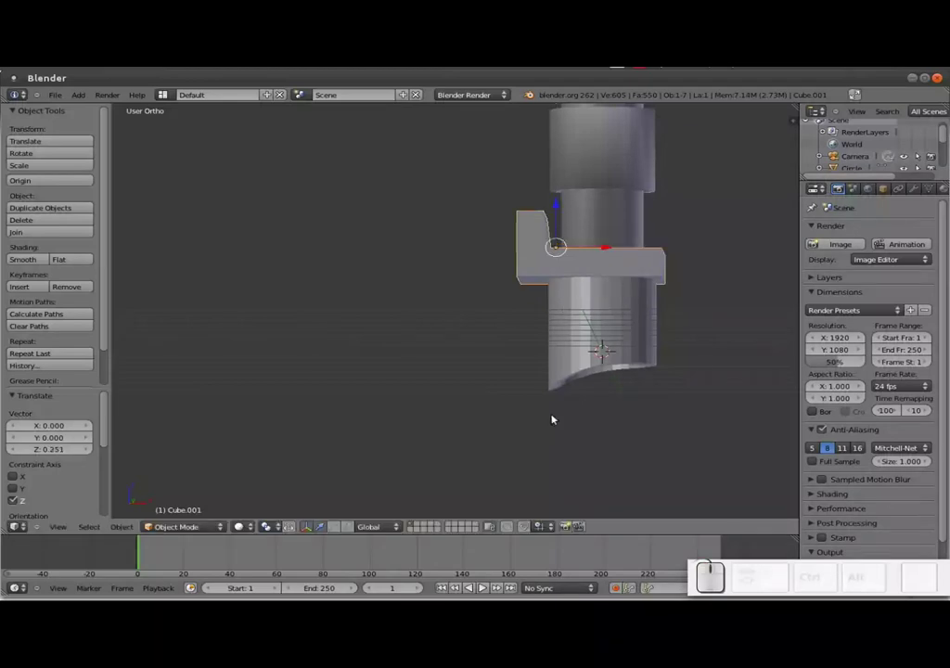
key(KP_7)
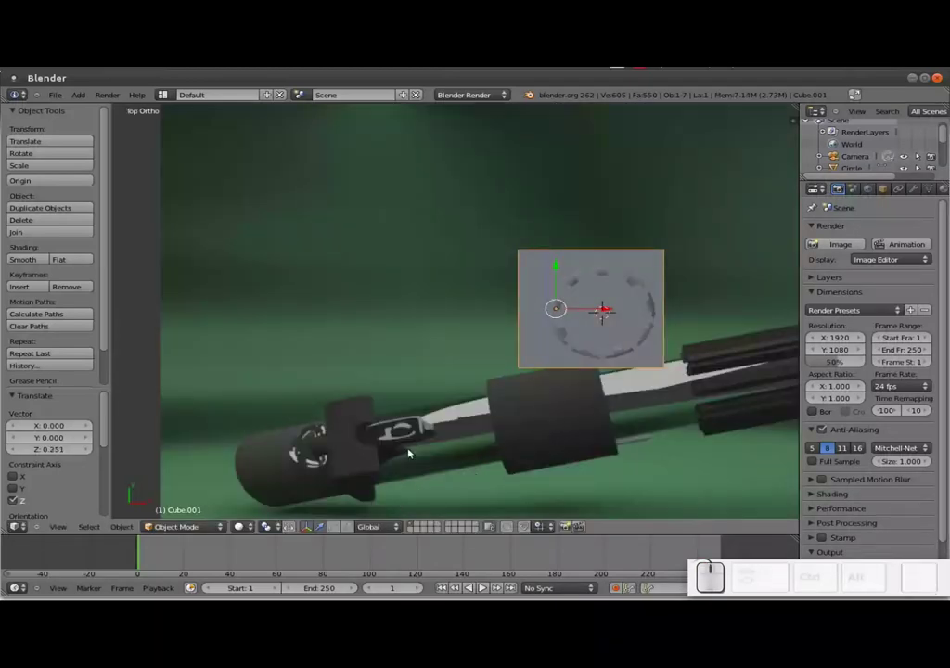
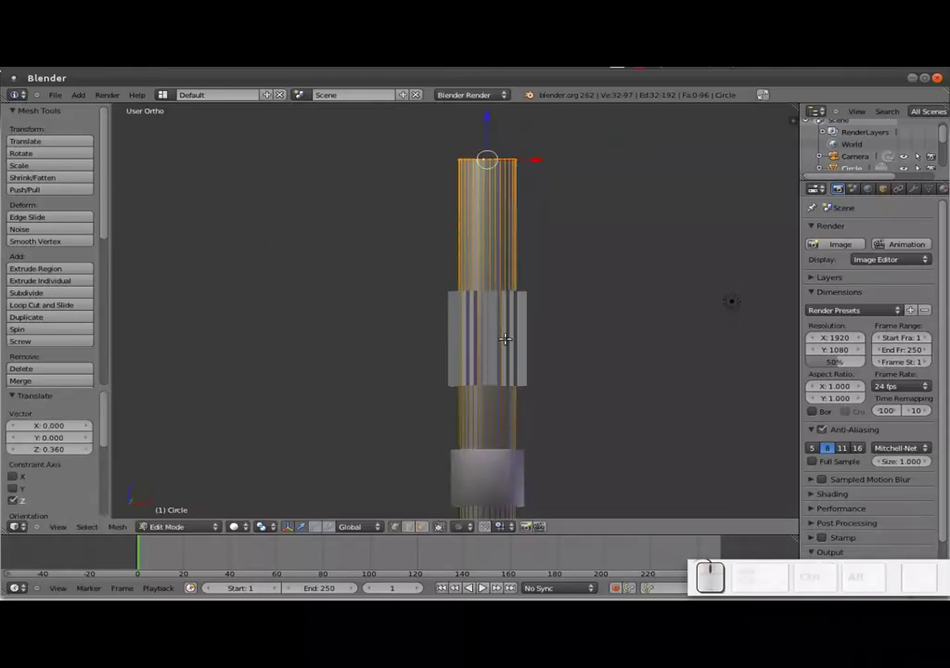
Slide the ribbed sleeve up the shaft and check it against the photo from the top view
drag(505, 347, 495, 323)
scroll(down, 3)
drag(532, 357, 505, 324)
key(Tab)
right_click(481, 332)
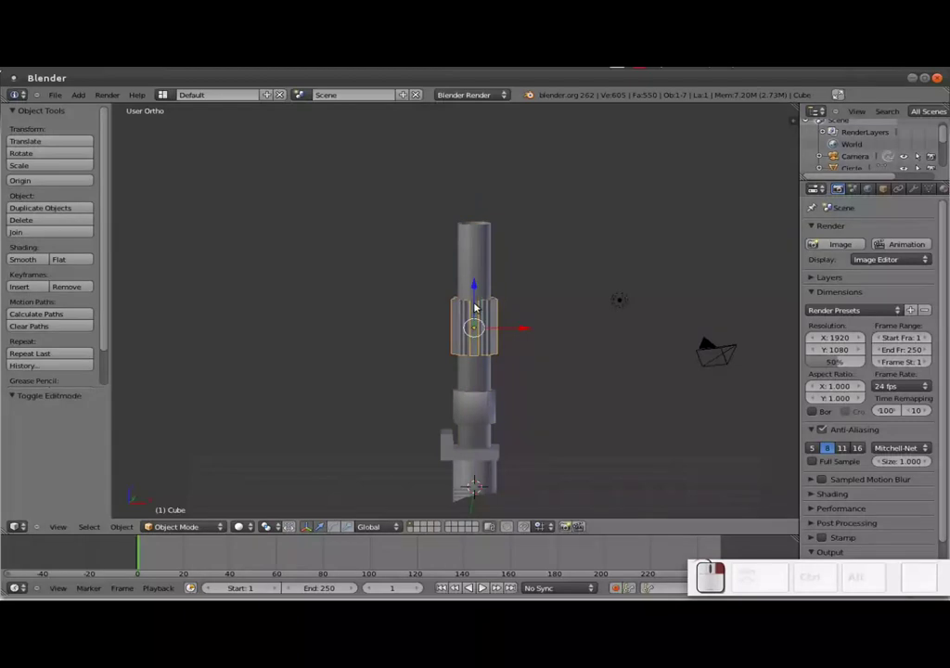
drag(481, 299, 483, 280)
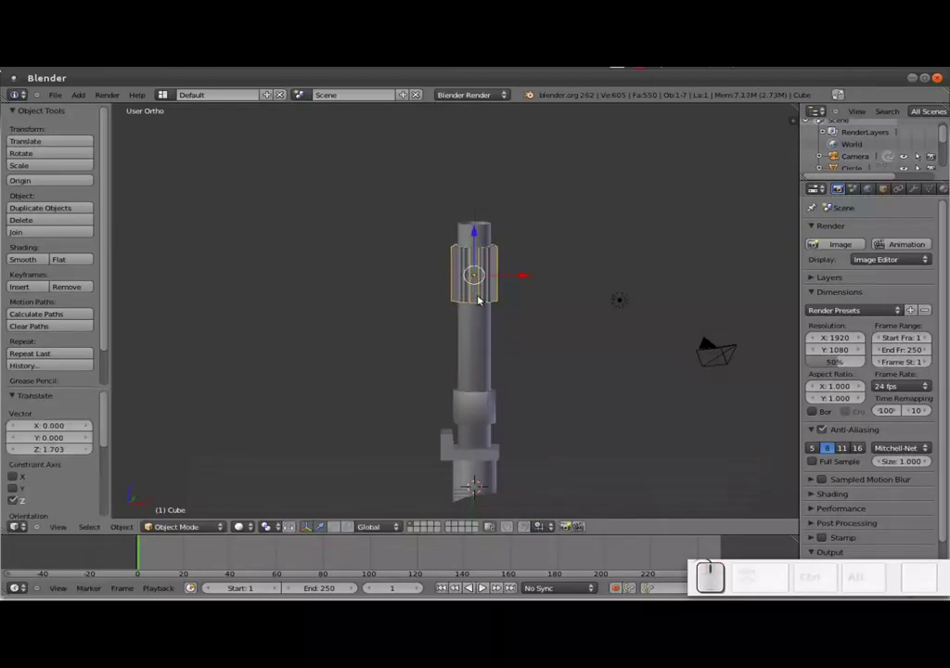
key(KP_7)
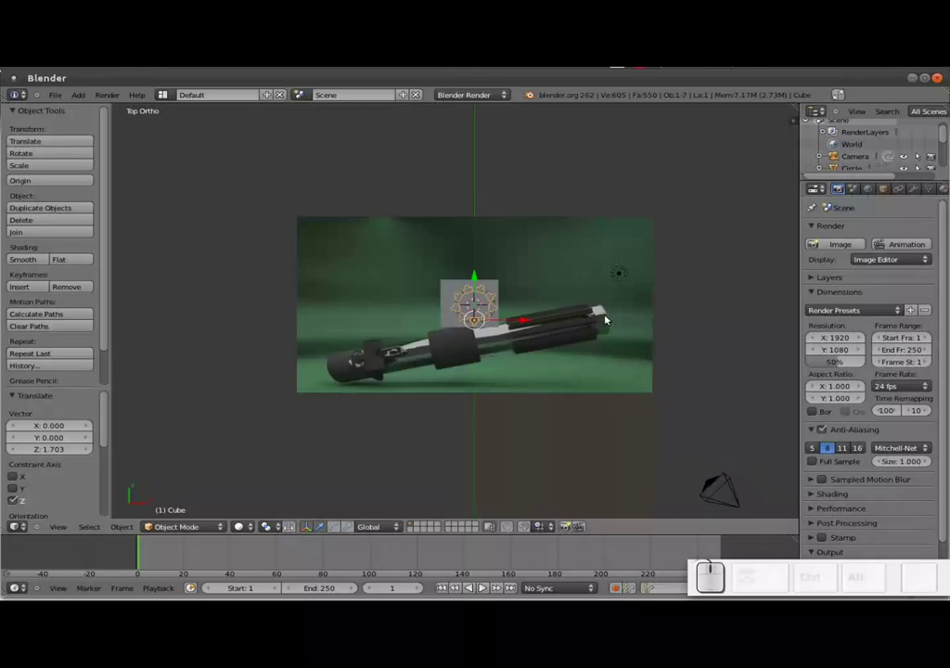
key(KP_7)
middle_click(487, 394)
click(495, 279)
drag(484, 371, 490, 382)
key(KP_7)
scroll(up, 3)
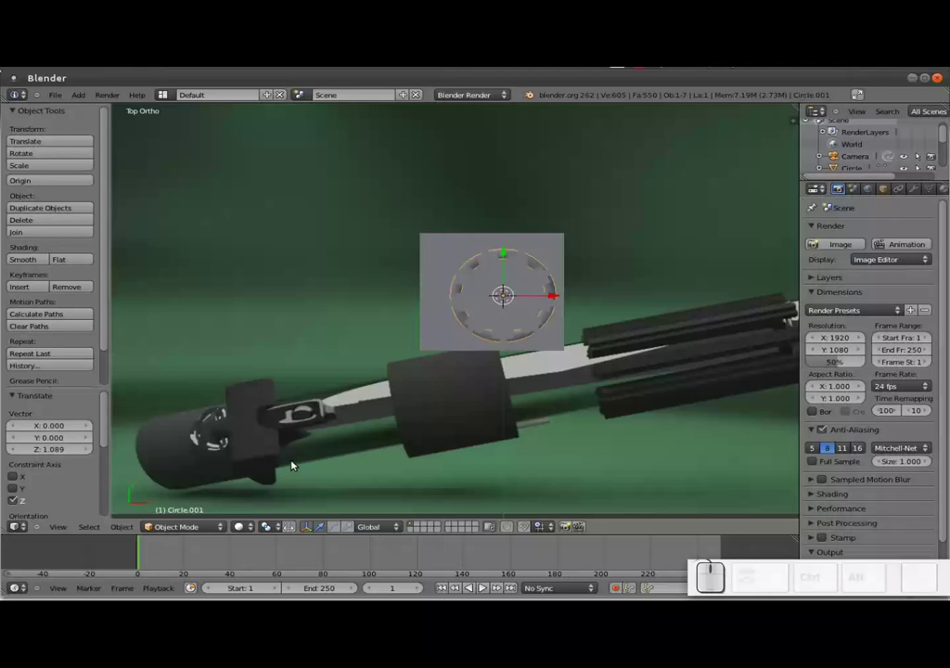
Select the clip block lower on the shaft and reopen it for a loop cut in Edit Mode
middle_click(454, 476)
scroll(down, 3)
middle_click(484, 454)
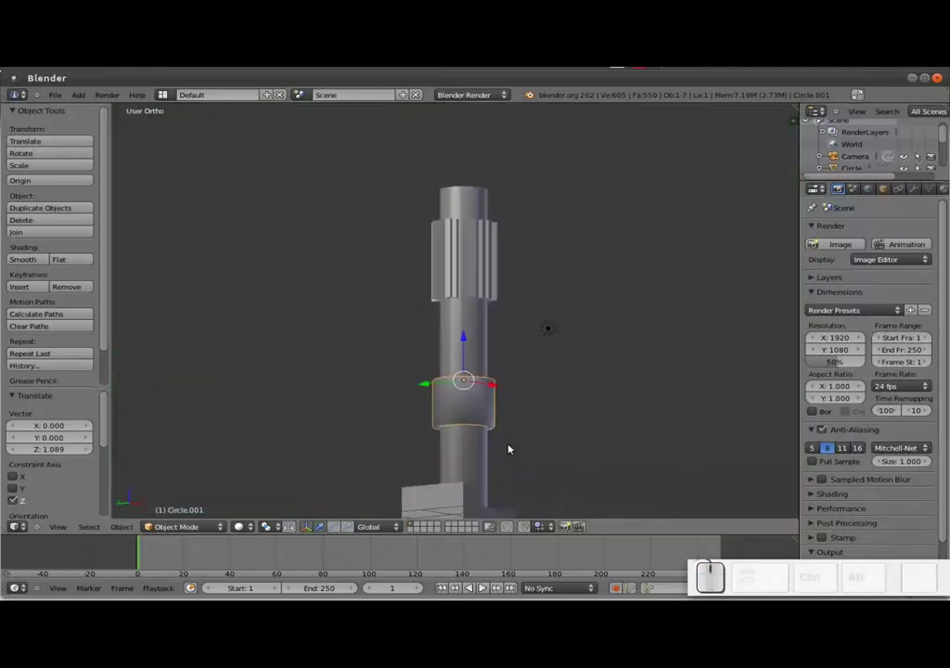
right_click(426, 516)
click(546, 447)
middle_click(576, 411)
click(539, 413)
middle_click(530, 416)
scroll(up, 3)
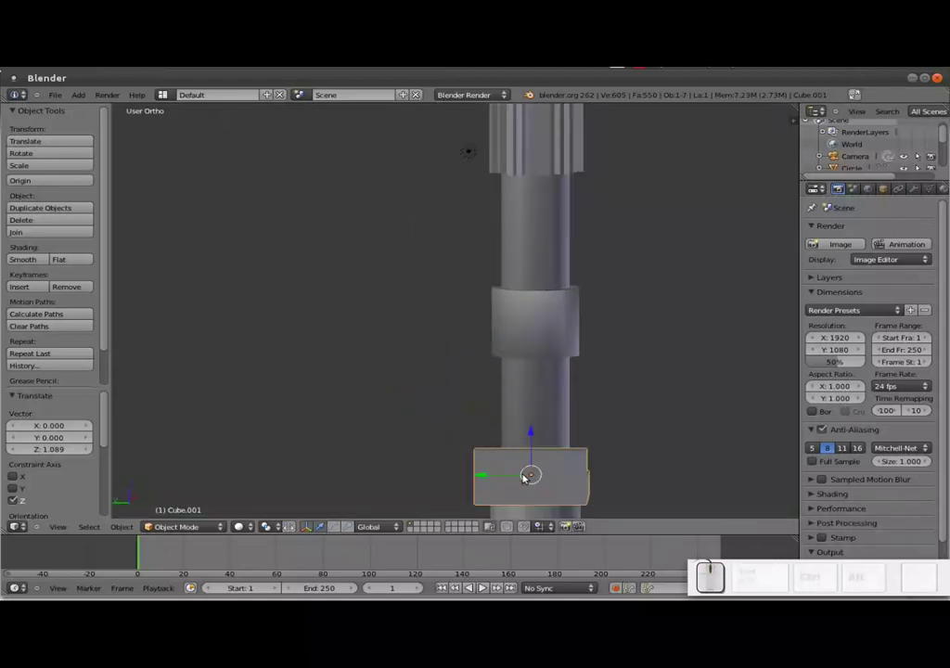
key(Tab)
key(ctrl+r)
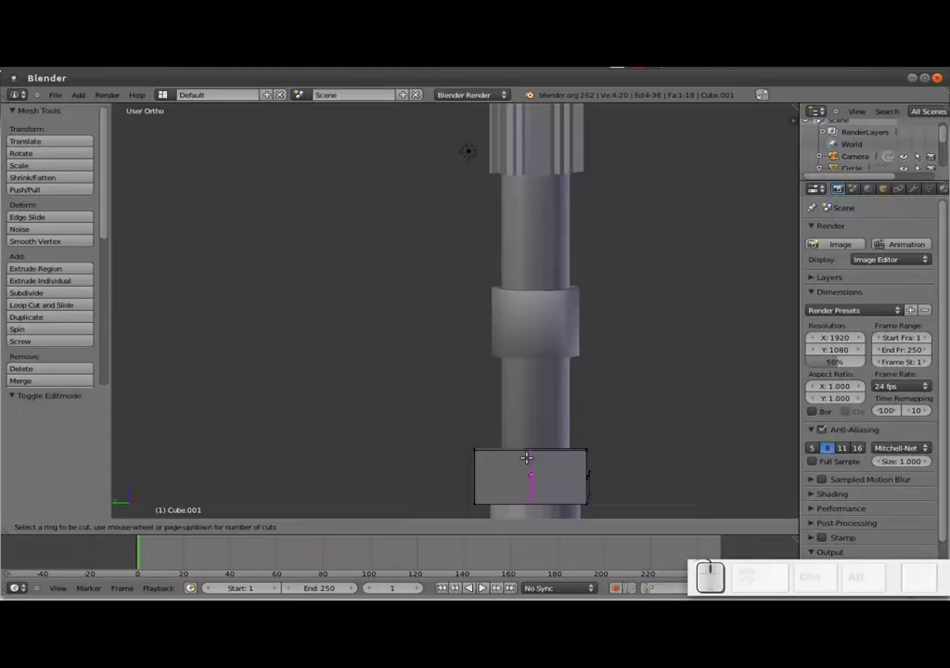
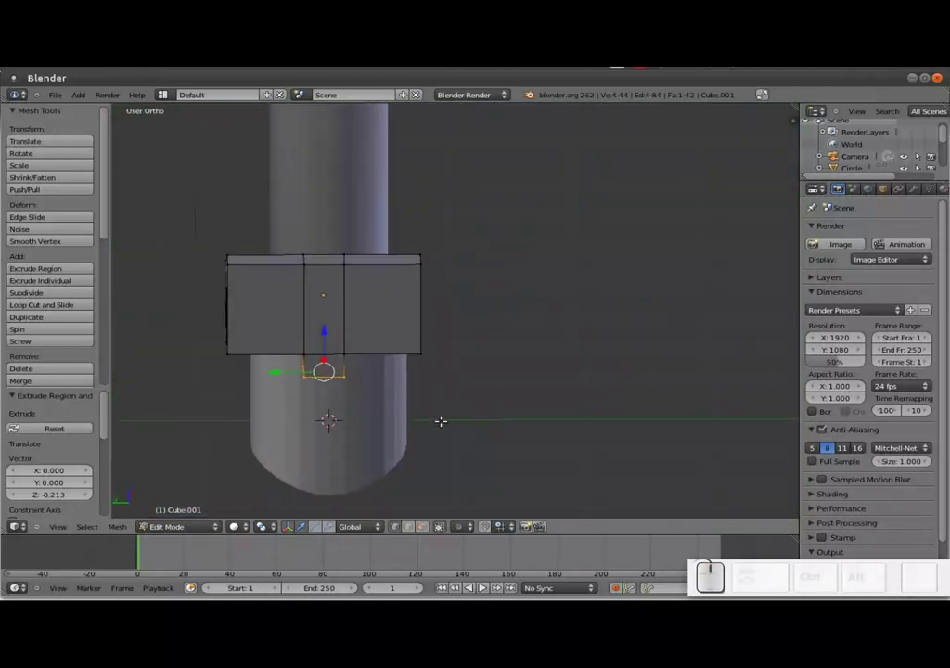
Extrude a small tab down from the clip's underside and scale the block down slightly
key(s)
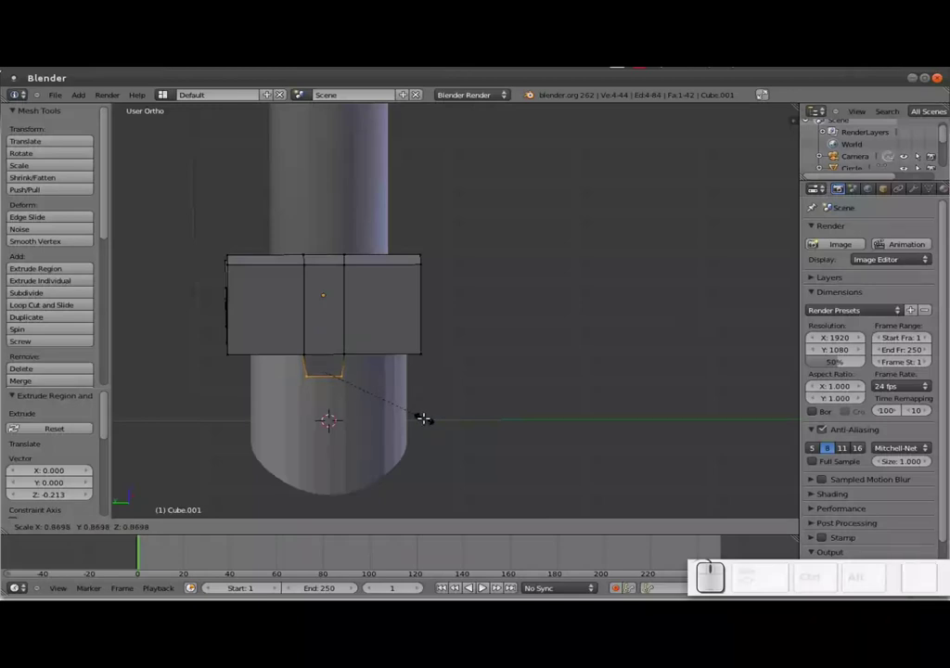
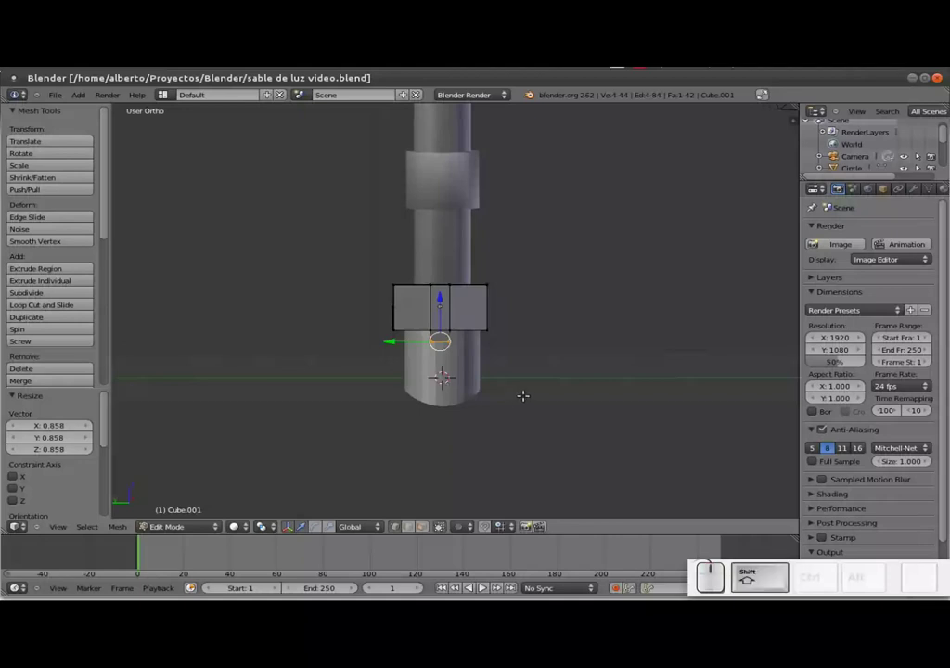
Leave the clip block and add a Bezier curve, dragging it up beside the hilt
key(shift+a)
key(Tab)
key(shift+a)
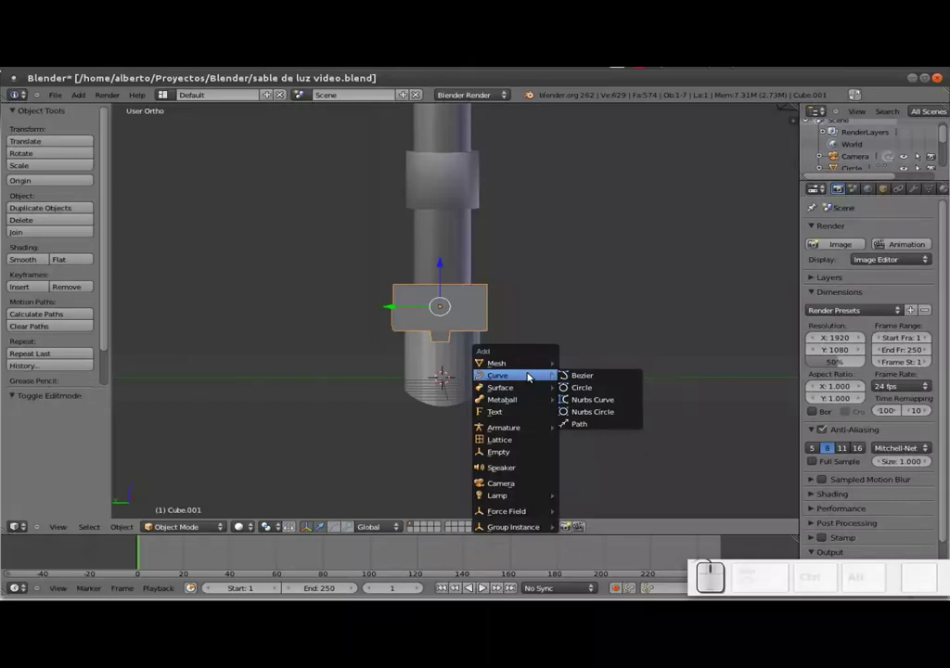
click(607, 375)
drag(410, 381, 590, 356)
drag(590, 356, 634, 363)
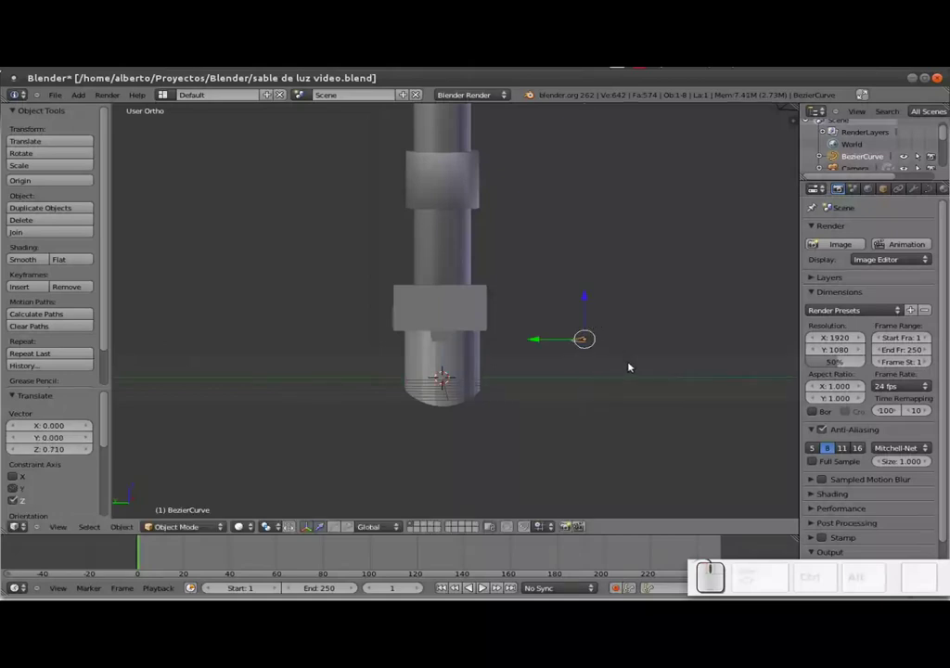
Rotate the new curve 90 degrees about Z, then 90 degrees about Y to stand it upright
key(r)
key(z)
key(KP_9)
key(KP_0)
key(KP_Enter)
key(r)
key(y)
key(KP_9)
key(KP_0)
key(KP_Enter)
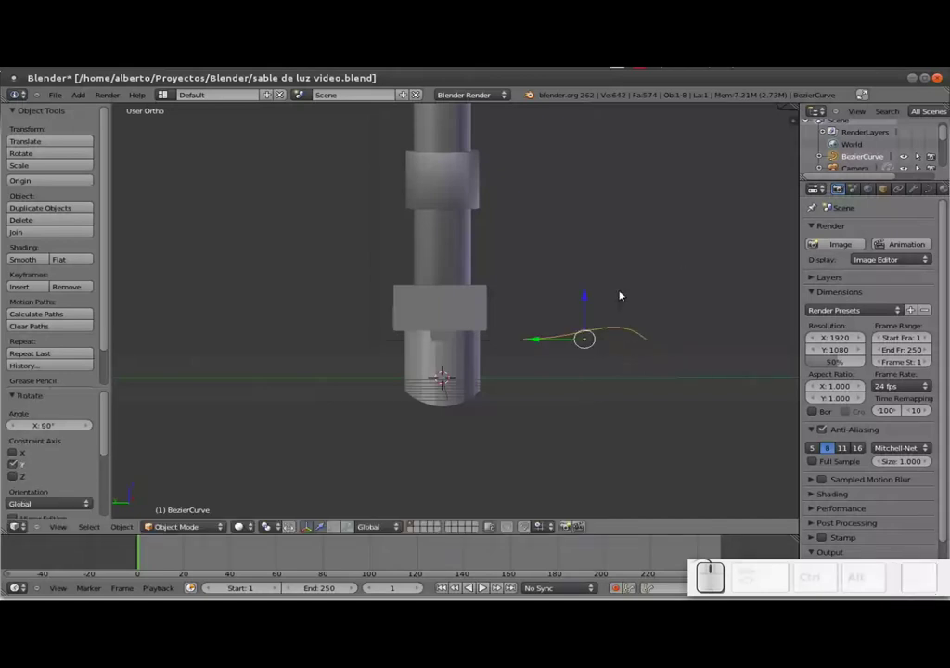
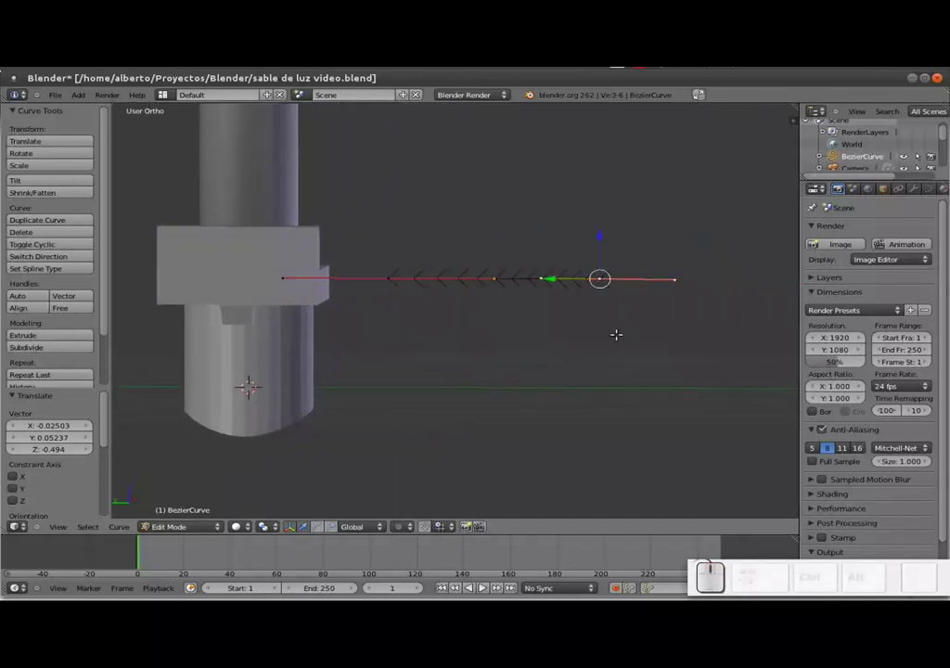
Extrude two new control points, one running downward and one hooking back toward the hilt
key(e)
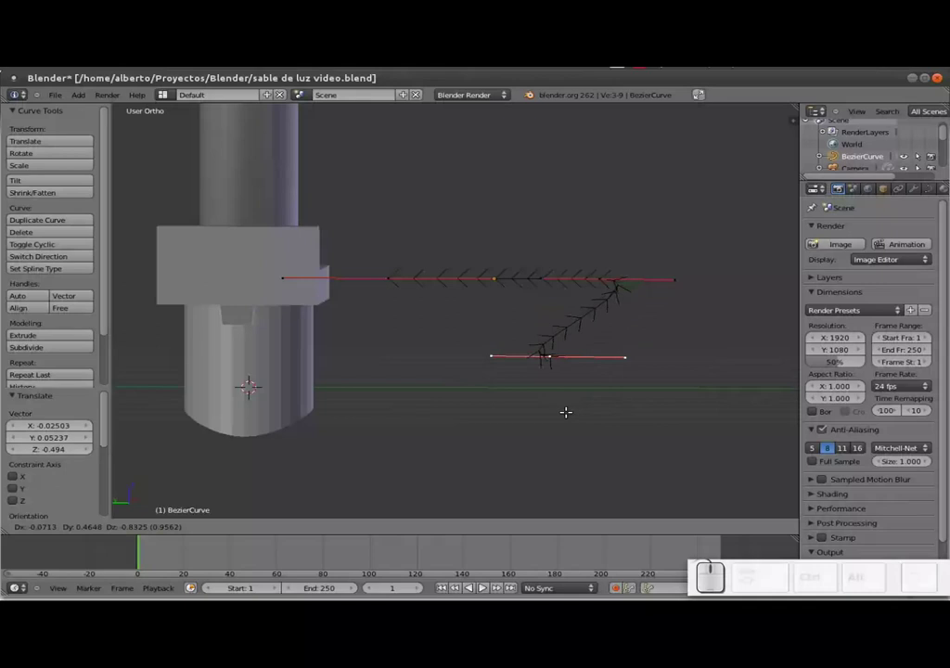
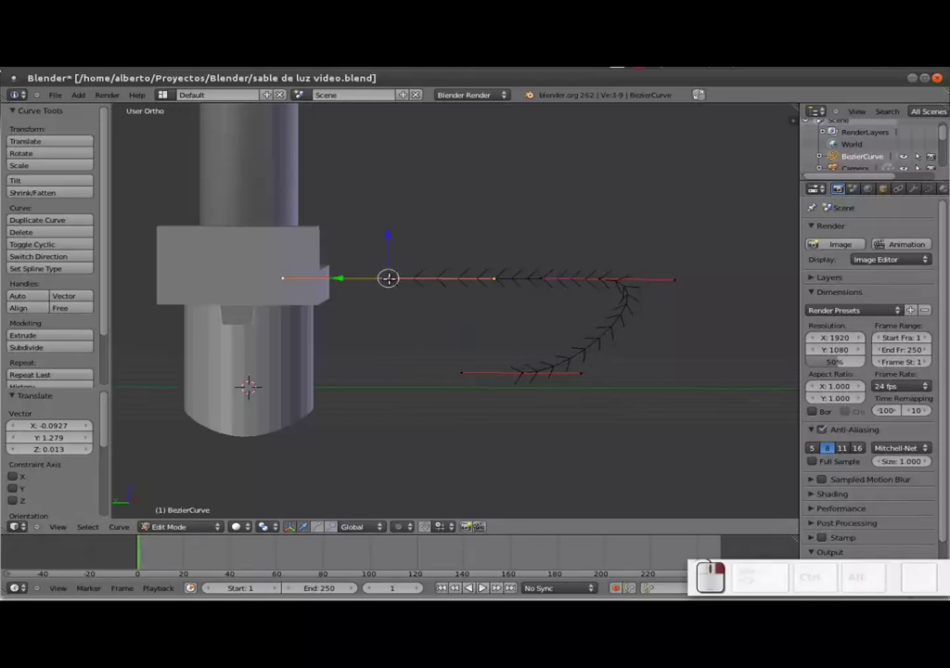
key(e)
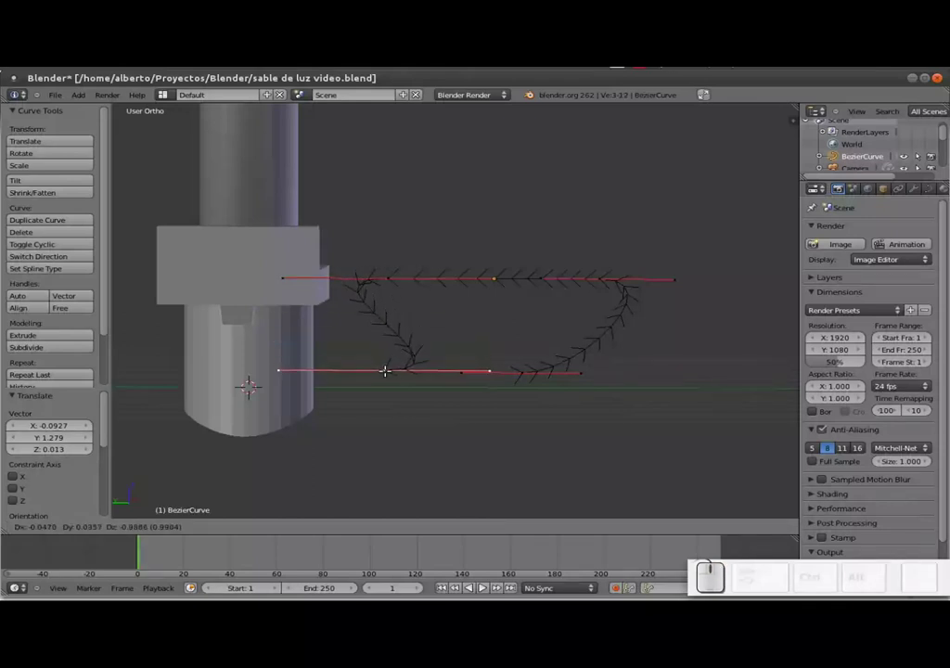
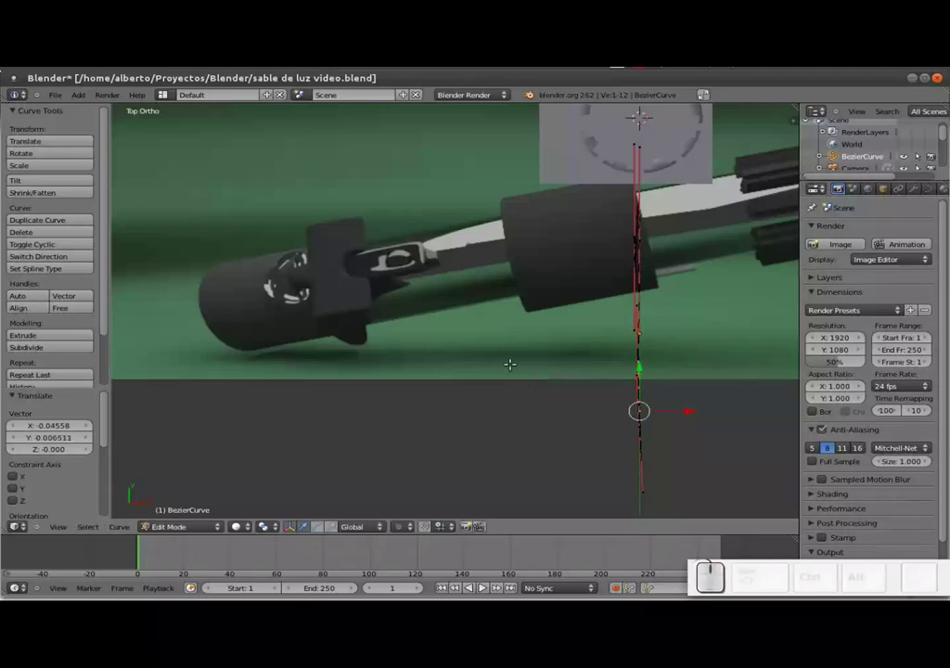
From the Right Ortho side view, move the curve's points and handles into a rounded U loop
key(KP_1)
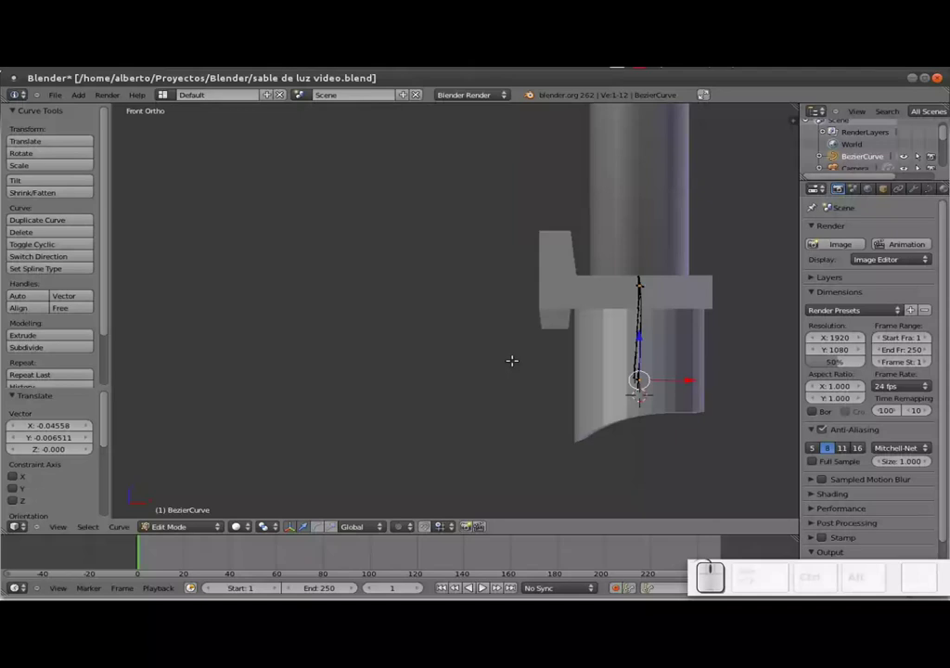
key(KP_2)
key(KP_3)
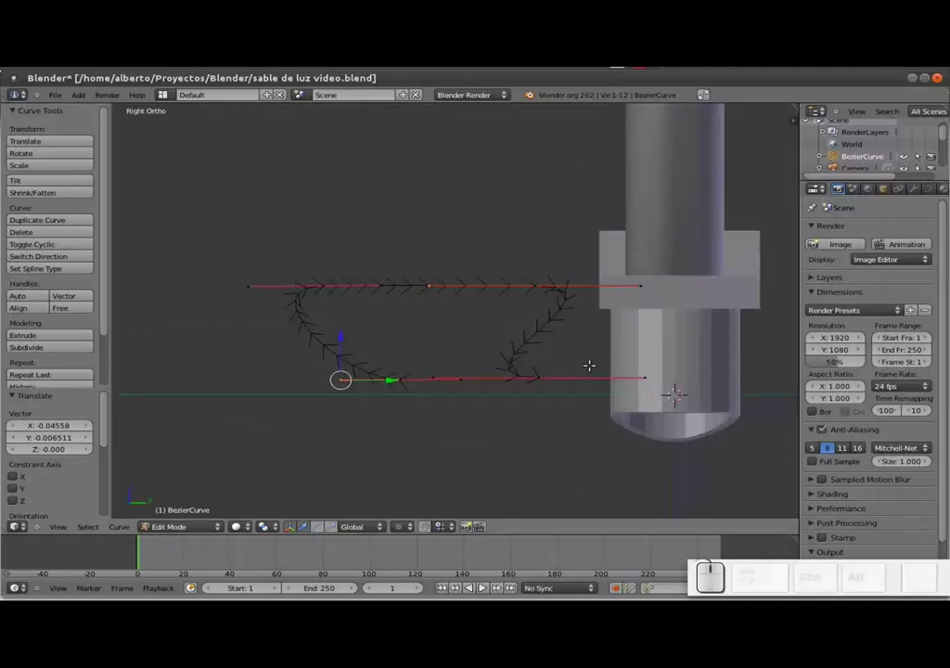
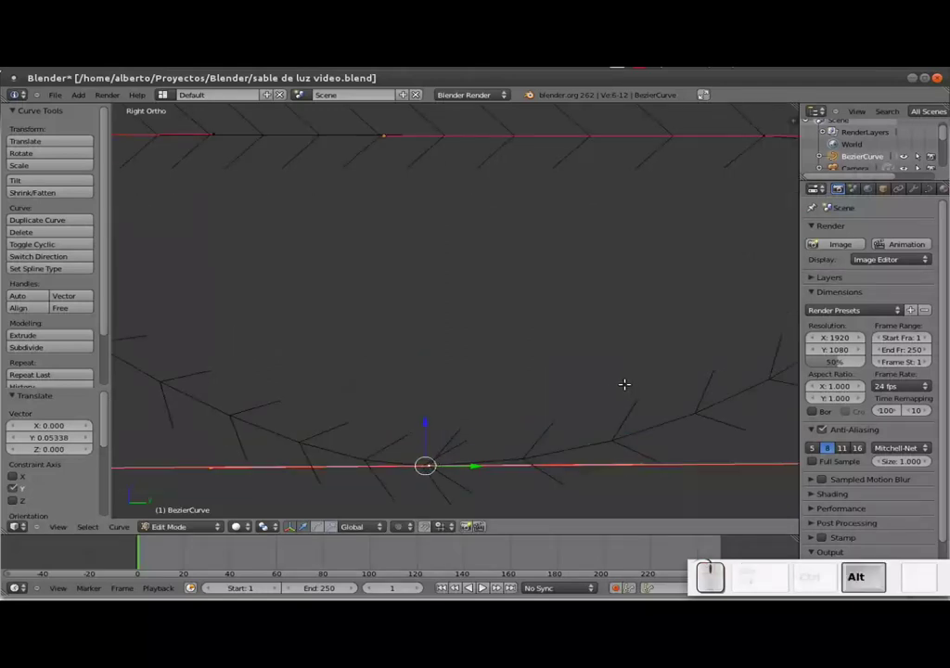
key(alt+m)
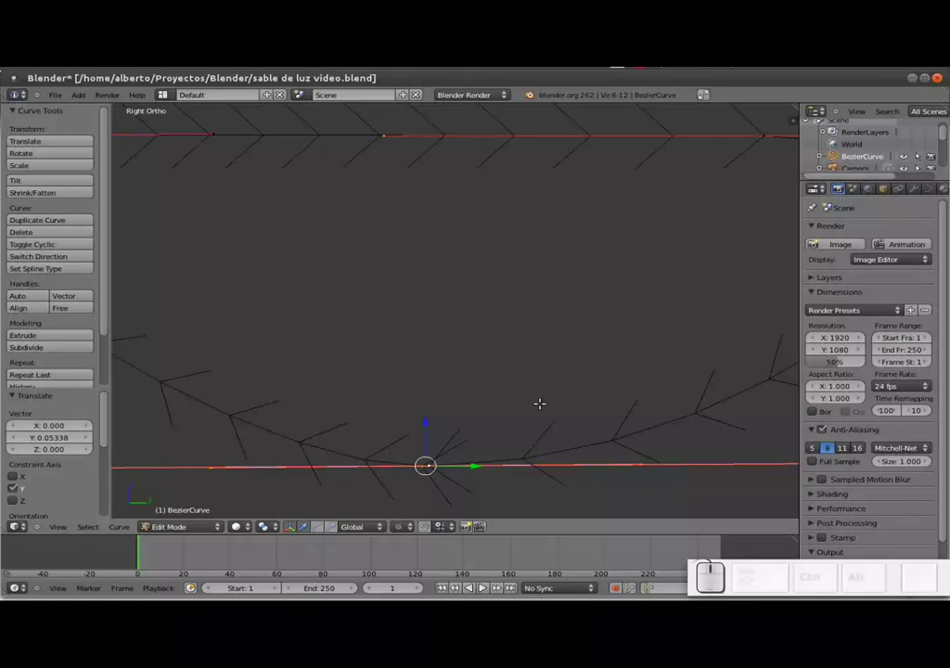
key(alt+m)
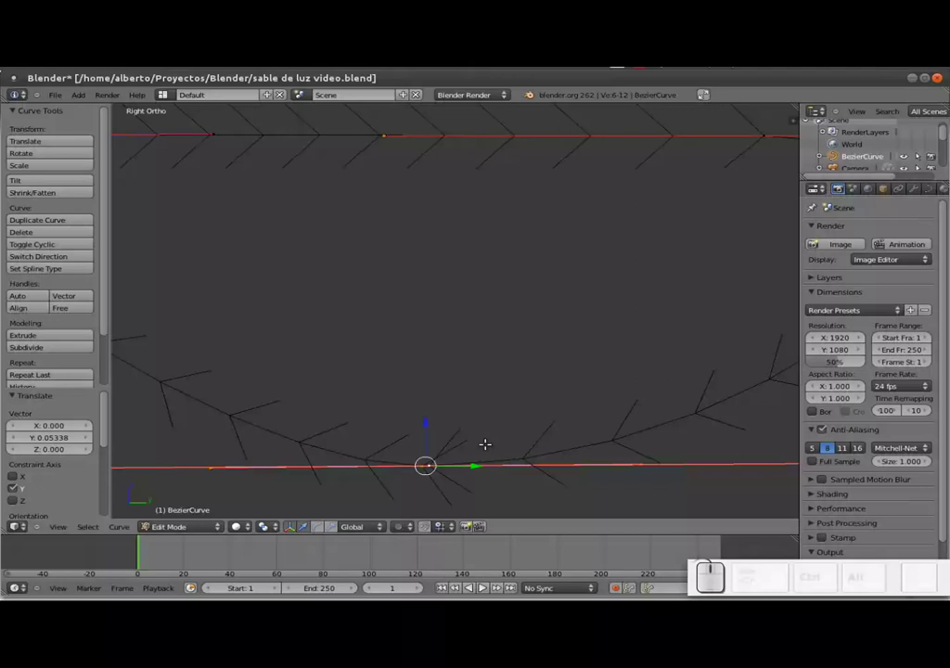
Check the outline in Object Mode, refine the bottom points, and exit editing the closed loop
key(Tab)
scroll(down, 3)
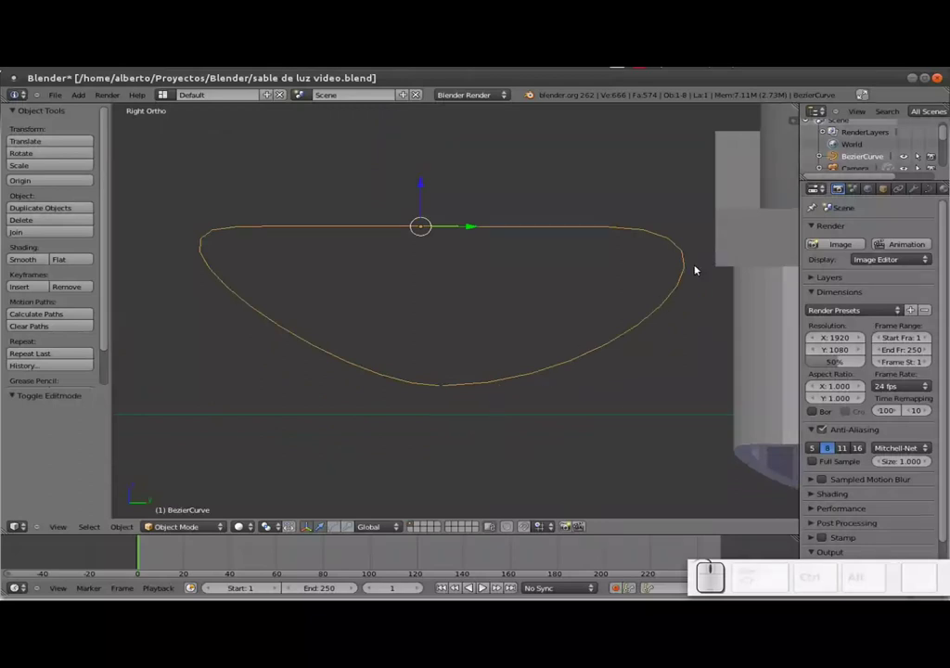
key(Tab)
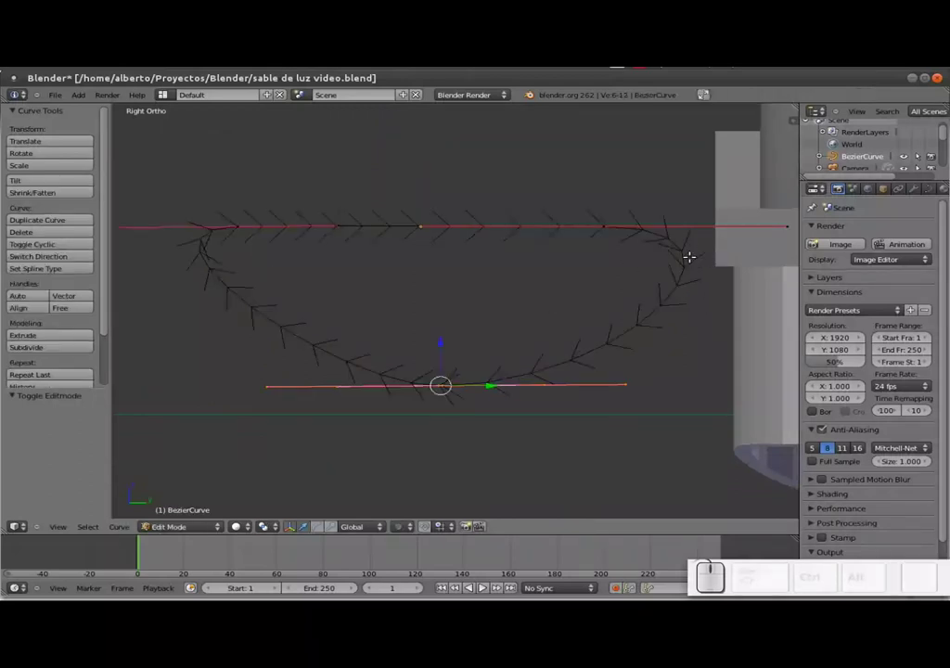
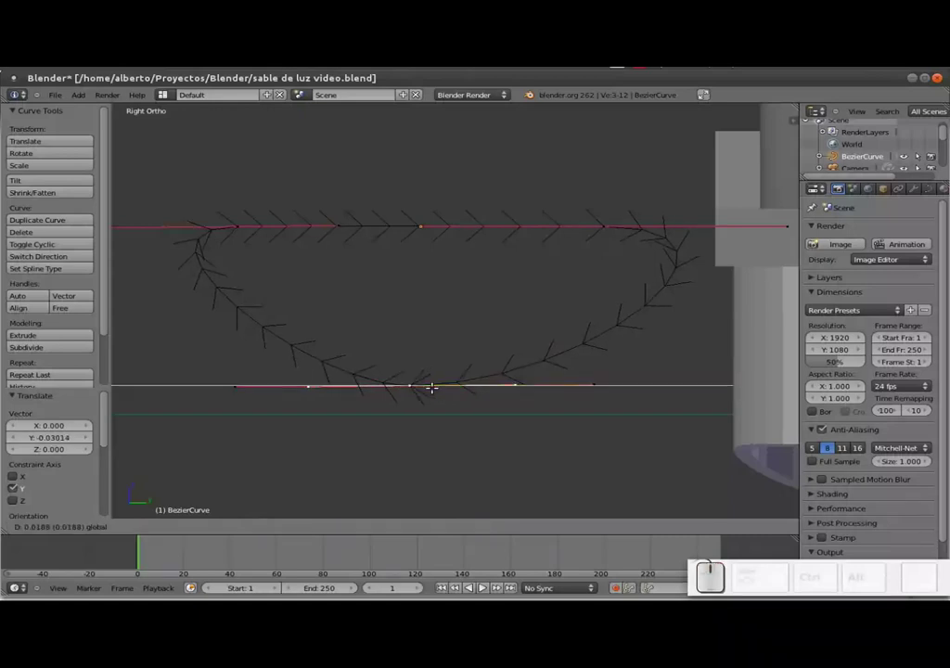
key(Tab)
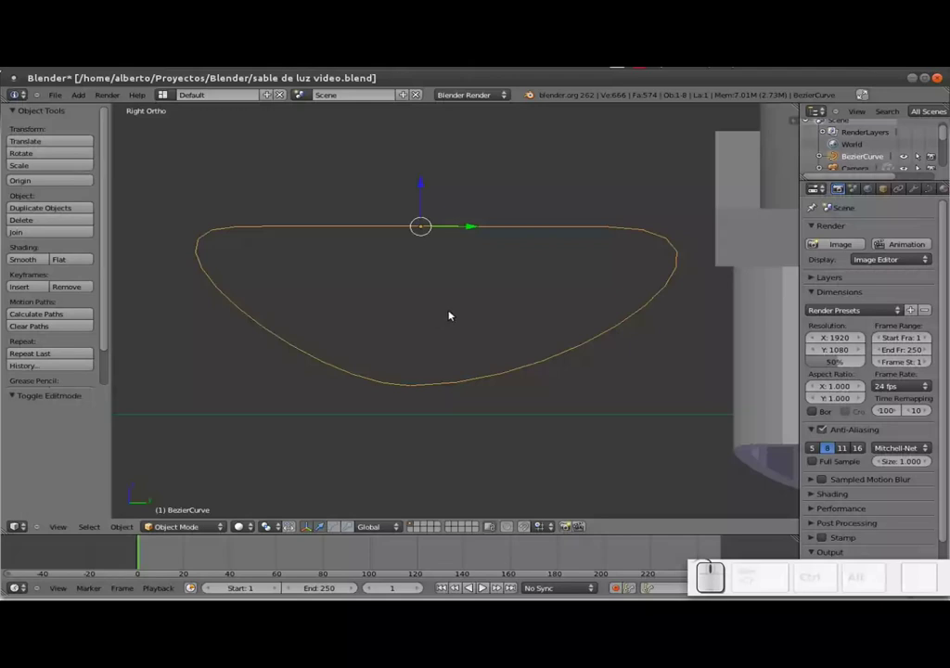
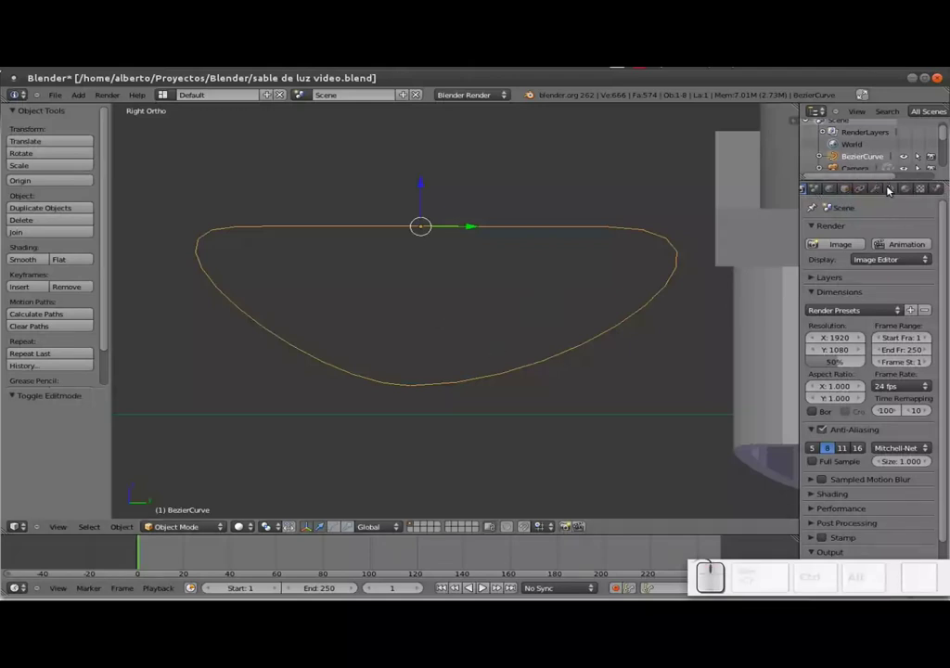
In the curve's Object Data settings set Fill to Full and begin adjusting the bevel depth
click(894, 187)
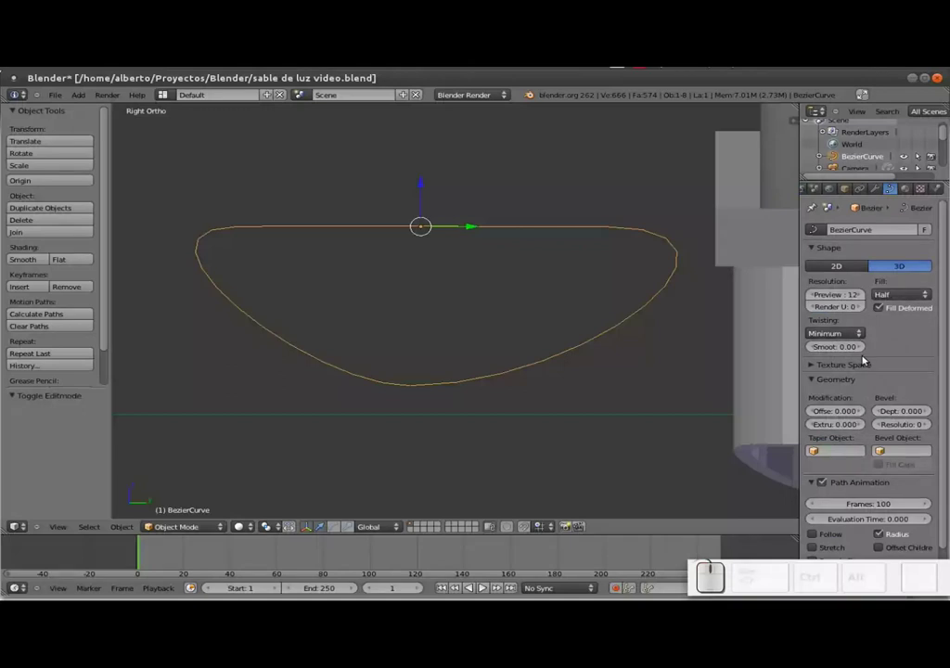
scroll(down, 3)
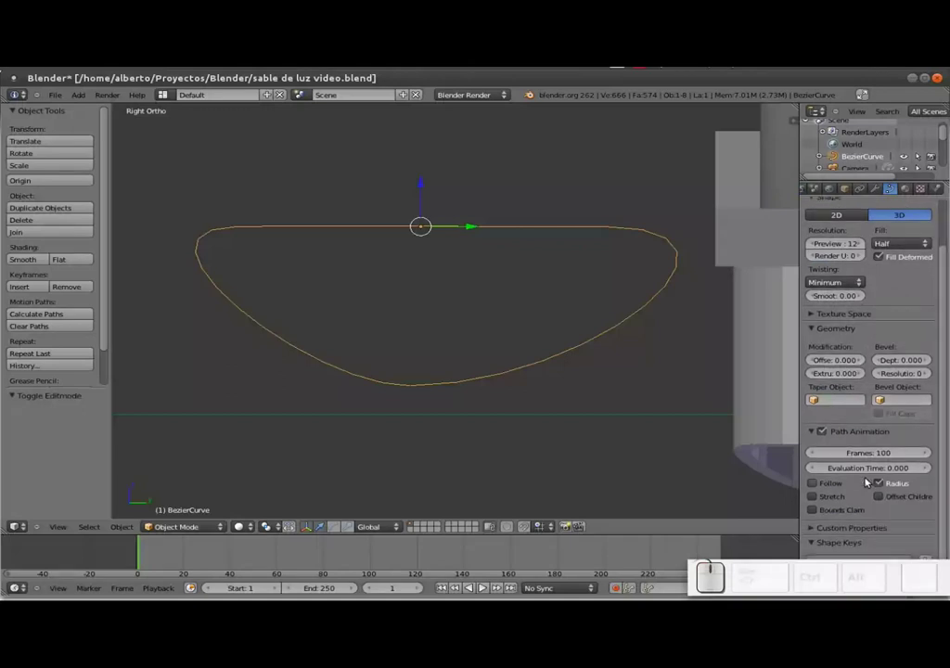
scroll(up, 3)
click(817, 366)
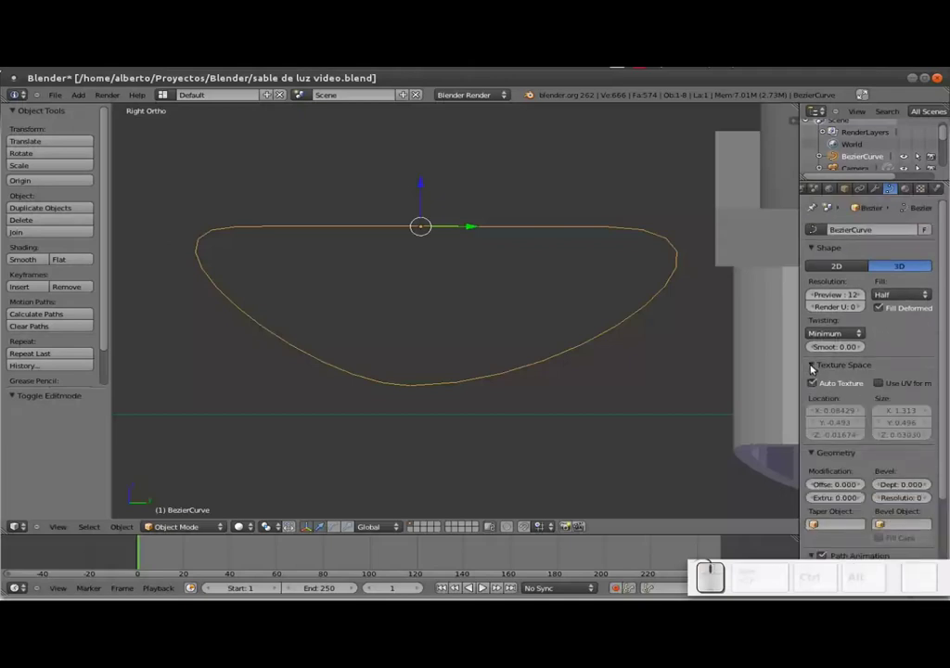
click(901, 296)
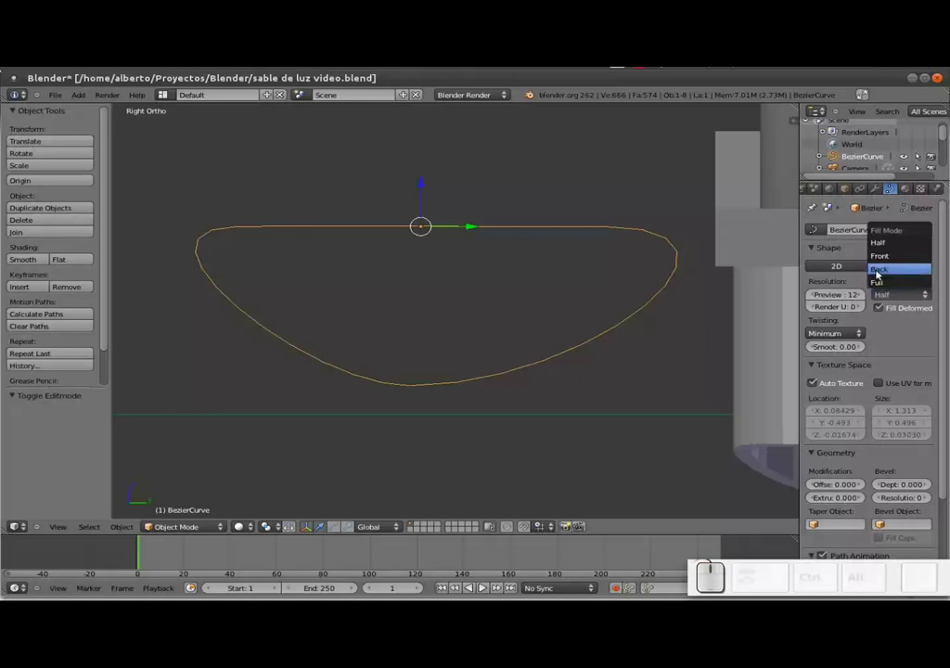
click(891, 281)
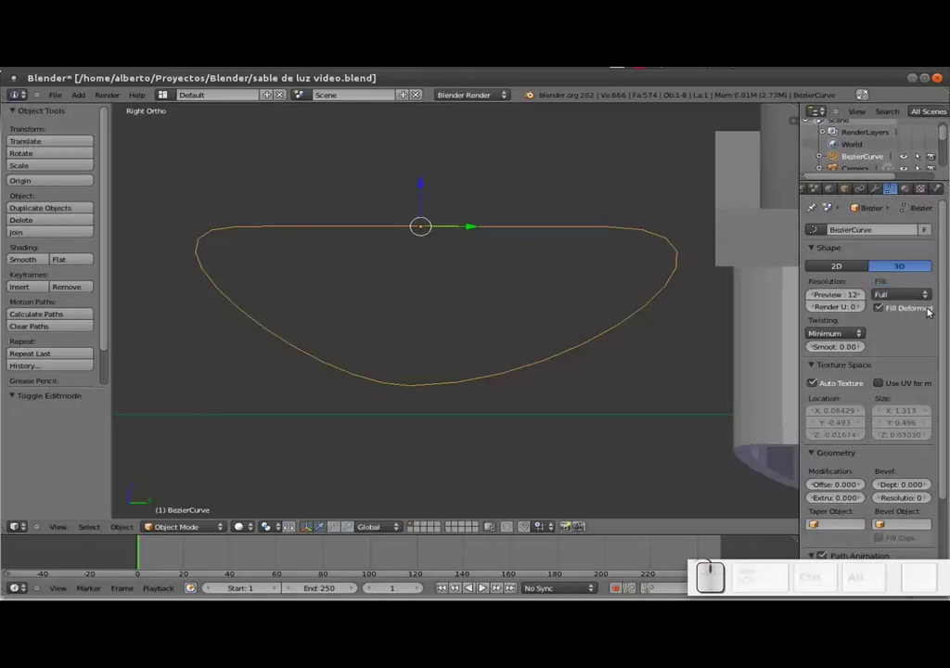
scroll(down, 3)
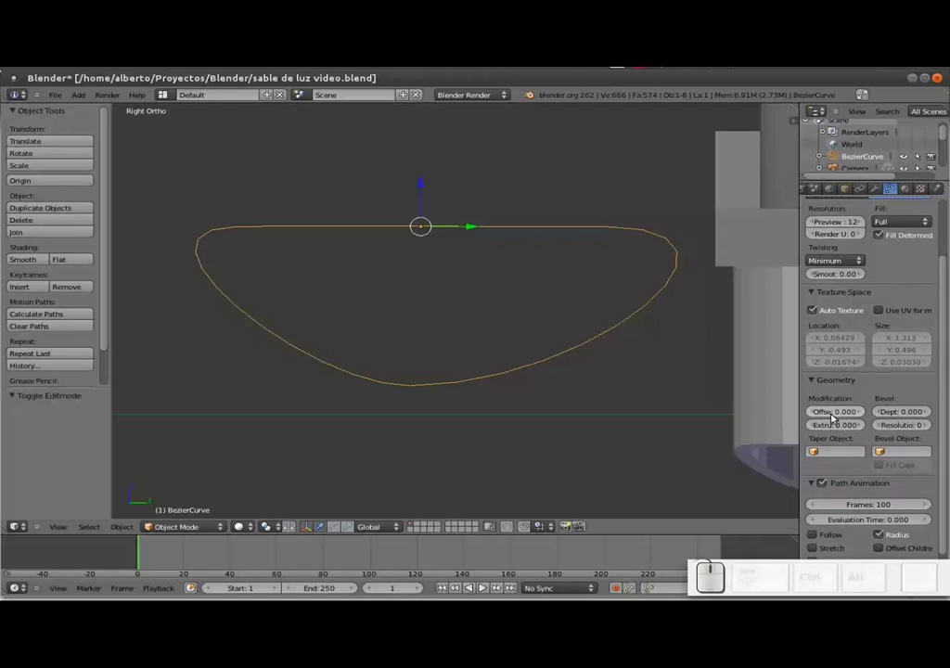
drag(838, 427, 843, 428)
key(ctrl+z)
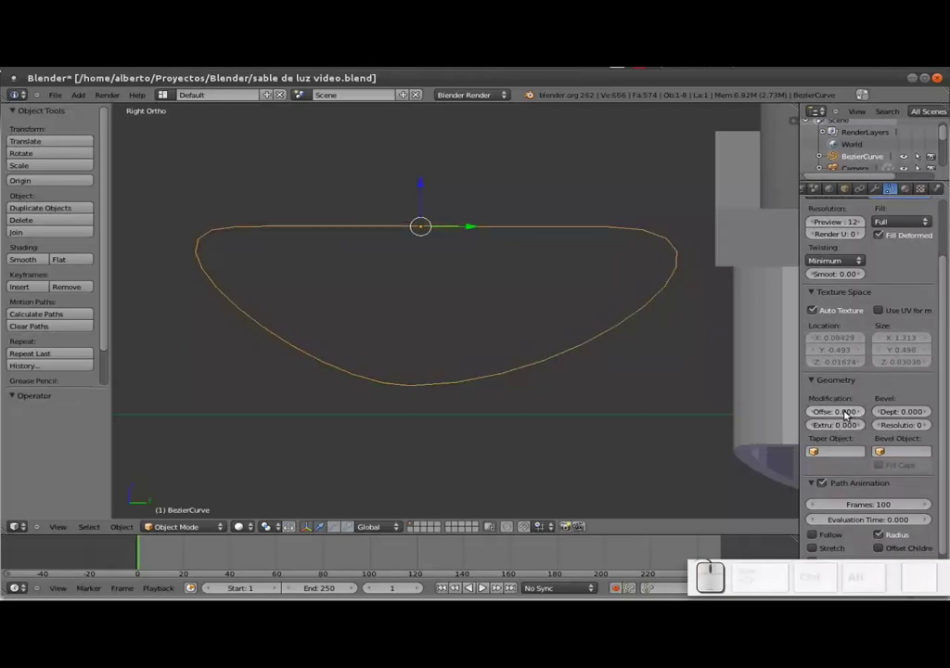
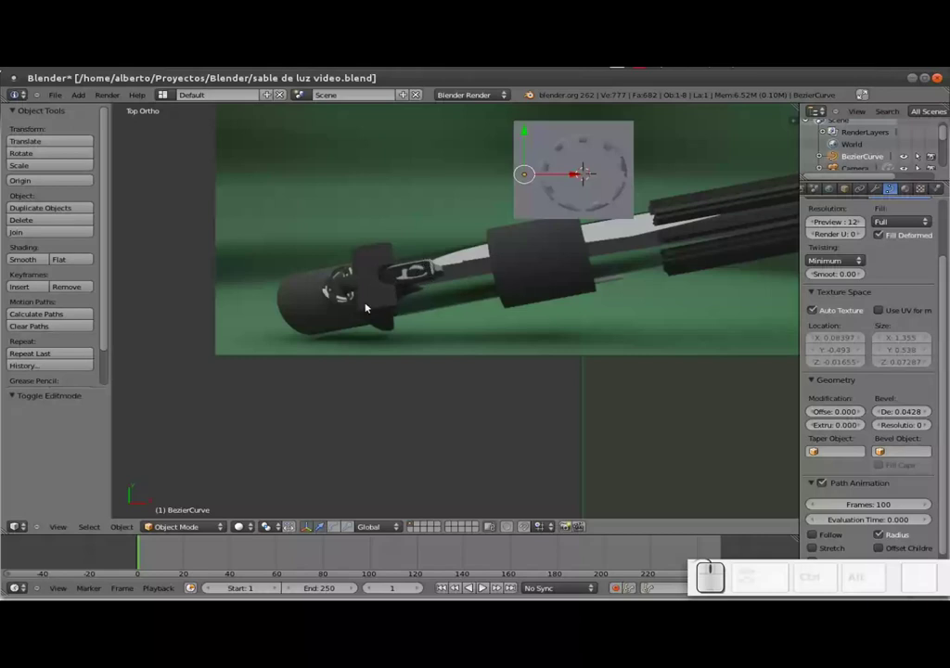
Orbit around the hilt and return to top view to compare the beveled ring with the photo
key(alt+Tab)
key(alt+Tab)
click(373, 373)
drag(383, 378, 412, 342)
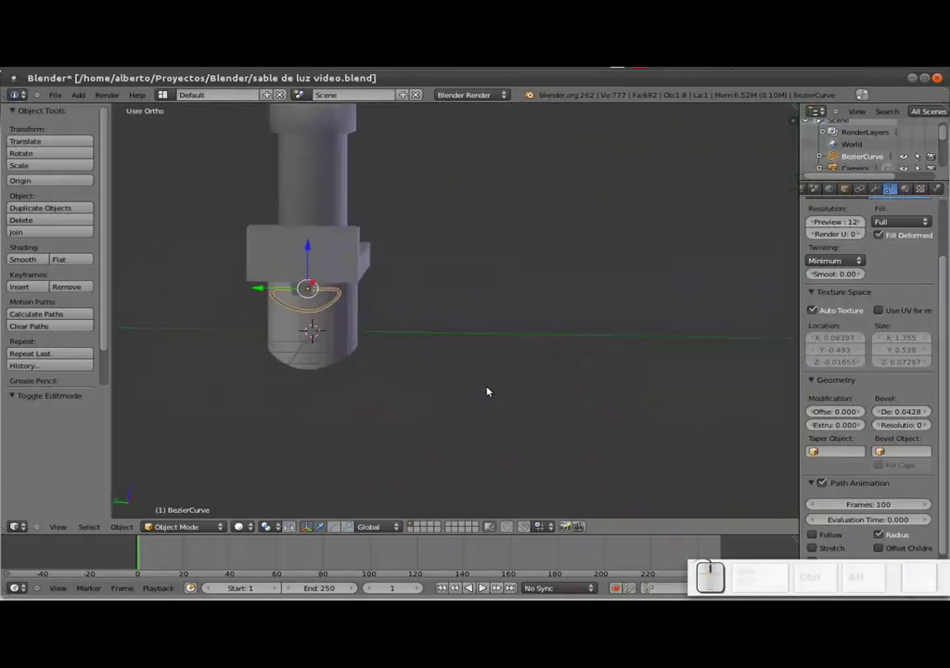
key(KP_7)
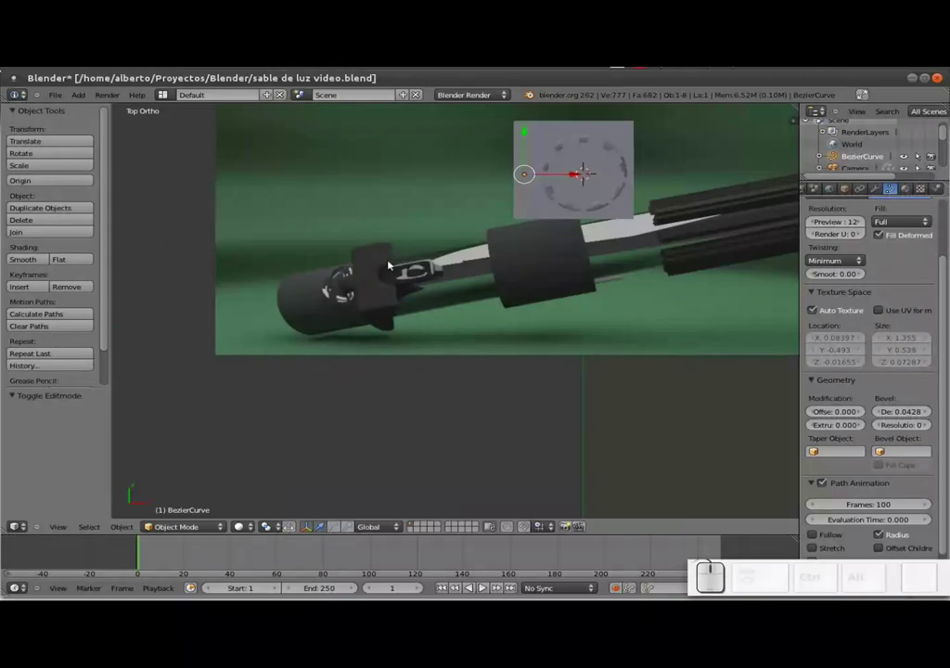
middle_click(423, 263)
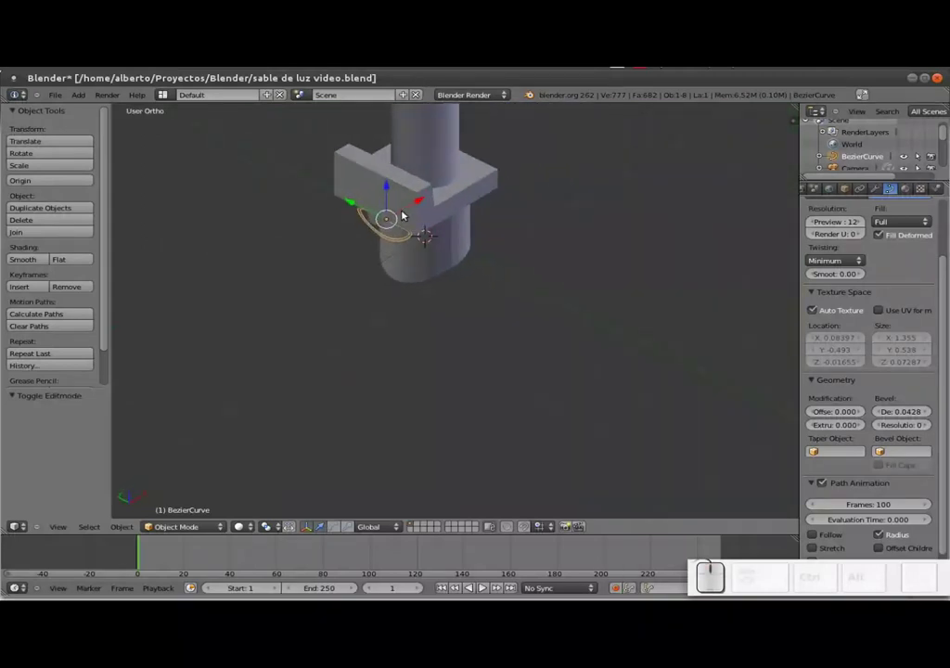
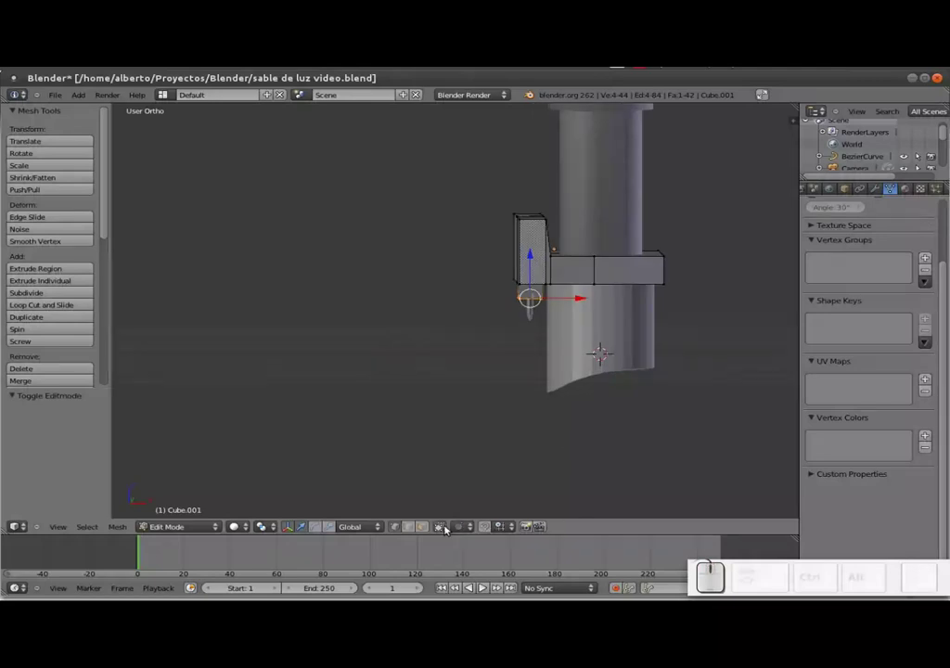
Separate the collar block's middle section into Cube.002 and shrink it to about 0.38 scale
click(450, 529)
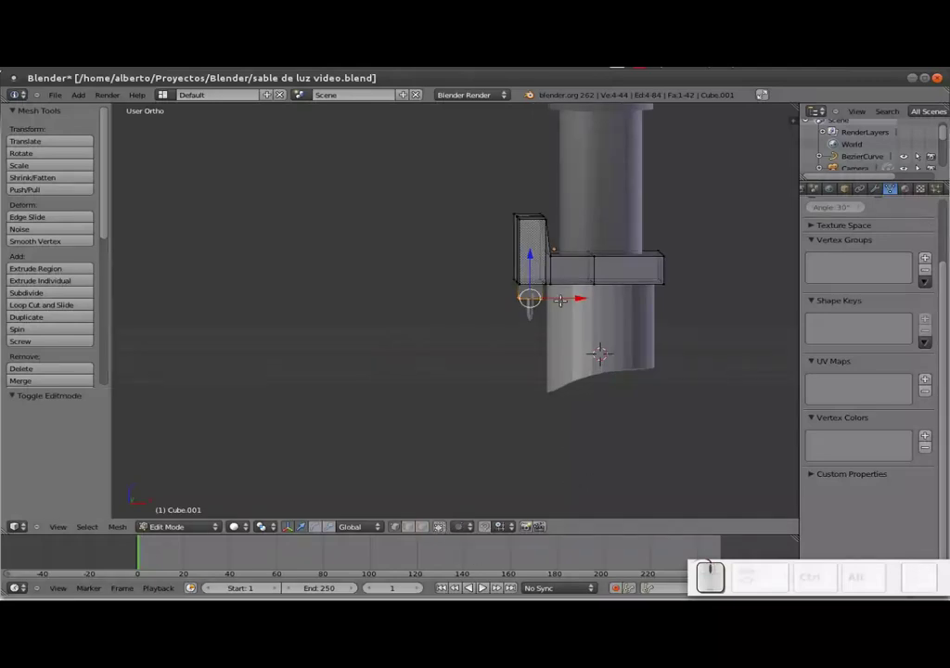
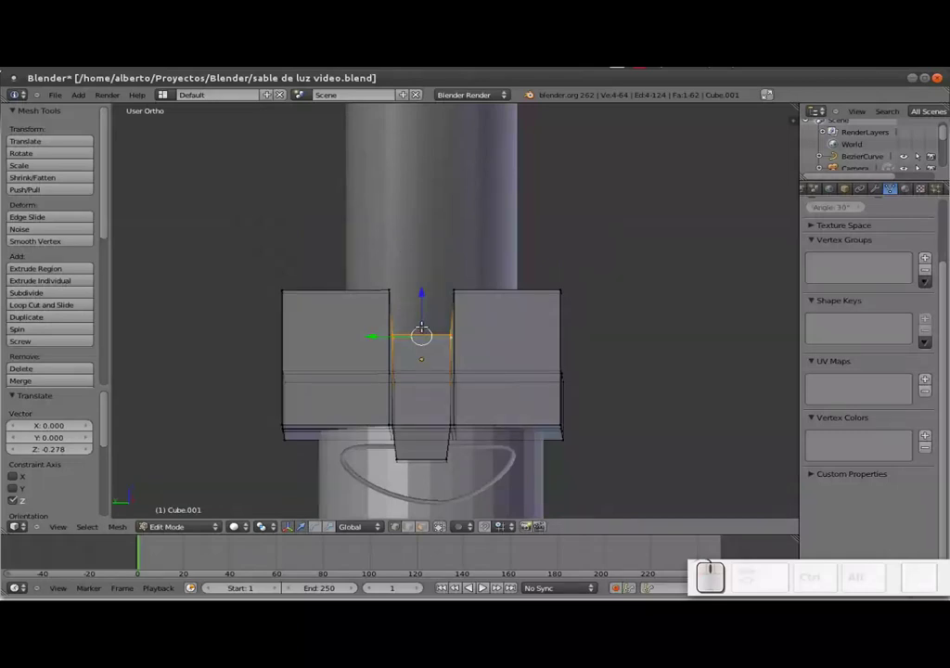
key(shift+Tab)
key(a)
click(470, 331)
scroll(down, 3)
click(449, 422)
scroll(down, 3)
key(s)
click(478, 308)
middle_click(484, 341)
Scale Cube.002 along X and set it atop the clip block against the shaft
drag(714, 303, 547, 353)
right_click(517, 349)
drag(555, 350, 770, 349)
key(s)
key(x)
click(680, 310)
drag(672, 286, 582, 338)
middle_click(555, 337)
middle_click(539, 353)
middle_click(469, 353)
middle_click(451, 293)
scroll(up, 3)
click(450, 288)
middle_click(450, 303)
scroll(up, 3)
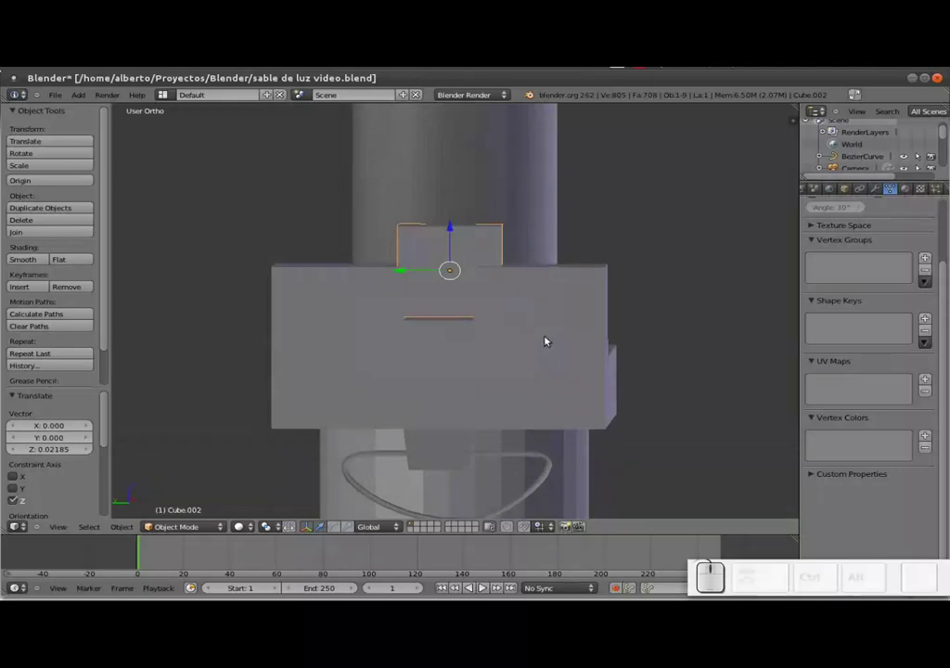
Scale the piece's lower edge to about 0.83 along Y for a trapezoid, checked from top view
key(s)
key(Escape)
key(s)
key(y)
click(518, 323)
middle_click(508, 323)
drag(396, 261, 390, 266)
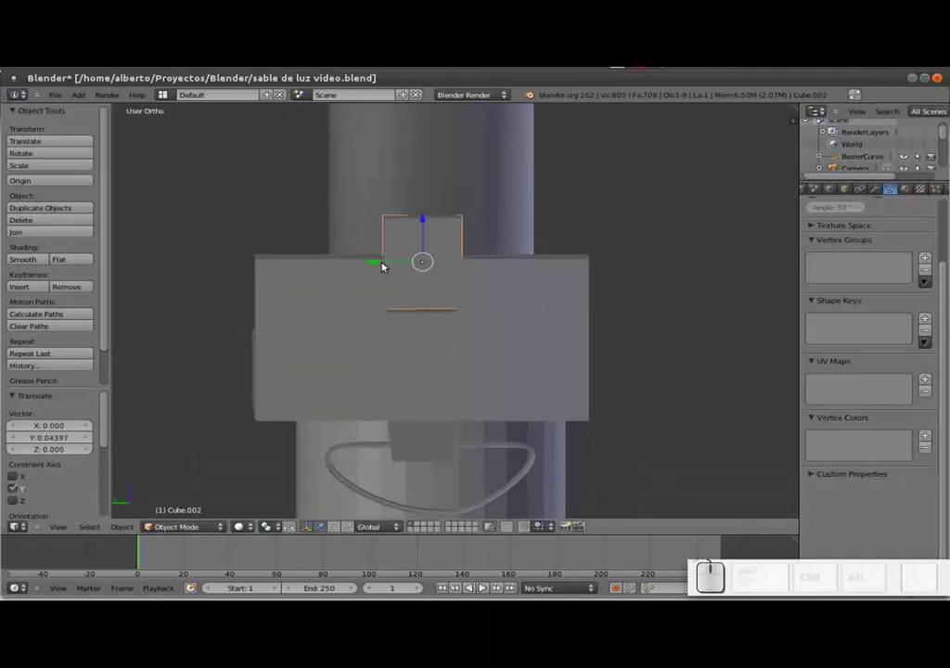
key(Tab)
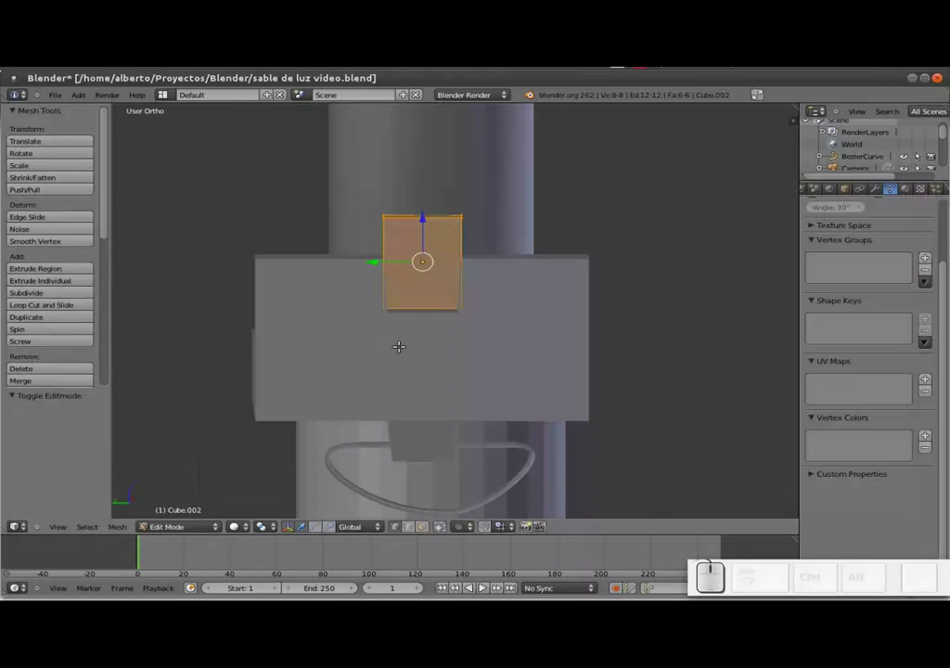
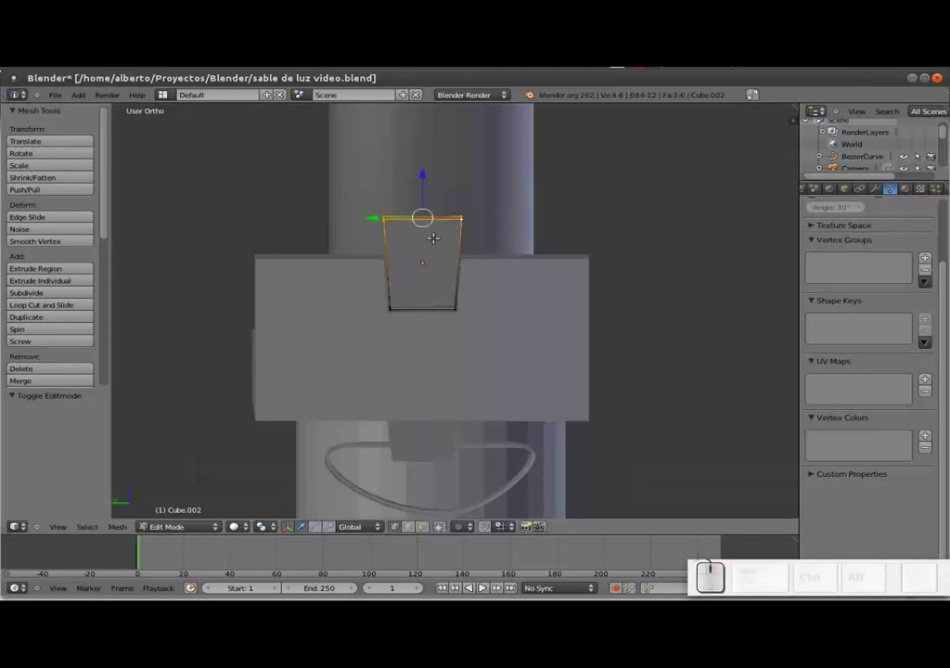
key(KP_7)
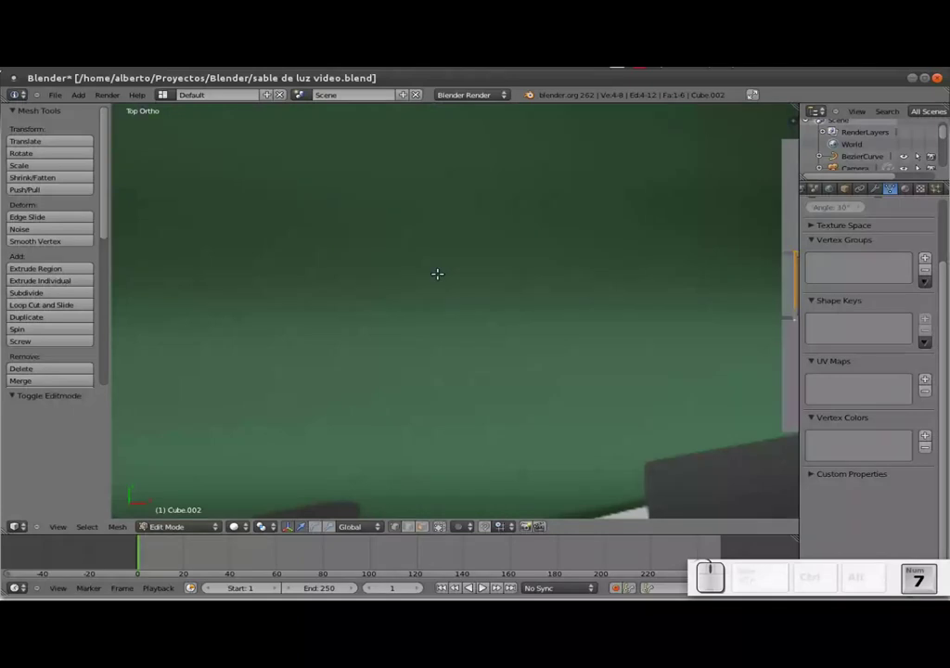
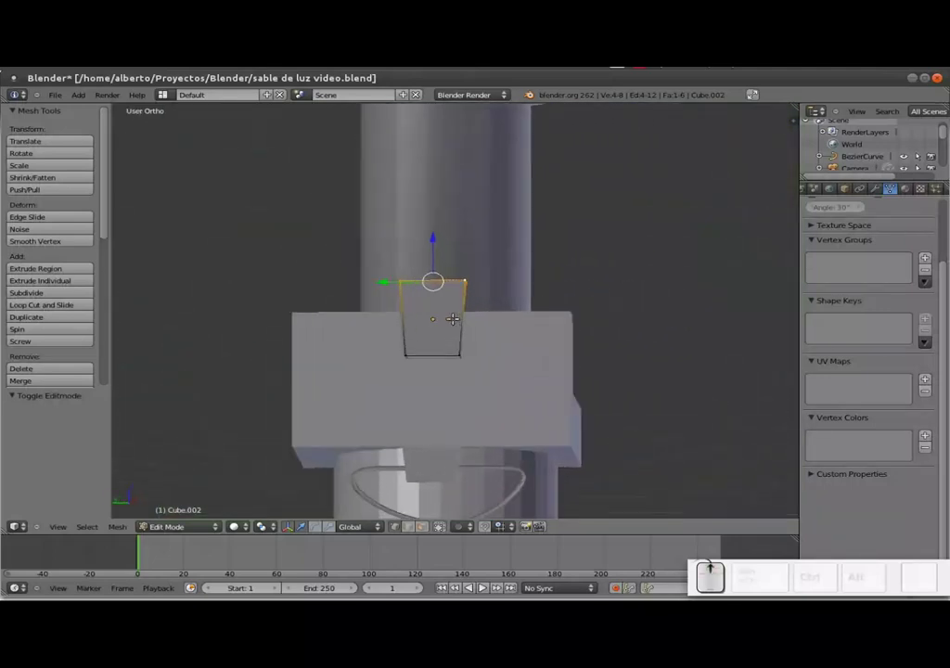
Add loop cuts to Cube.002, then extrude and shrink its central face twice to about 0.88 inset
key(ctrl+r)
scroll(up, 3)
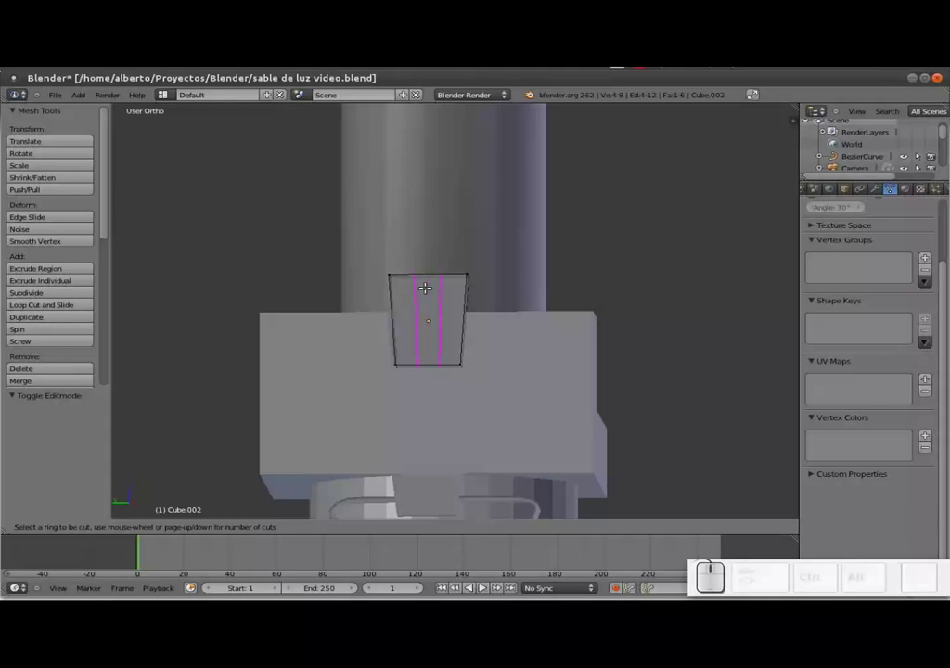
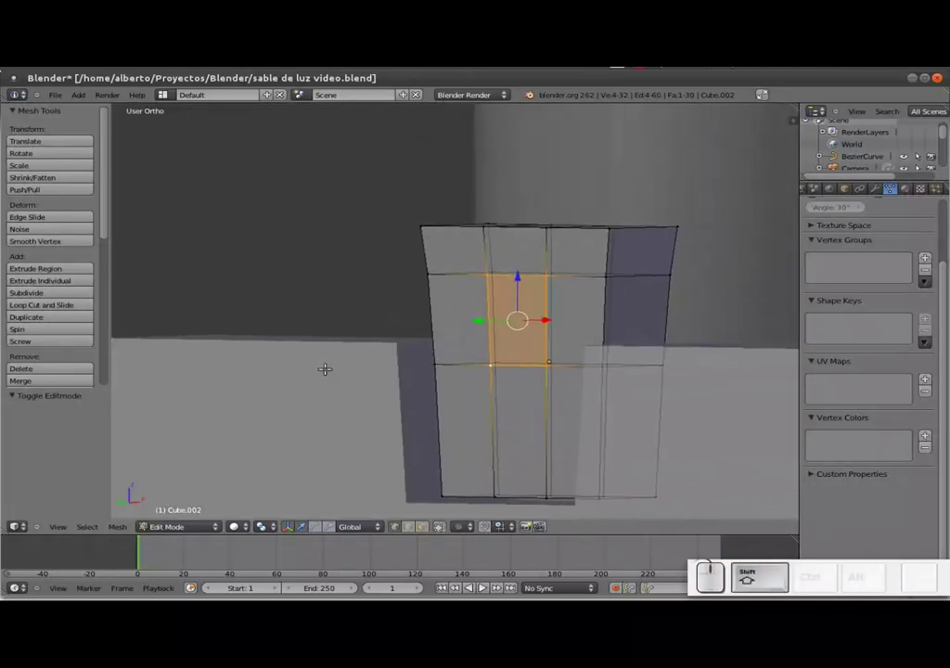
key(e)
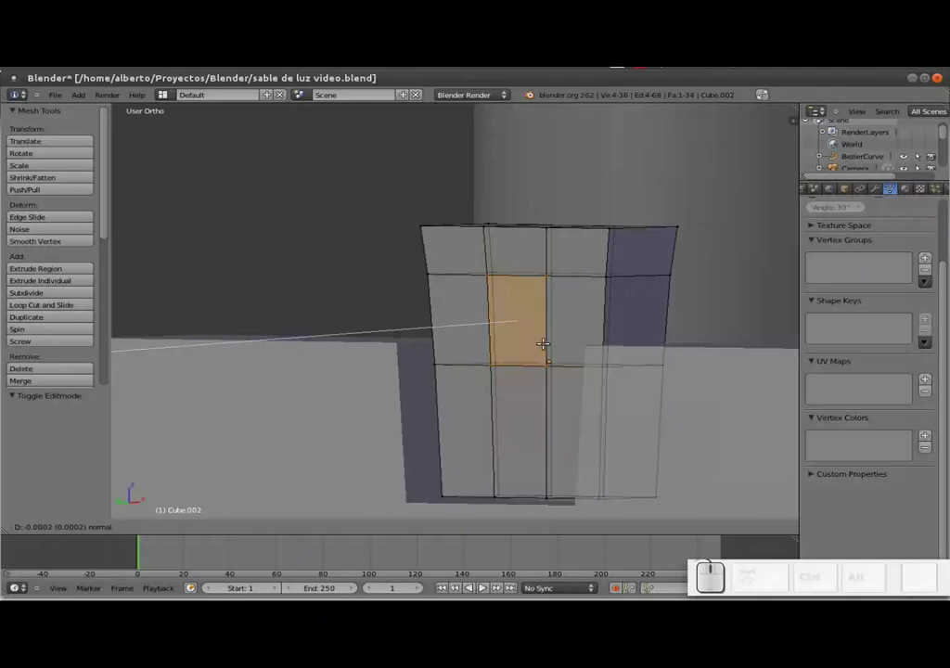
key(x)
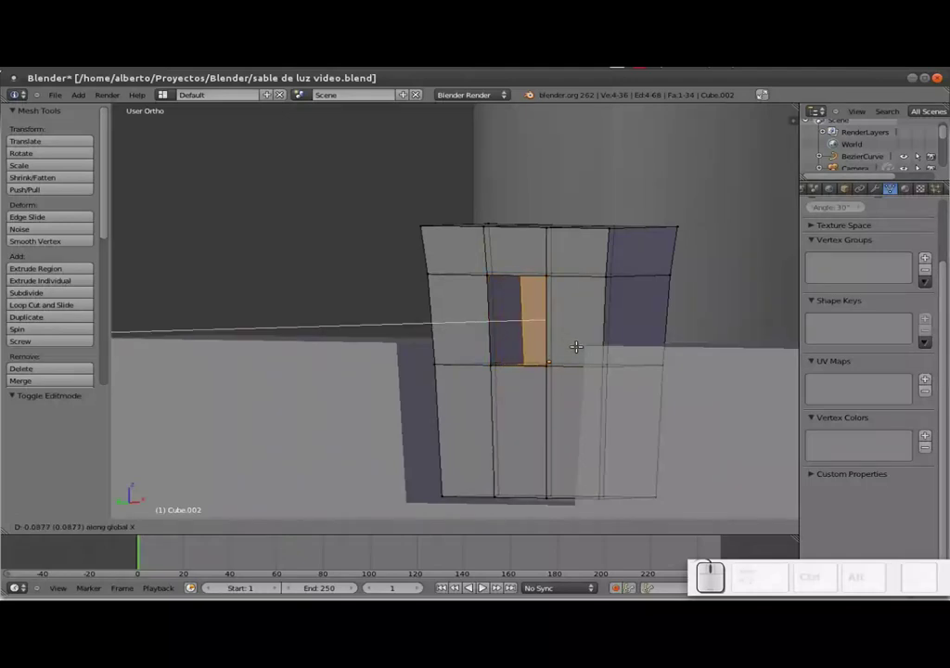
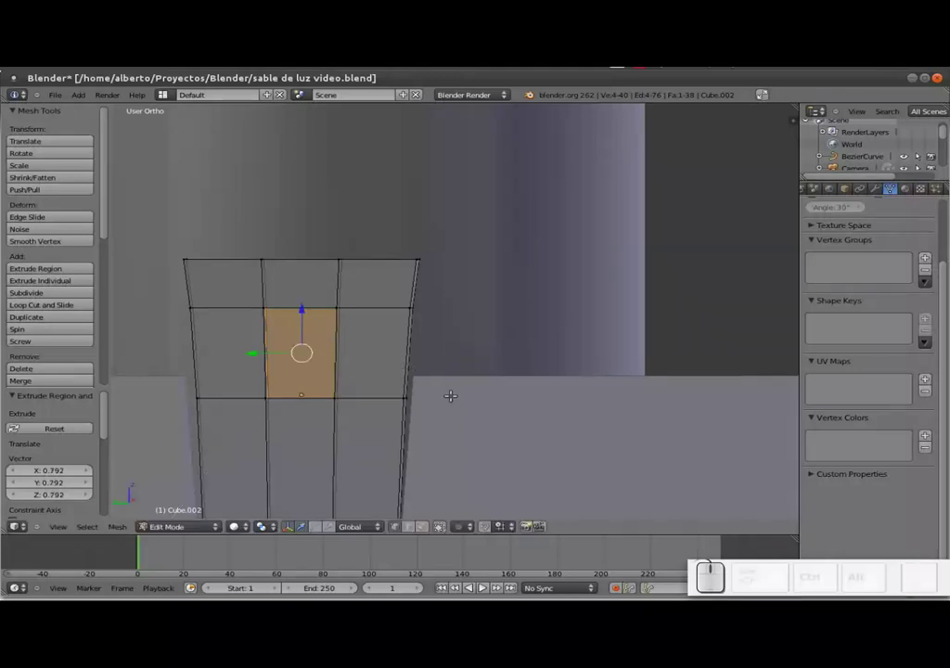
key(s)
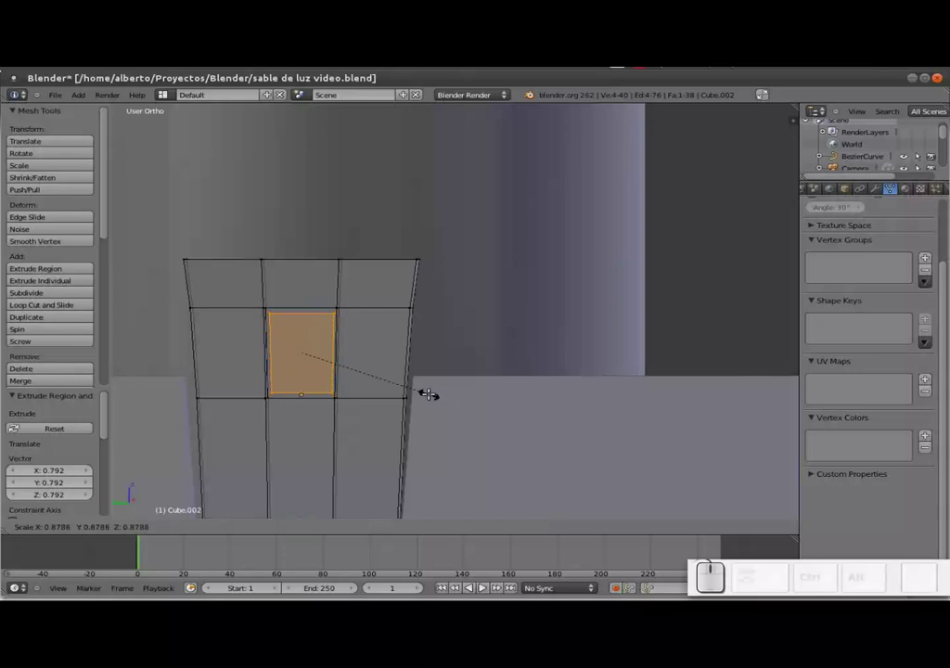
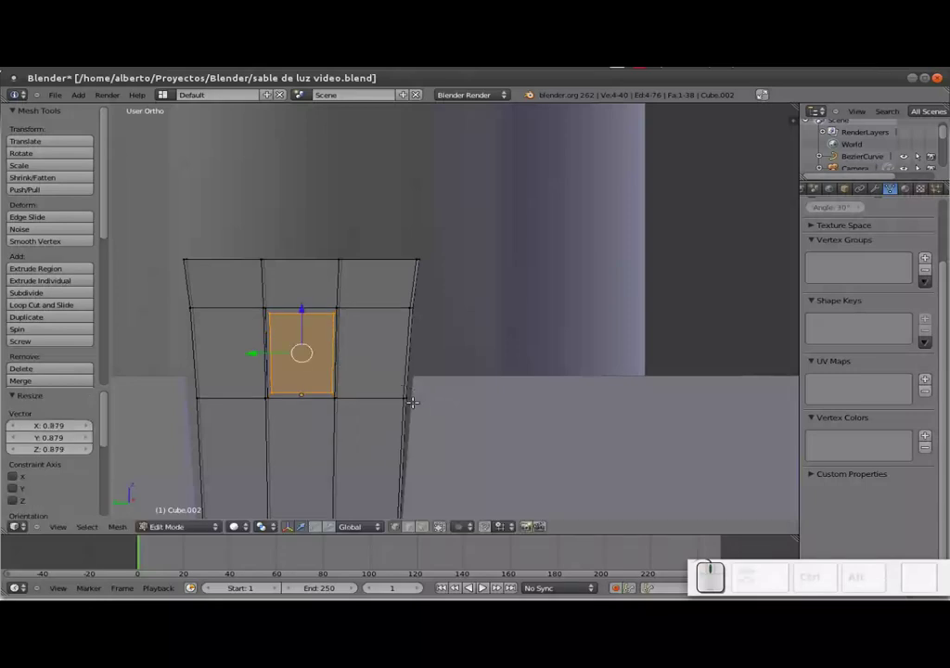
key(e)
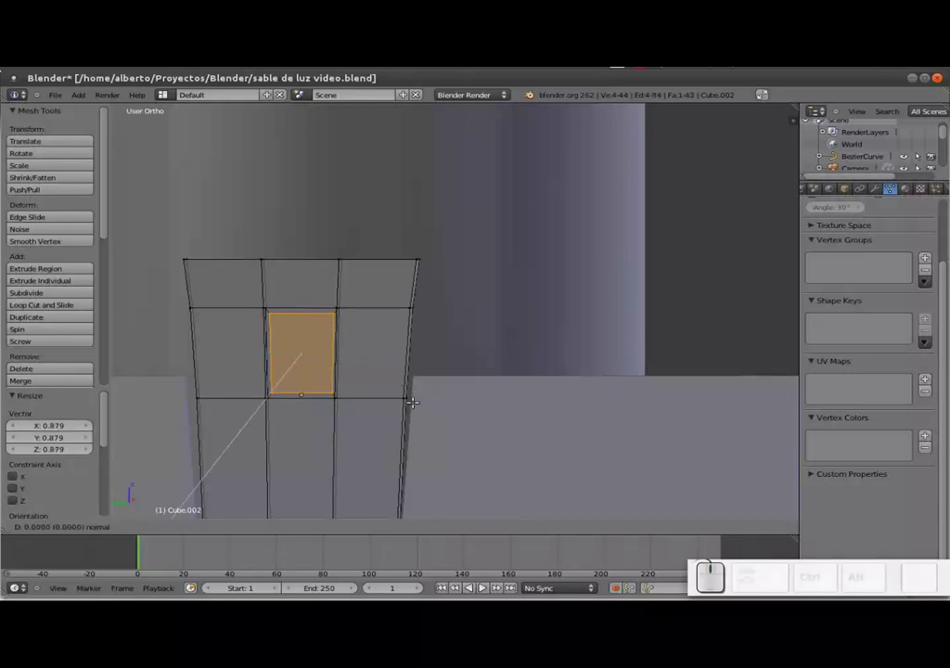
key(x)
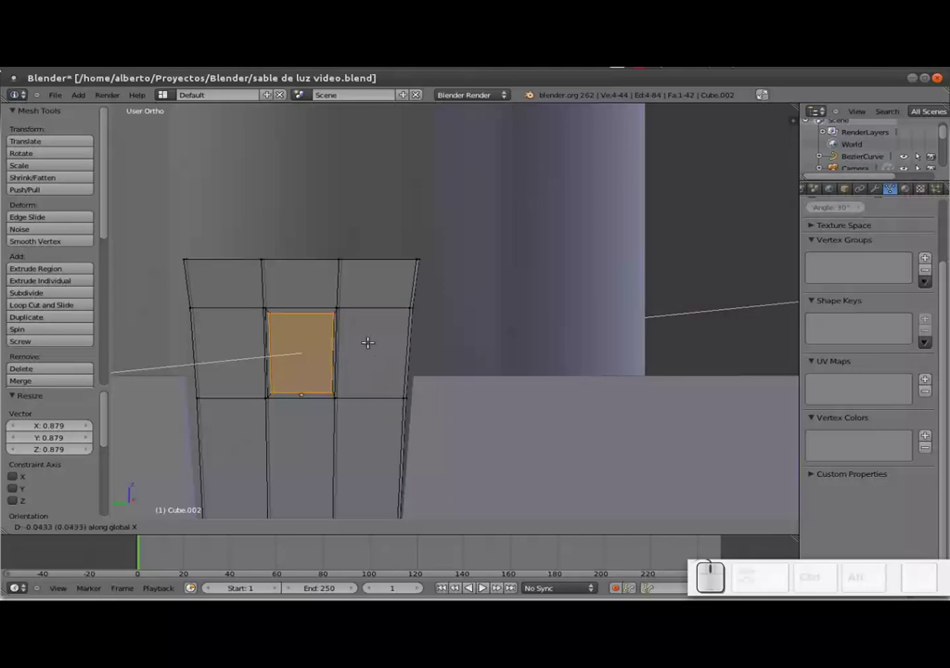
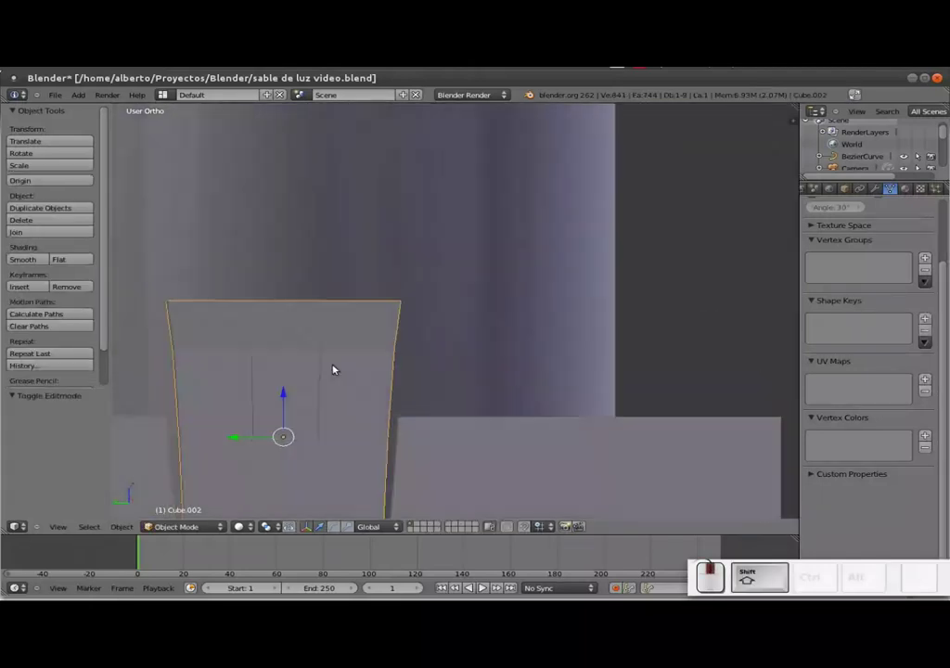
Give the small windowed block level-2 subdivision smoothing and select the L-shaped hilt piece
key(ctrl+2)
scroll(down, 3)
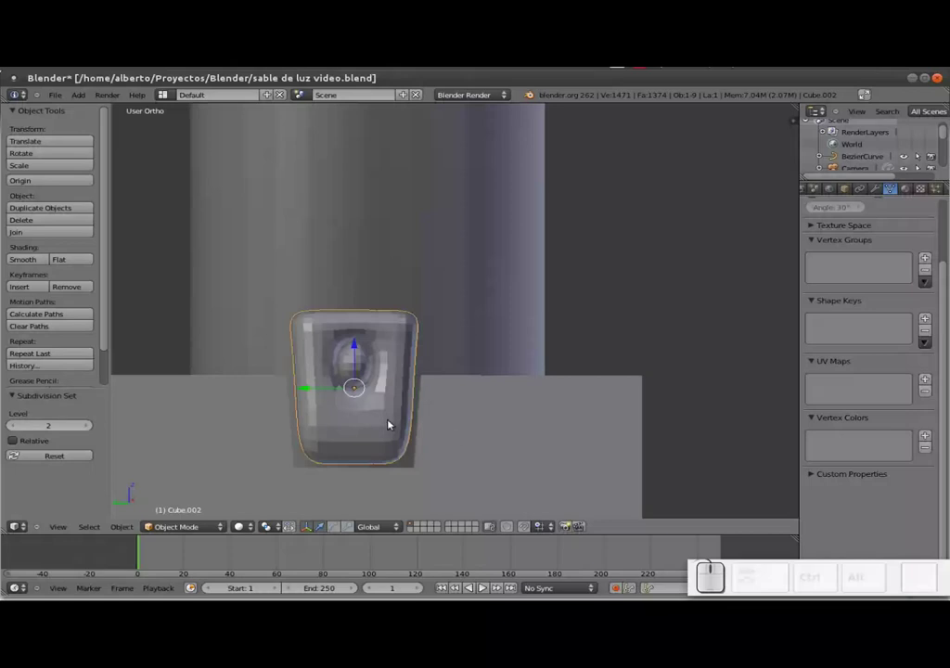
click(22, 260)
drag(319, 429, 565, 406)
Give the L-shaped piece level-2 subdivision and reopen its mesh for editing
key(ctrl+2)
scroll(down, 3)
middle_click(633, 387)
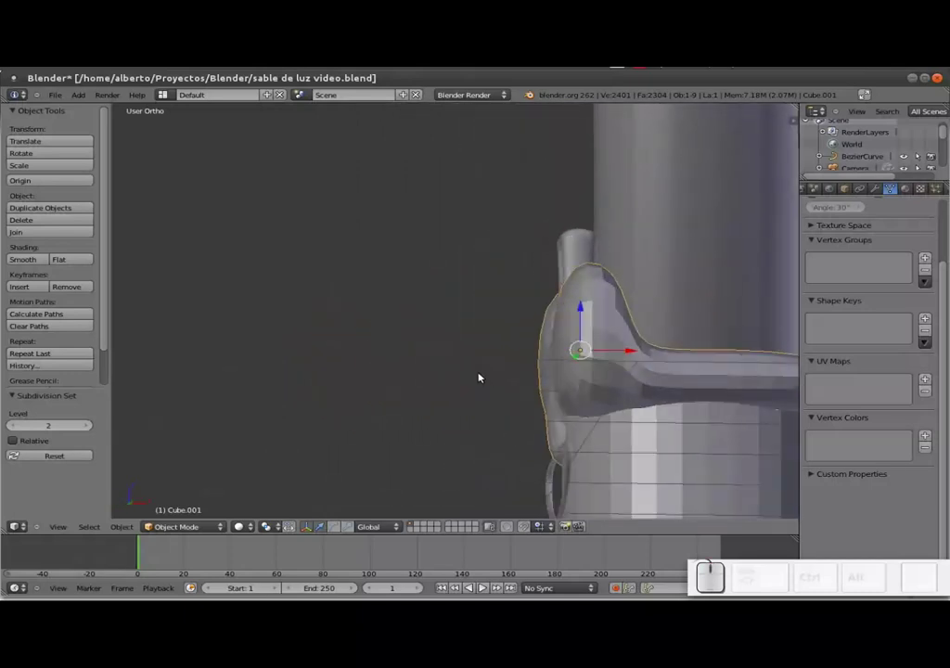
key(ctrl+Tab)
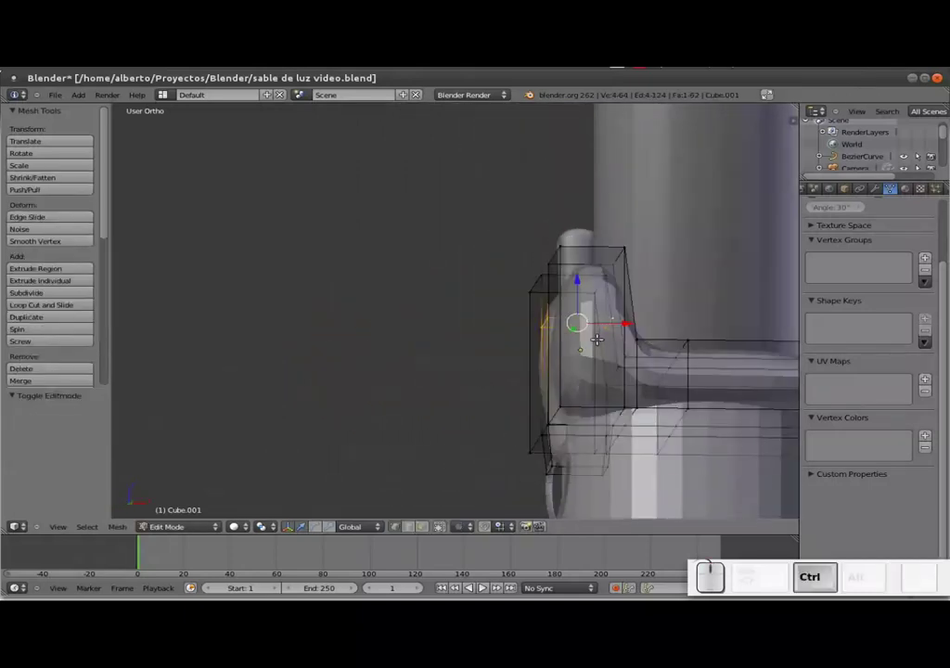
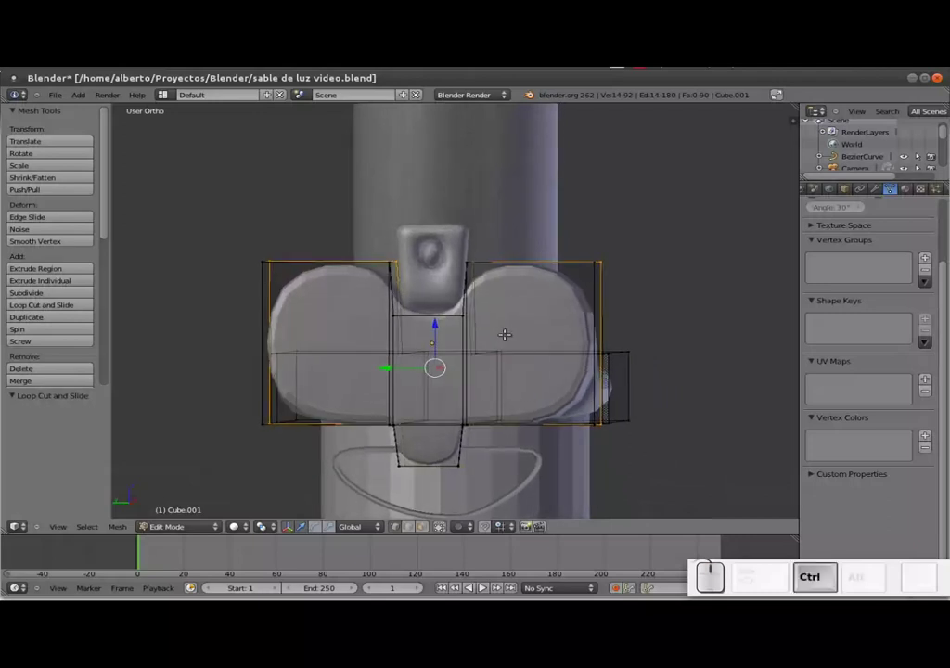
Cut two horizontal edge loops through the L-shaped piece to tighten its subdivided corners
key(ctrl+r)
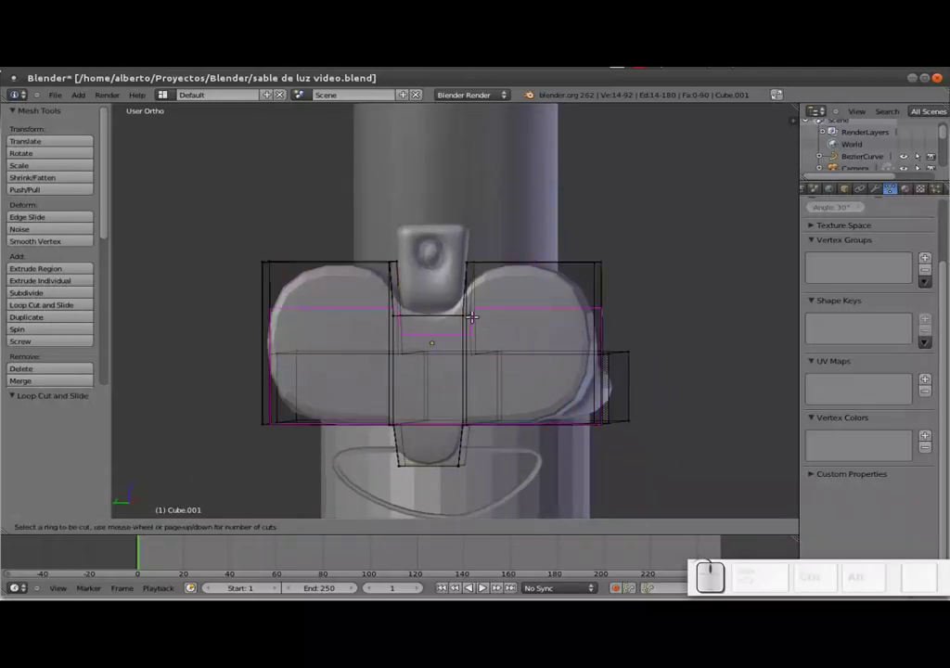
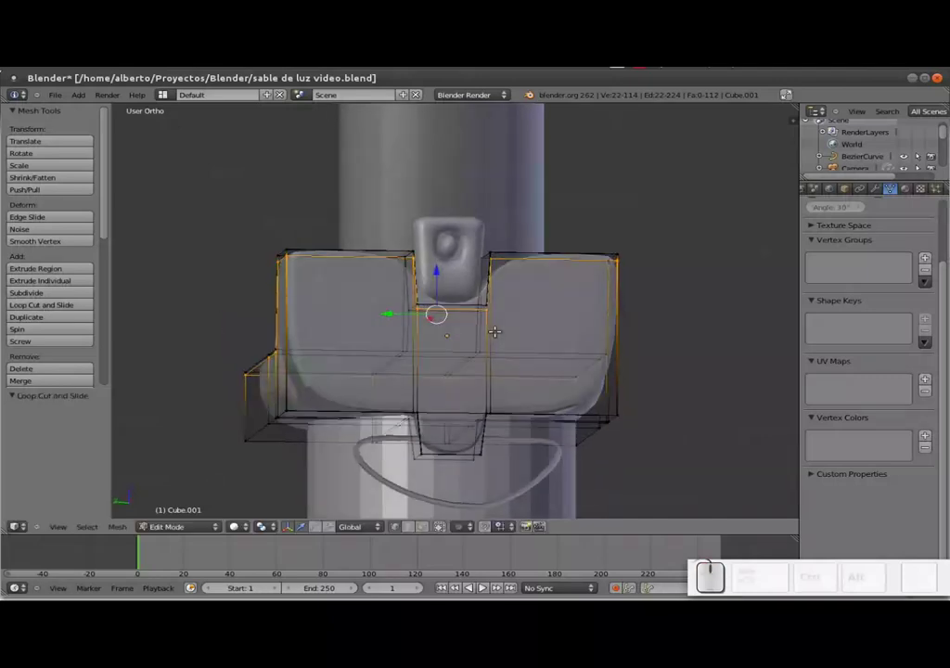
key(ctrl+t)
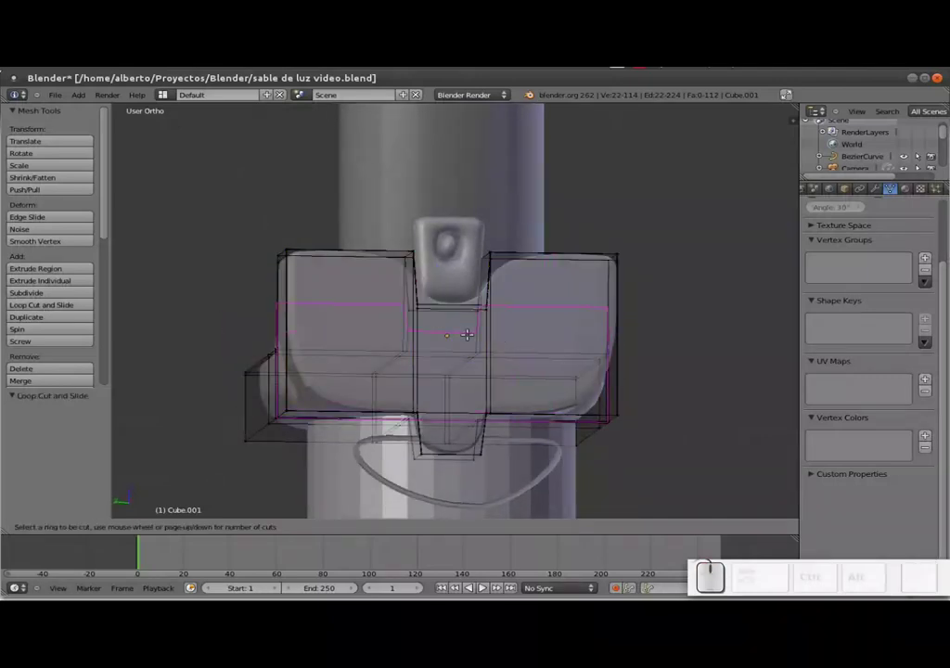
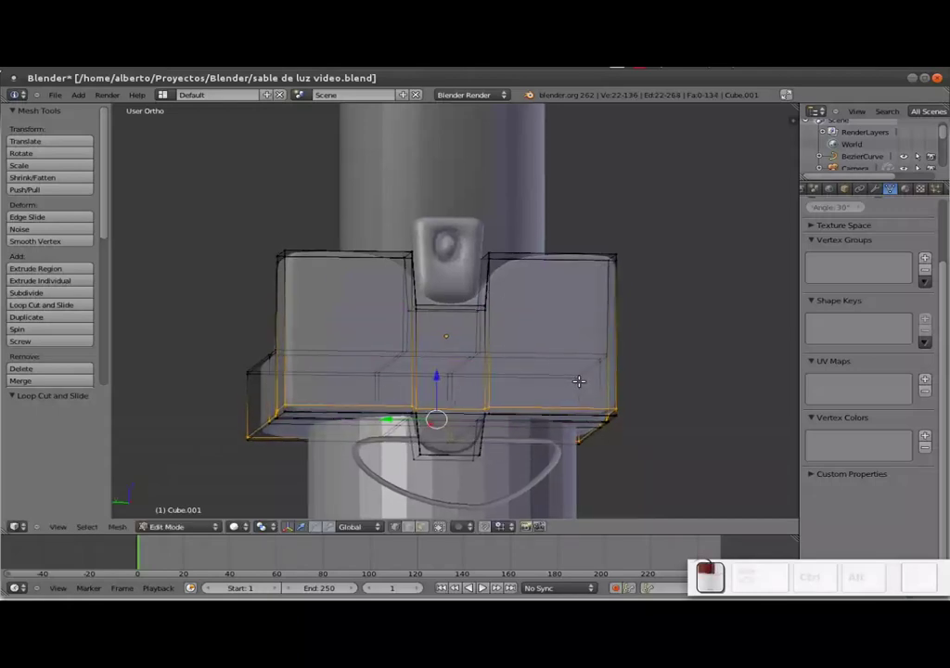
scroll(down, 3)
click(403, 335)
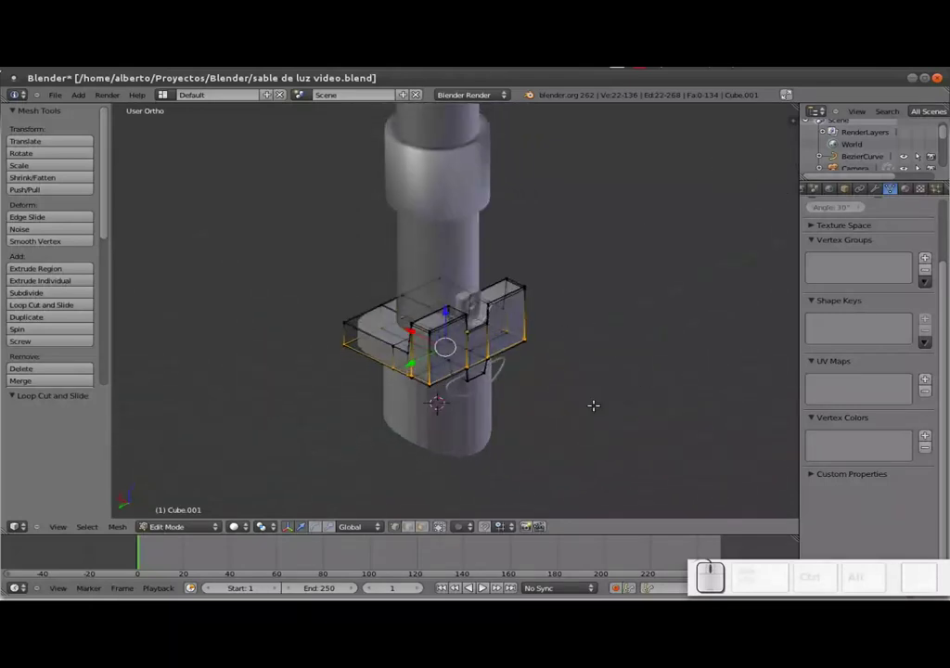
Scale the windowed block's top edges narrower to about 0.73 and return to object mode
key(Tab)
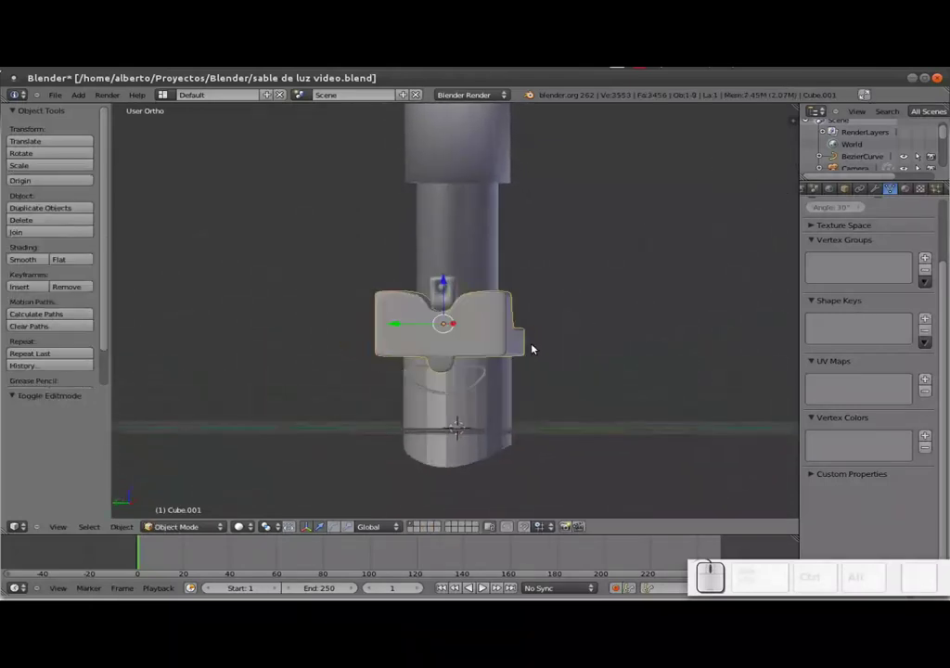
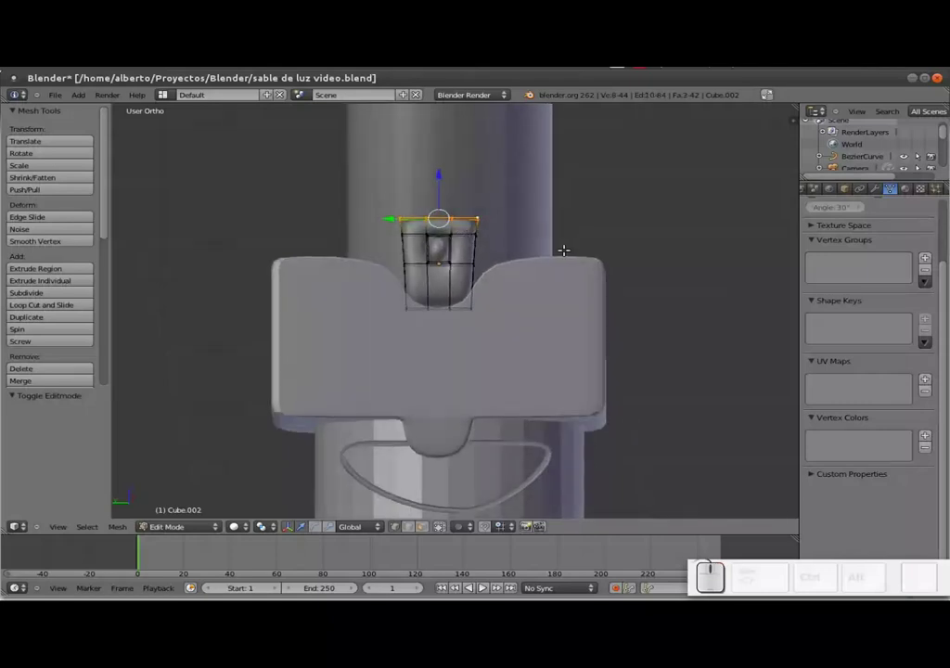
key(s)
key(y)
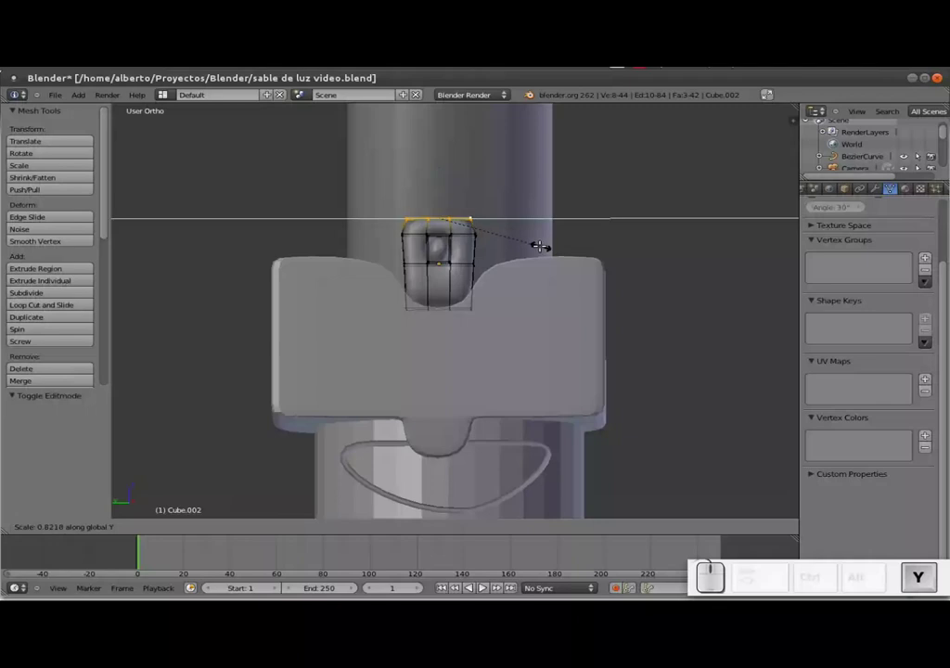
click(536, 238)
key(Tab)
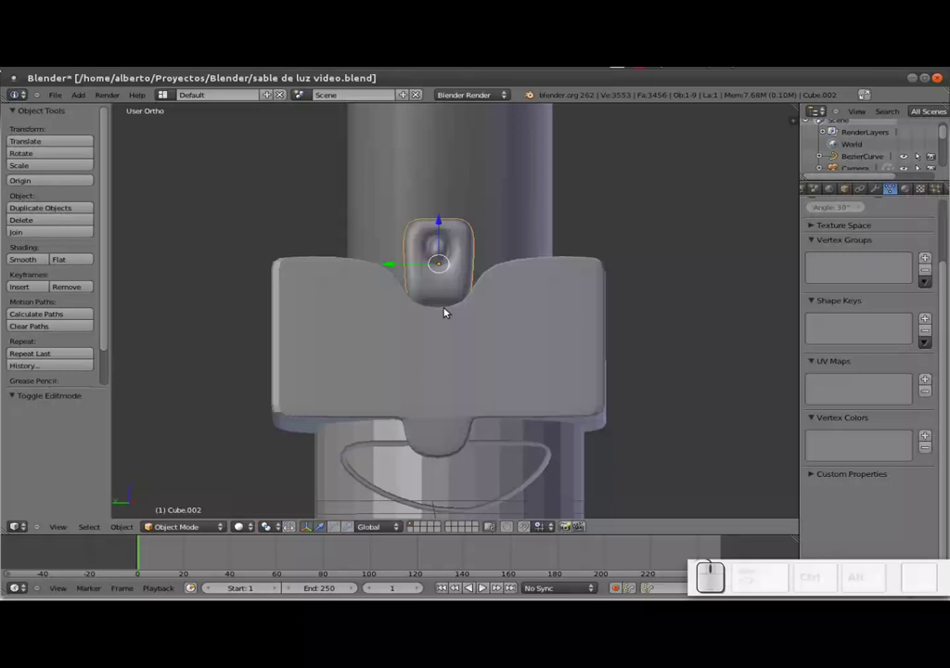
Select the grip cylinder beneath the hilt piece and orbit to view it from the side
scroll(down, 3)
click(588, 319)
middle_click(540, 319)
drag(462, 320, 450, 329)
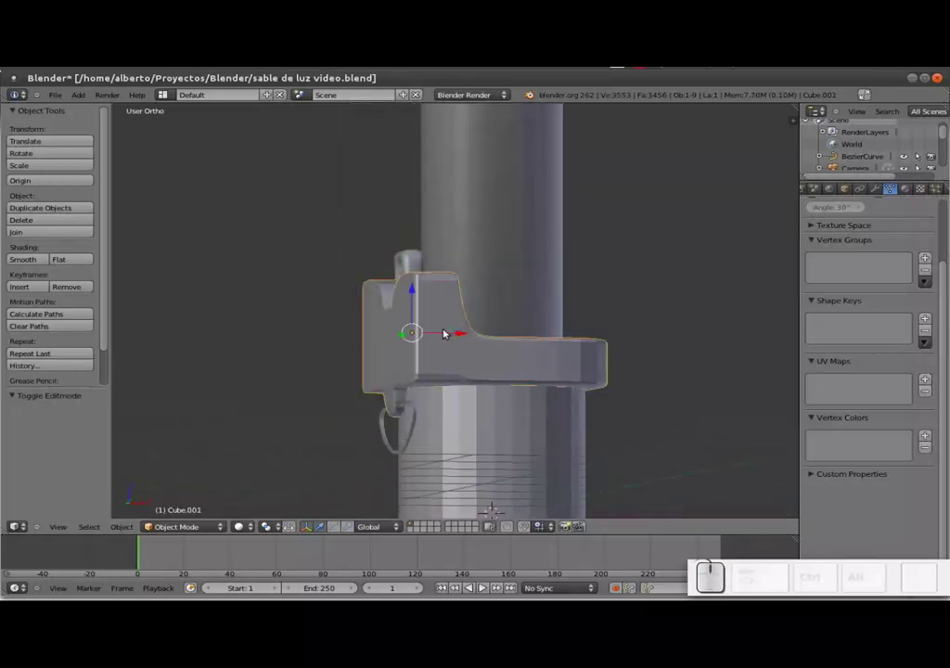
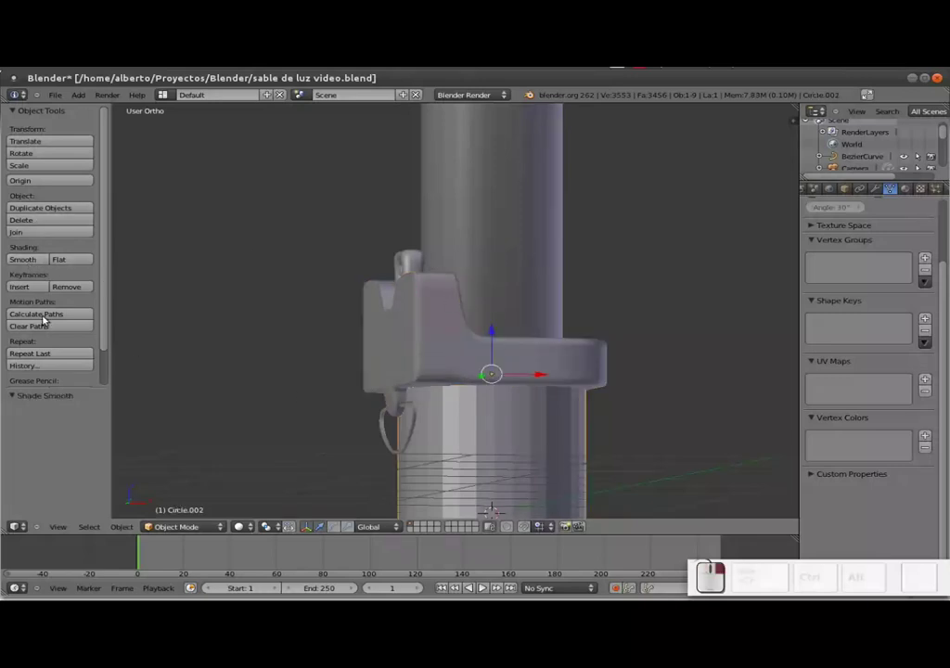
Recalculate the lower grip cylinder's normals so it shades smoothly, then leave edit mode
click(30, 259)
scroll(down, 3)
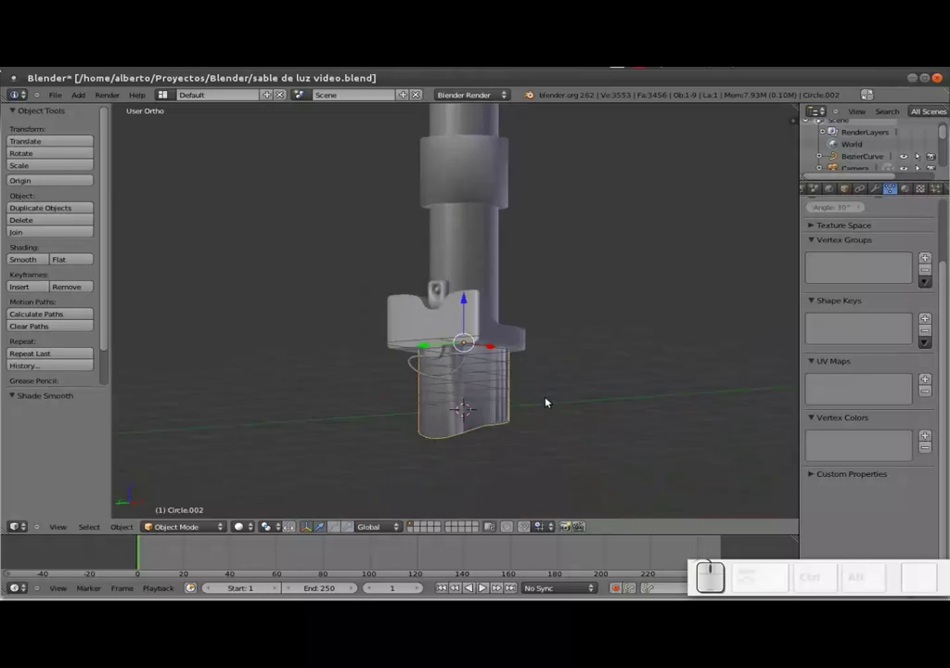
key(Tab)
key(a)
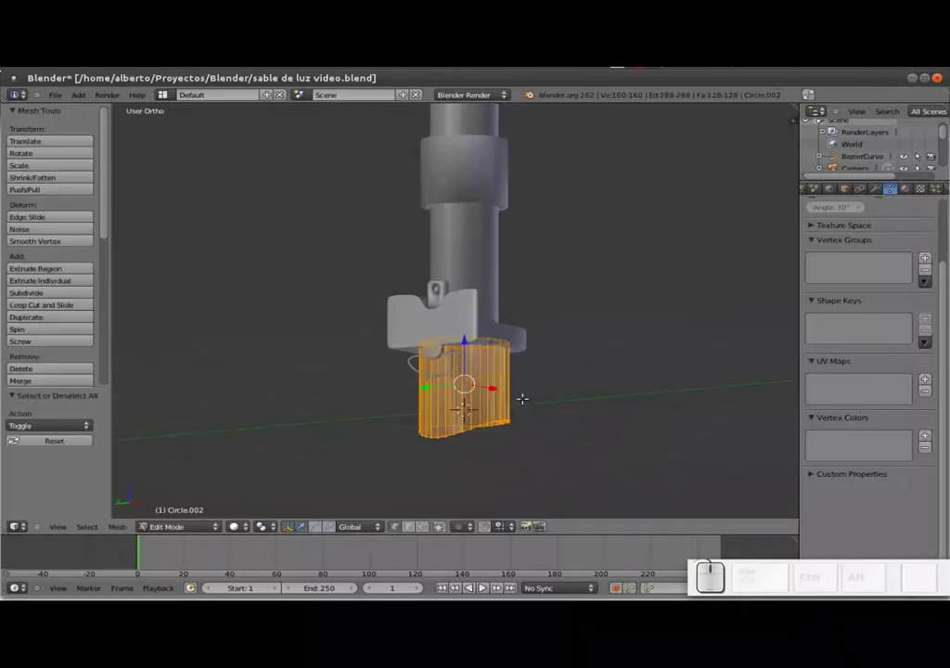
key(ctrl+n)
key(ctrl+Tab)
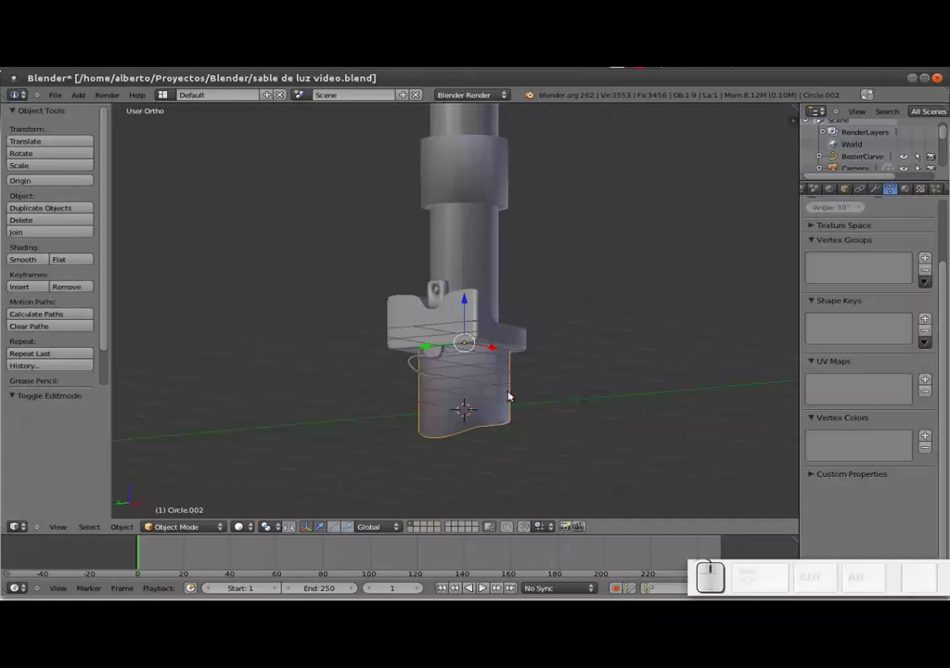
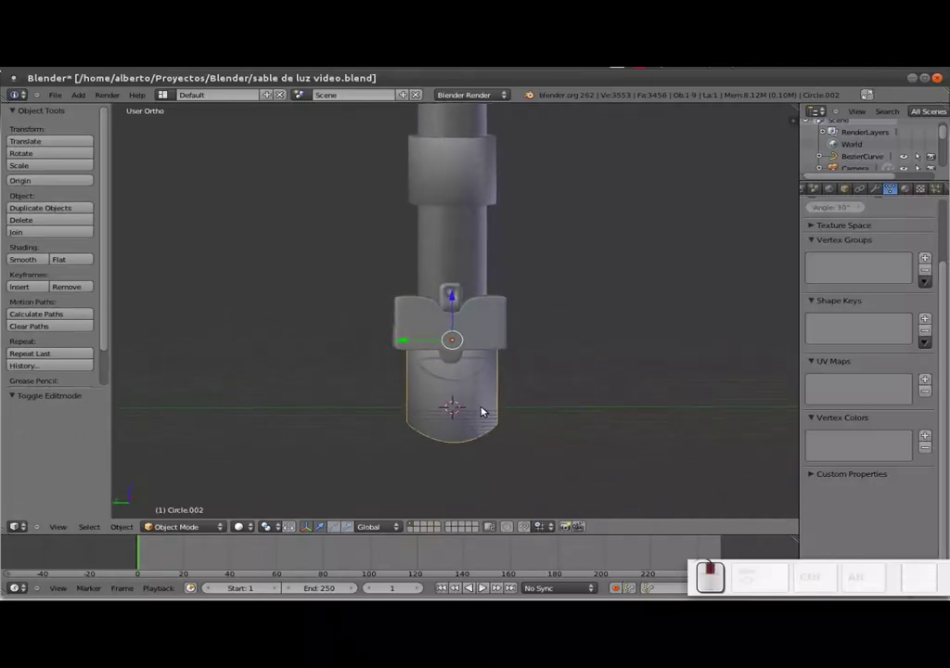
Zoom out to frame the whole hilt from the front
scroll(down, 3)
middle_click(514, 363)
middle_click(425, 385)
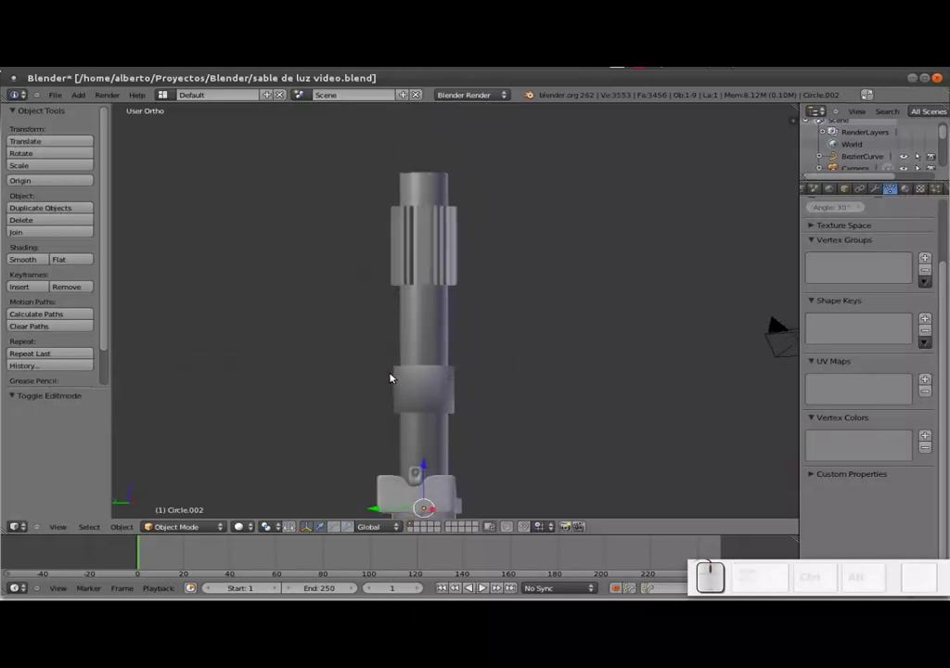
Switch to top view and zoom into the emitter end of the reference photo
key(KP_7)
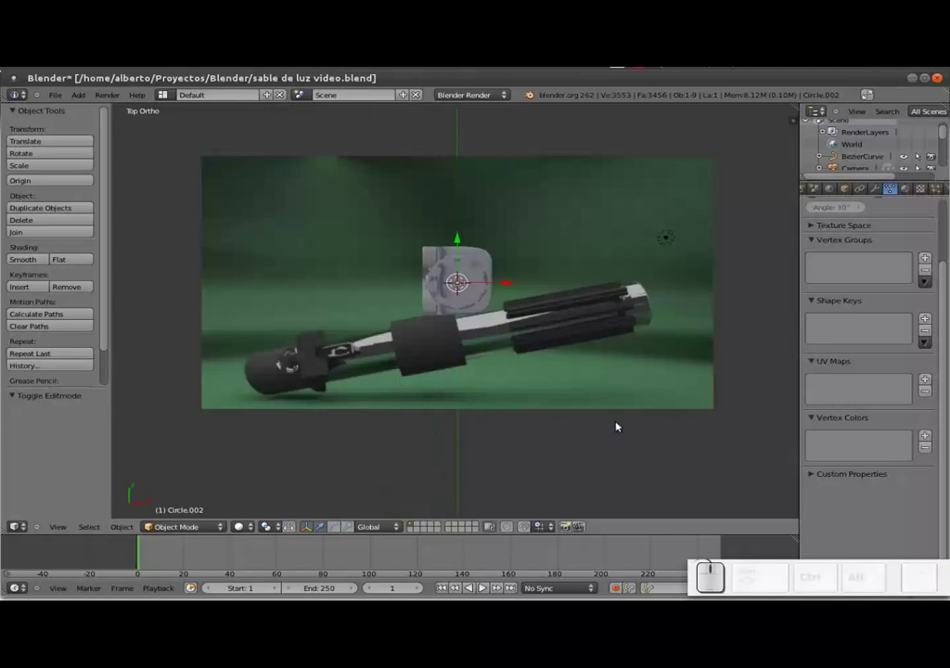
scroll(up, 3)
middle_click(687, 308)
middle_click(106, 413)
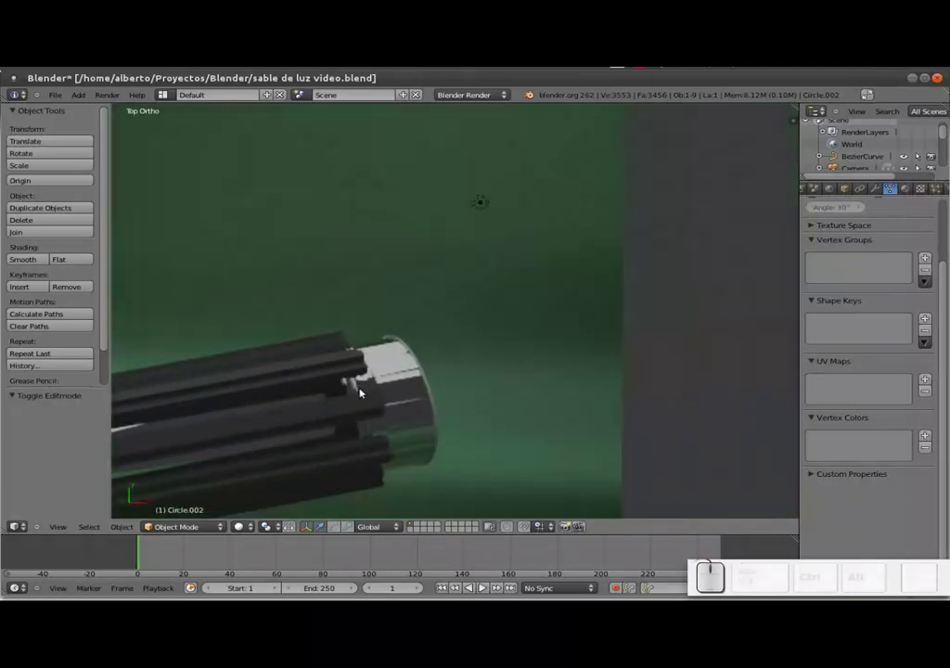
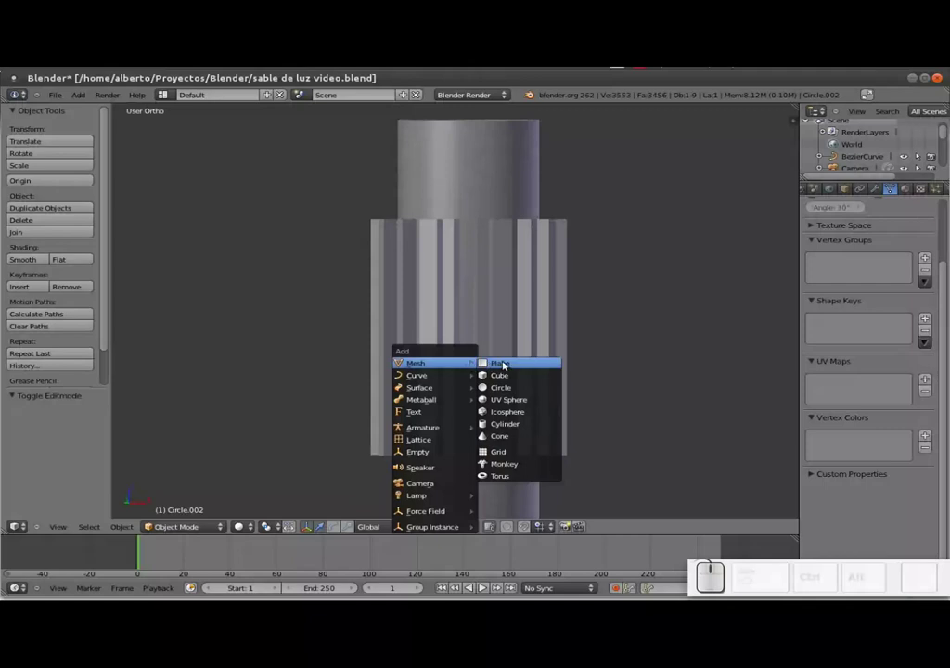
Add a new circle, Circle.003, and position it above the ridged emitter section, orbiting to the hilt top
click(513, 386)
scroll(down, 3)
drag(465, 426, 536, 420)
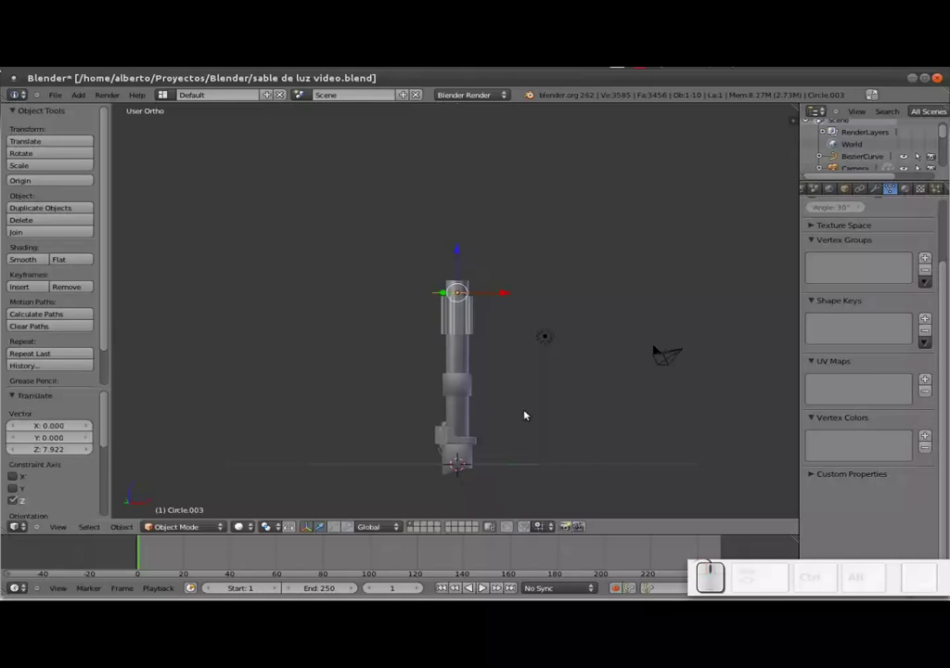
key(KP_7)
scroll(up, 3)
middle_click(615, 419)
scroll(up, 3)
middle_click(677, 459)
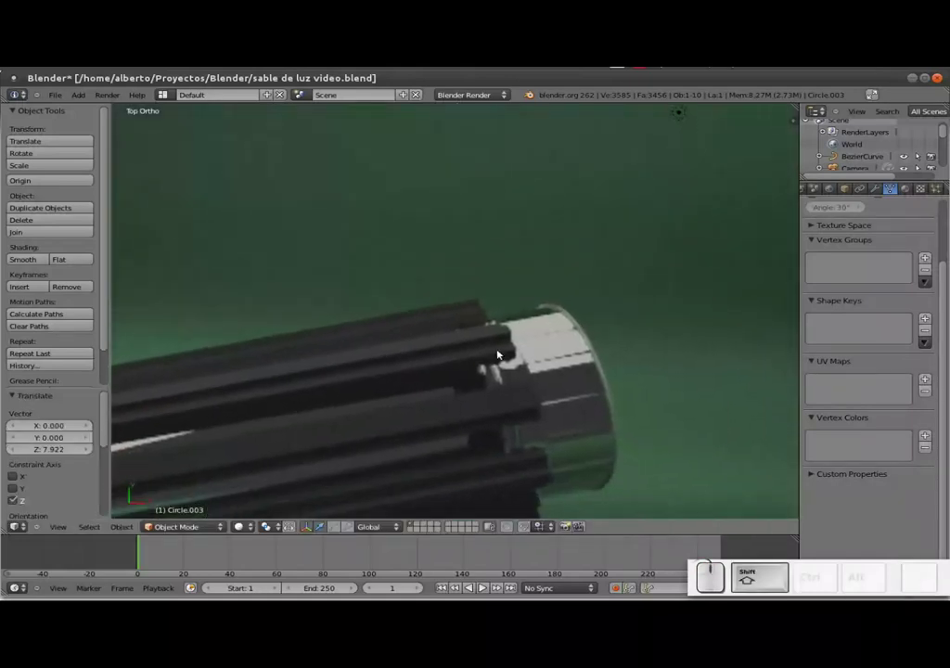
scroll(down, 3)
drag(342, 347, 416, 268)
scroll(up, 3)
middle_click(313, 318)
Scale the ring circle to about 0.488 to fit the top end of the hilt
key(s)
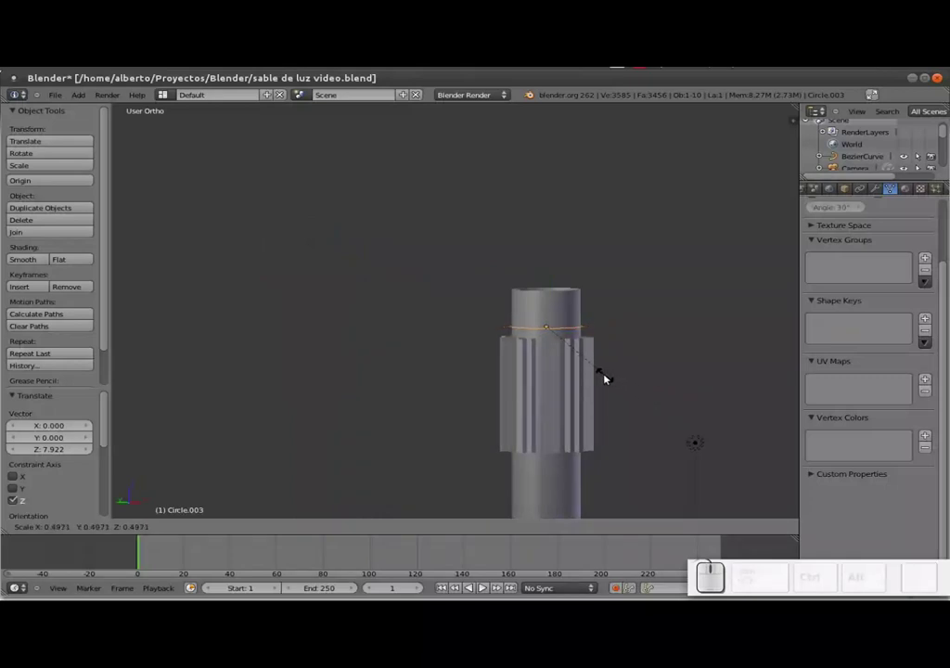
click(611, 374)
middle_click(537, 354)
scroll(up, 3)
middle_click(532, 413)
middle_click(539, 463)
drag(524, 417, 552, 453)
Extrude the ring upward along Z into a 32-face band and shrink its top loop to about 0.944
key(Tab)
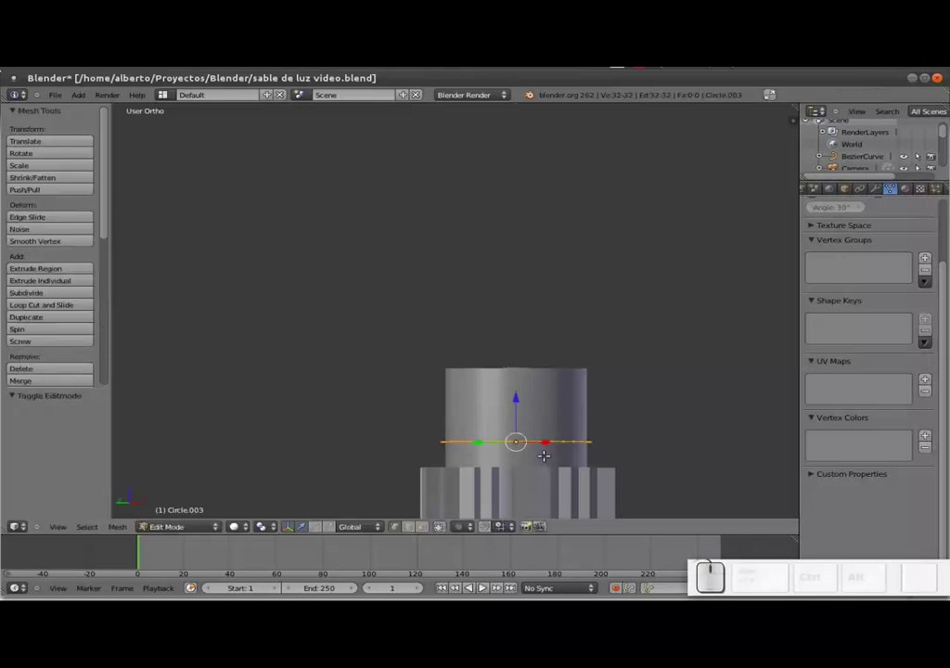
key(e)
key(z)
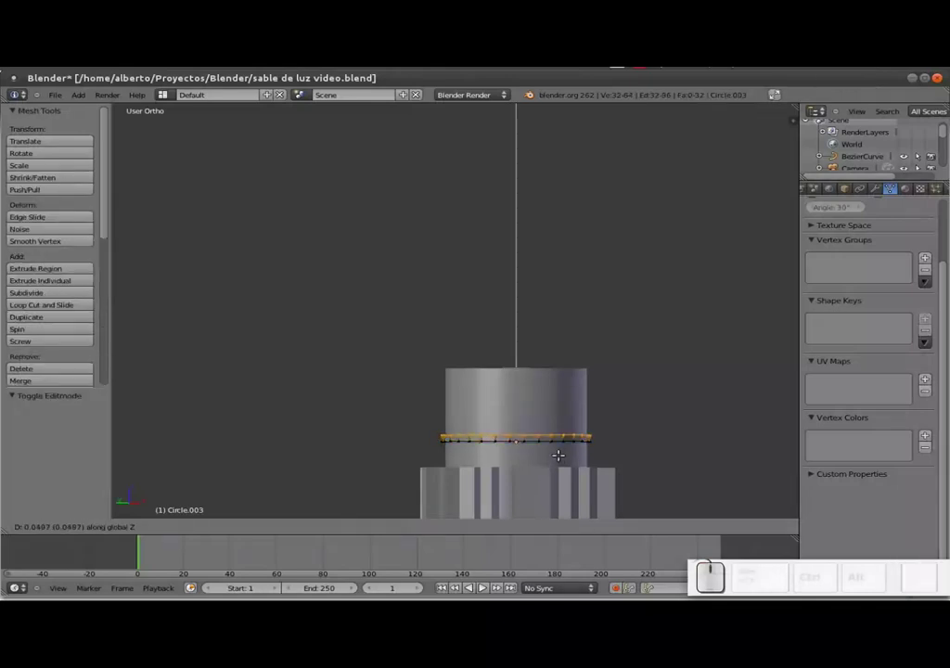
click(564, 452)
key(s)
click(595, 459)
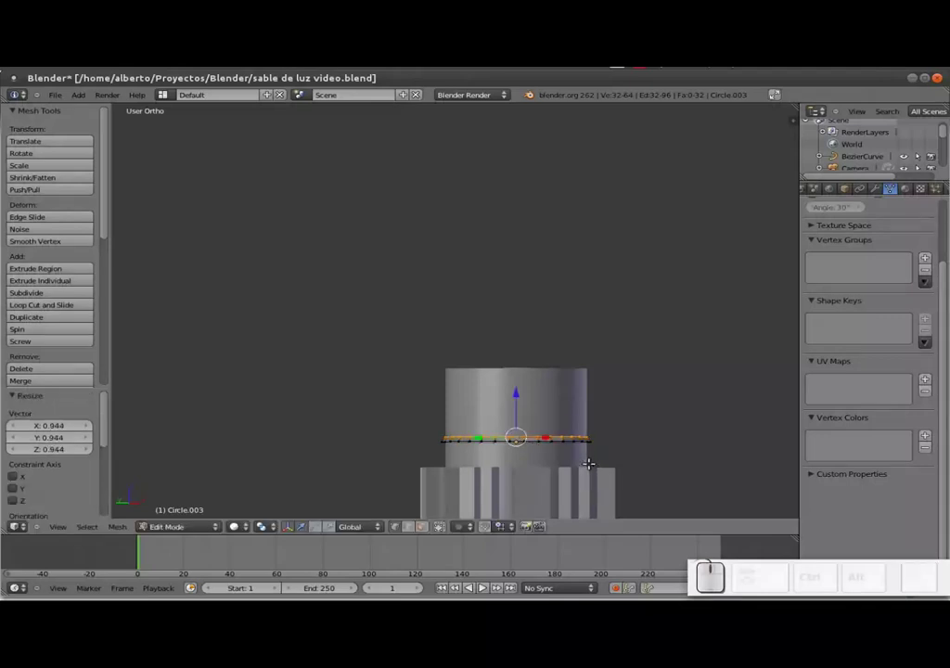
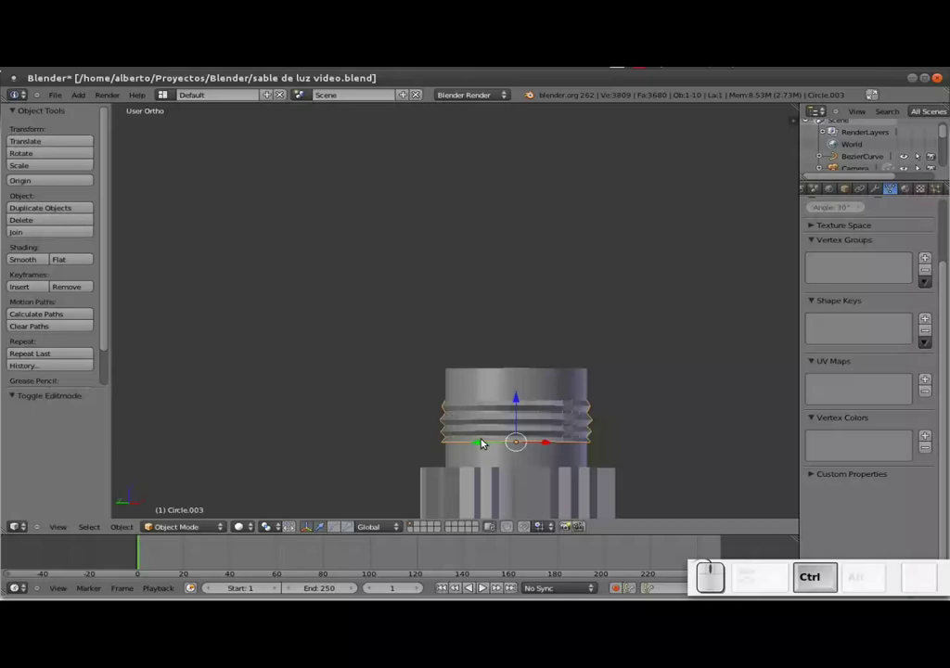
Give the ribbed top piece level-2 subdivision and recalculate its normals in edit mode
key(ctrl+2)
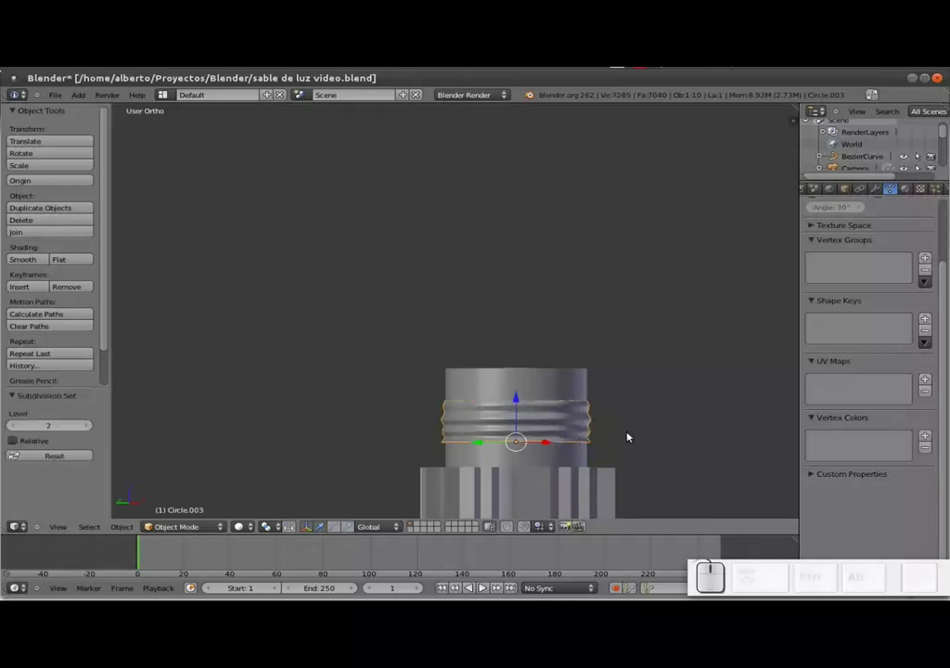
scroll(down, 3)
middle_click(629, 437)
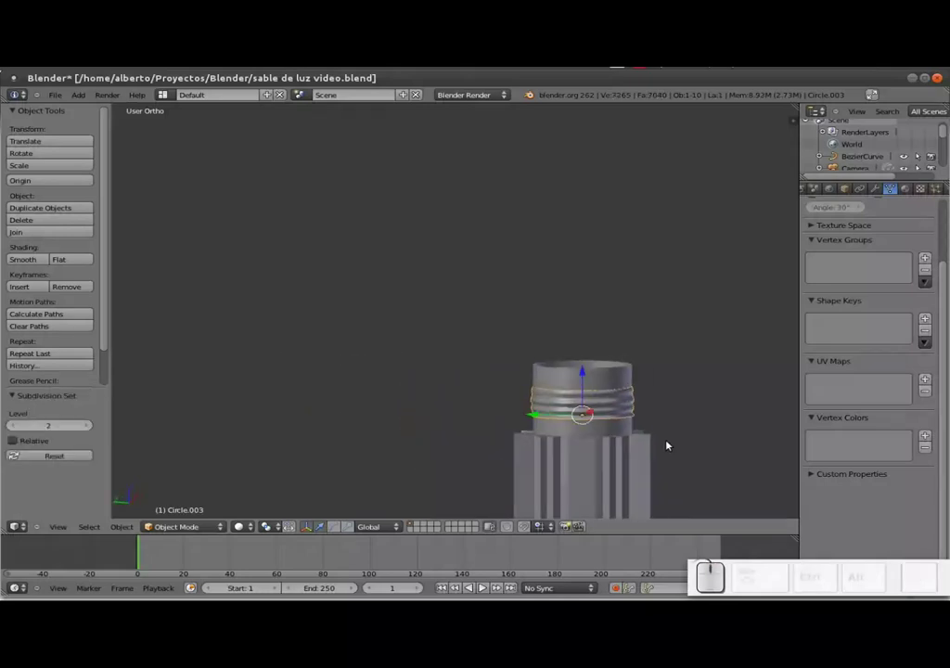
key(Tab)
key(a)
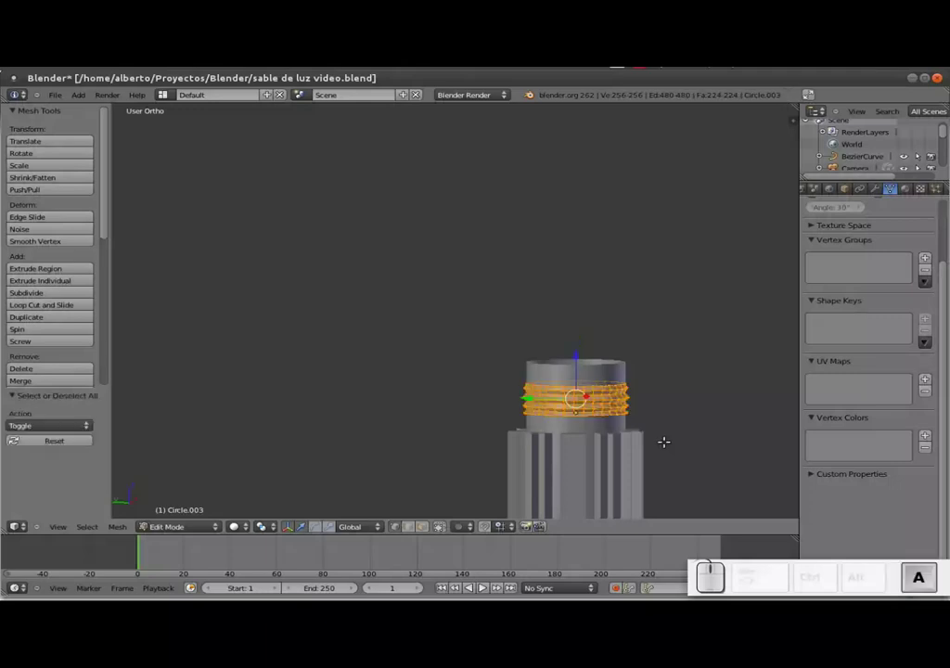
key(ctrl+n)
key(ctrl+Tab)
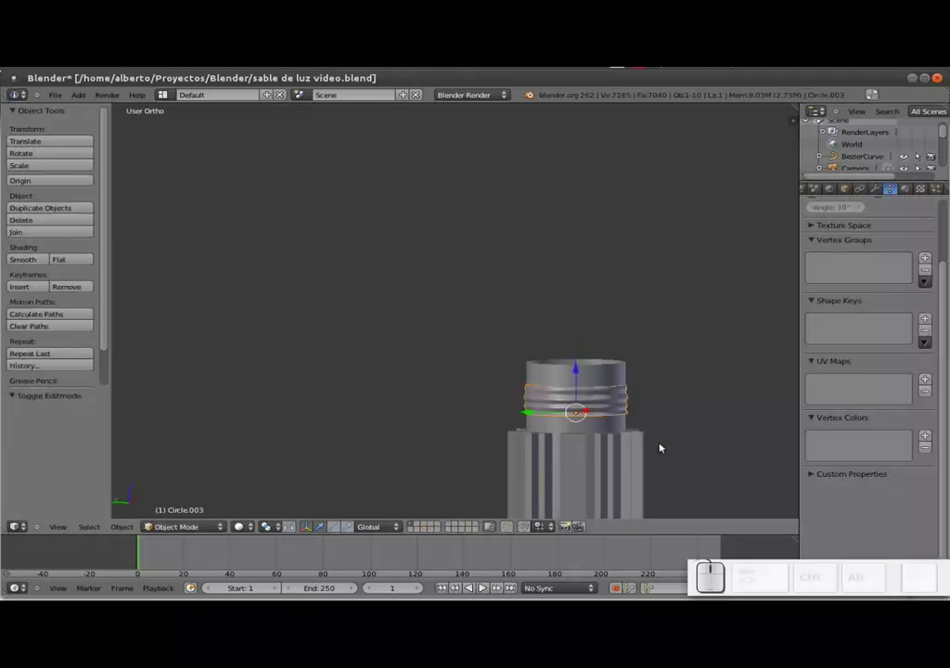
Orbit around the hilt top and reselect the ribbed top piece
right_click(582, 451)
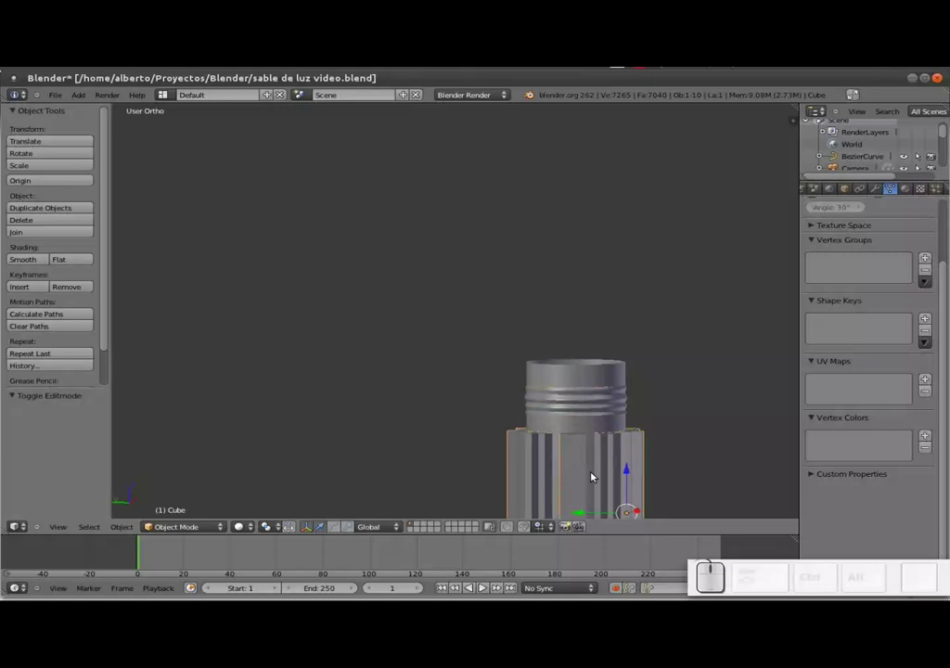
drag(632, 476, 565, 456)
drag(565, 455, 604, 346)
right_click(584, 358)
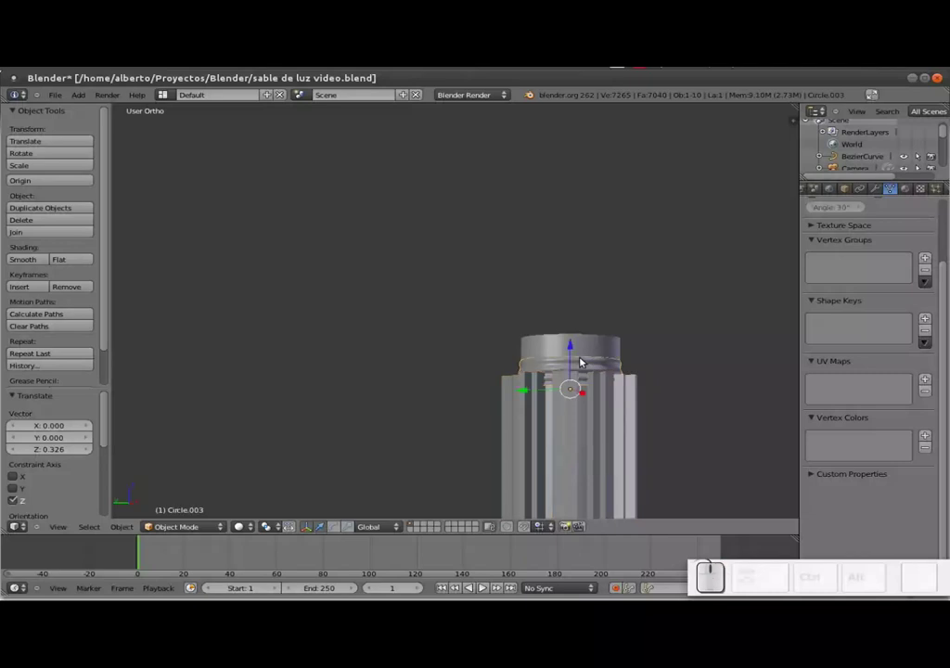
Add a new circle, Circle.004, and move it up along Z onto the hilt
key(shift+a)
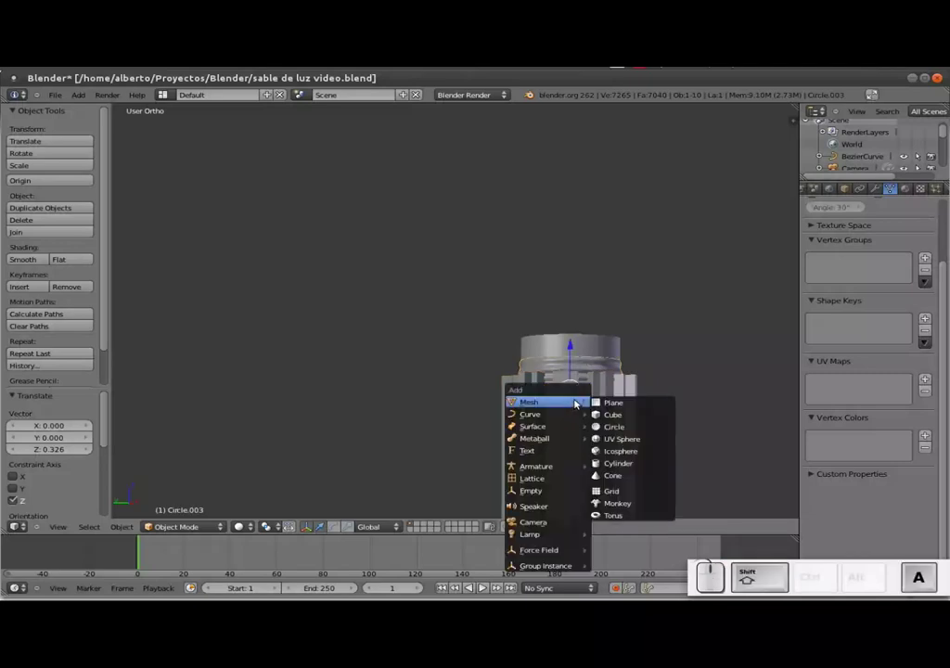
click(628, 428)
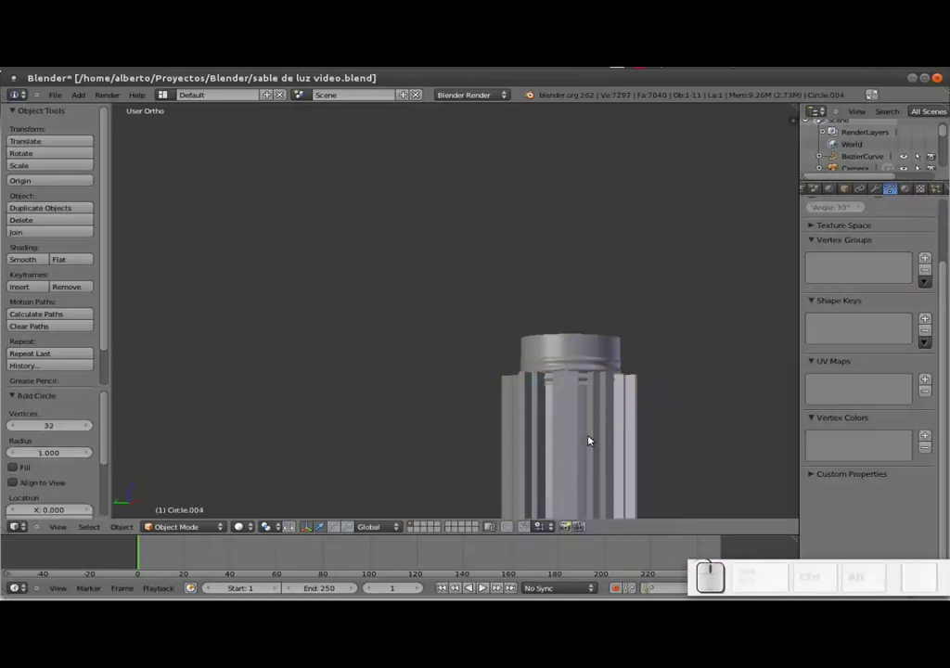
key(g)
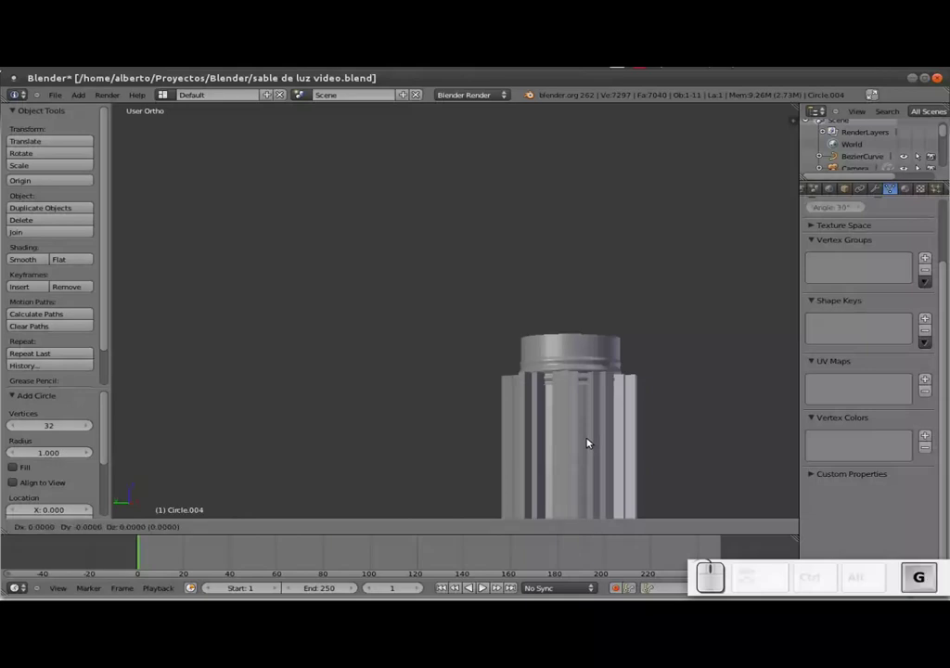
key(z)
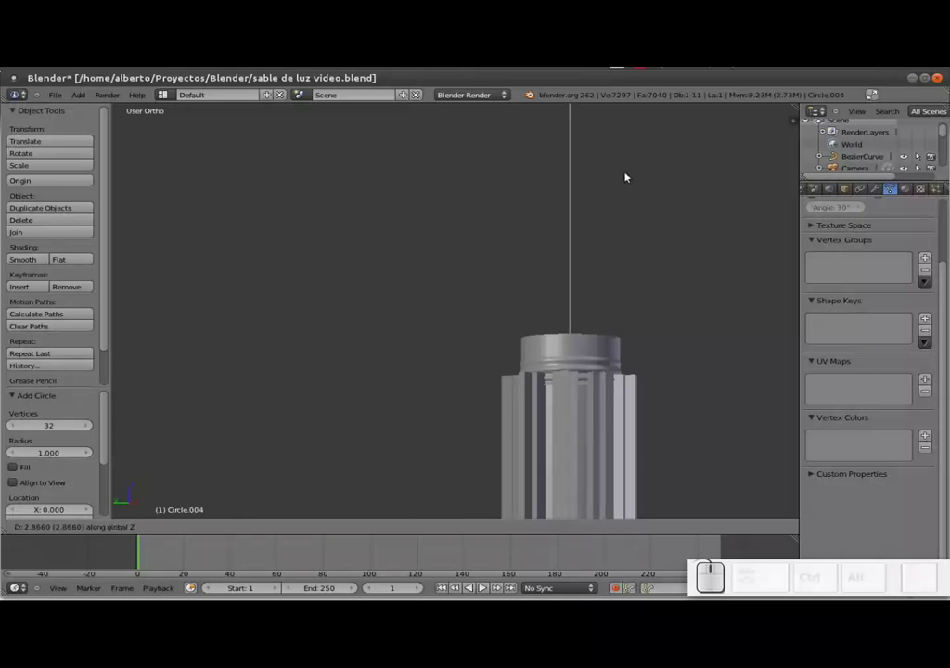
click(632, 172)
key(g)
key(z)
click(612, 265)
Check the circle from top view against the reference photo, then return to the hilt side
scroll(down, 3)
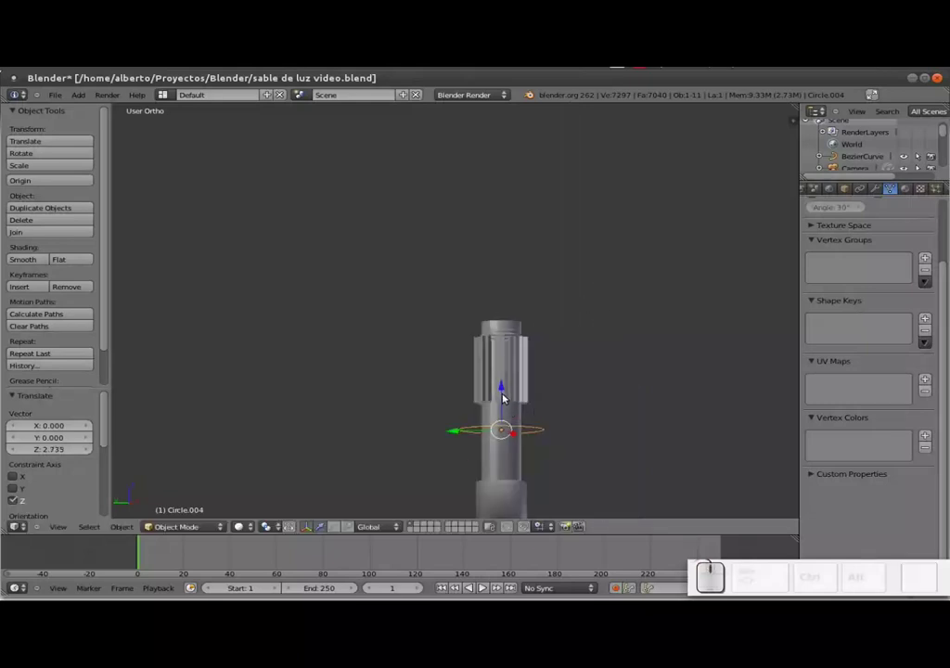
drag(506, 384, 512, 424)
key(KP_7)
scroll(up, 3)
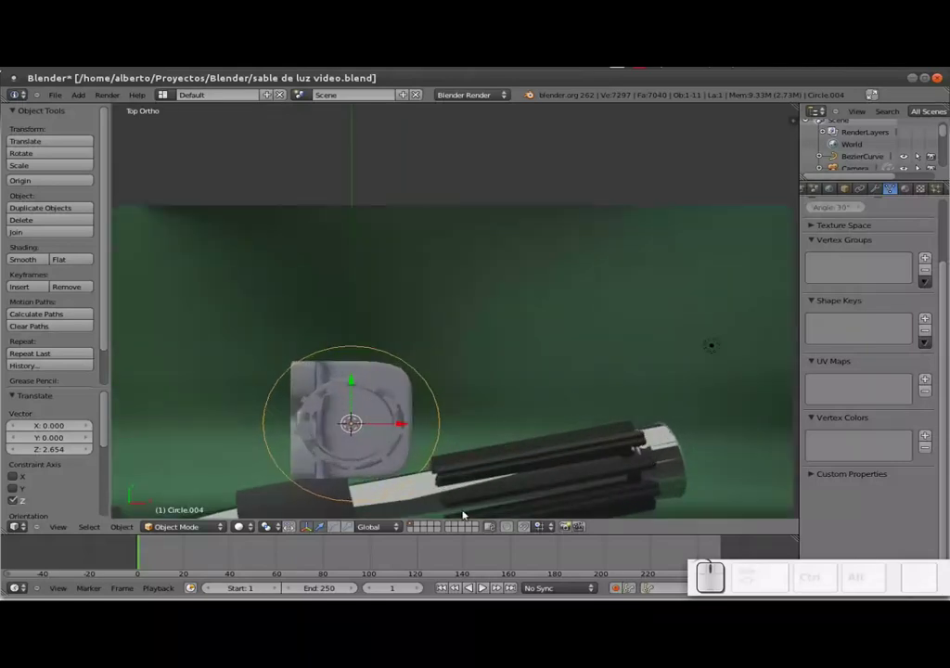
drag(459, 502, 514, 369)
scroll(up, 3)
drag(470, 377, 700, 463)
Scale the circle smaller to ring the top of the ribbed collar
key(s)
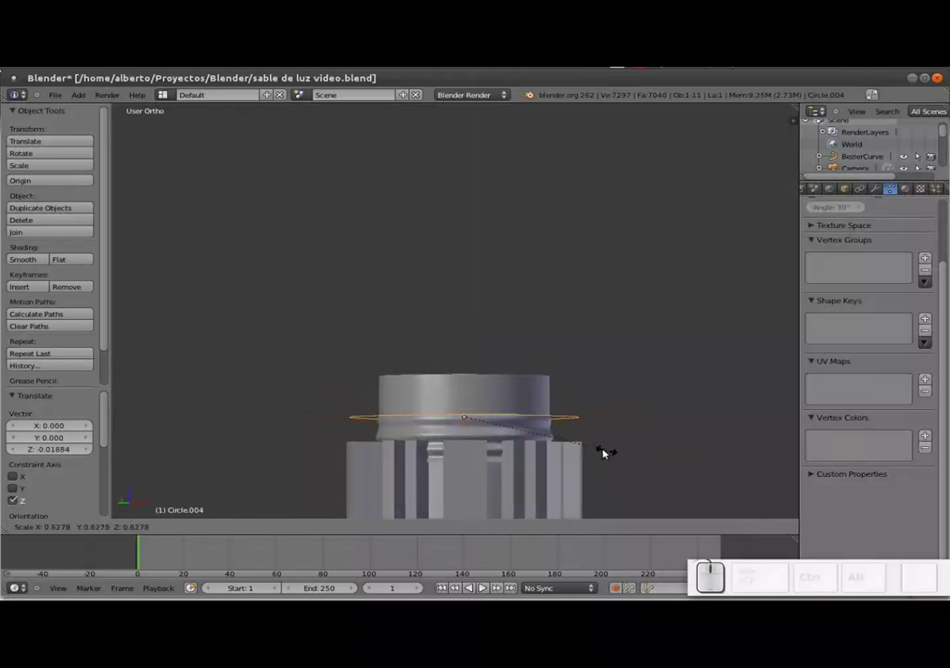
click(608, 452)
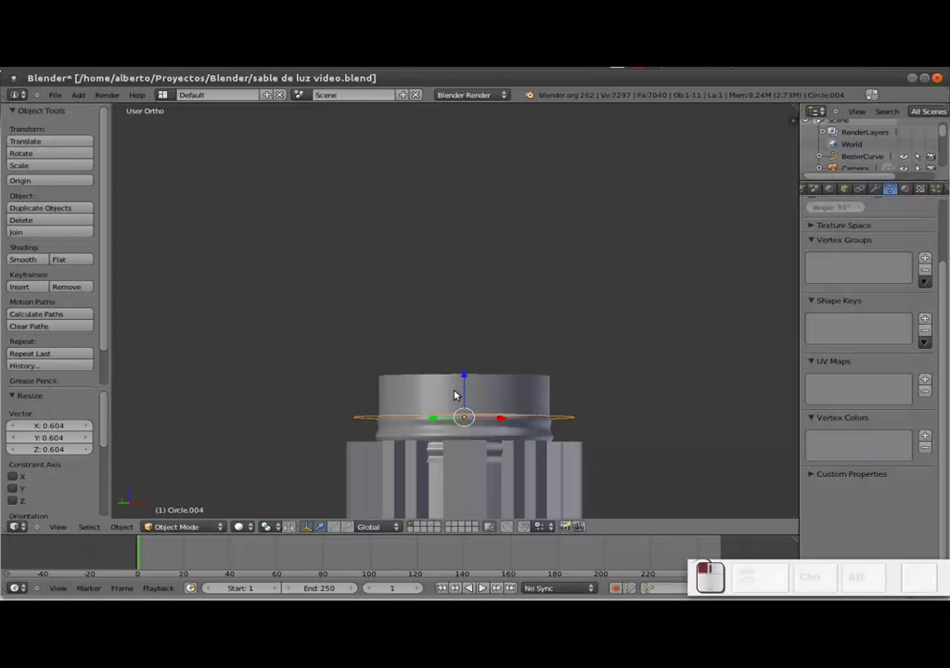
drag(473, 391, 554, 426)
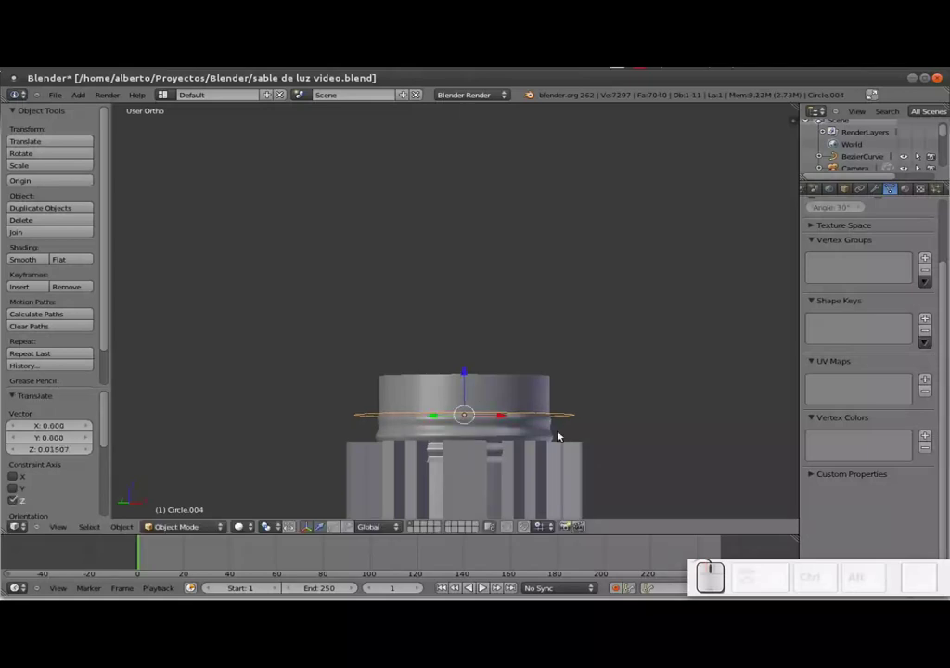
Finalize the circle's size and open Circle.004 for mesh editing
key(s)
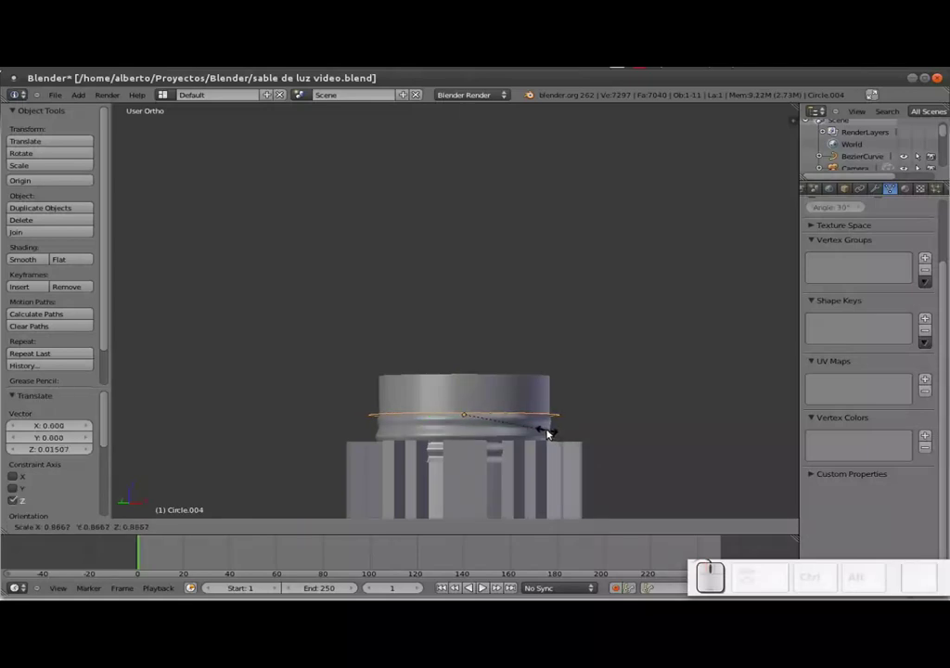
click(550, 431)
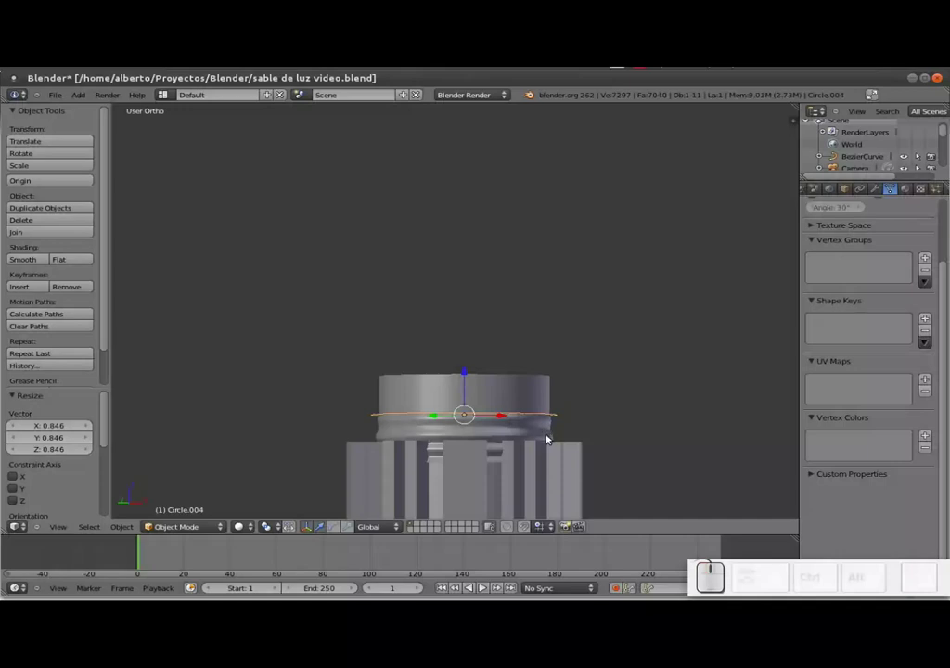
key(e)
key(z)
key(z)
key(Tab)
Extrude the circle upward along Z into a 32-face sleeve band, undoing a misplaced second extrusion
key(e)
key(z)
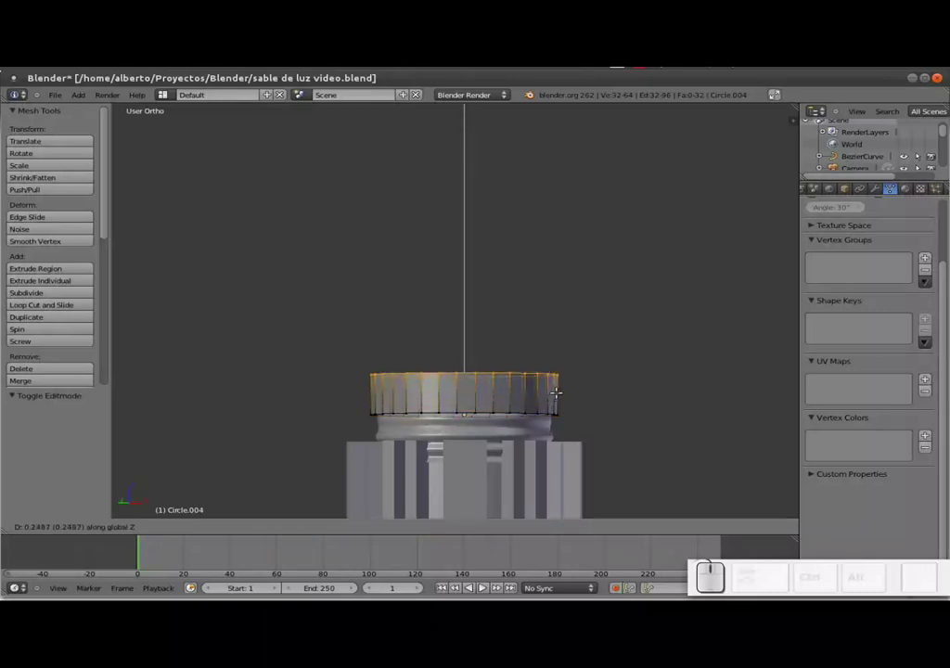
click(562, 388)
key(e)
key(s)
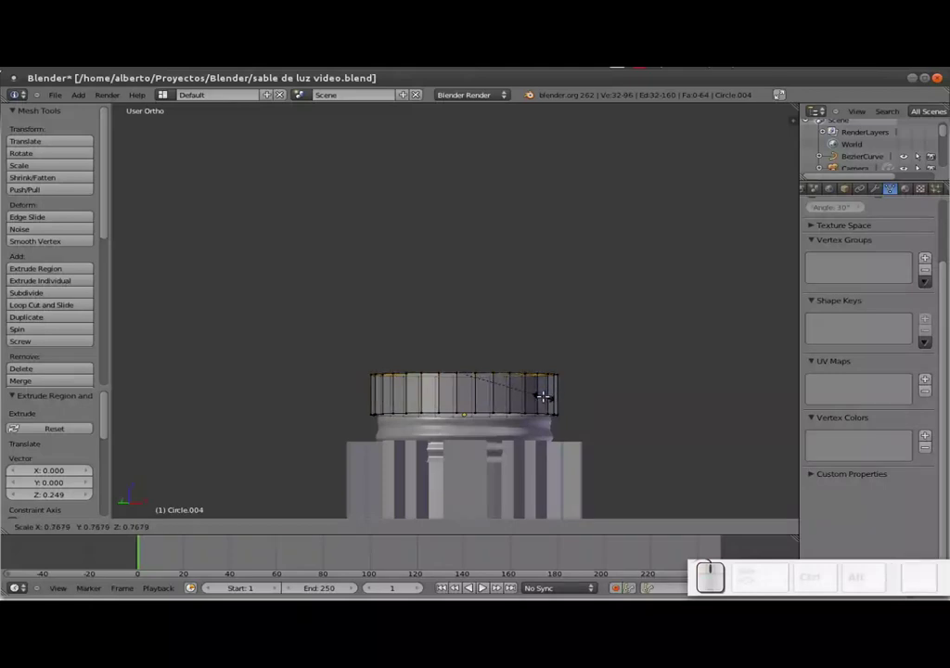
key(Escape)
key(ctrl+z)
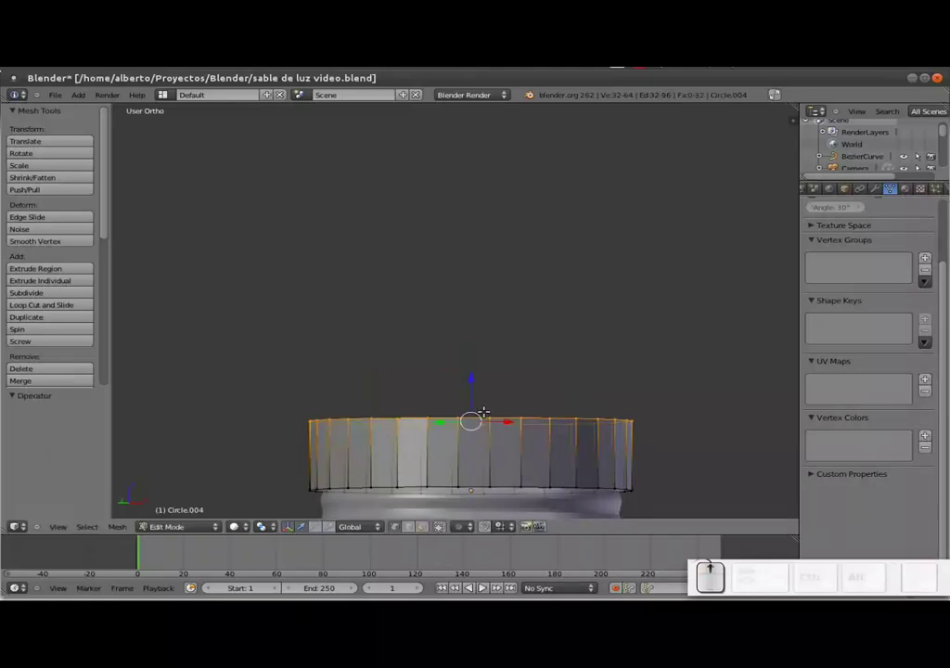
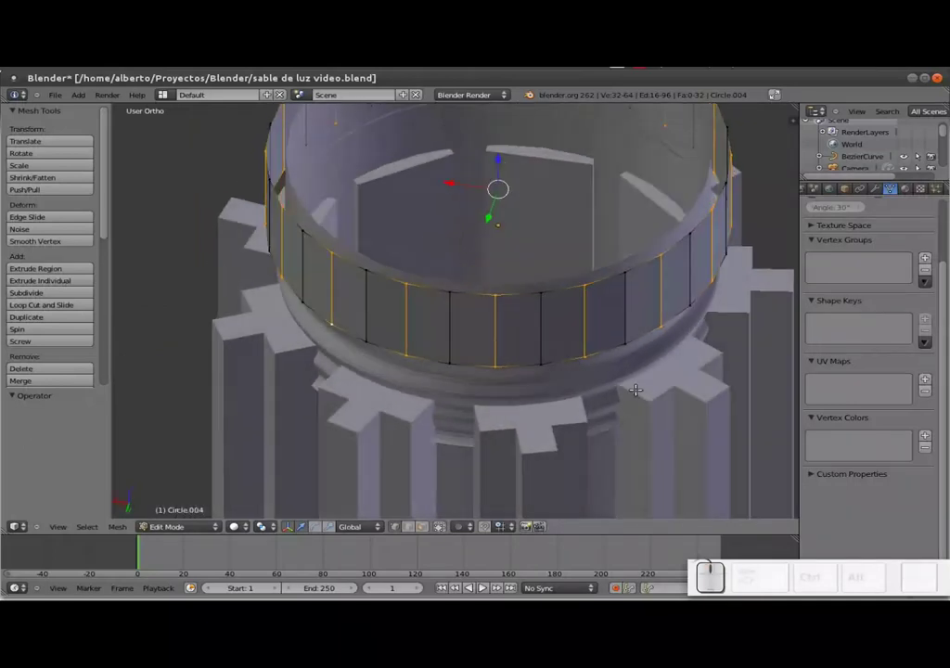
Extrude the sleeve's top edge loop and scale it inward to cap the opening
key(e)
key(s)
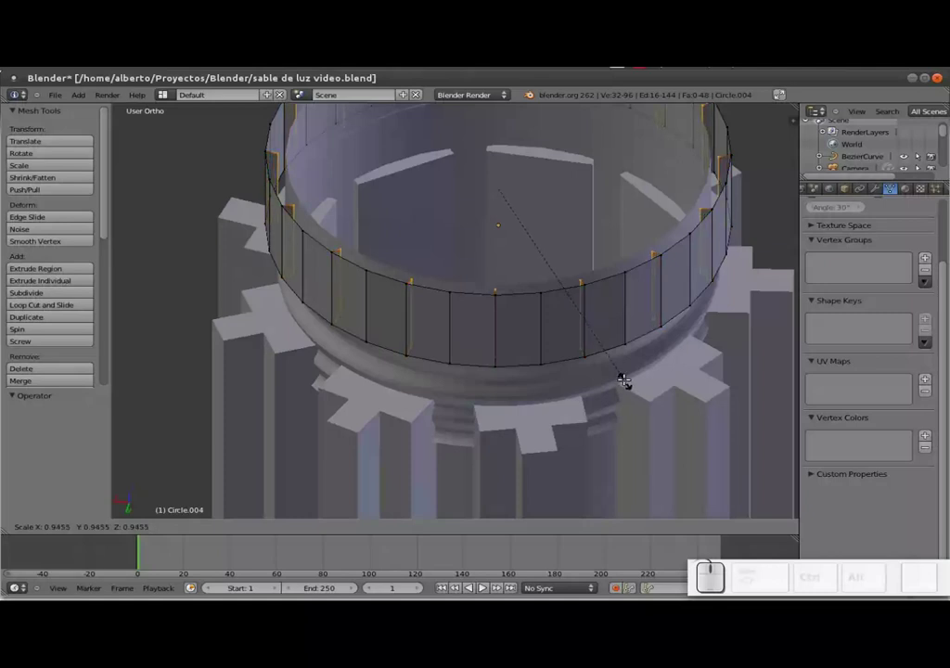
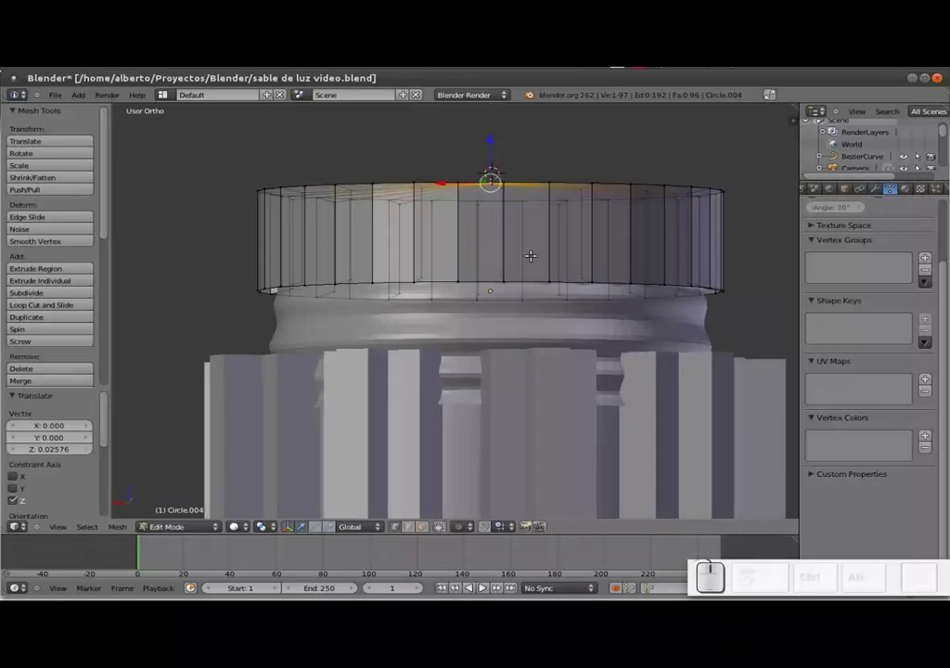
Give the Circle.004 sleeve a level-2 subdivision and return to editing its mesh
key(Tab)
key(ctrl+2)
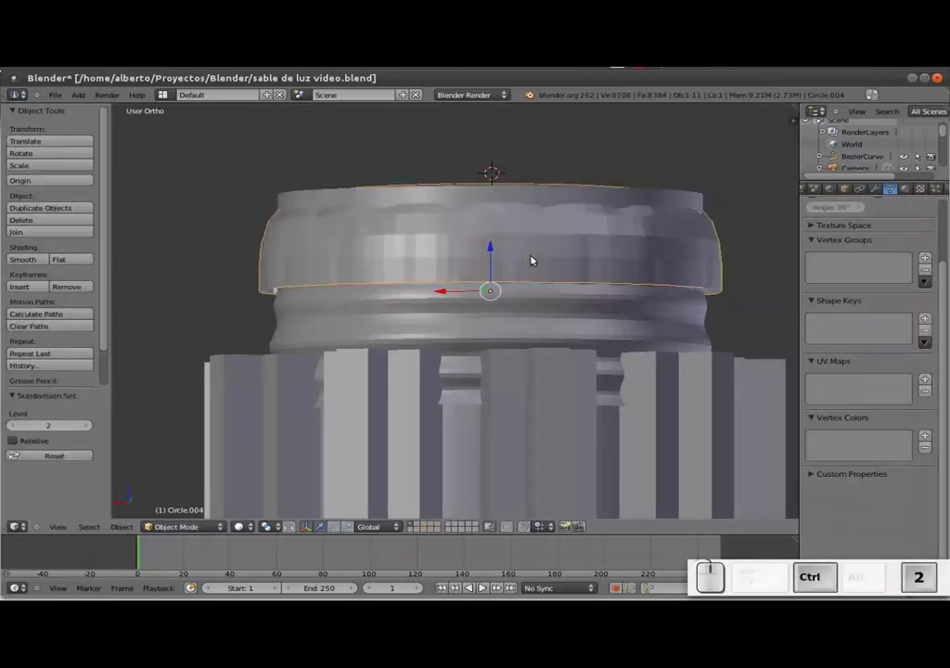
drag(517, 243, 517, 245)
key(Tab)
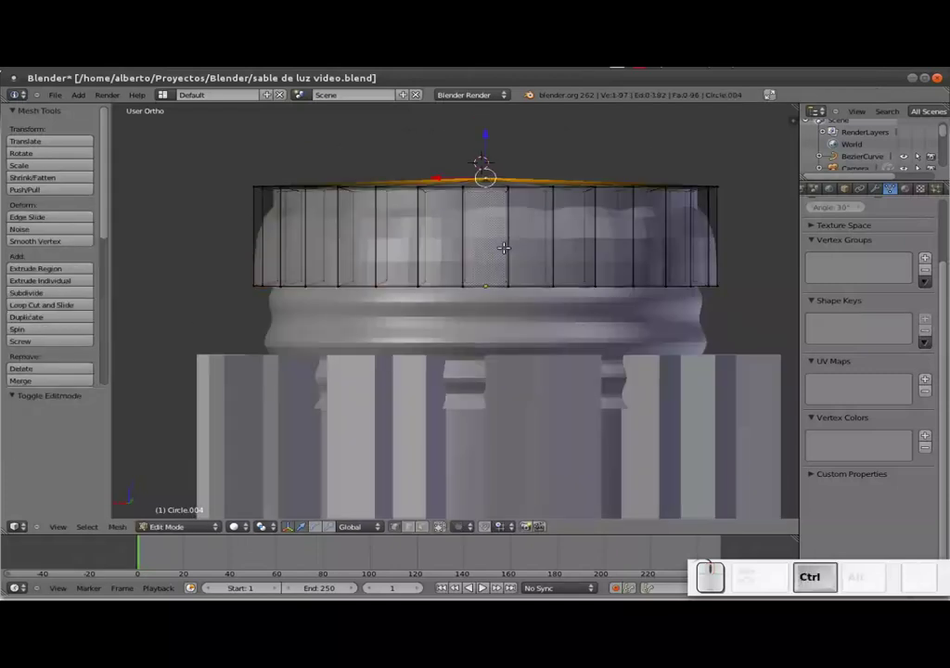
Select the cap's top rim and add loop cuts to shape the closed top
key(ctrl+r)
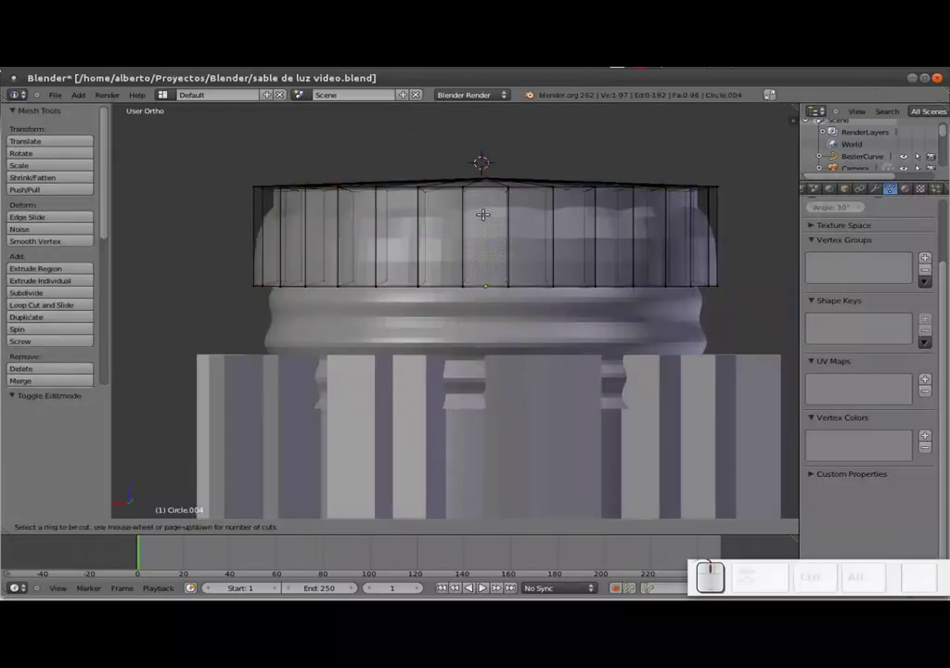
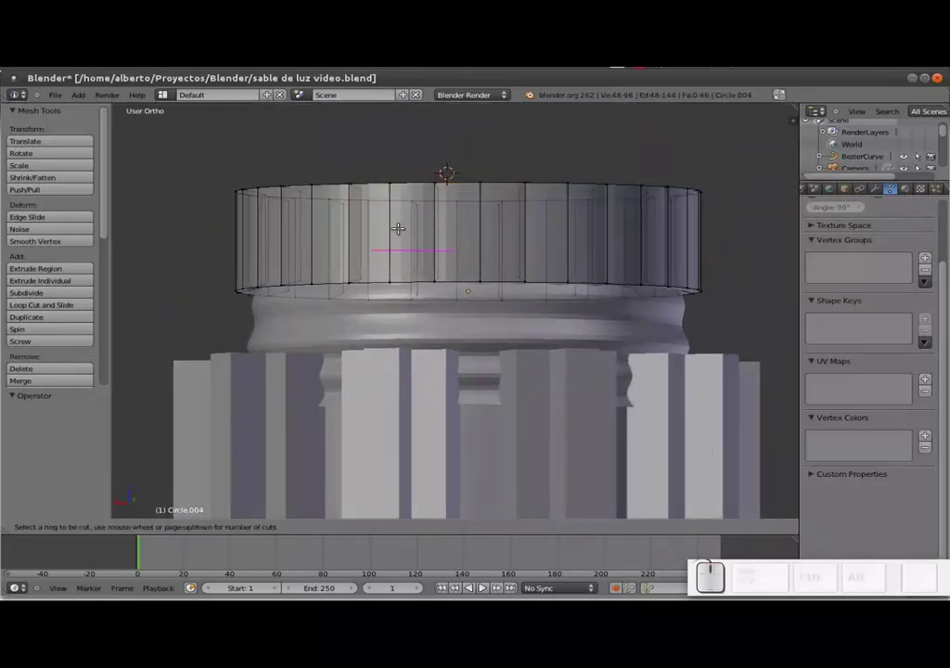
key(Escape)
click(449, 531)
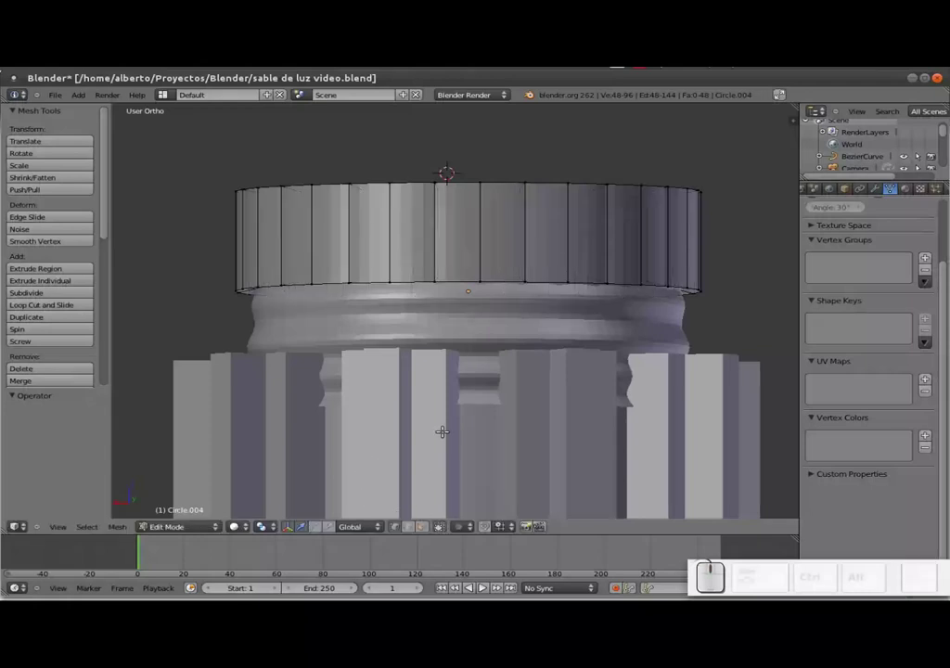
key(ctrl+r)
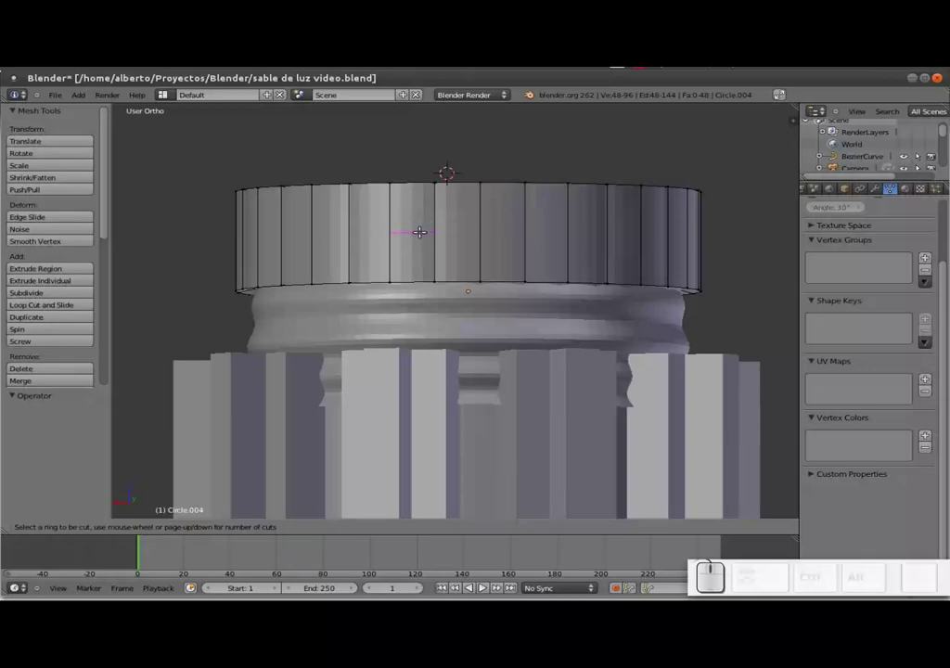
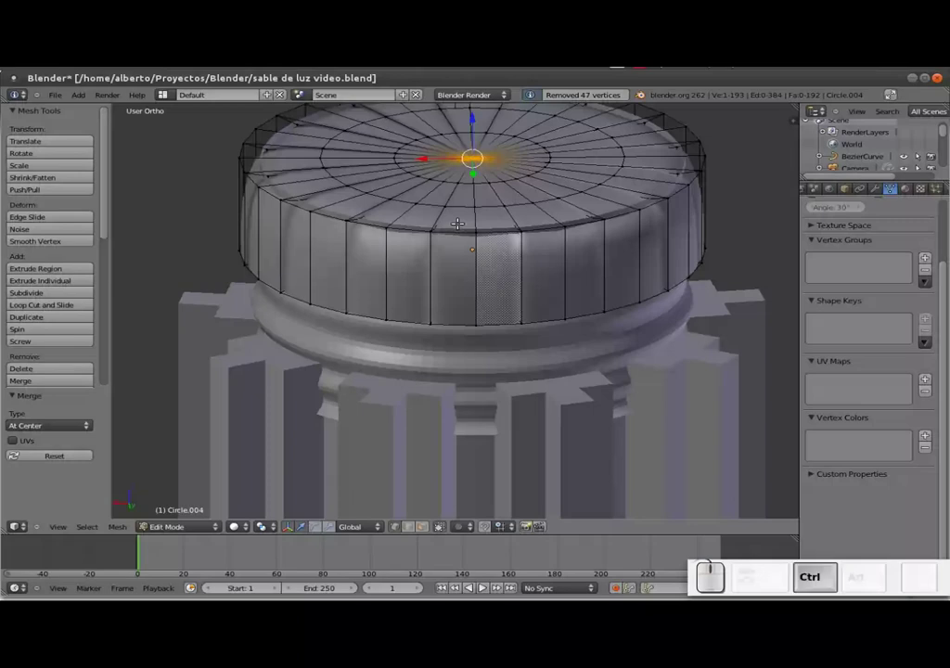
Adjust the cap's centre point, drop its subdivision, and return to object mode
key(ctrl+r)
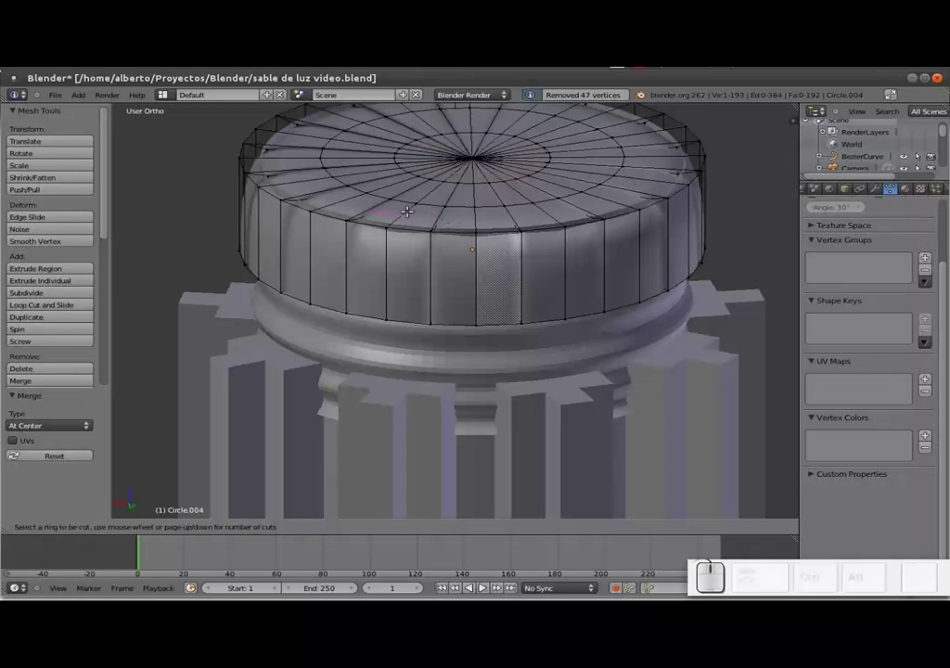
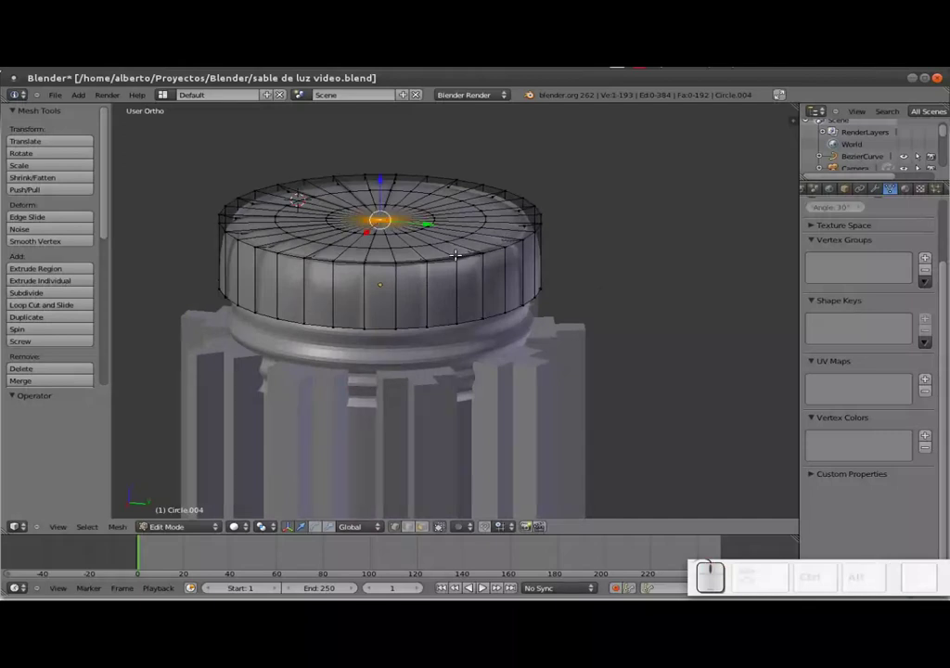
key(ctrl+1)
drag(429, 270, 878, 186)
click(881, 188)
click(933, 268)
middle_click(430, 264)
key(Tab)
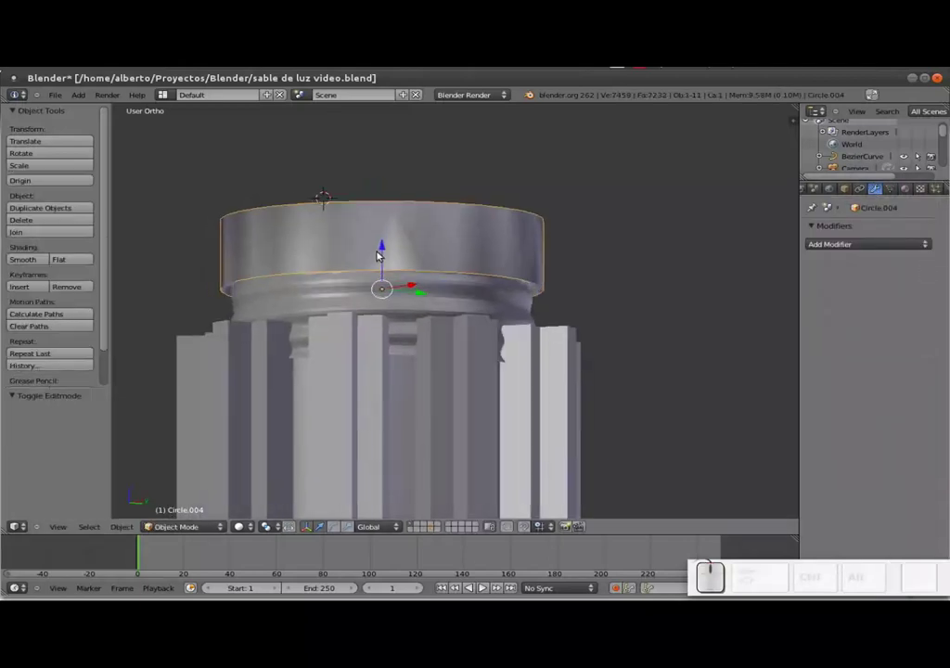
Recalculate normals on the whole cap mesh and give it smooth shading
key(Tab)
key(a)
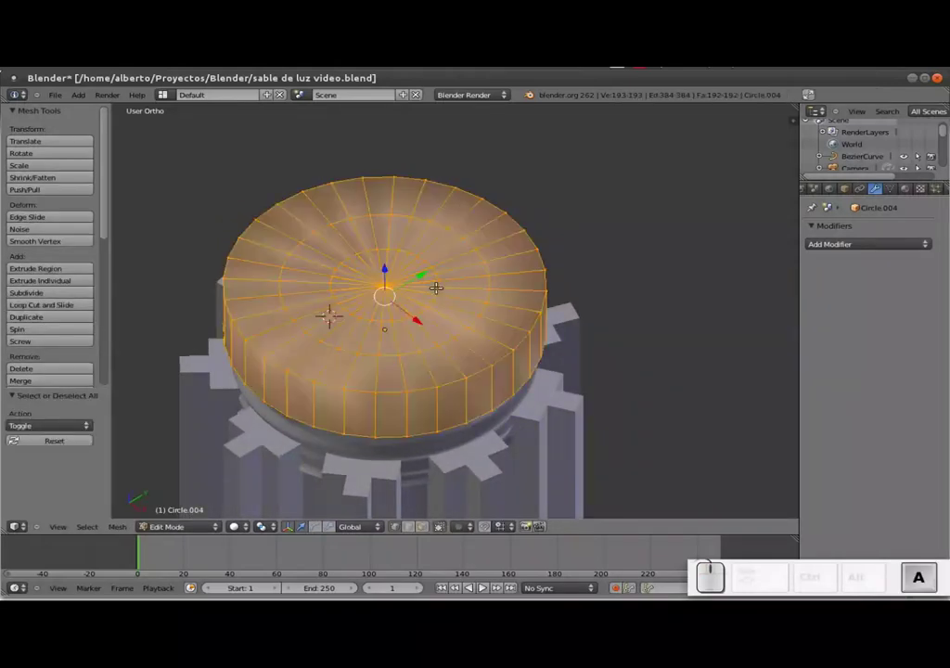
key(ctrl+n)
key(ctrl+Tab)
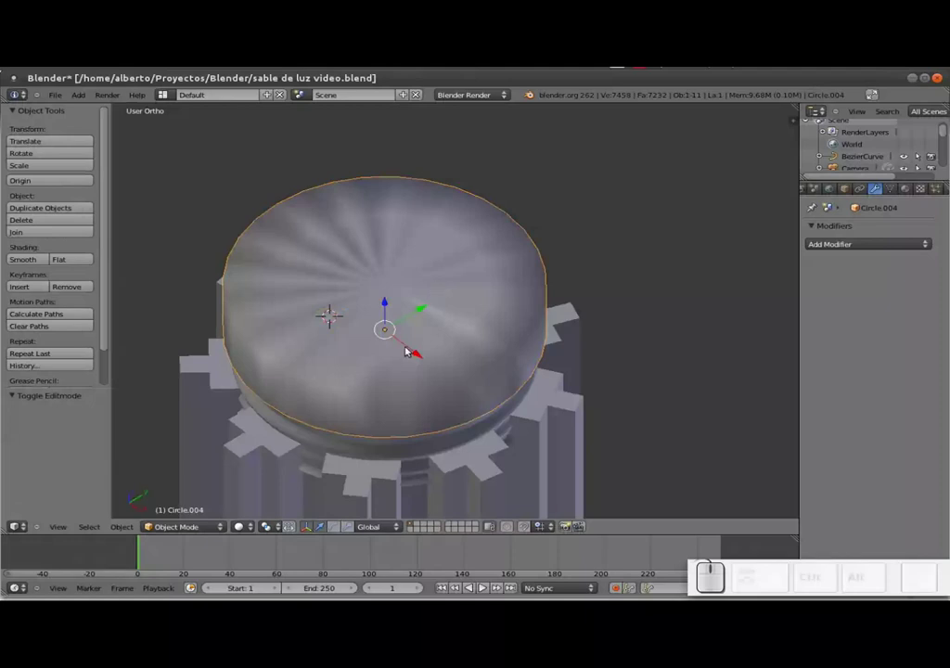
Scale the cap down to about 0.929 so it fits the hilt's end
middle_click(402, 356)
scroll(down, 3)
middle_click(435, 283)
scroll(up, 3)
key(s)
key(shift+z)
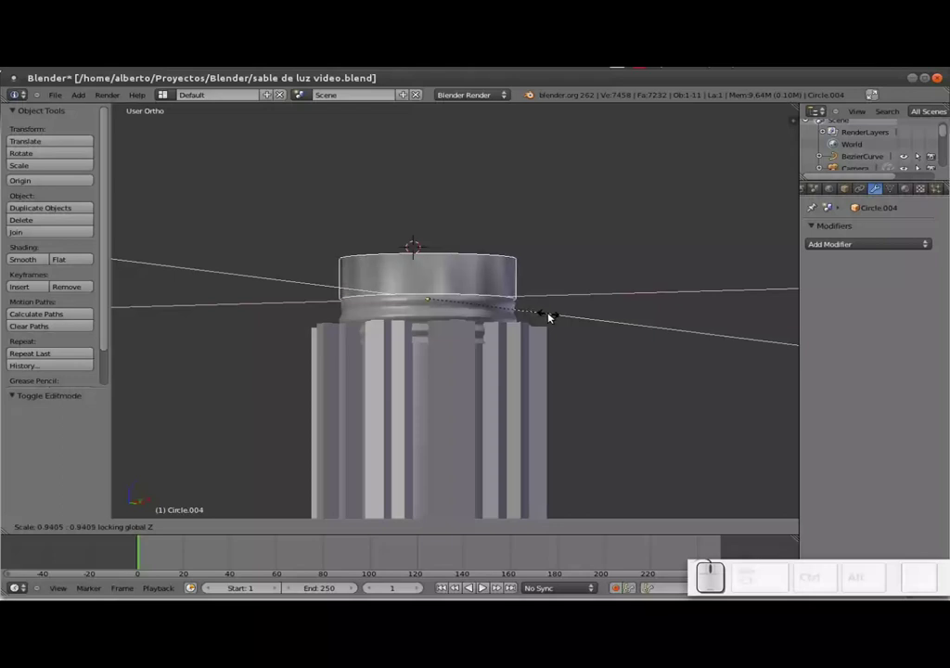
click(554, 316)
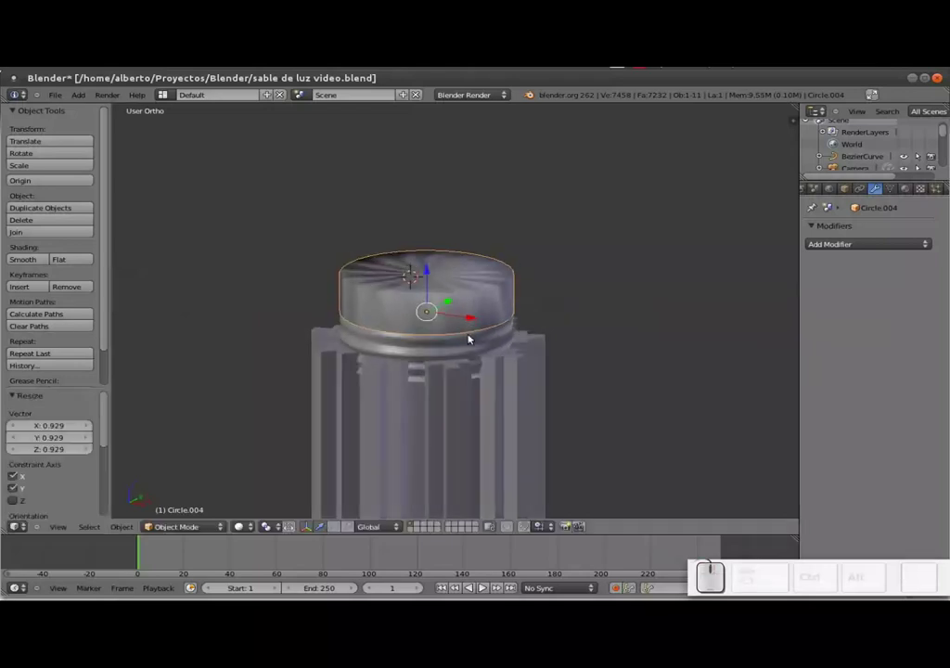
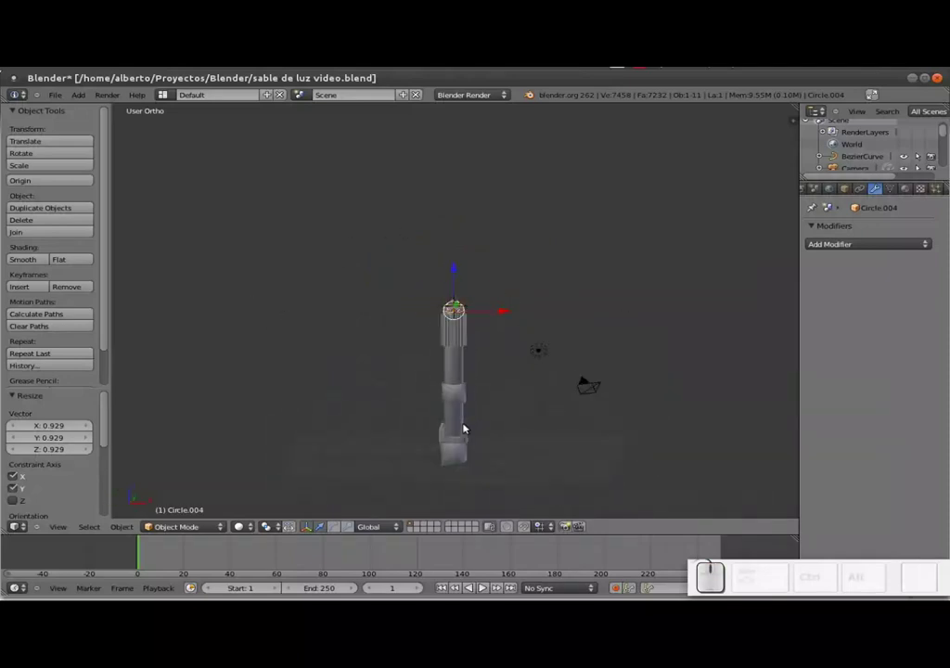
From the top view, box-select every piece of the hilt
key(KP_7)
scroll(up, 3)
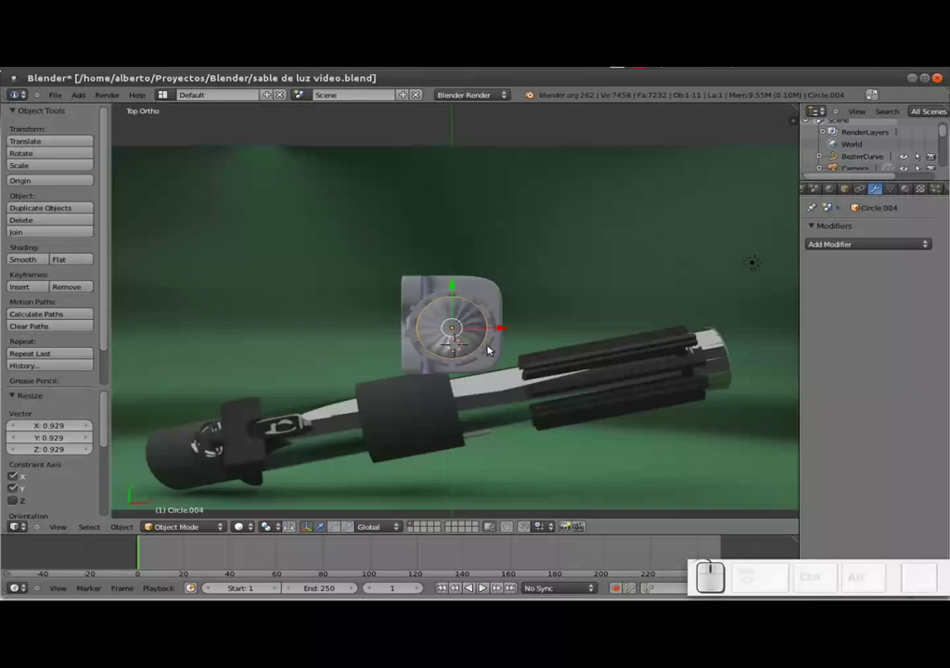
middle_click(485, 464)
scroll(down, 3)
middle_click(476, 366)
key(b)
drag(394, 277, 528, 393)
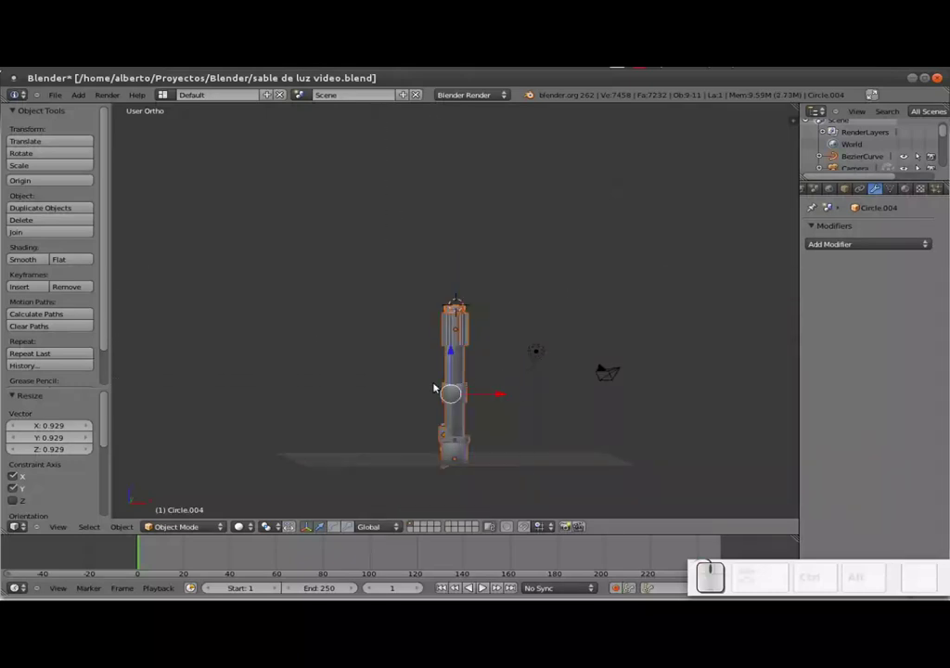
key(KP_7)
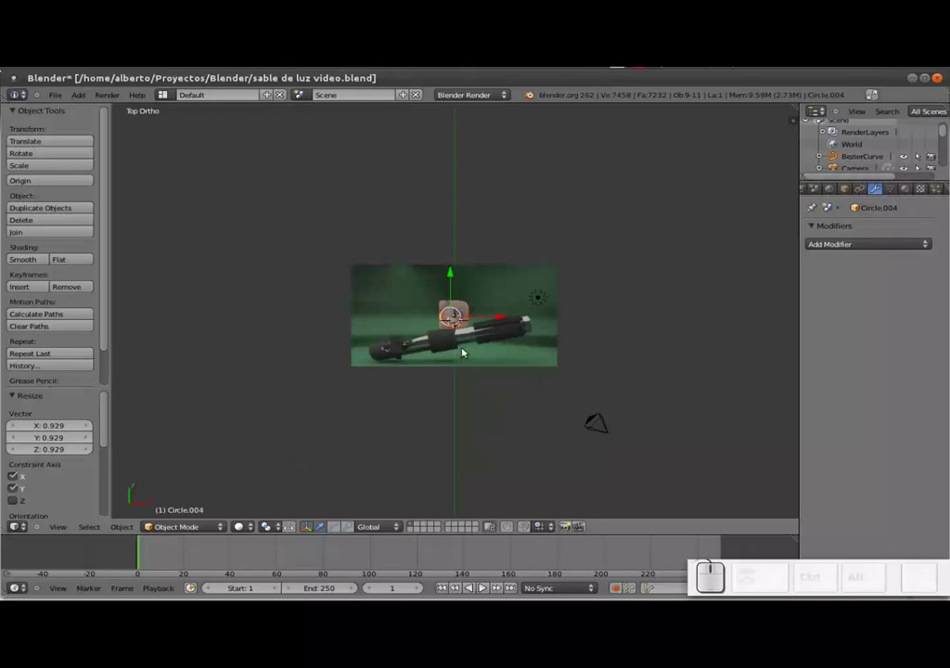
Move the hilt pieces together onto the reference photo
key(g)
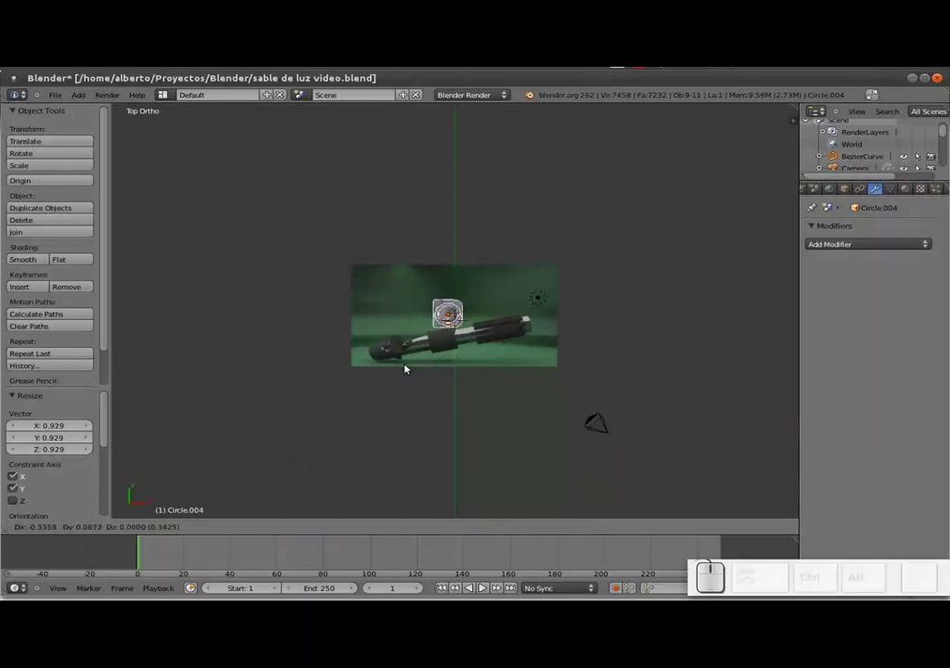
click(407, 387)
key(r)
key(Escape)
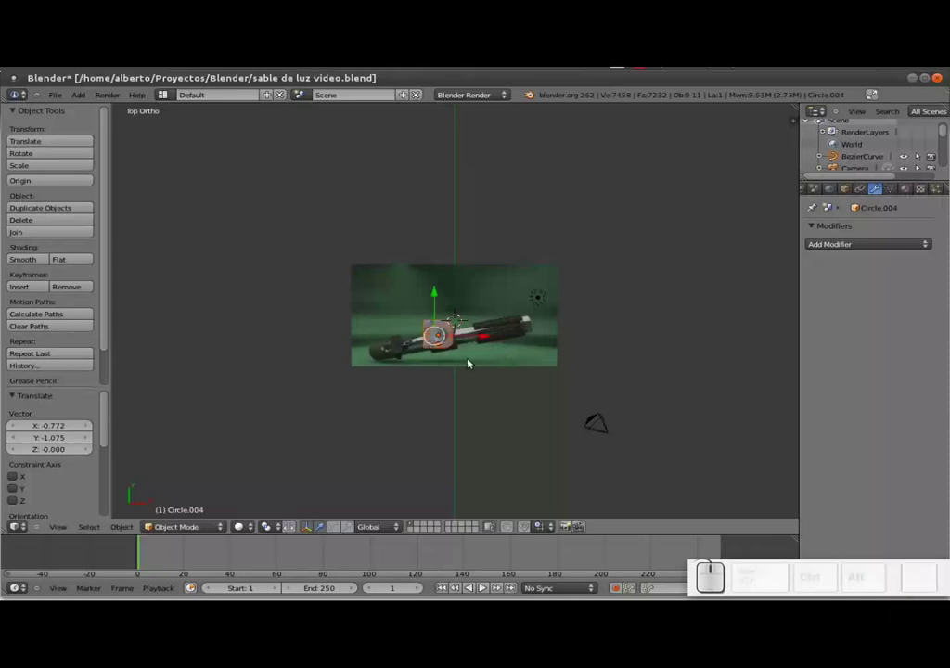
key(r)
key(x)
click(444, 442)
Rotate the hilt about 86 degrees so it lies flat along the photographed saber
key(r)
key(y)
key(Escape)
key(r)
key(z)
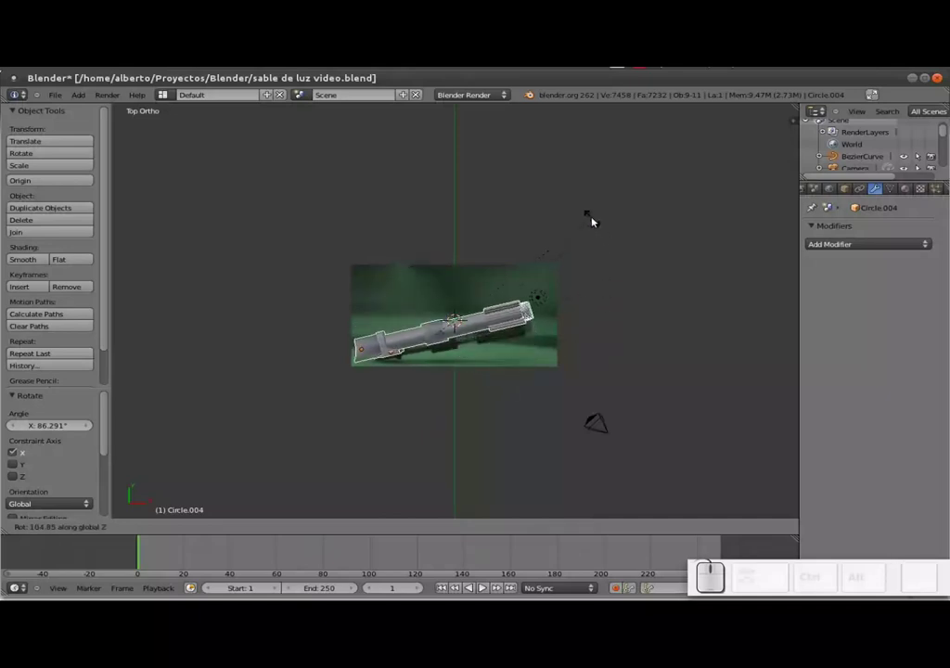
Move the hilt up just above the photographed saber and check it from the top view
click(597, 218)
drag(439, 299, 447, 329)
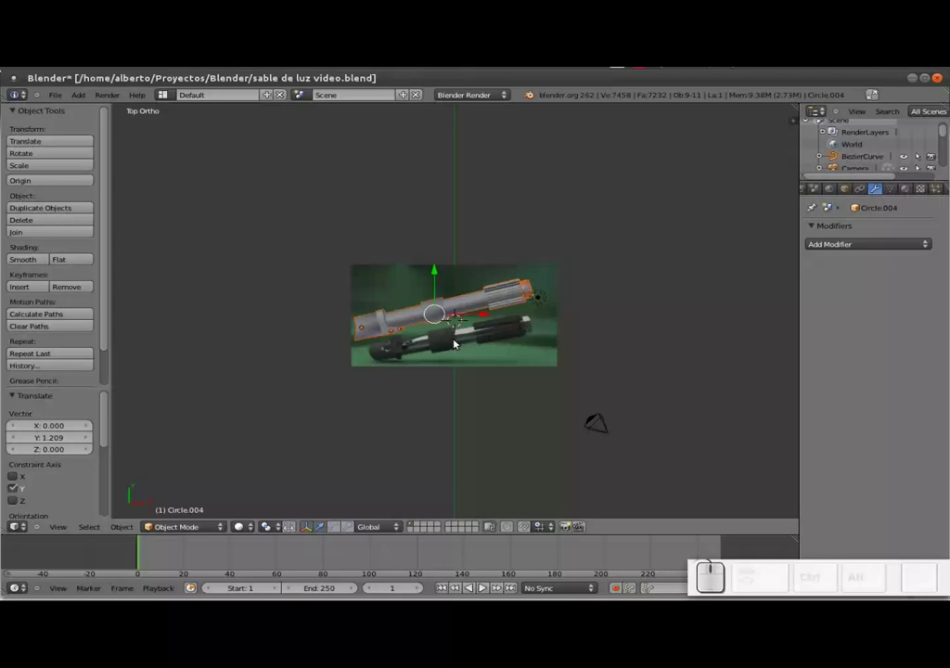
drag(444, 338, 383, 347)
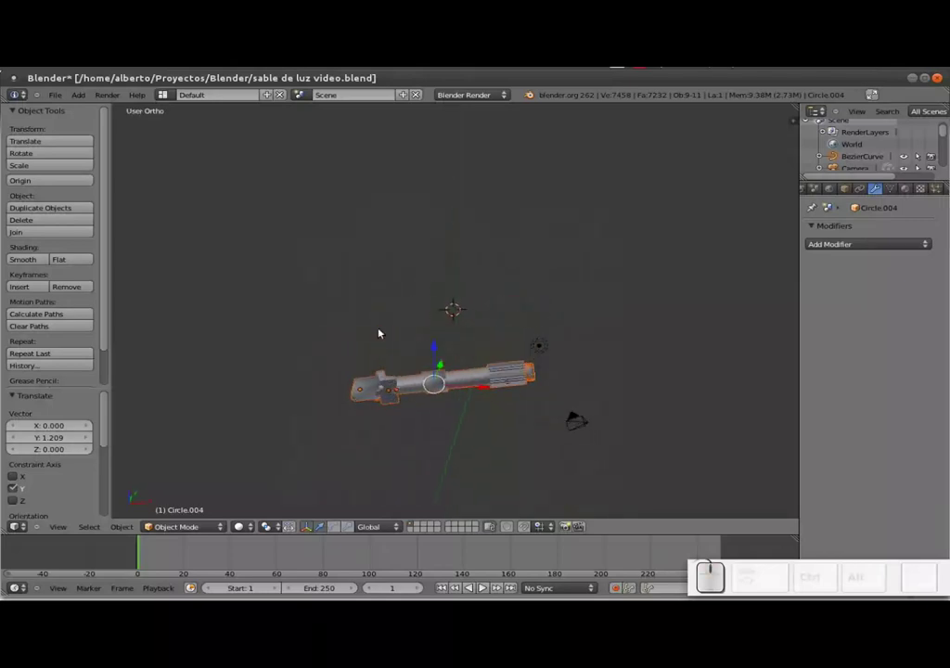
key(KP_7)
scroll(down, 3)
scroll(up, 3)
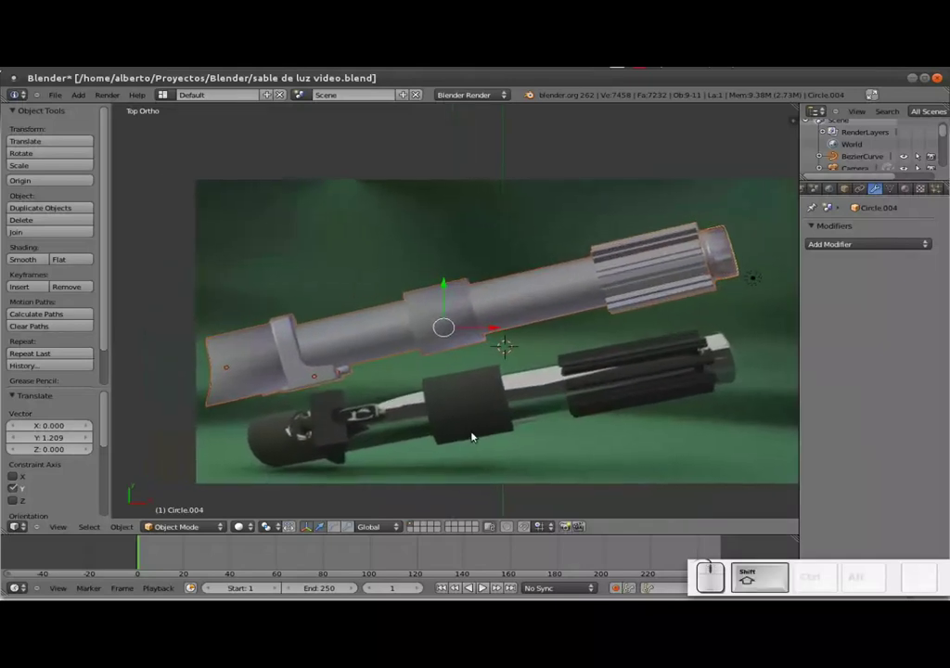
Tilt the hilt about 13 degrees to match the photographed saber's slant
key(r)
key(x)
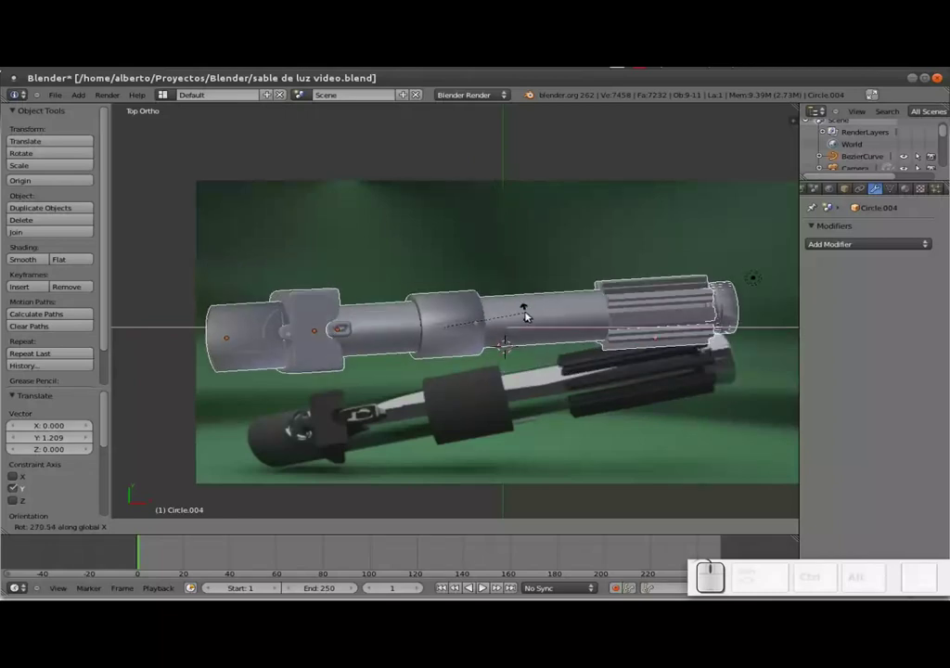
click(533, 312)
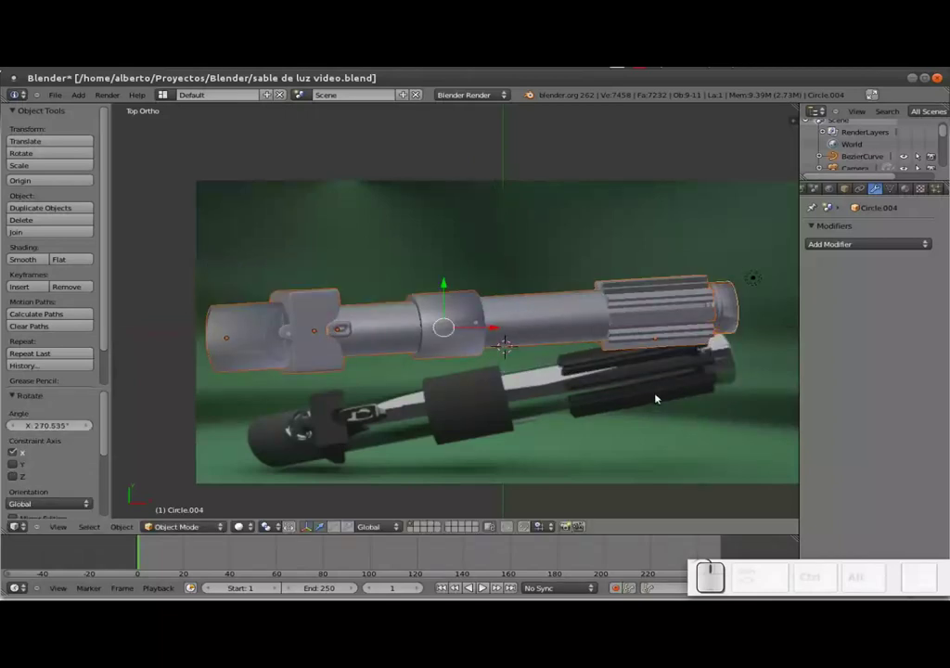
key(r)
key(z)
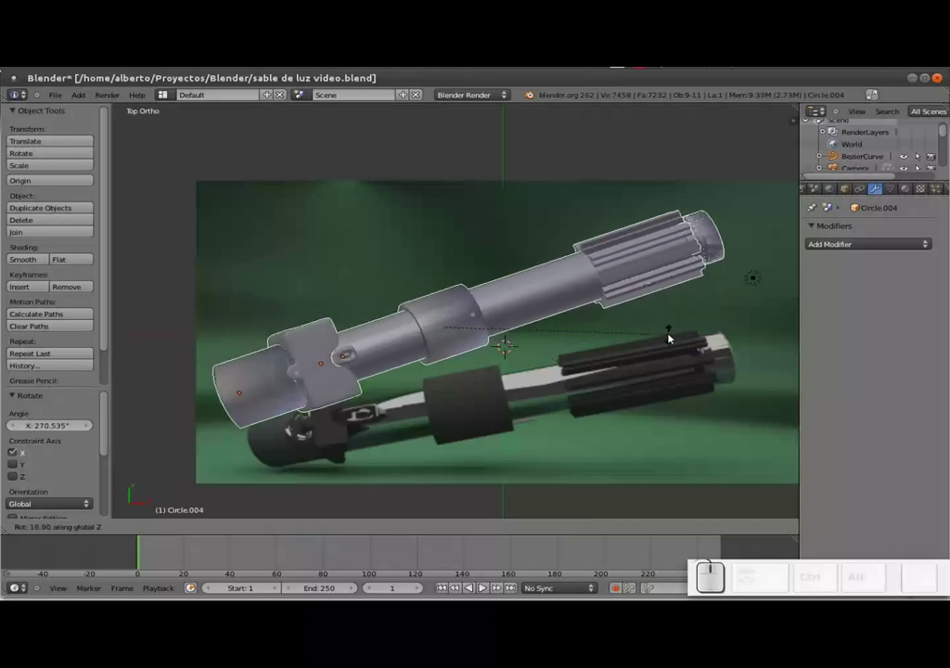
click(671, 349)
drag(534, 383, 519, 361)
key(KP_7)
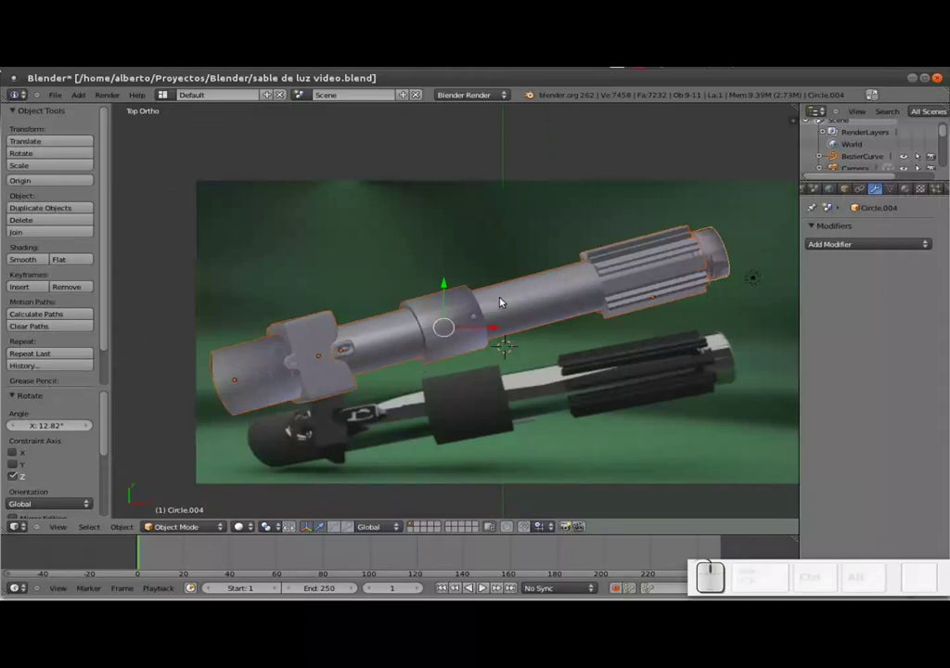
Select the ring piece in the middle of the hilt
right_click(472, 332)
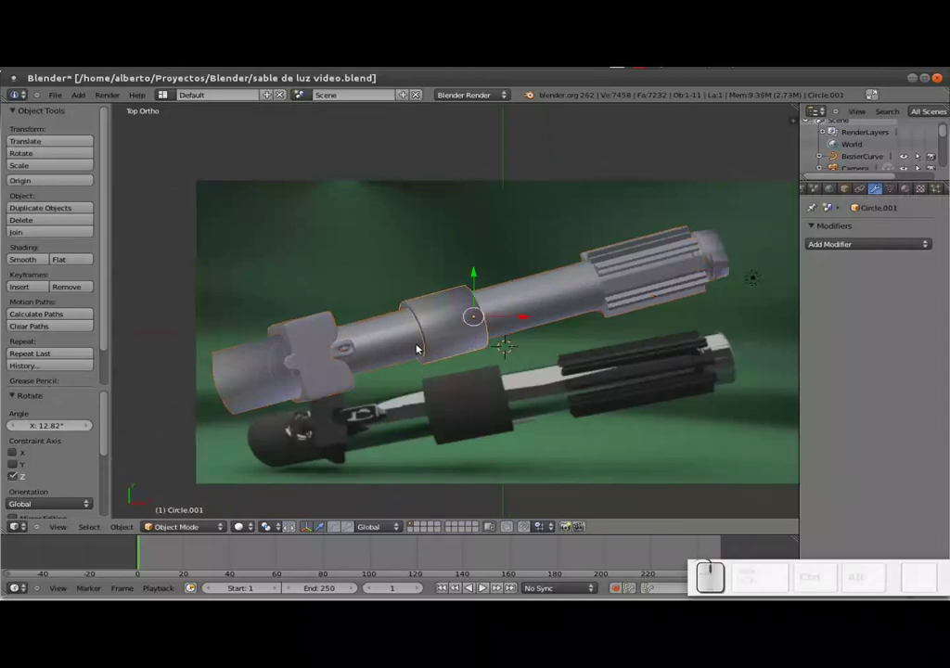
right_click(420, 347)
right_click(450, 340)
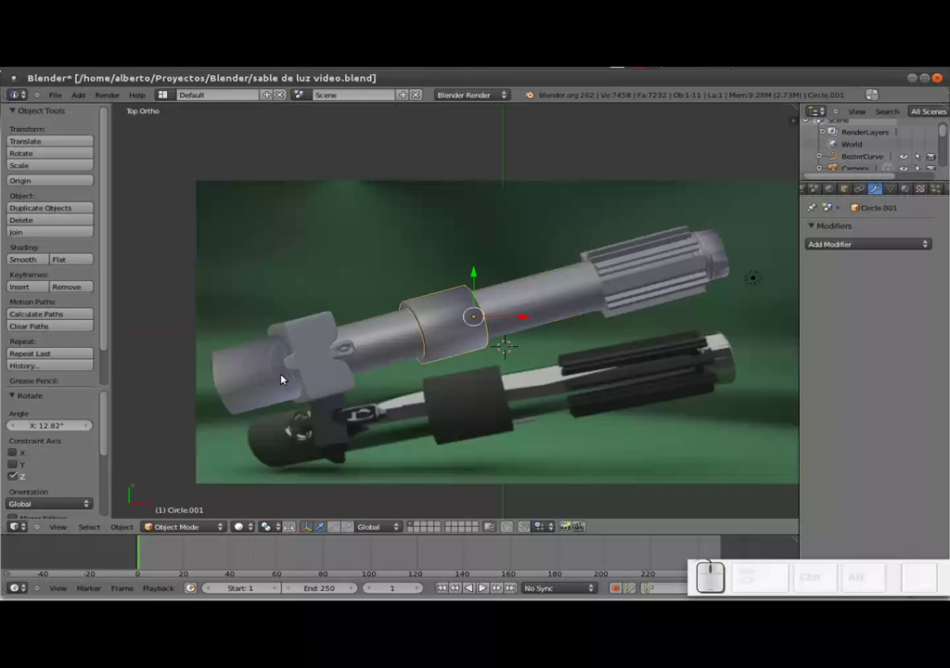